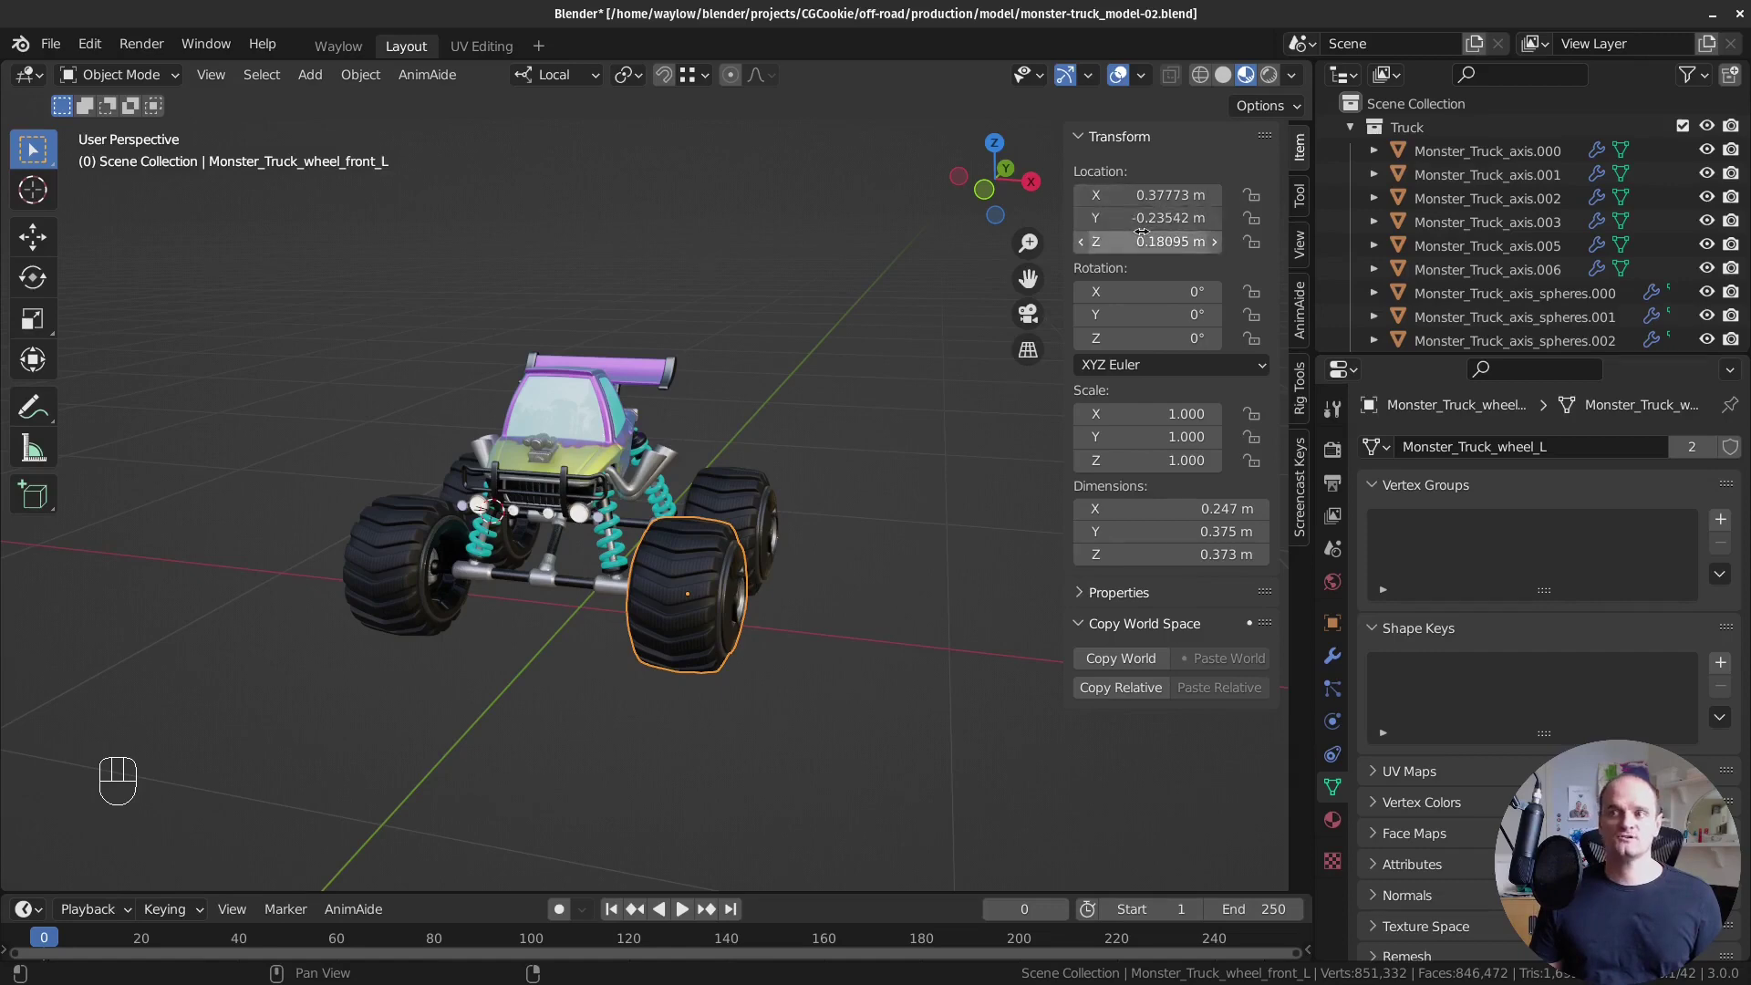
Orbit the viewport around the front wheel to face the truck front.
{"action": "left_click_drag", "start_coordinate": [719, 676], "coordinate": [740, 625]}
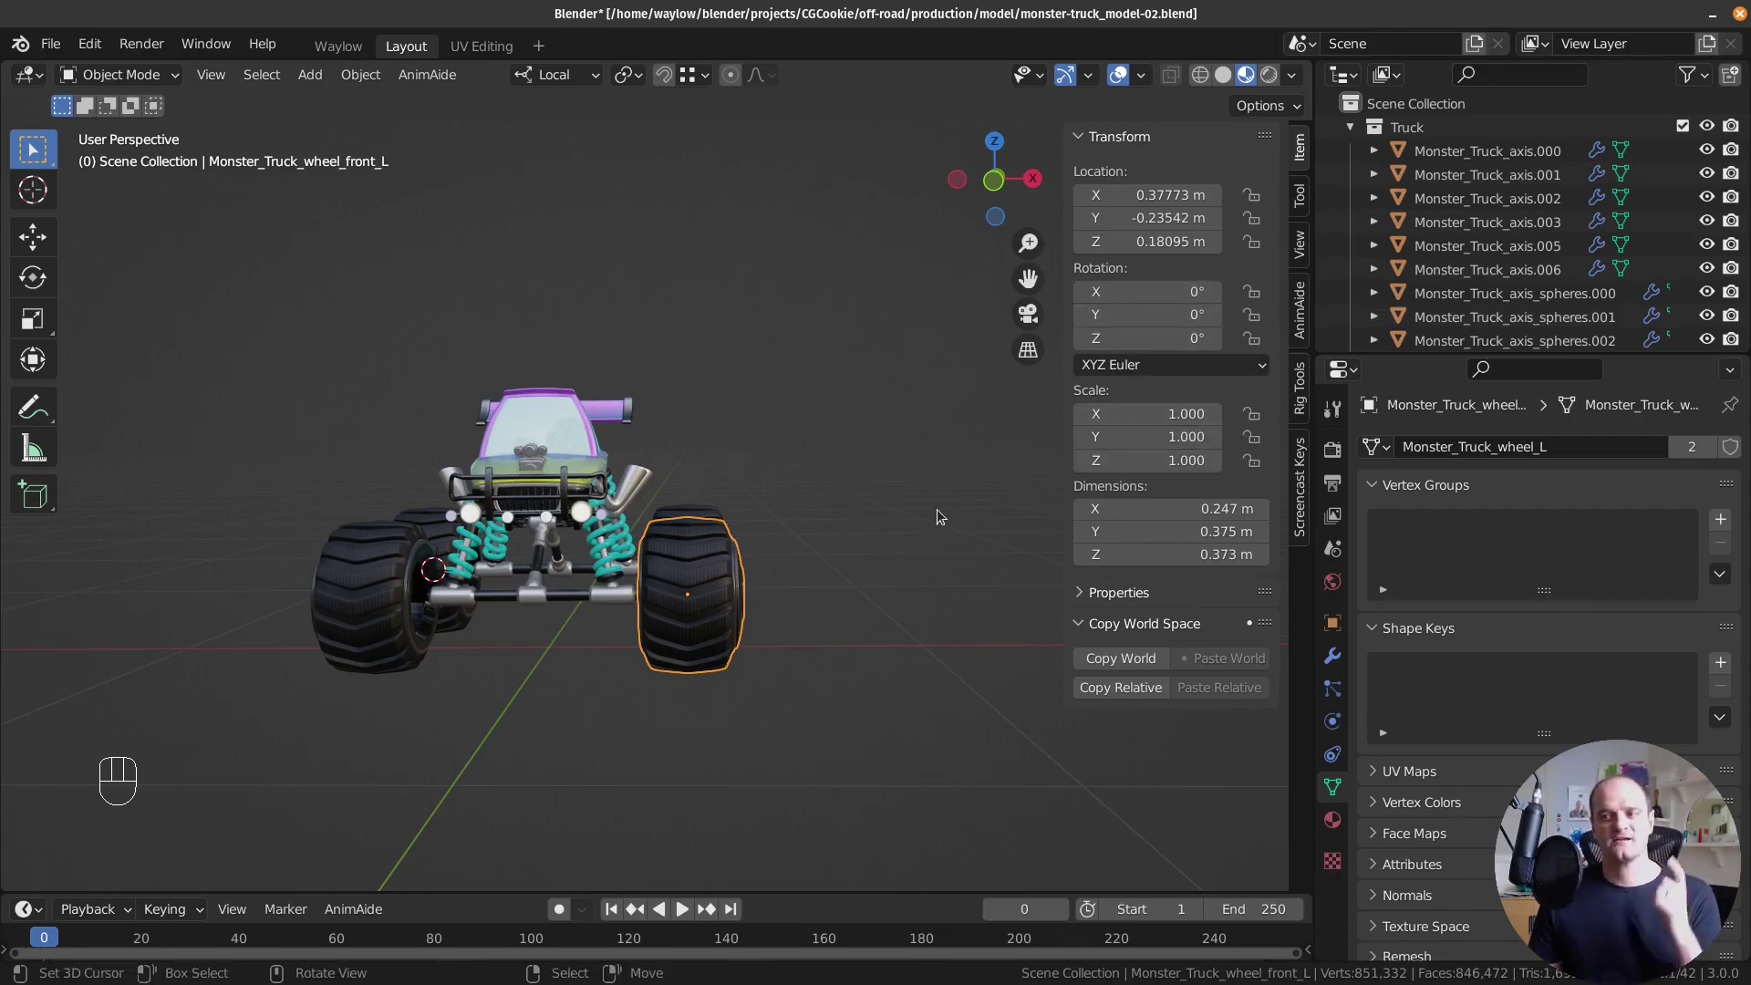
{"action": "left_click_drag", "start_coordinate": [817, 631], "coordinate": [856, 632]}
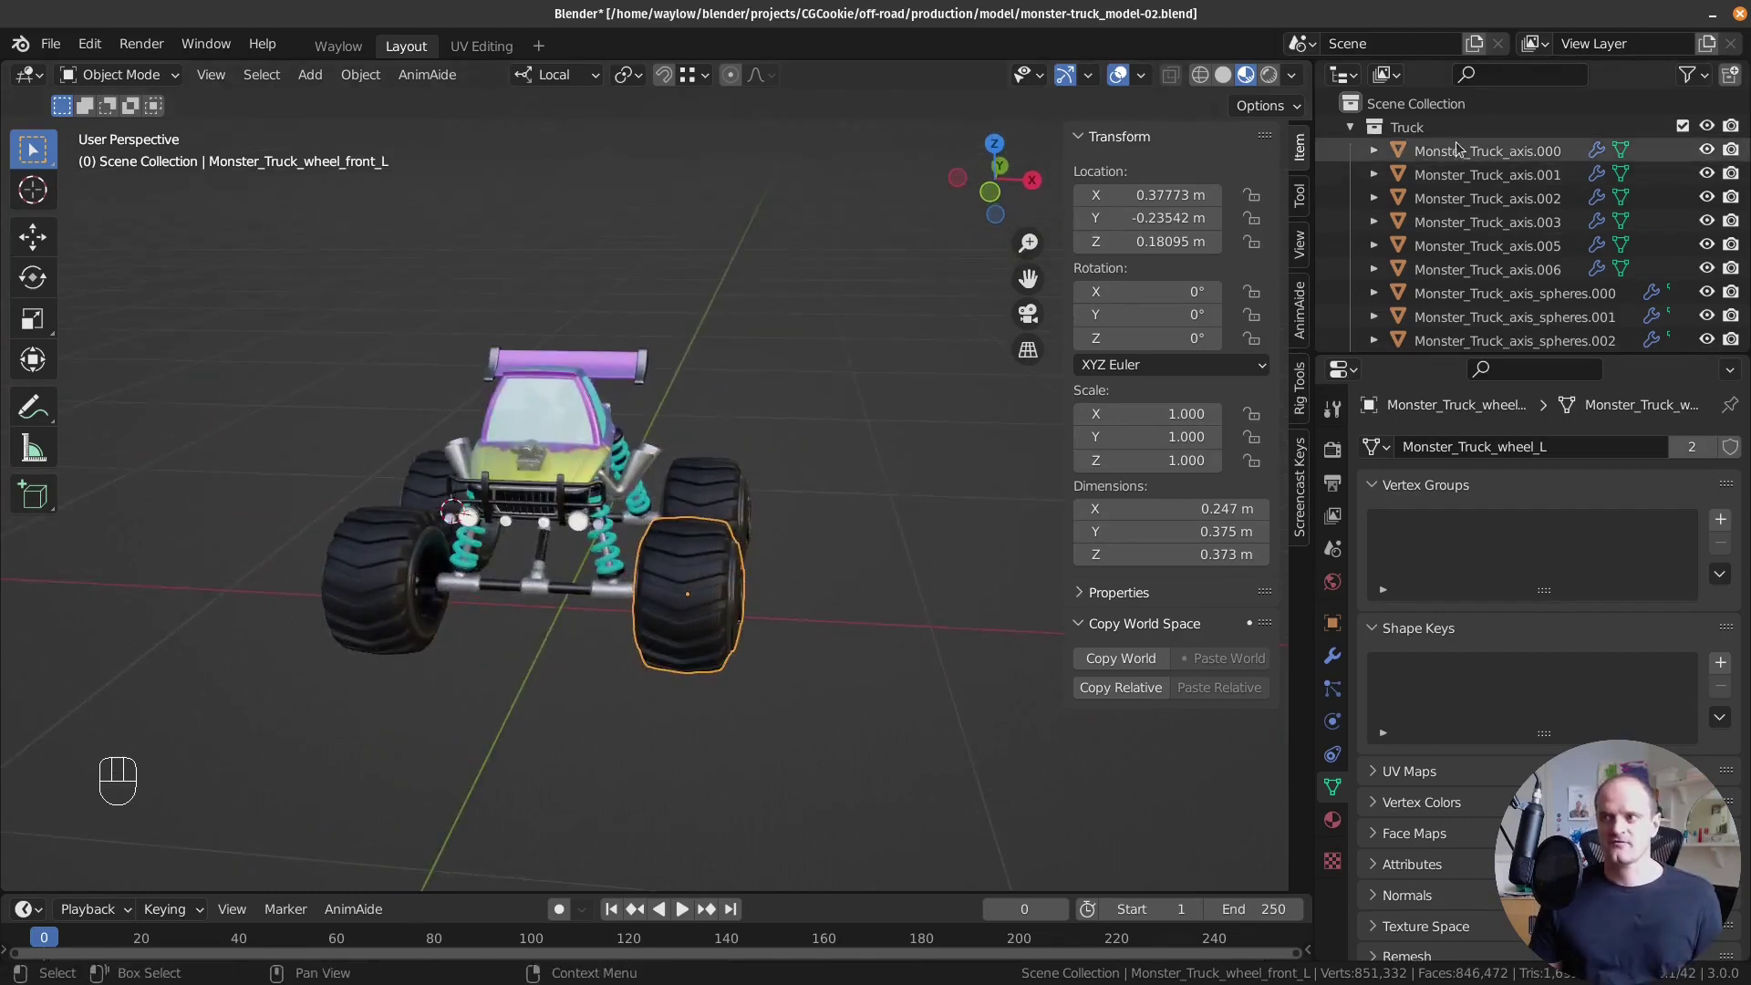
Select Monster_Truck_axis.000, inspect the front axle closely and apply its 0.011 scale to 1.0.
{"action": "left_click", "coordinate": [1457, 152]}
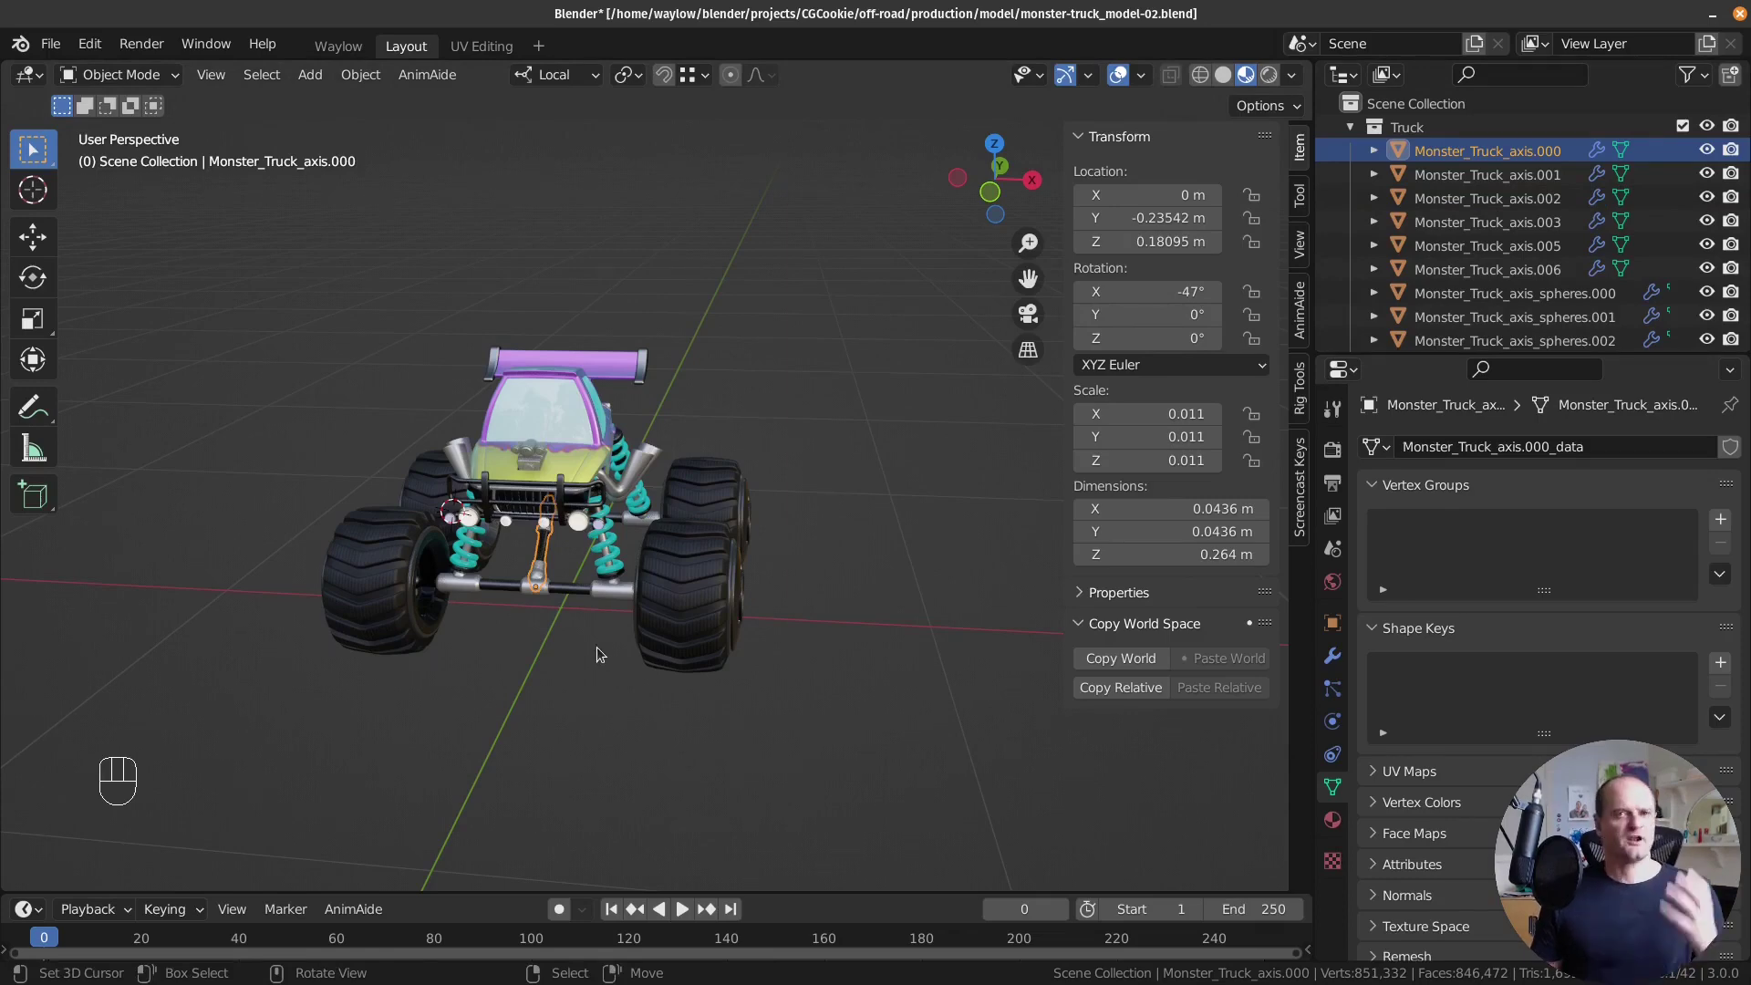
{"action": "middle_click", "coordinate": [588, 571]}
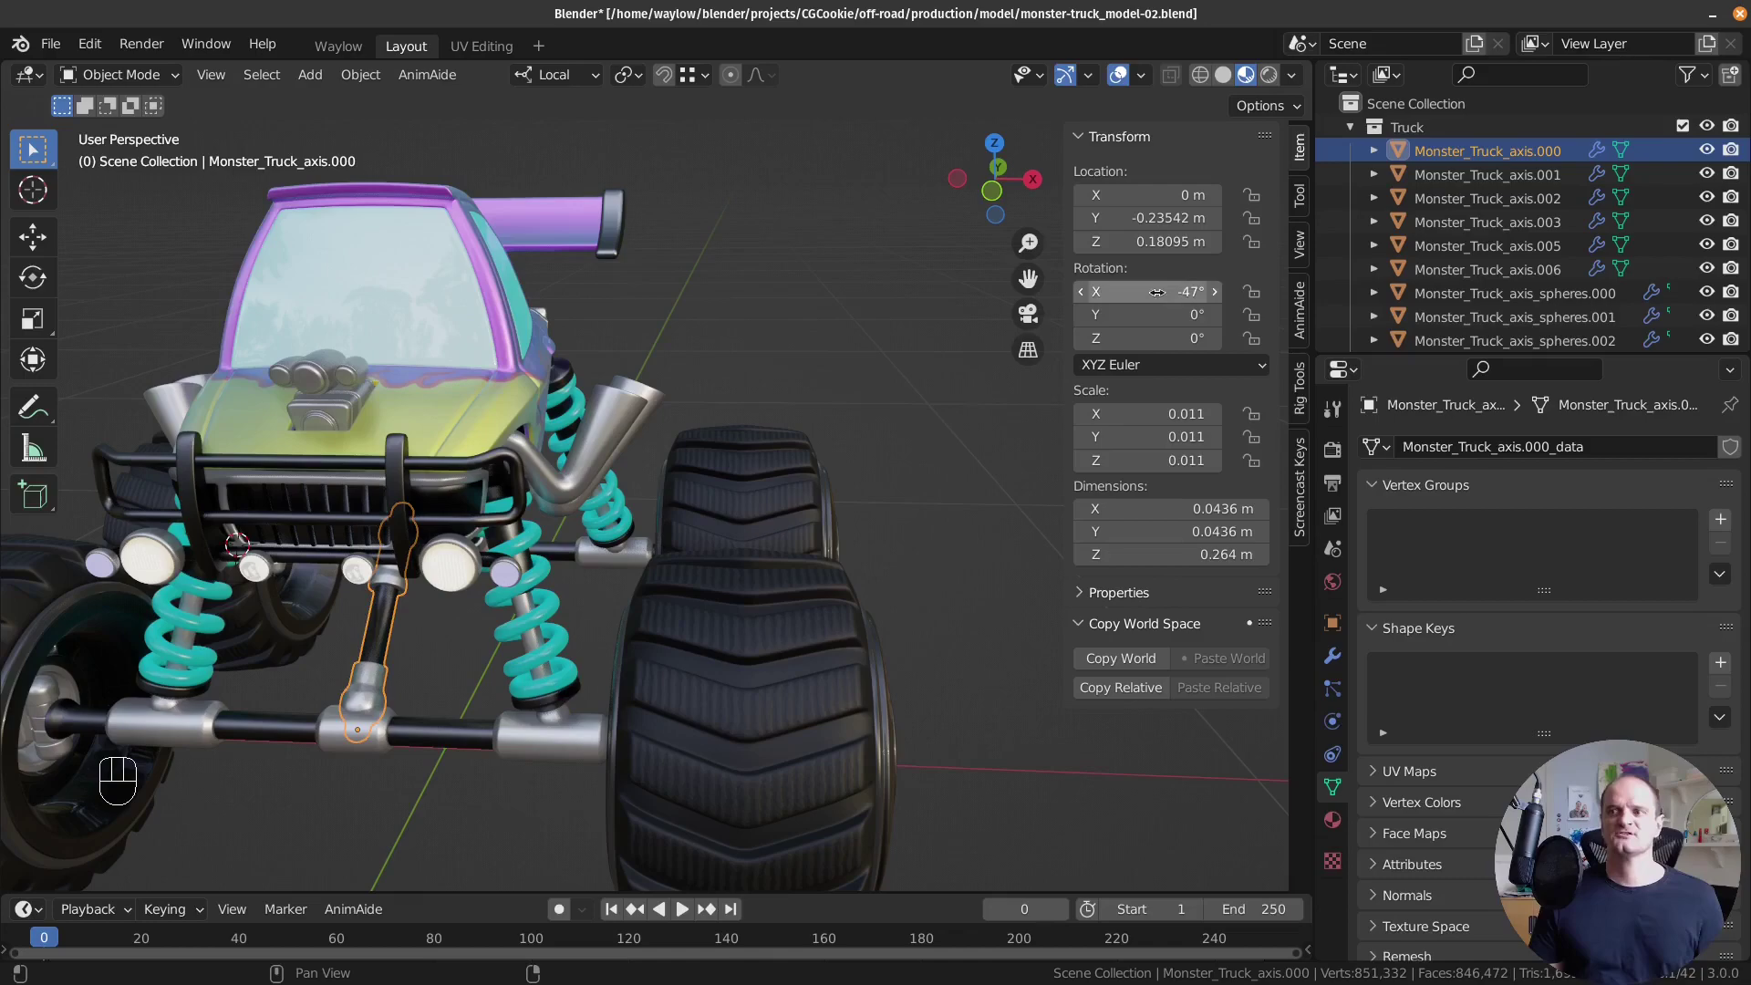
{"action": "left_click_drag", "start_coordinate": [477, 707], "coordinate": [503, 651]}
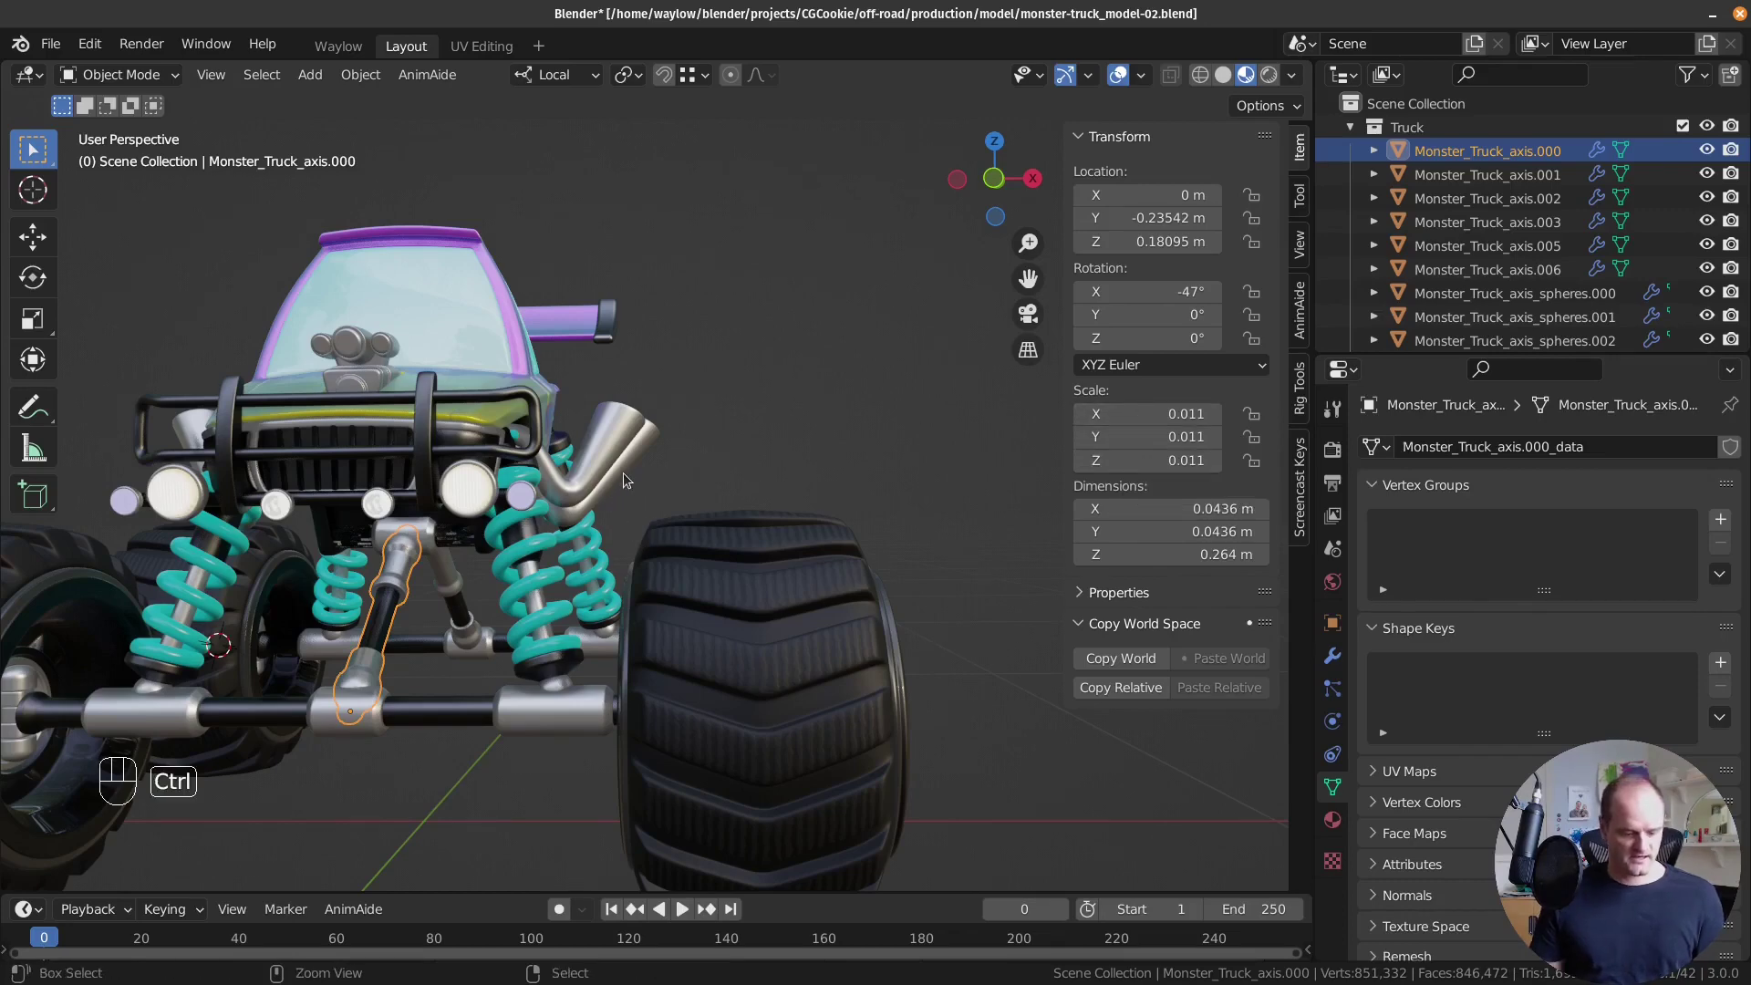
{"action": "key", "text": "ctrl+a"}
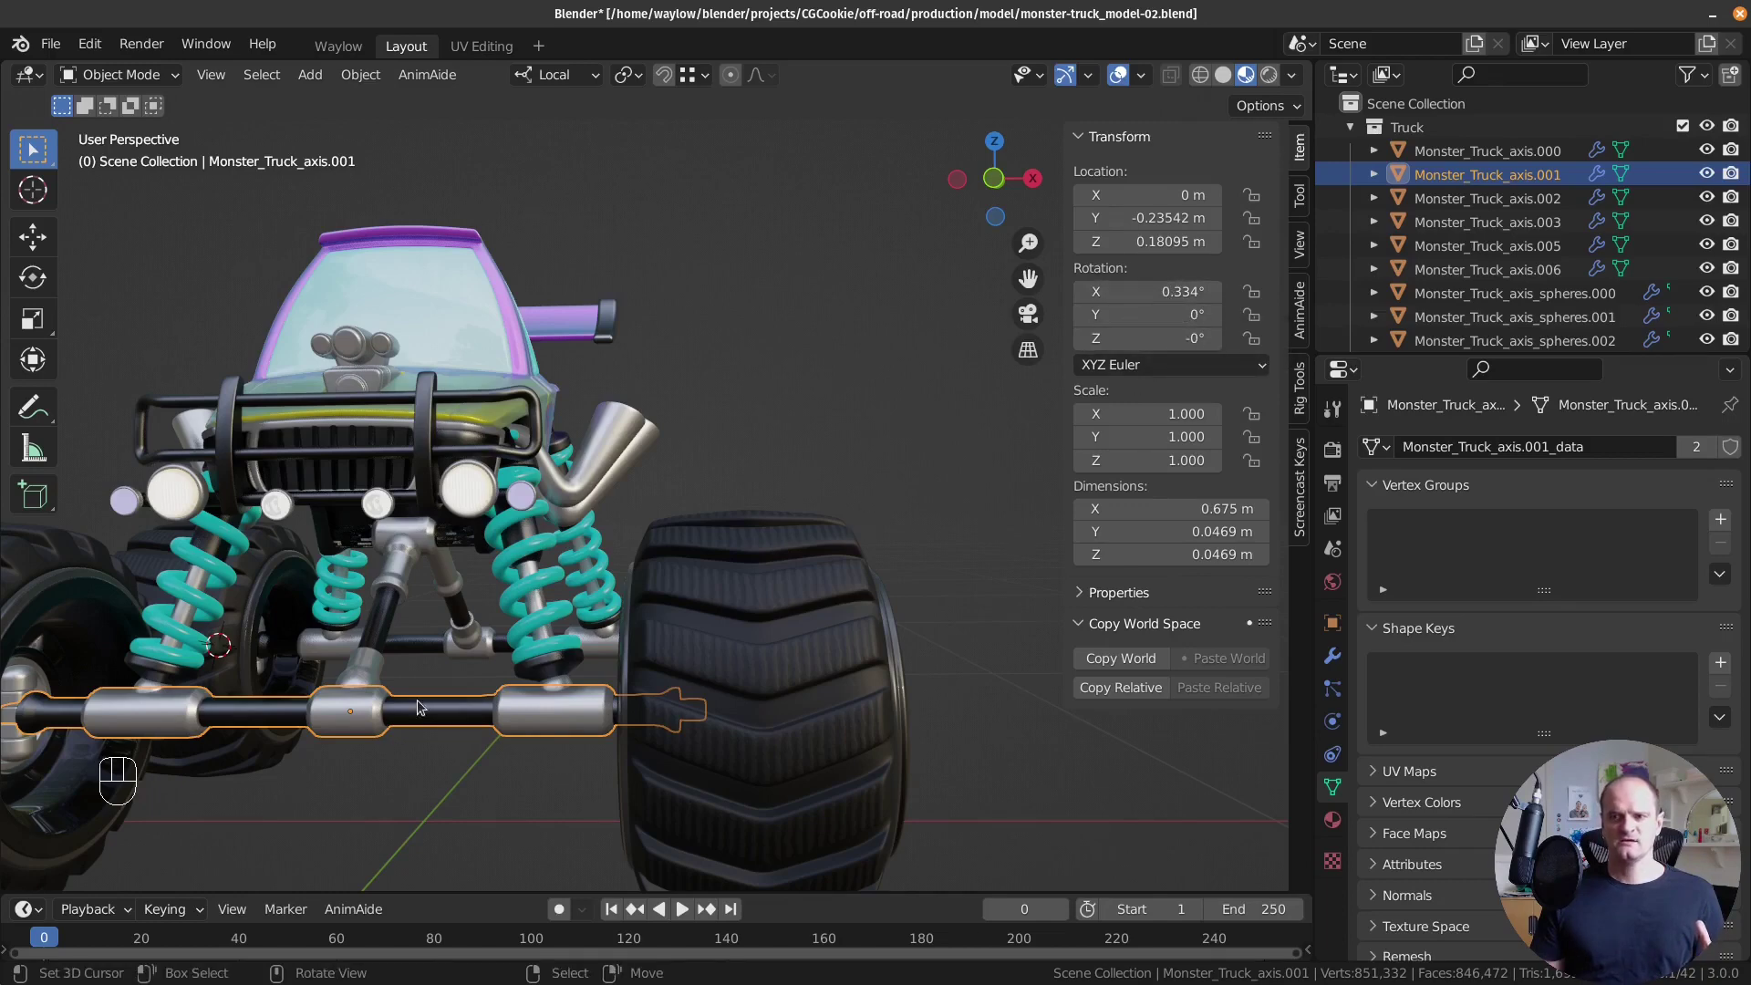
From a front orthographic view, clear Monster_Truck_axis.001's slight X rotation to 0°.
{"action": "key", "text": "KP_1"}
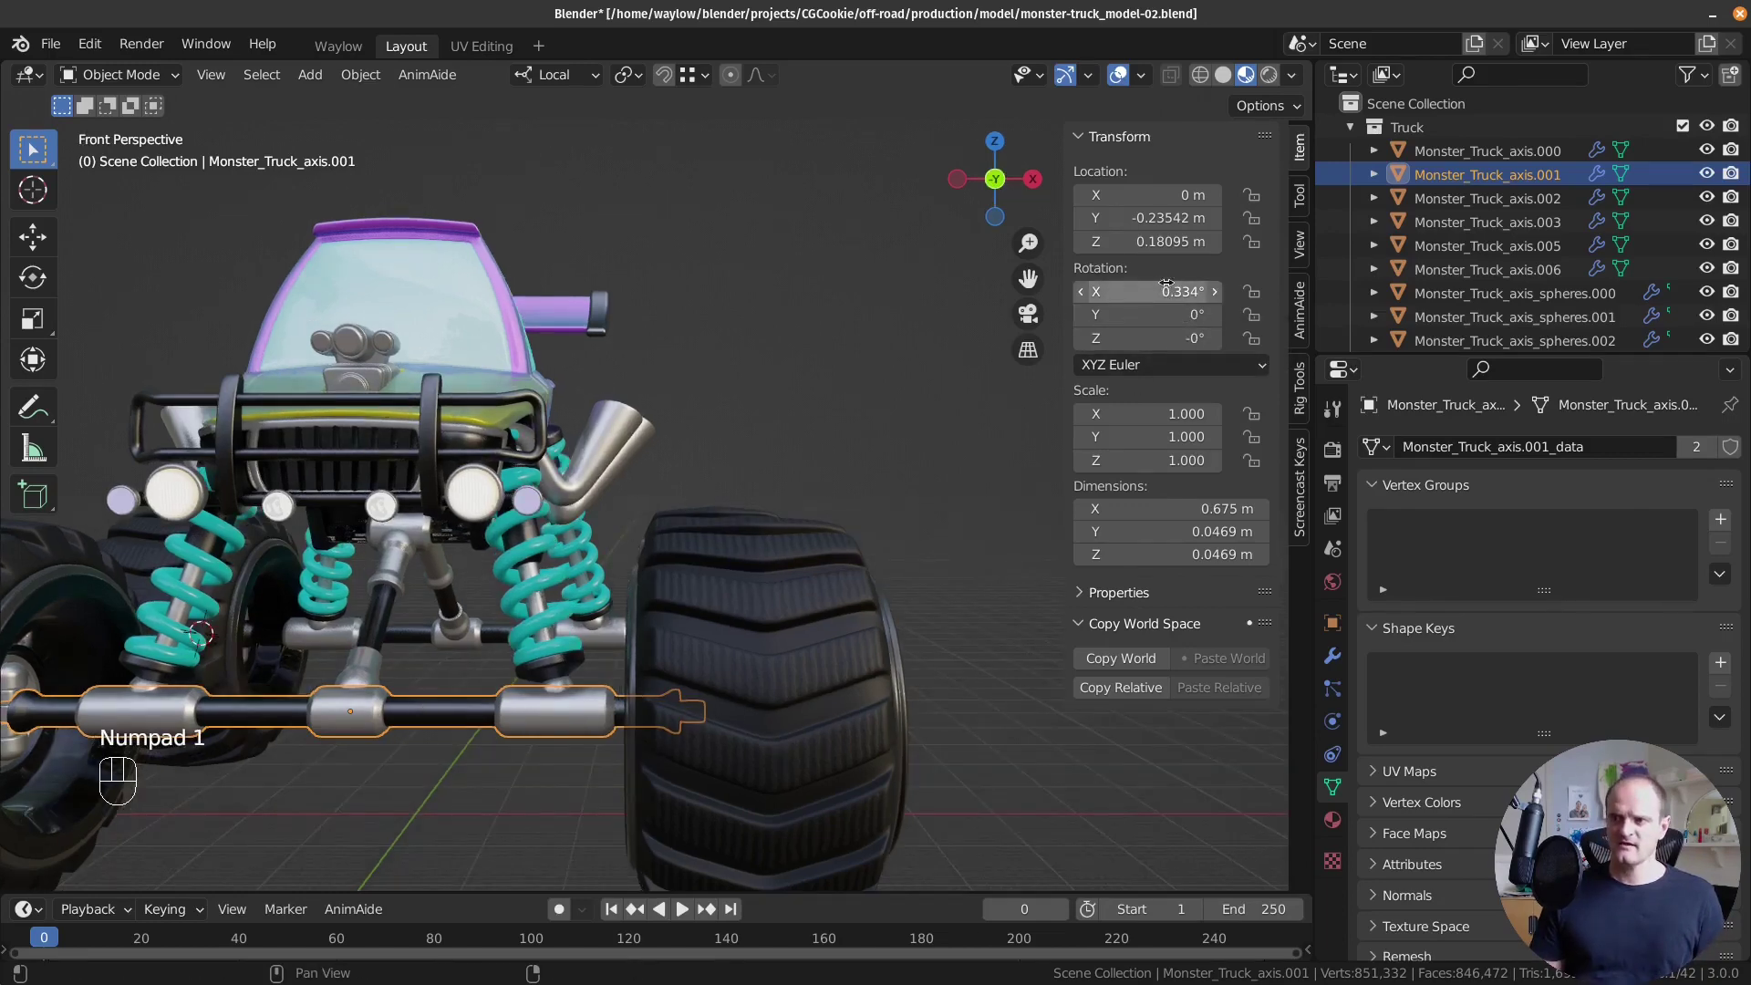
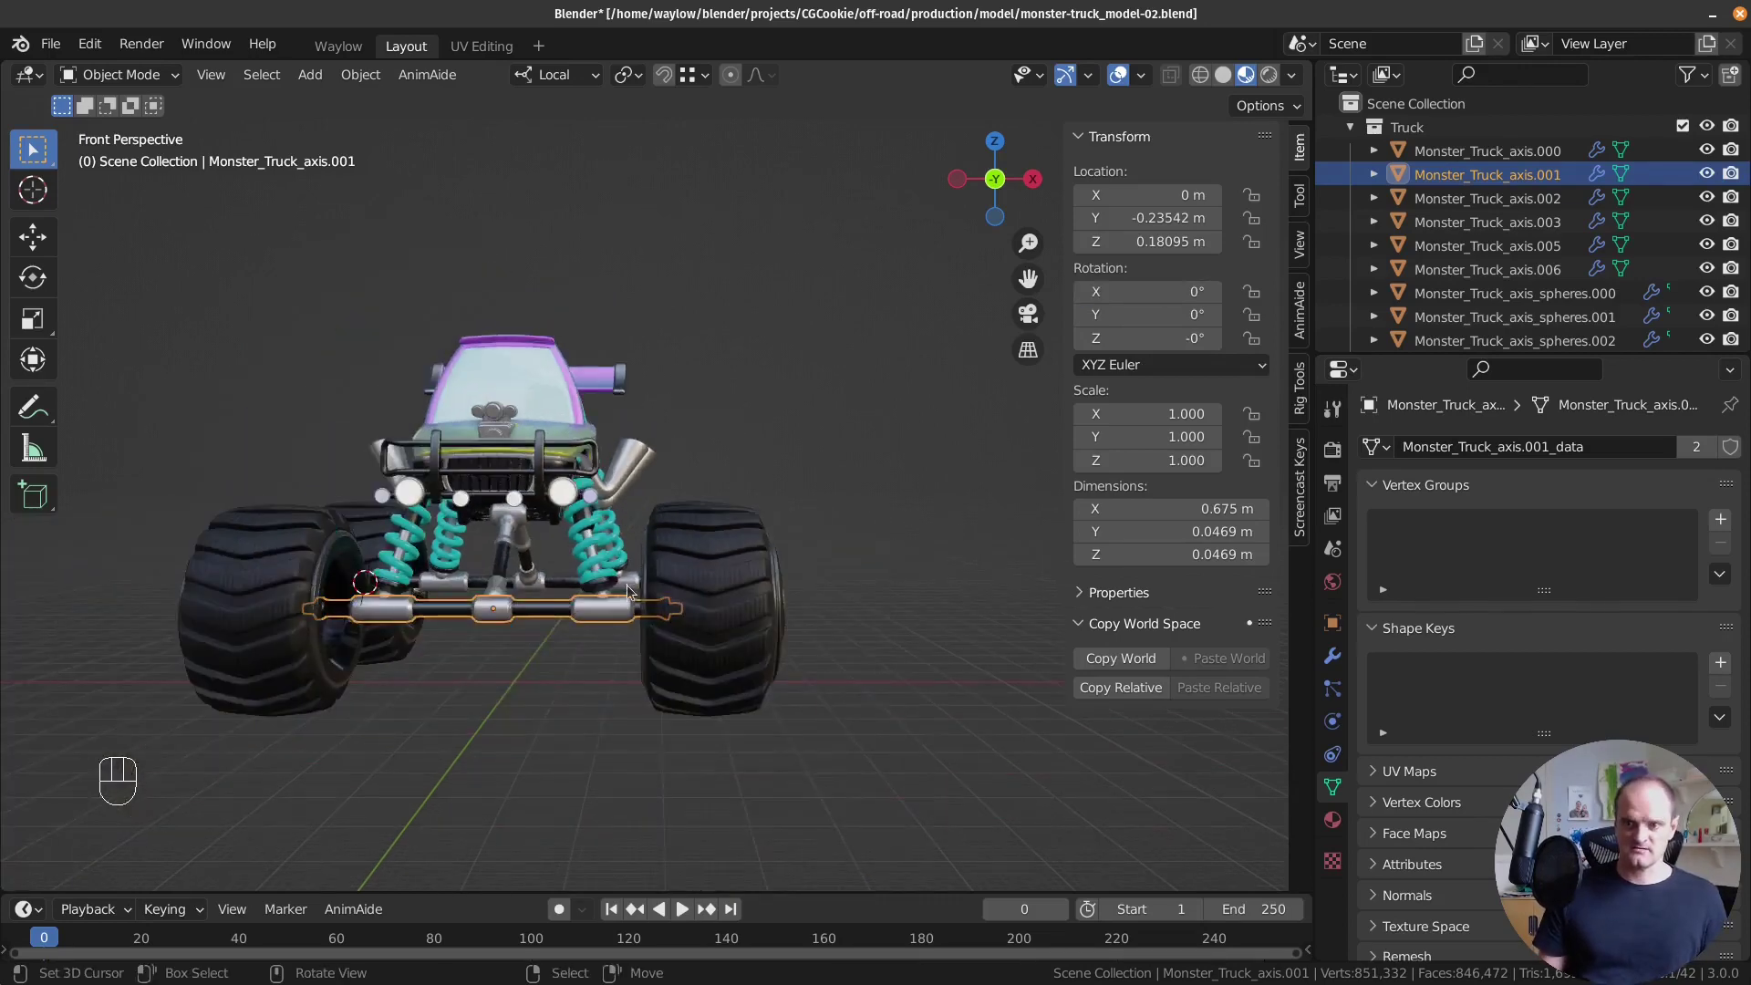
{"action": "key", "text": "KP_1"}
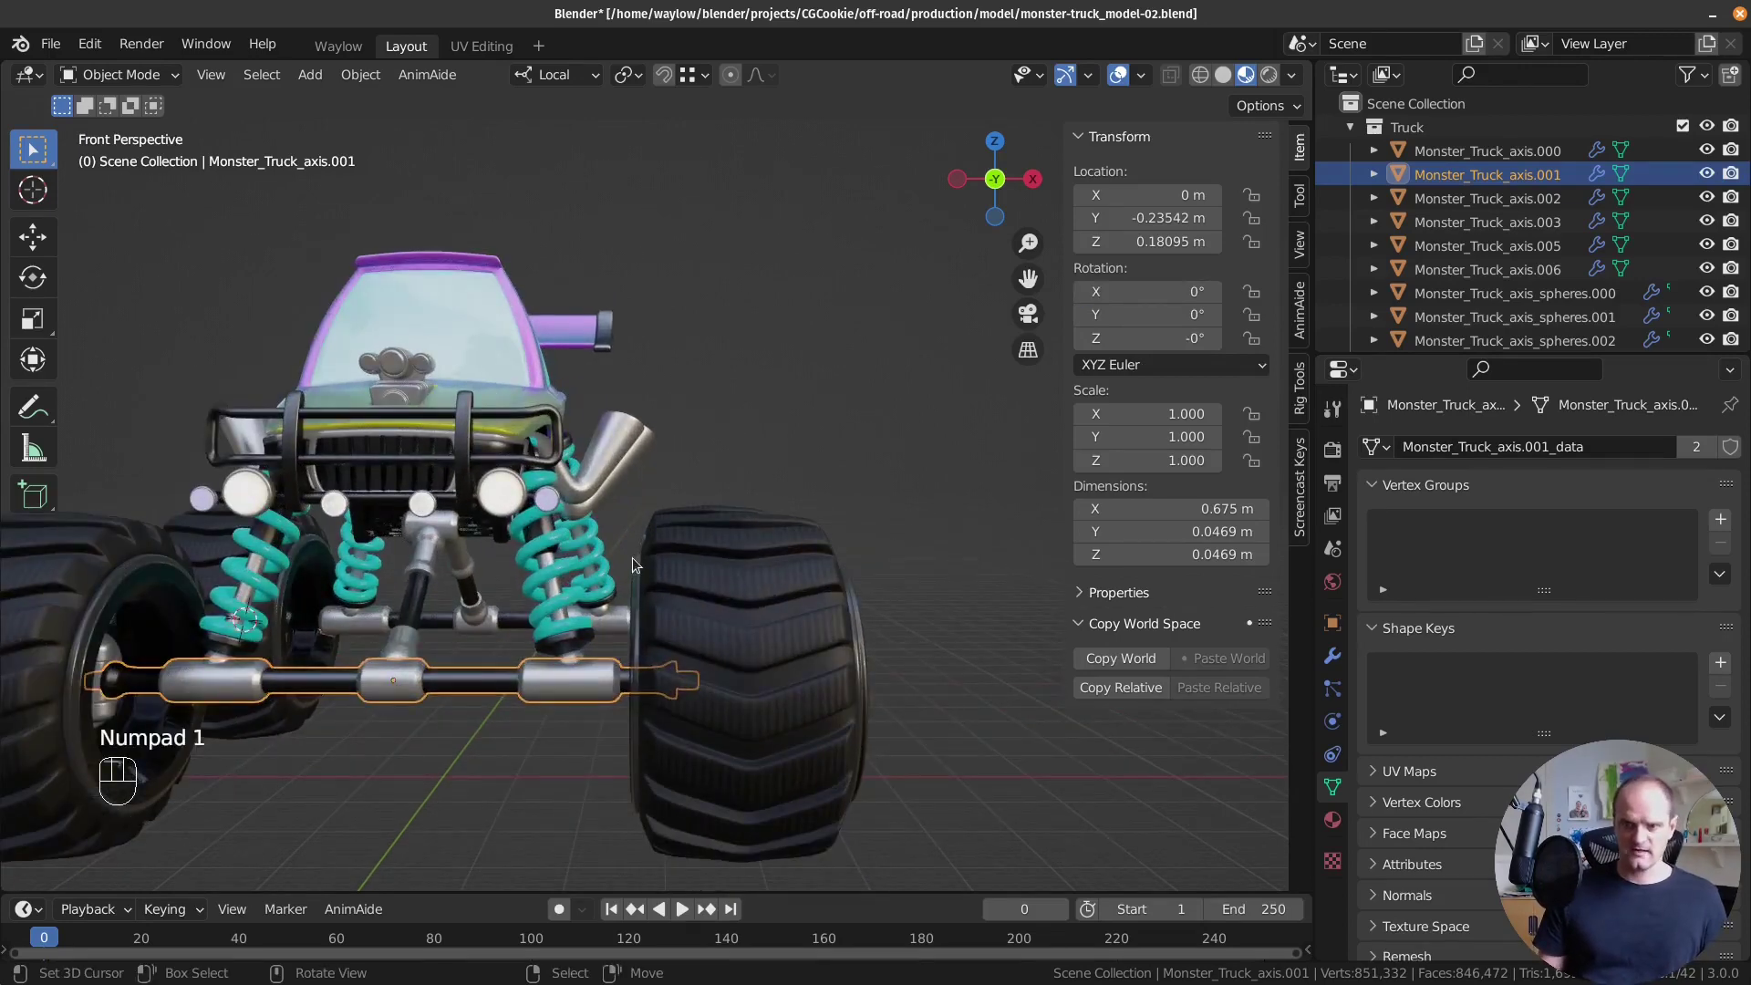
{"action": "key", "text": "KP_1"}
{"action": "key", "text": "KP_5"}
Reframe and orbit the view onto the whole front axle.
{"action": "middle_click", "coordinate": [660, 476]}
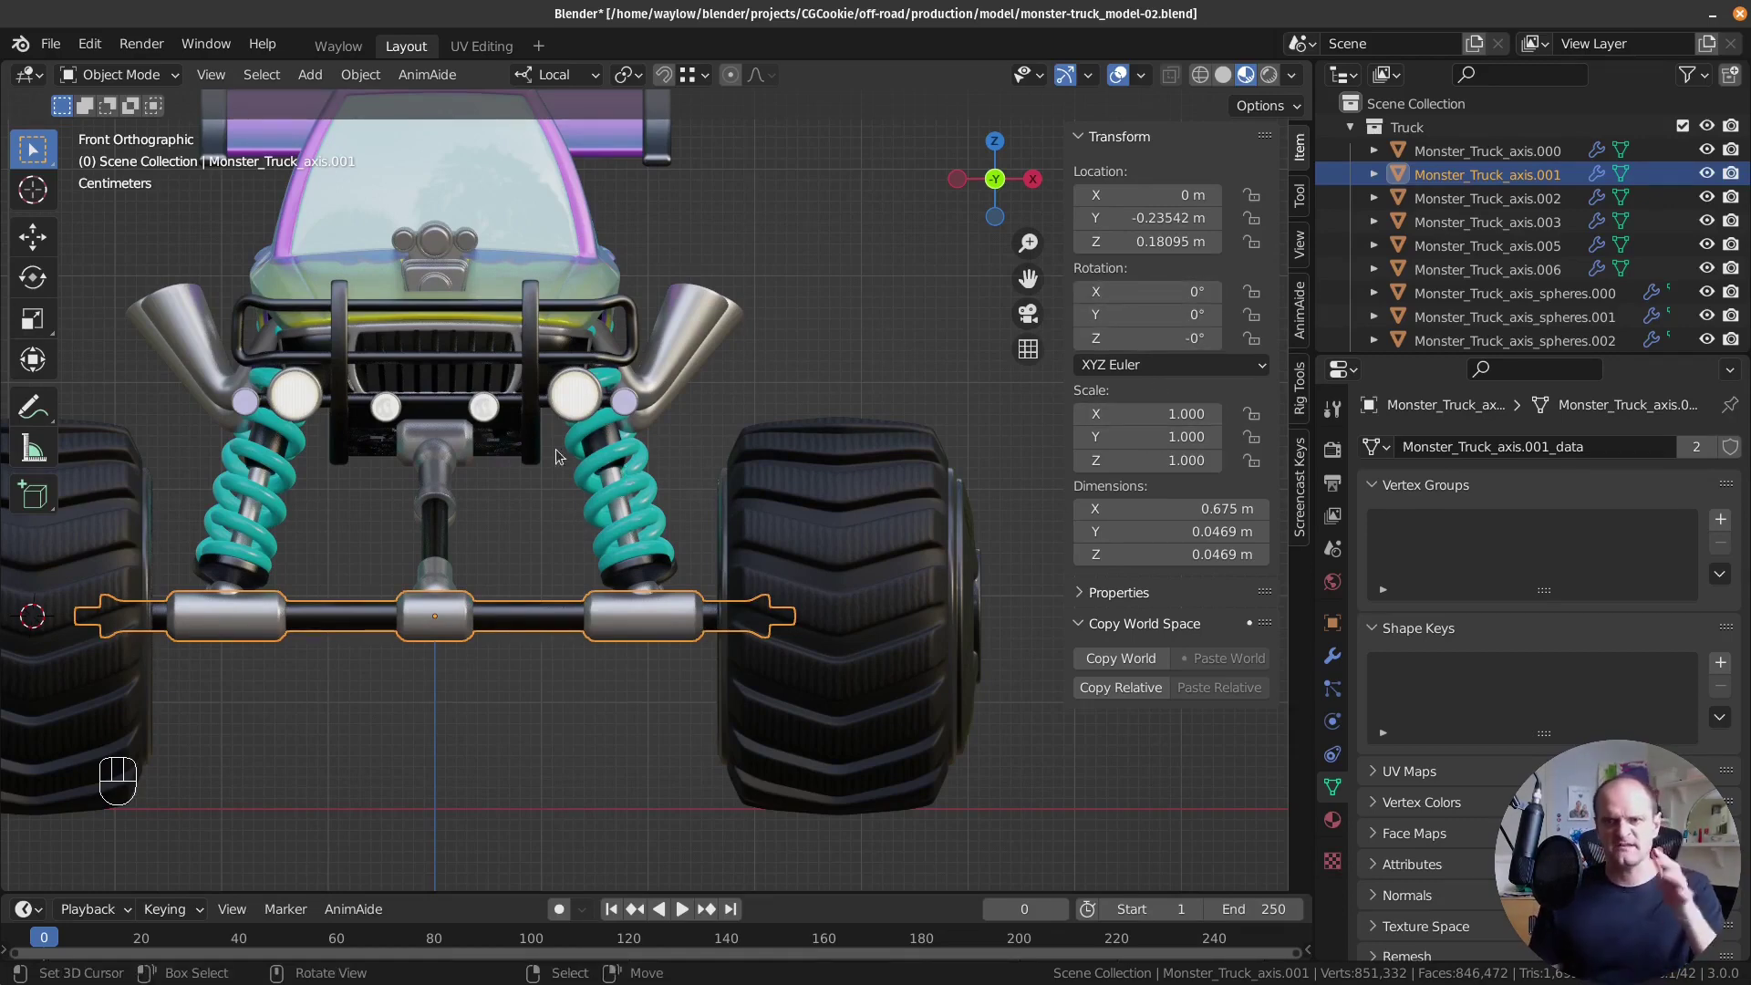
{"action": "left_click_drag", "start_coordinate": [585, 534], "coordinate": [497, 577]}
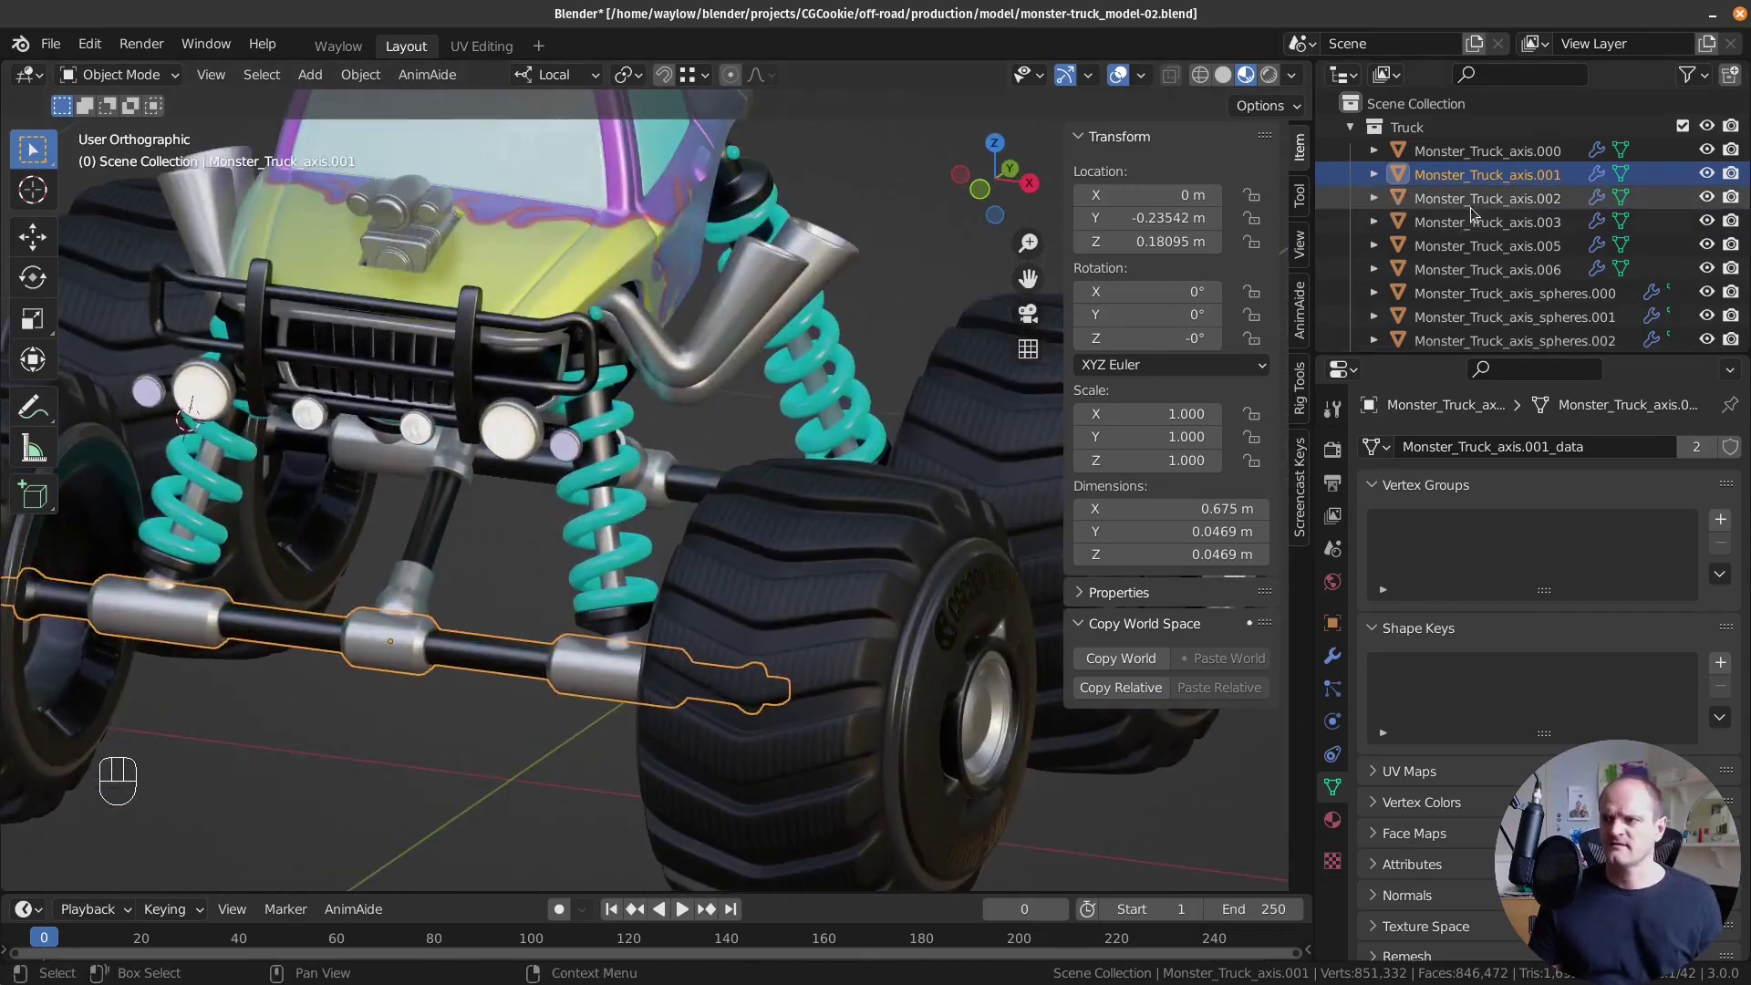
{"action": "middle_click", "coordinate": [829, 506]}
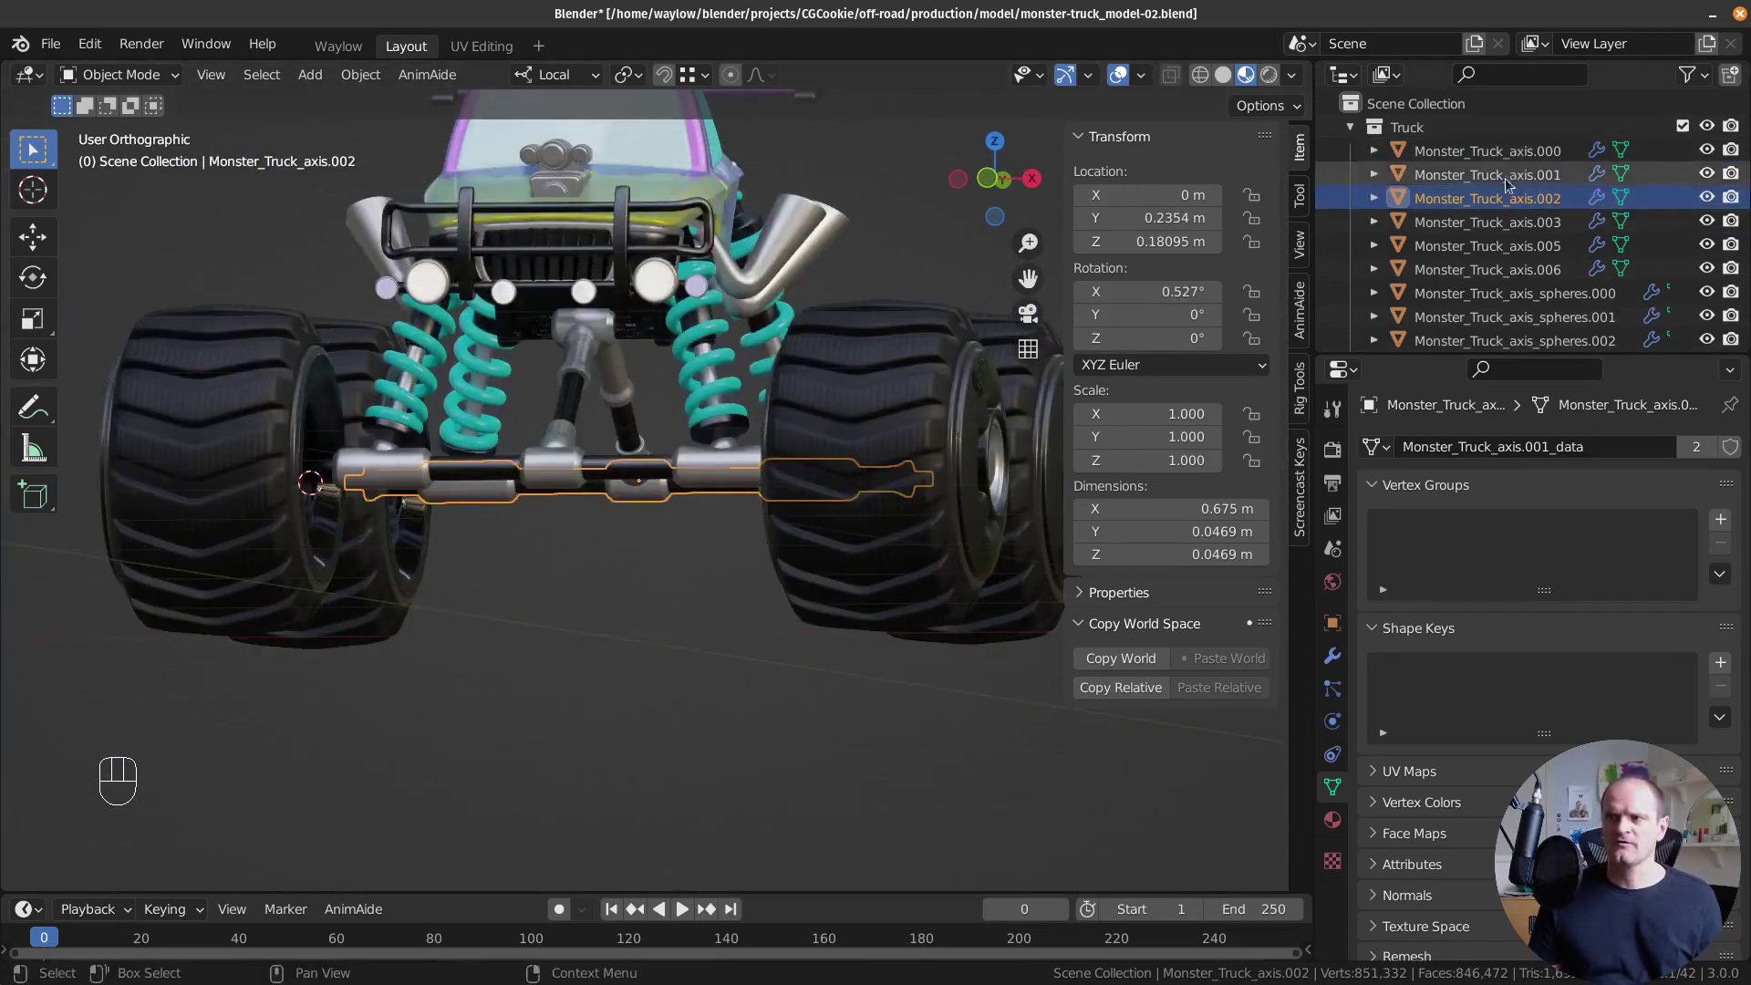
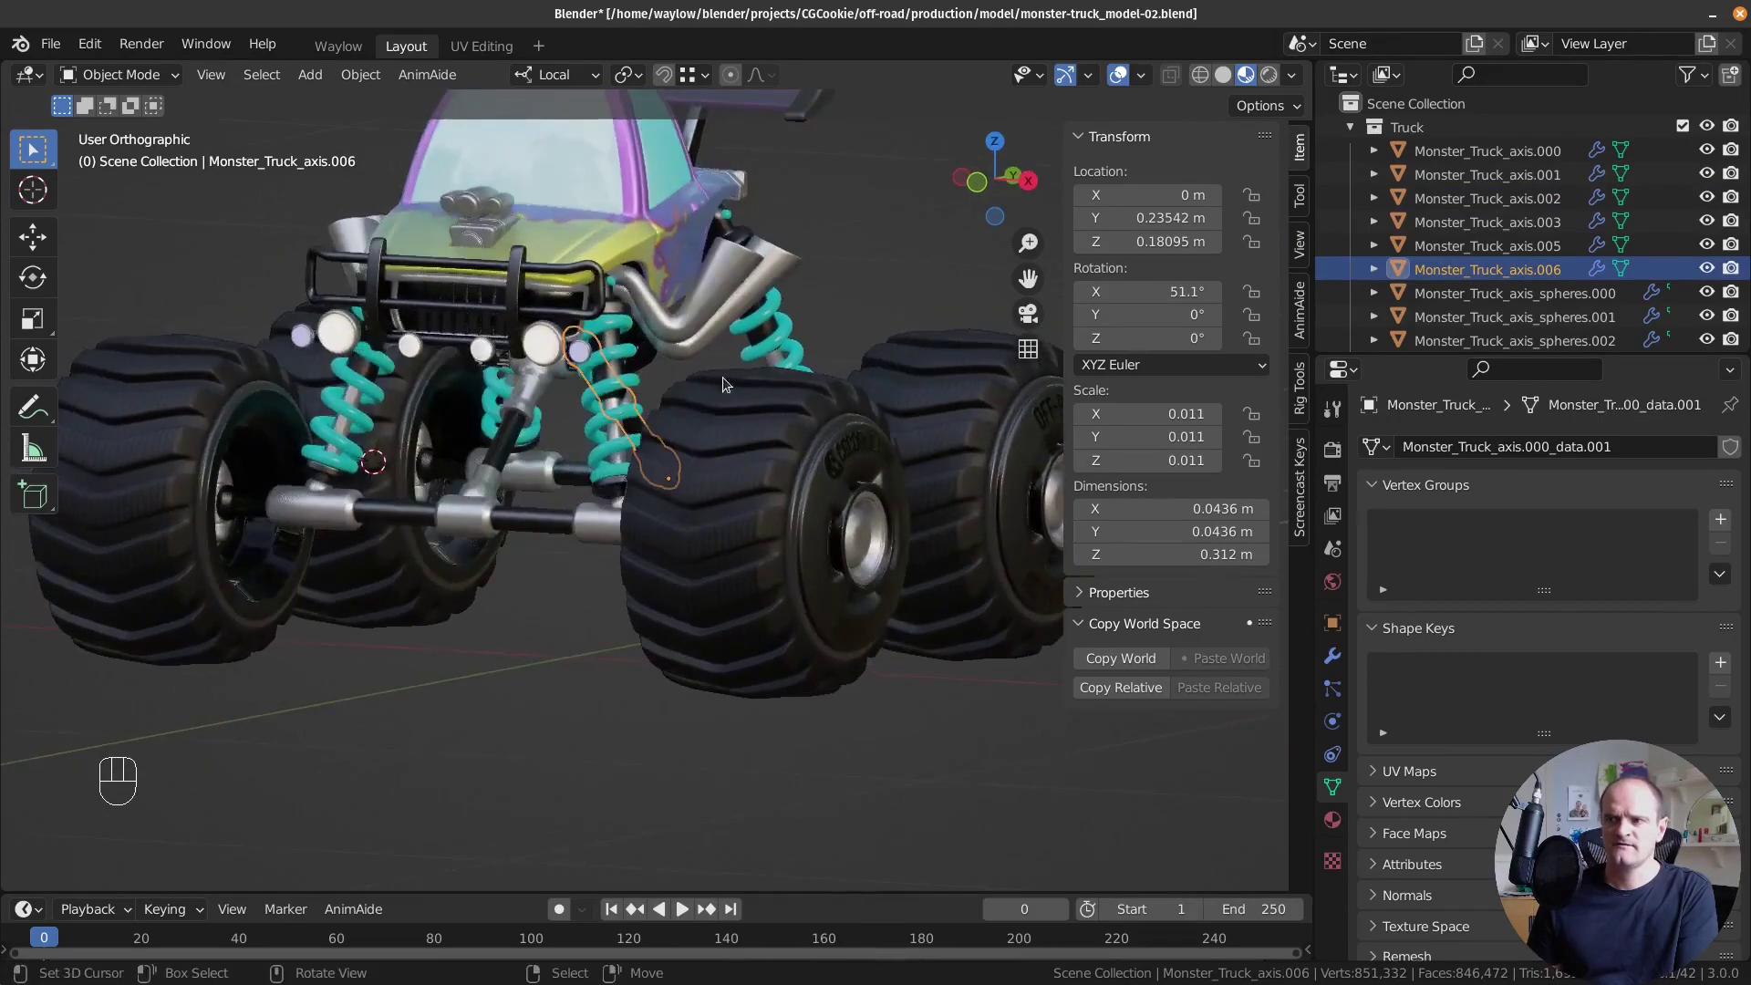
Apply Monster_Truck_axis.006's 0.011 scale so it reads 1.0, then reselect Monster_Truck_axis.000.
{"action": "left_click_drag", "start_coordinate": [591, 393], "coordinate": [522, 418]}
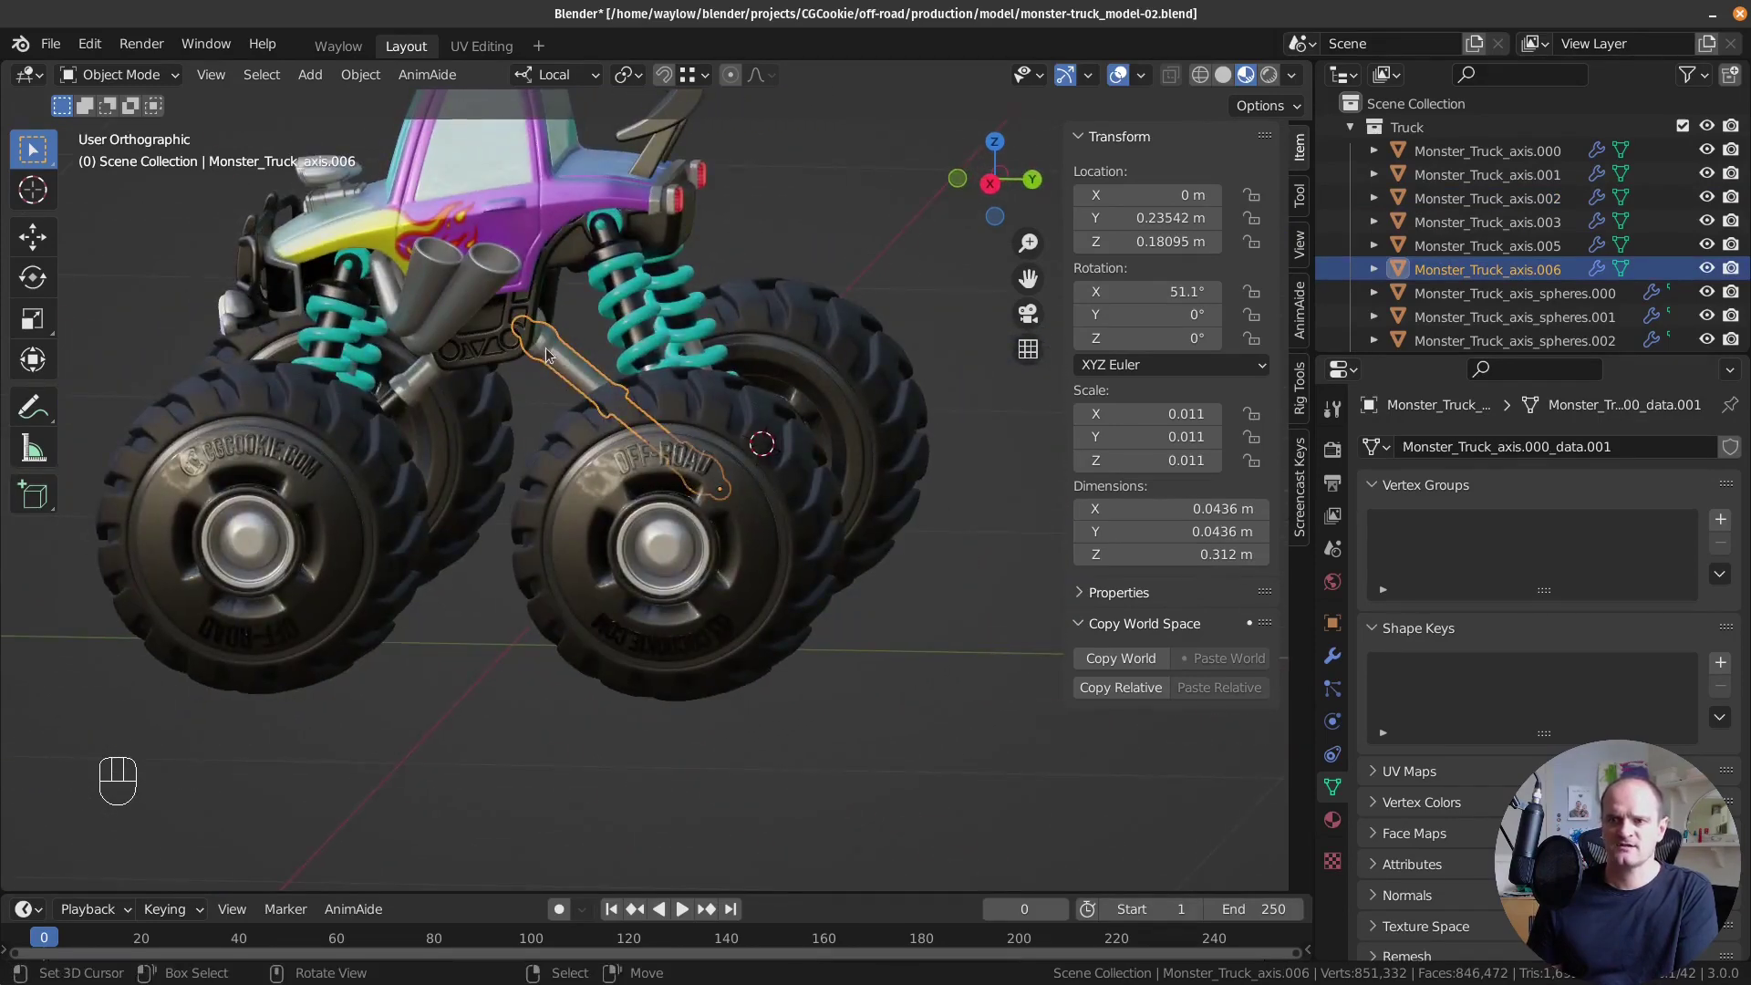
{"action": "left_click_drag", "start_coordinate": [682, 411], "coordinate": [769, 404]}
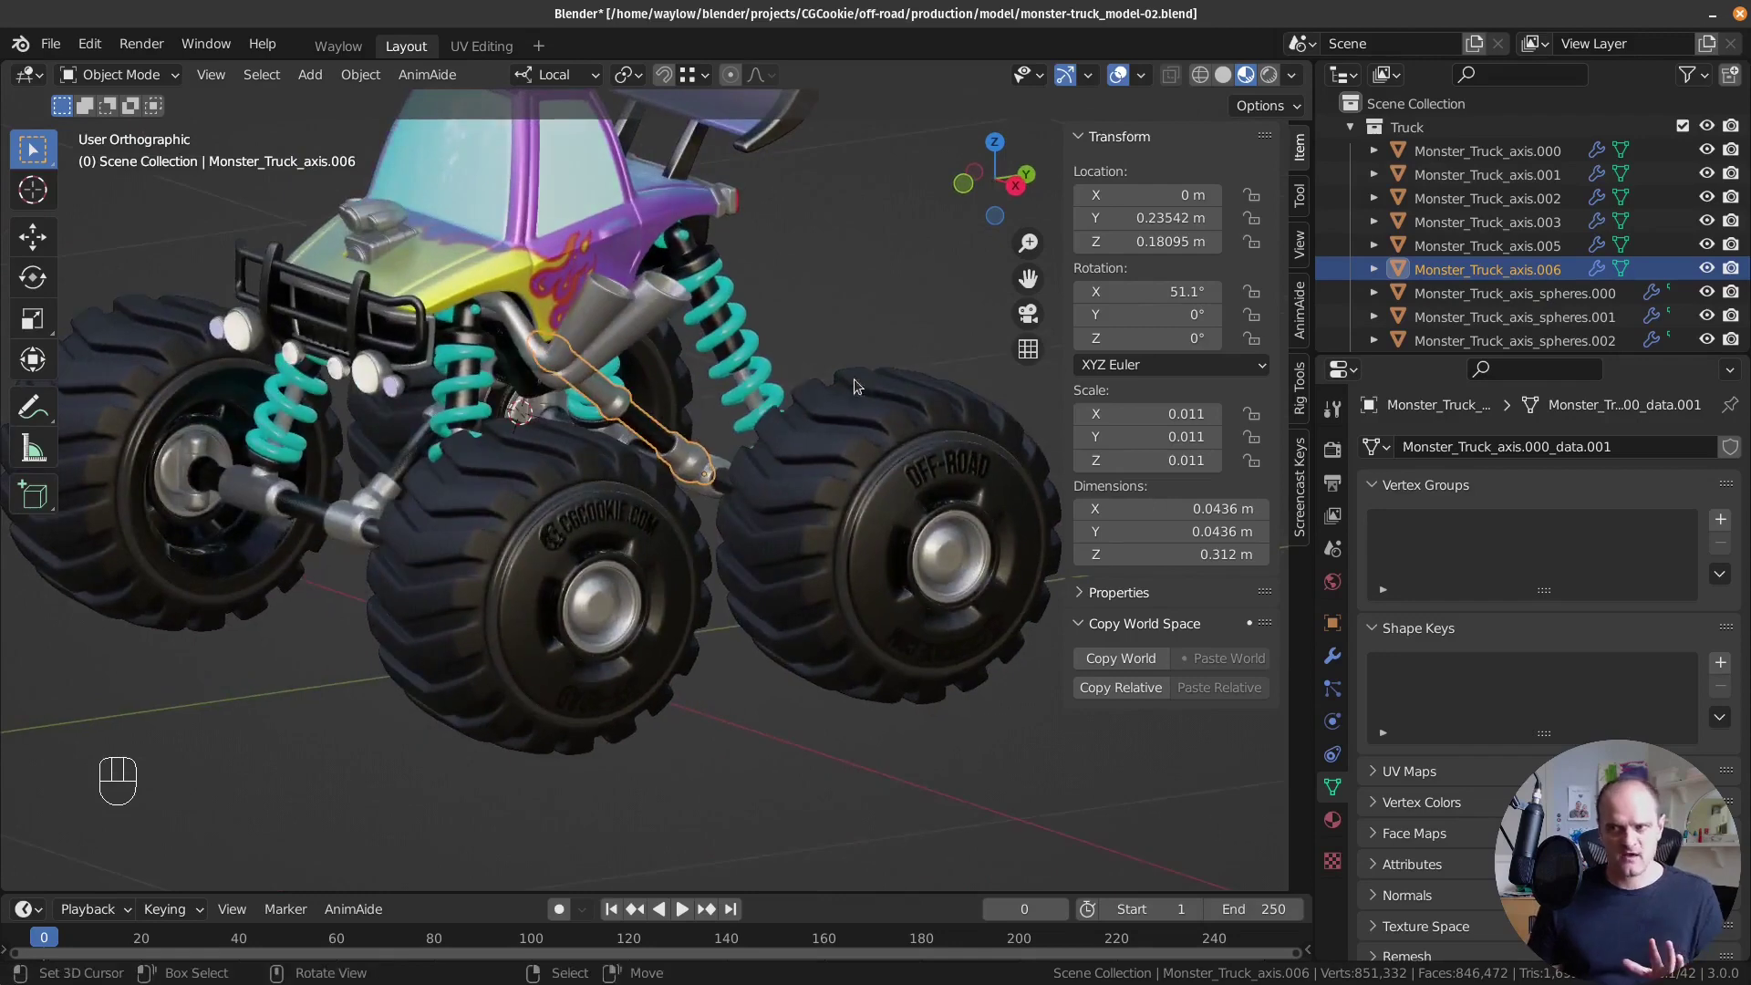
{"action": "key", "text": "ctrl+a"}
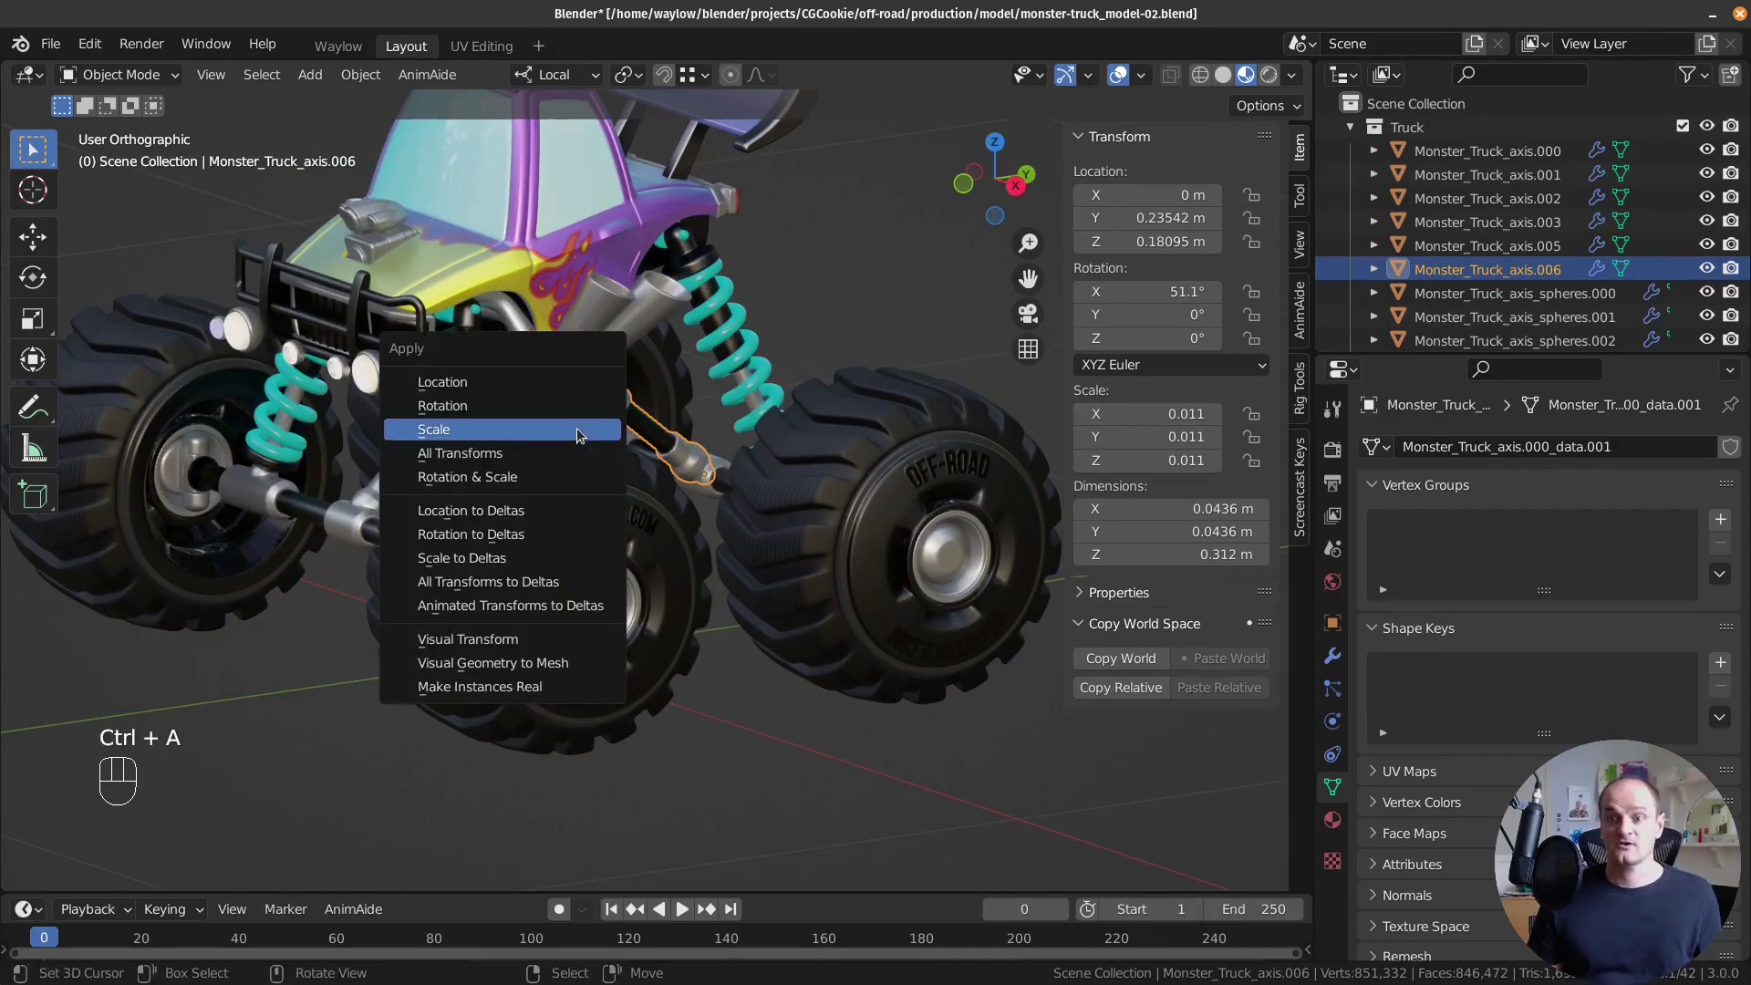
{"action": "left_click_drag", "start_coordinate": [656, 510], "coordinate": [1300, 332]}
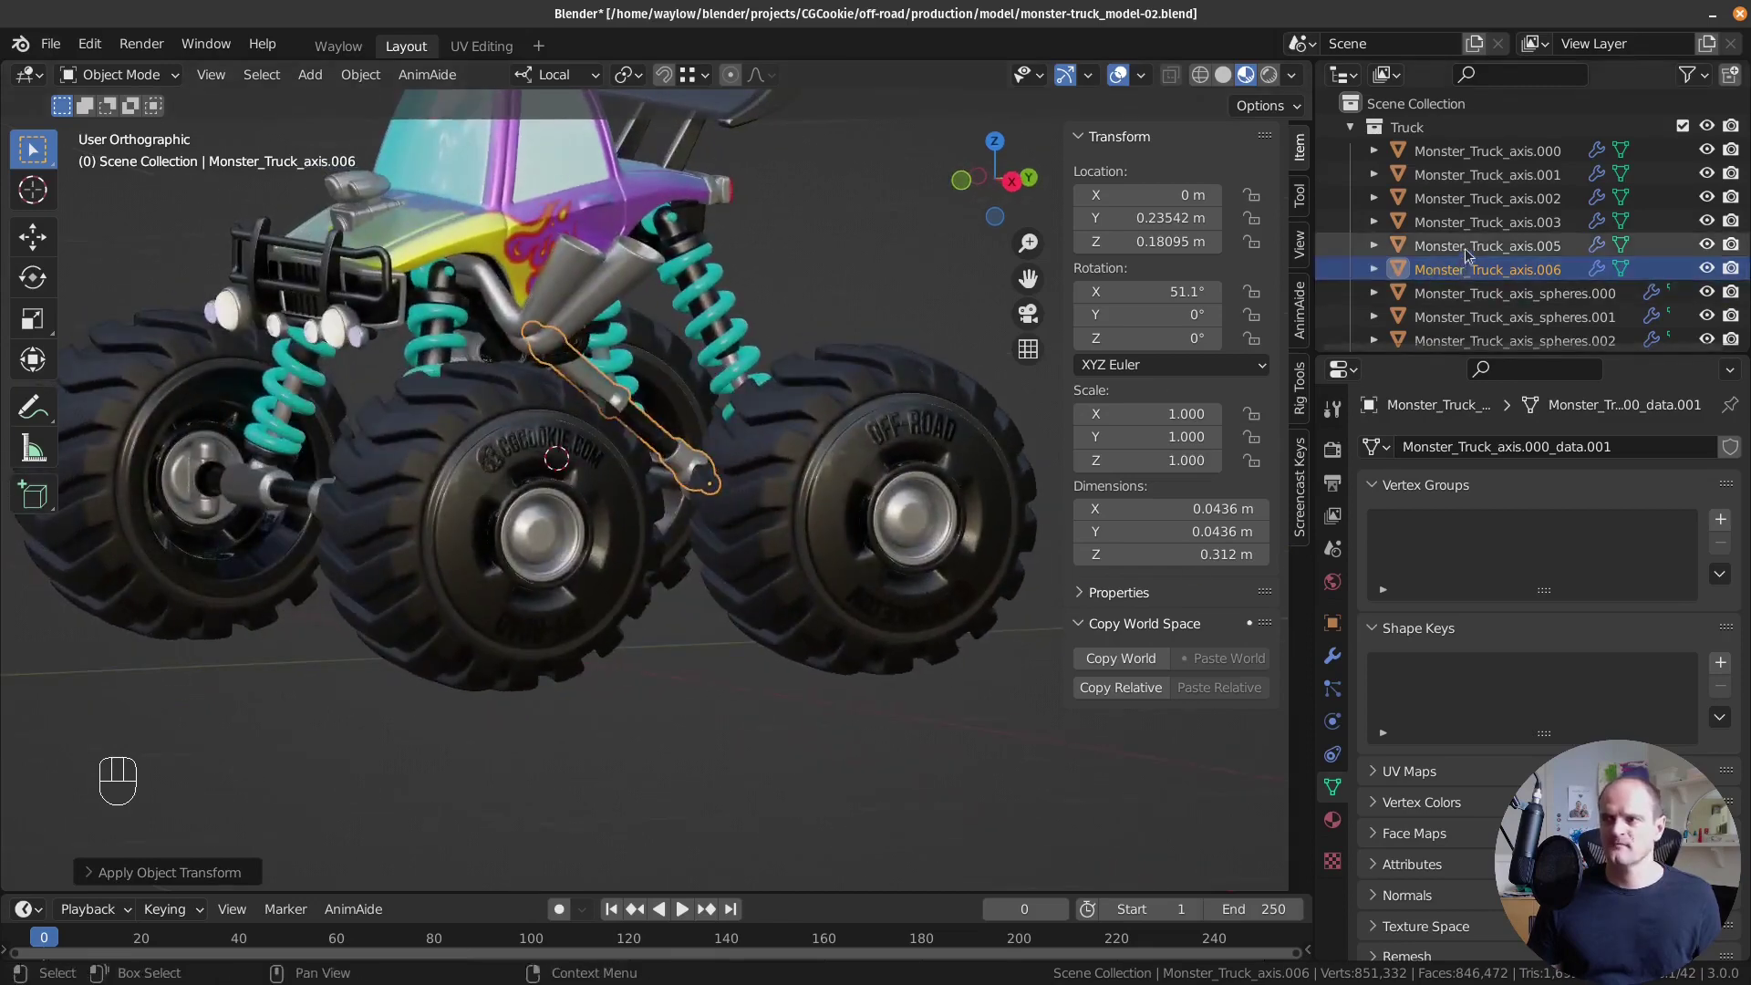
{"action": "left_click", "coordinate": [1467, 142]}
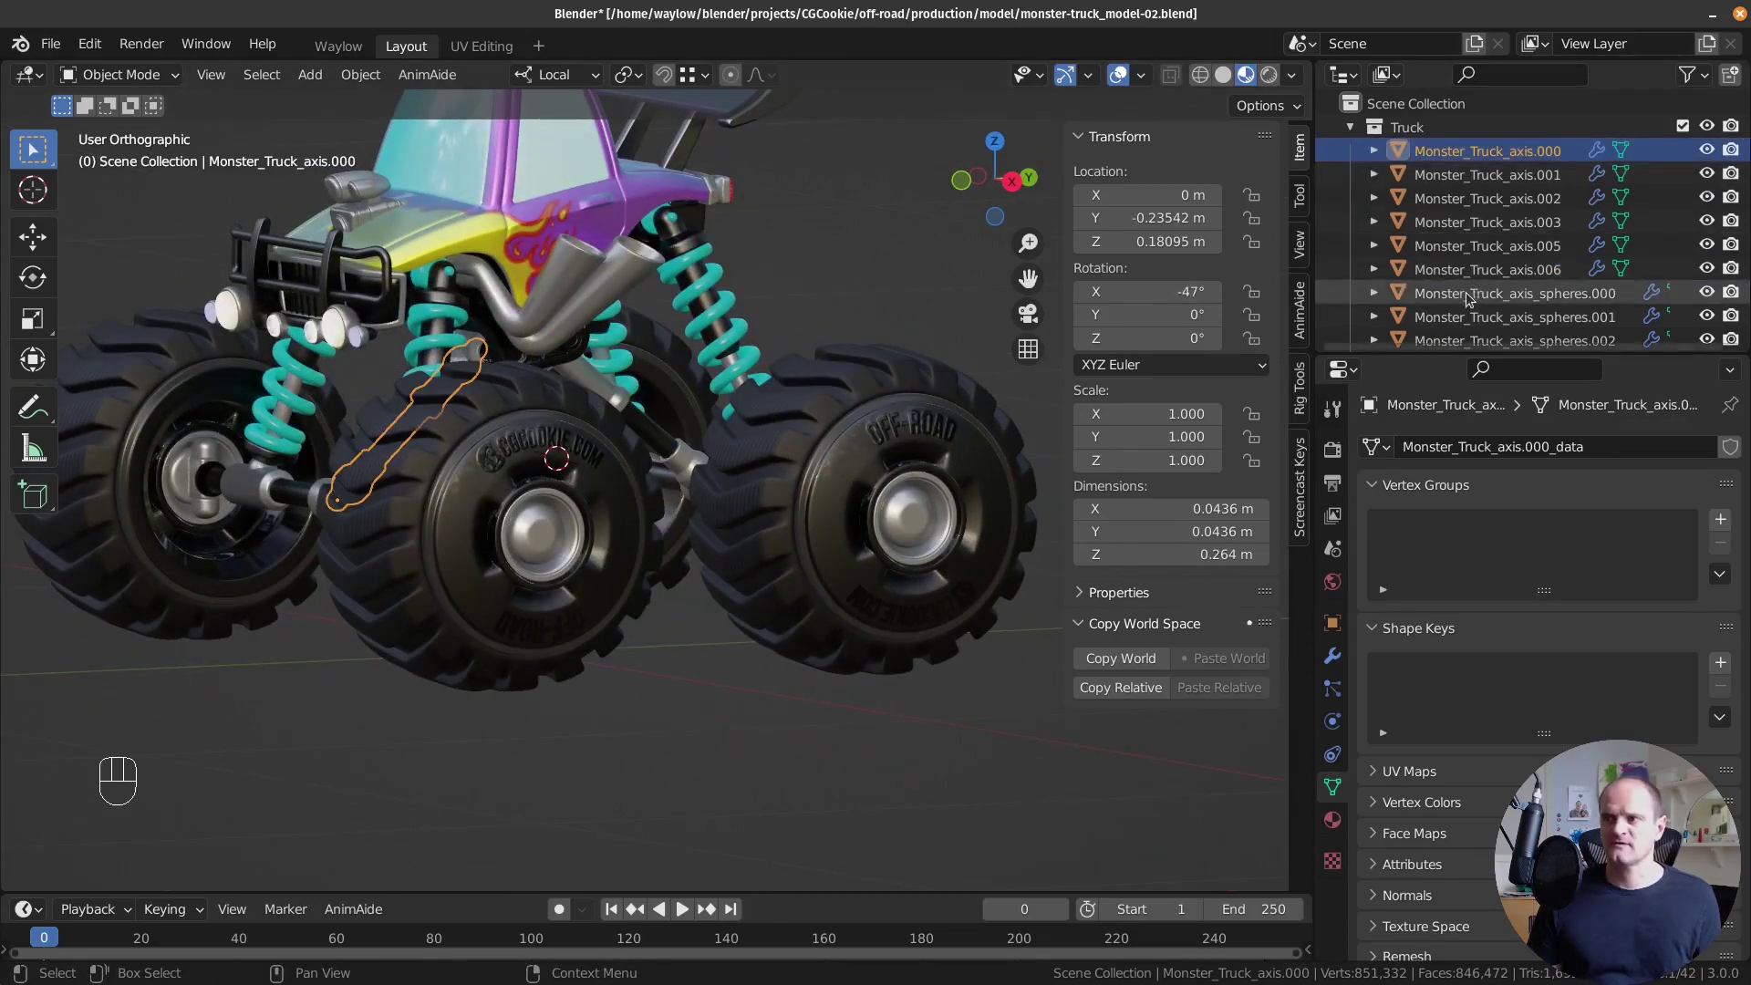
Apply rotation and scale to the first axis sphere at the front suspension.
{"action": "left_click", "coordinate": [1470, 296]}
{"action": "left_click_drag", "start_coordinate": [625, 471], "coordinate": [706, 511]}
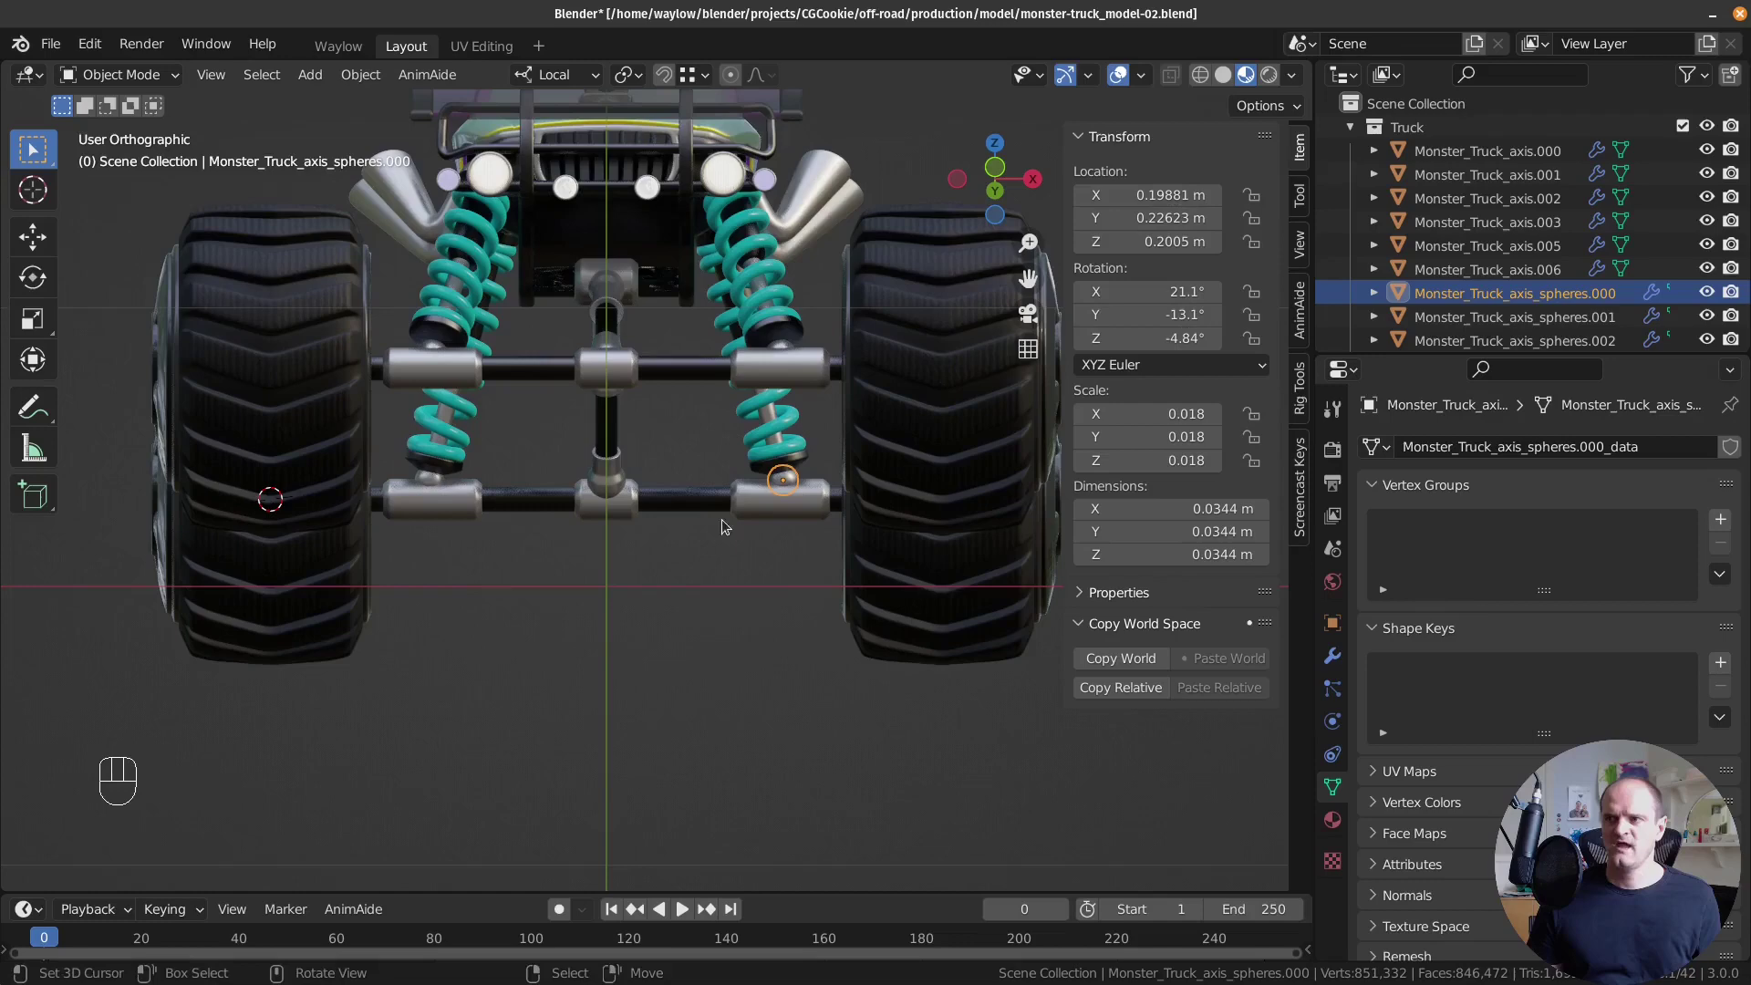
{"action": "left_click", "coordinate": [644, 502]}
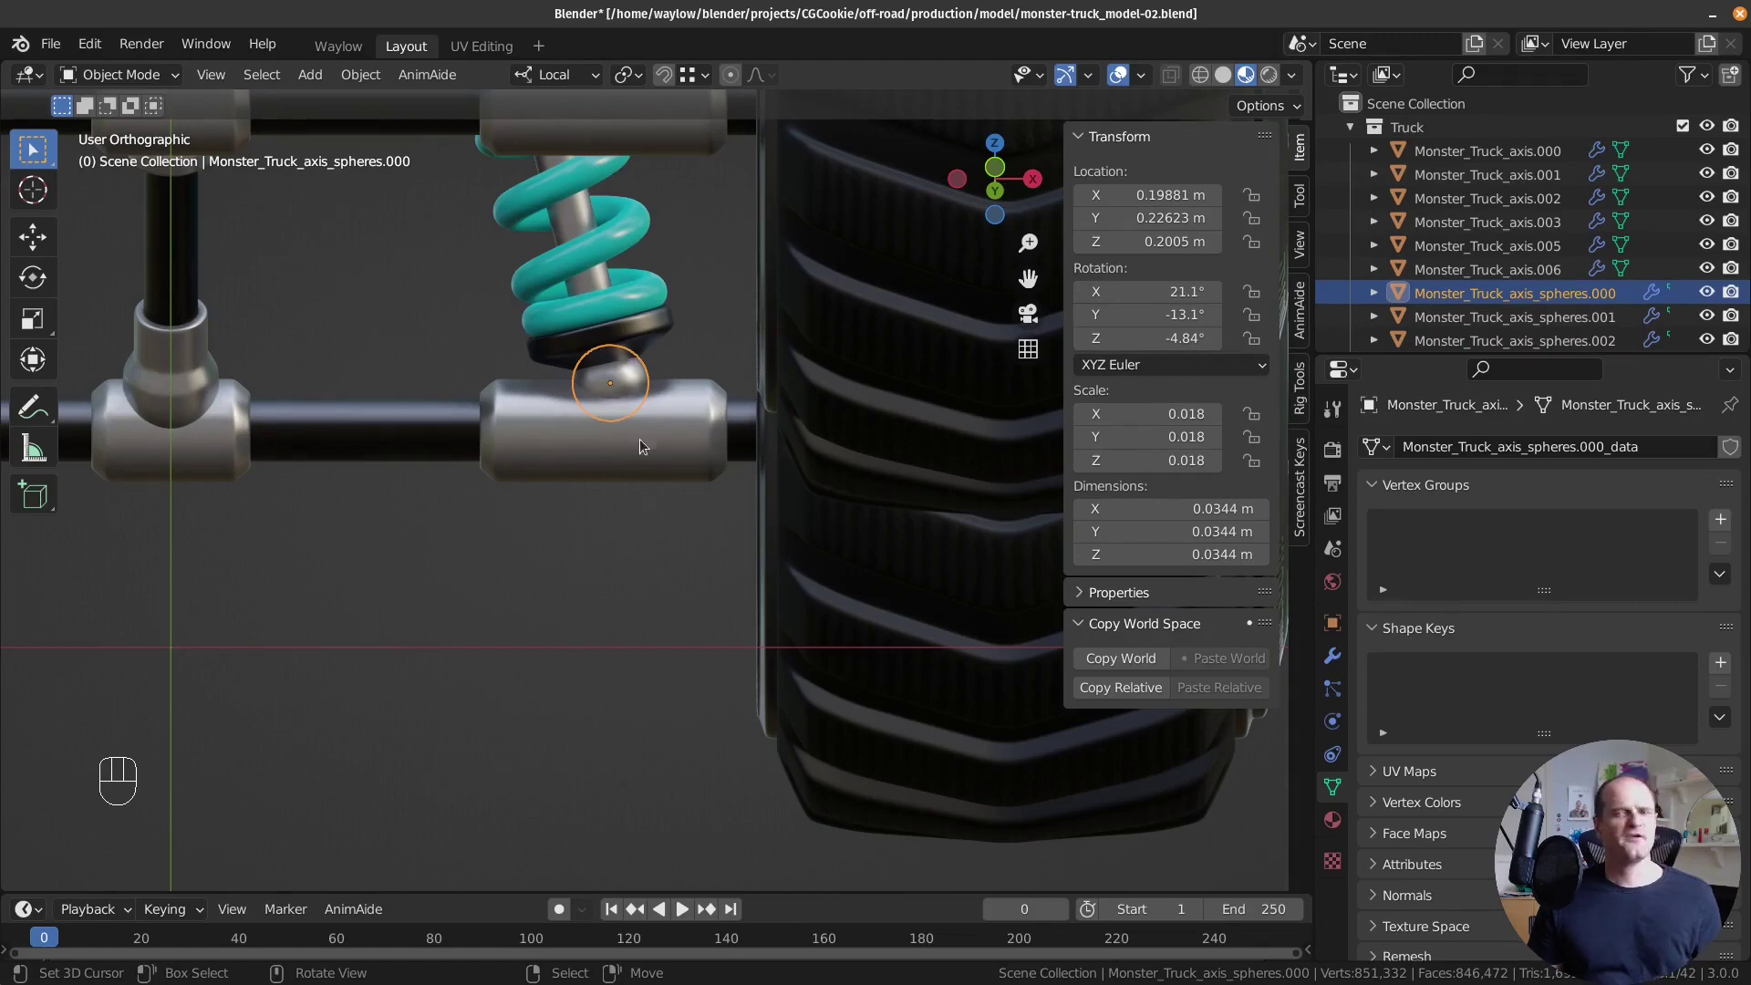
{"action": "key", "text": "ctrl+a"}
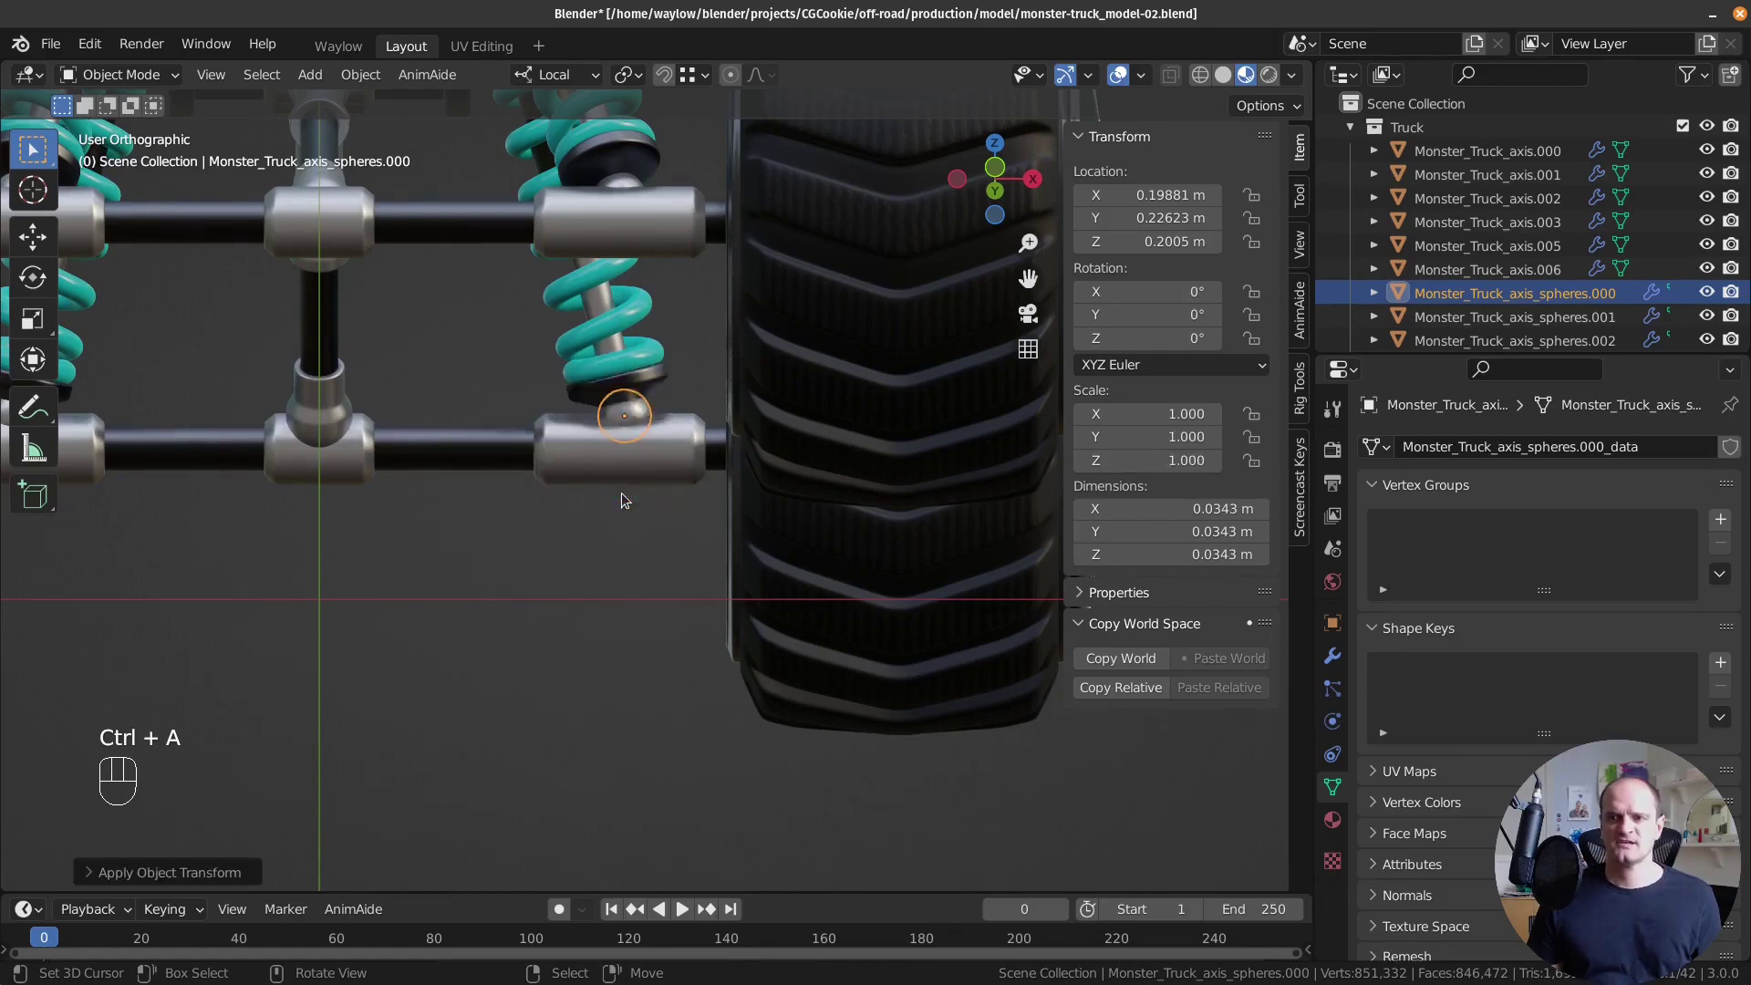
{"action": "key", "text": "ctrl+a"}
Apply rotation and scale to the next and fourth axis spheres at the other axle ends.
{"action": "left_click_drag", "start_coordinate": [566, 496], "coordinate": [605, 499]}
{"action": "left_click_drag", "start_coordinate": [592, 498], "coordinate": [575, 558]}
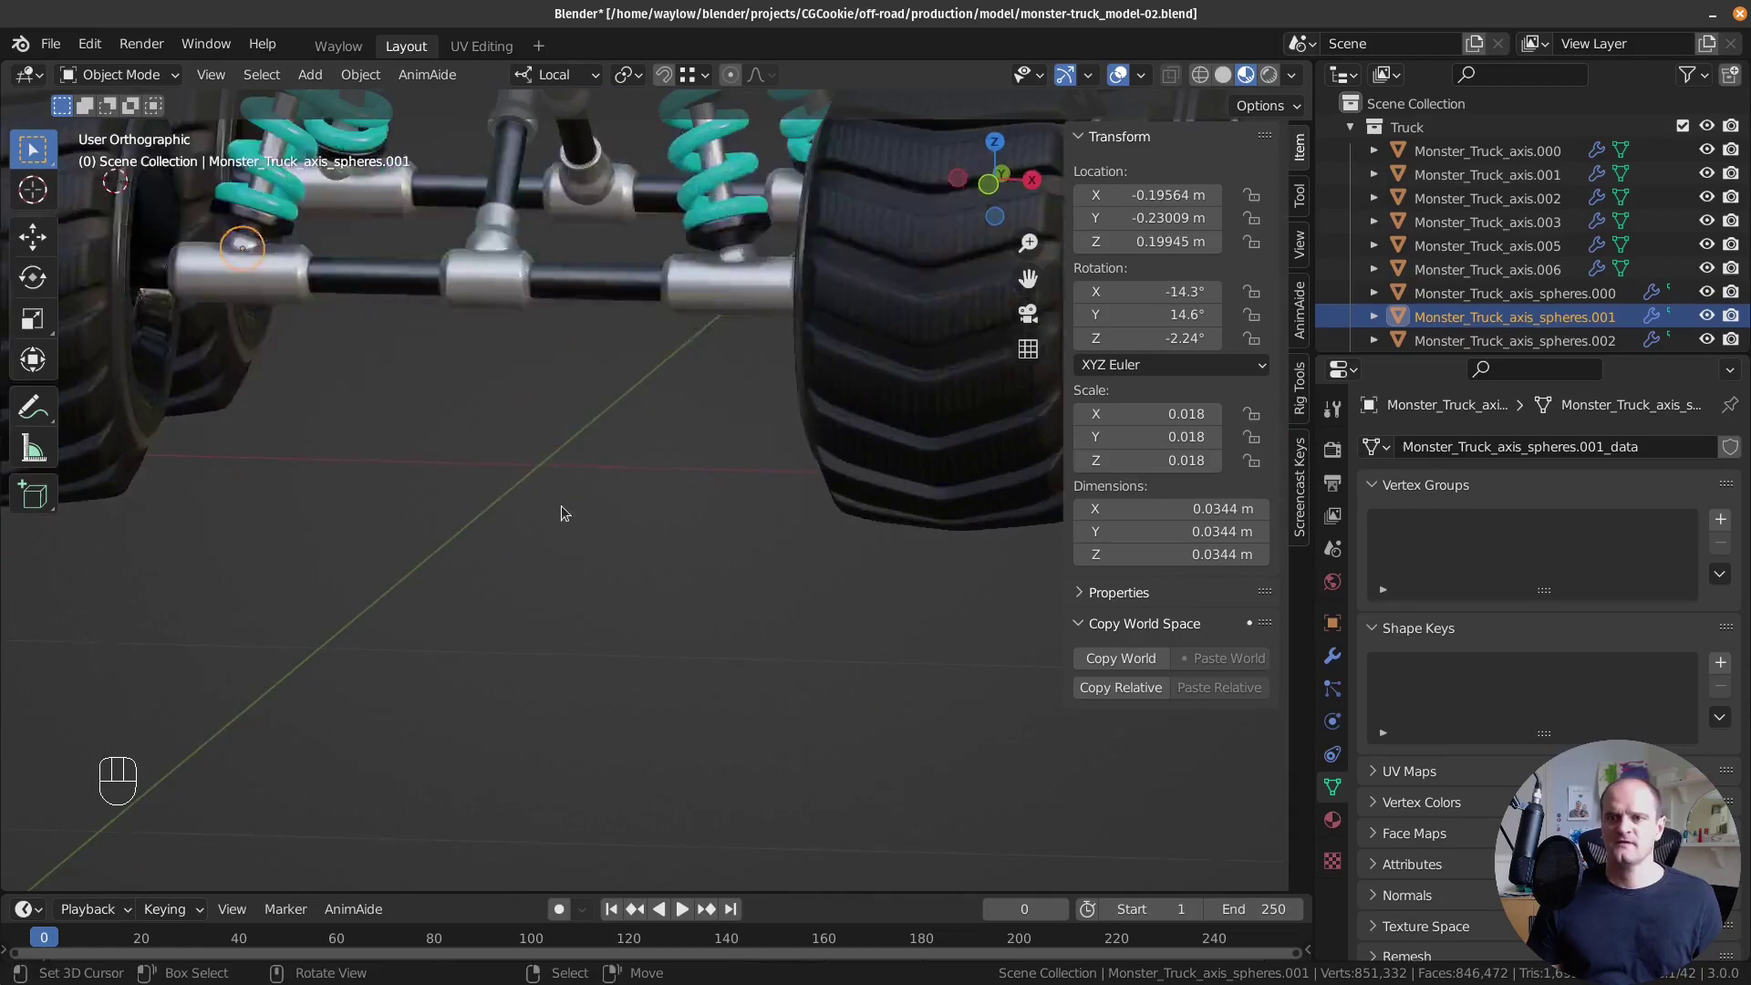
{"action": "left_click_drag", "start_coordinate": [619, 538], "coordinate": [680, 615]}
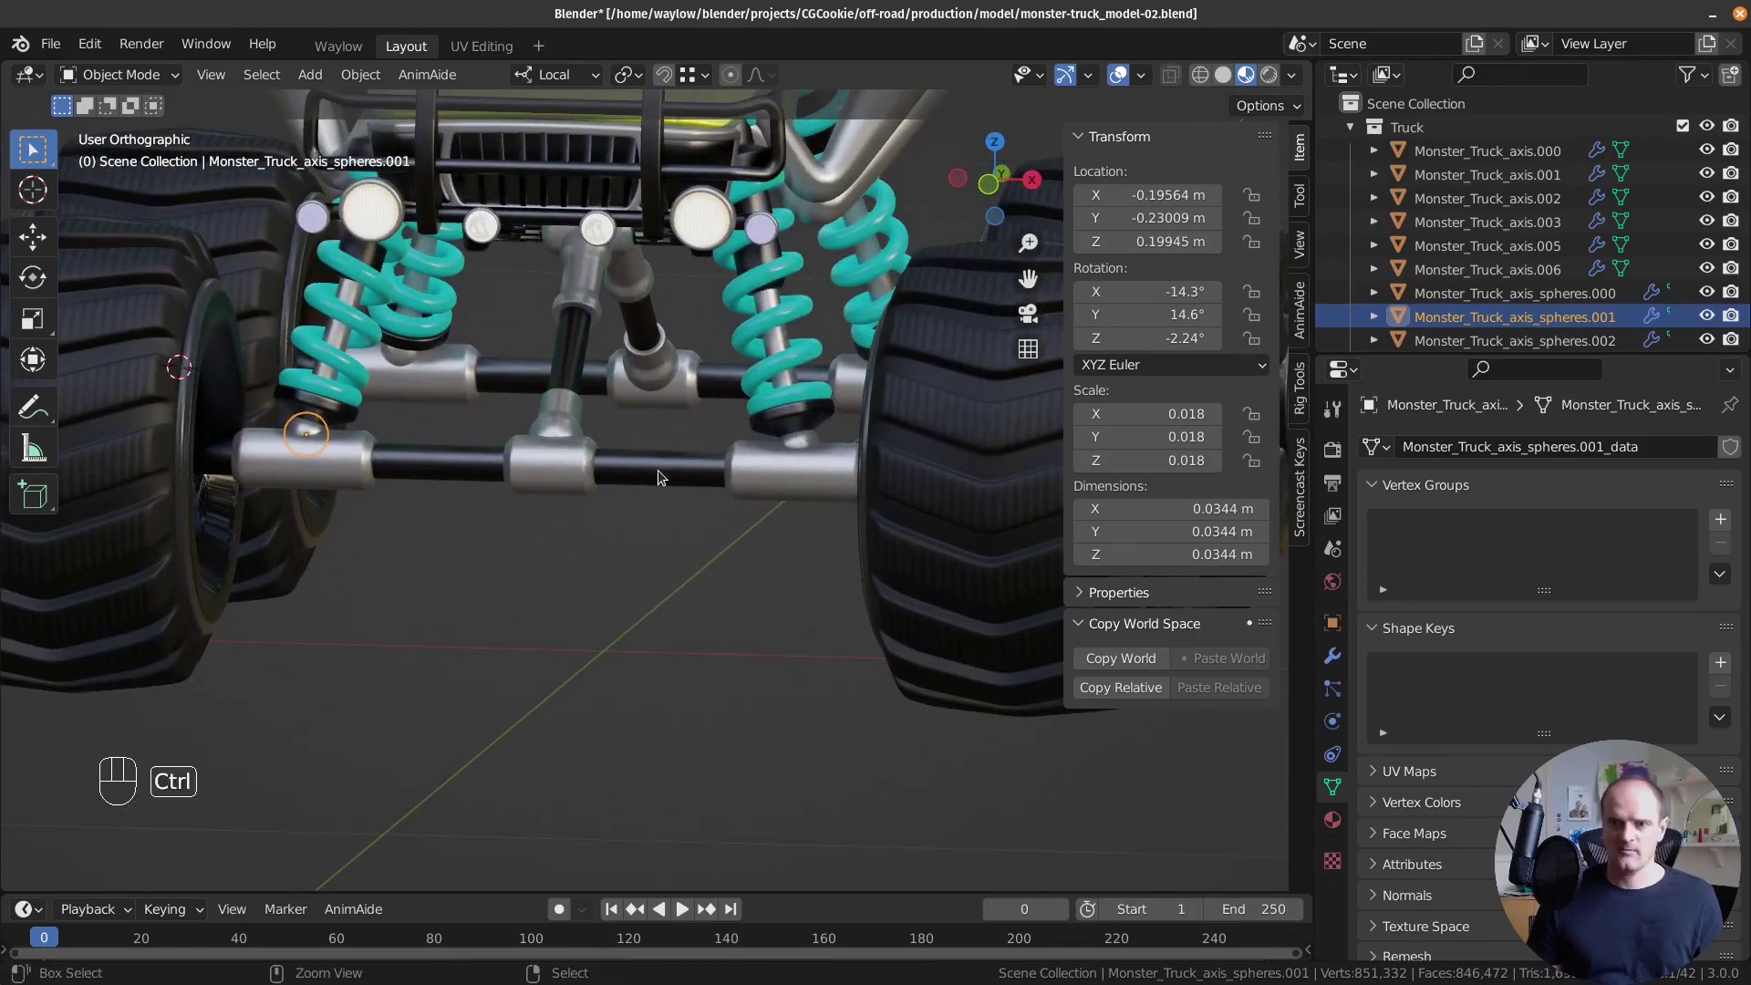
{"action": "key", "text": "ctrl+a"}
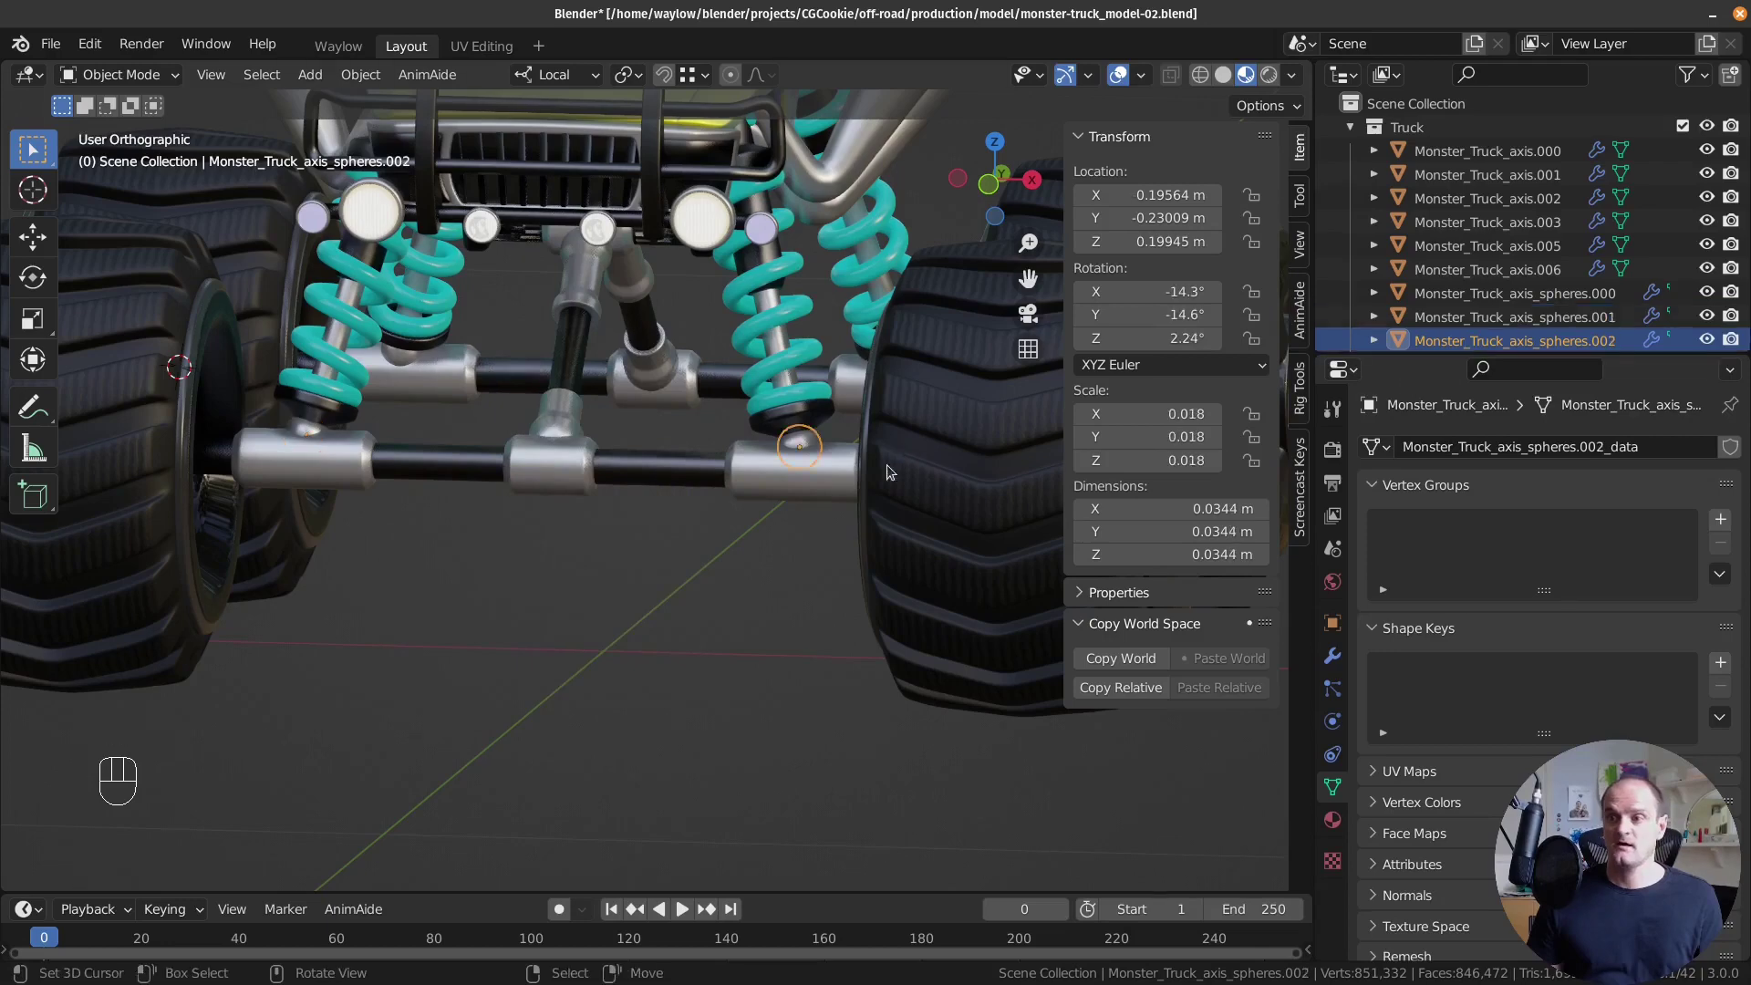
{"action": "key", "text": "ctrl+a"}
{"action": "left_click", "coordinate": [1525, 337]}
{"action": "middle_click", "coordinate": [679, 451]}
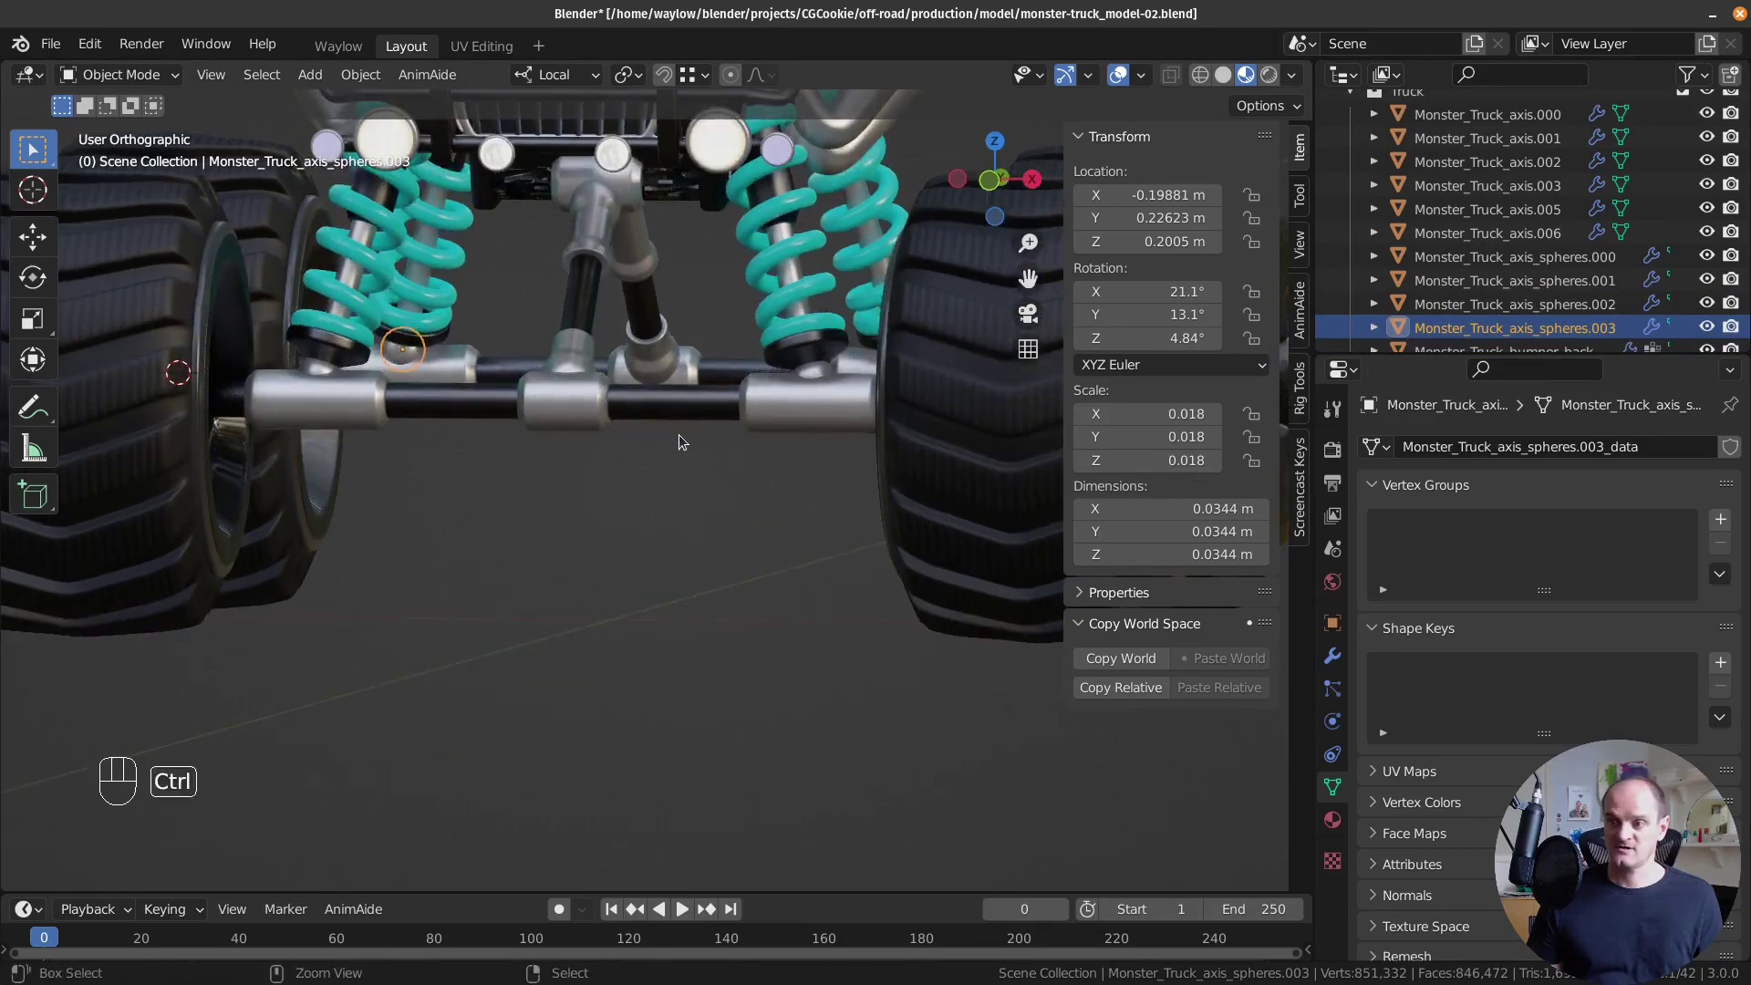
{"action": "key", "text": "ctrl+a"}
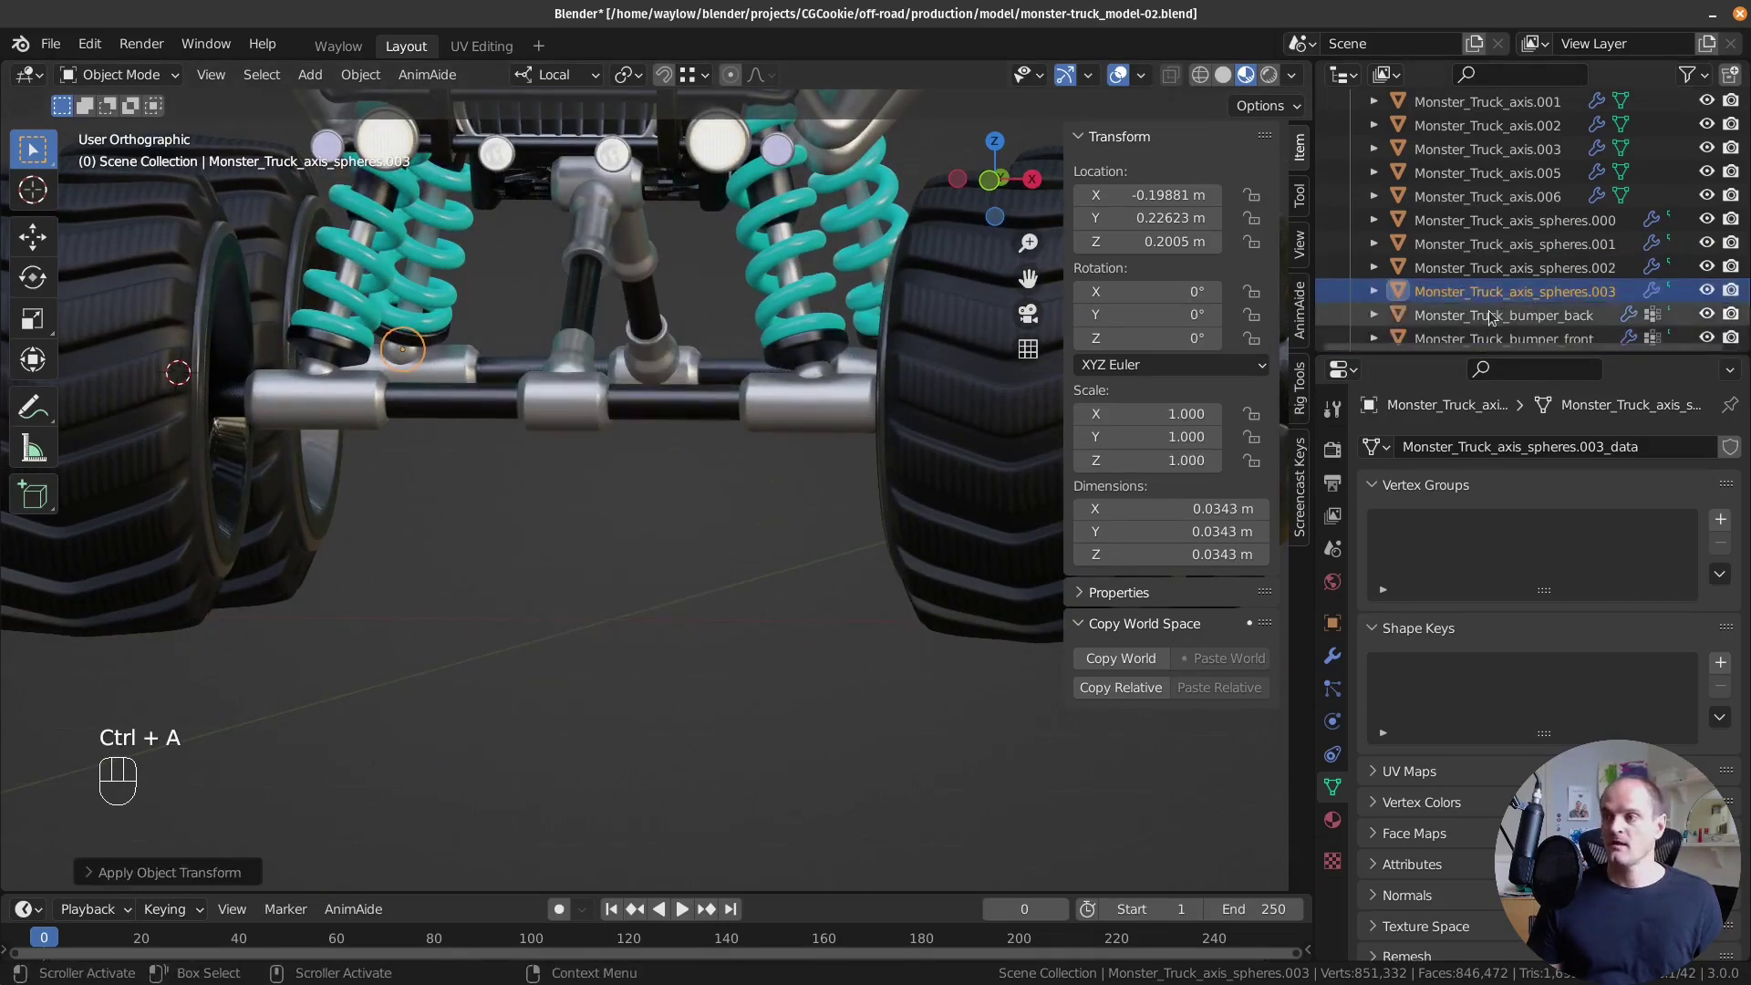
Apply Monster_Truck_bumper_back's -4.93° rotation and 0.94 scale so it reads 0° and 1.0.
{"action": "left_click", "coordinate": [1473, 323]}
{"action": "left_click_drag", "start_coordinate": [729, 408], "coordinate": [520, 432]}
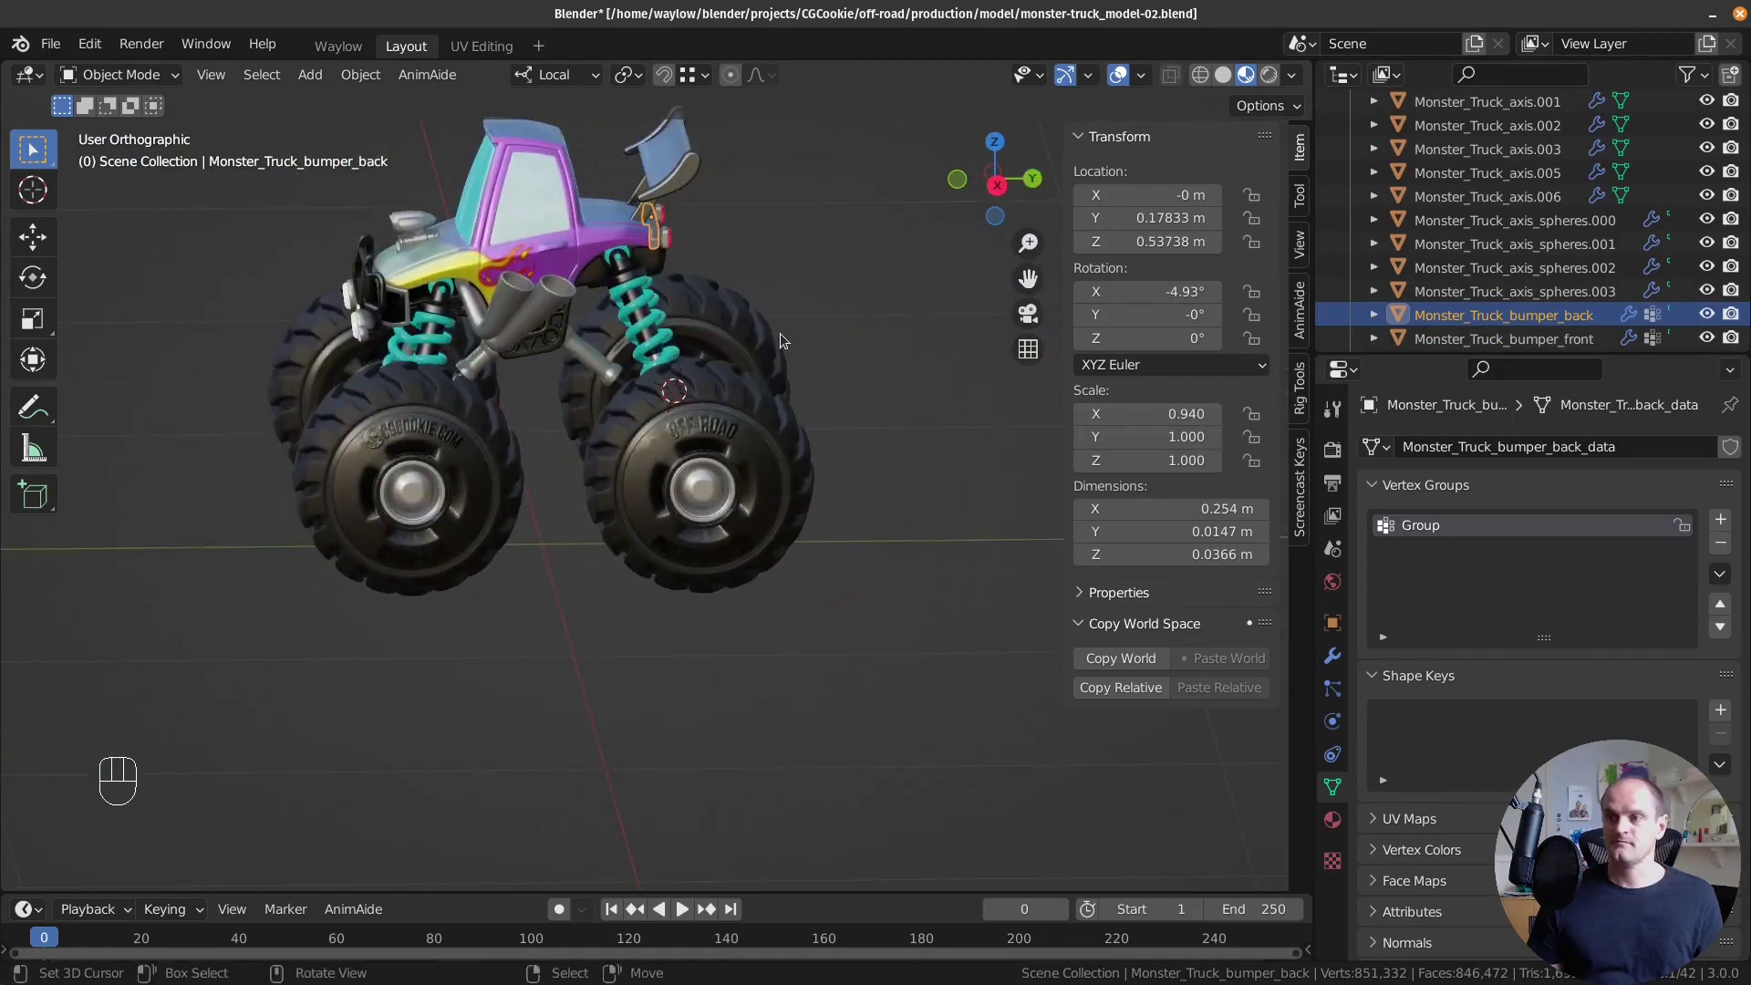
{"action": "middle_click", "coordinate": [748, 402]}
{"action": "left_click_drag", "start_coordinate": [716, 400], "coordinate": [621, 396]}
{"action": "left_click_drag", "start_coordinate": [770, 304], "coordinate": [796, 289]}
{"action": "left_click_drag", "start_coordinate": [676, 507], "coordinate": [610, 436]}
{"action": "left_click_drag", "start_coordinate": [624, 381], "coordinate": [685, 358]}
{"action": "key", "text": "KP_1"}
{"action": "key", "text": "KP_3"}
{"action": "key", "text": "ctrl+a"}
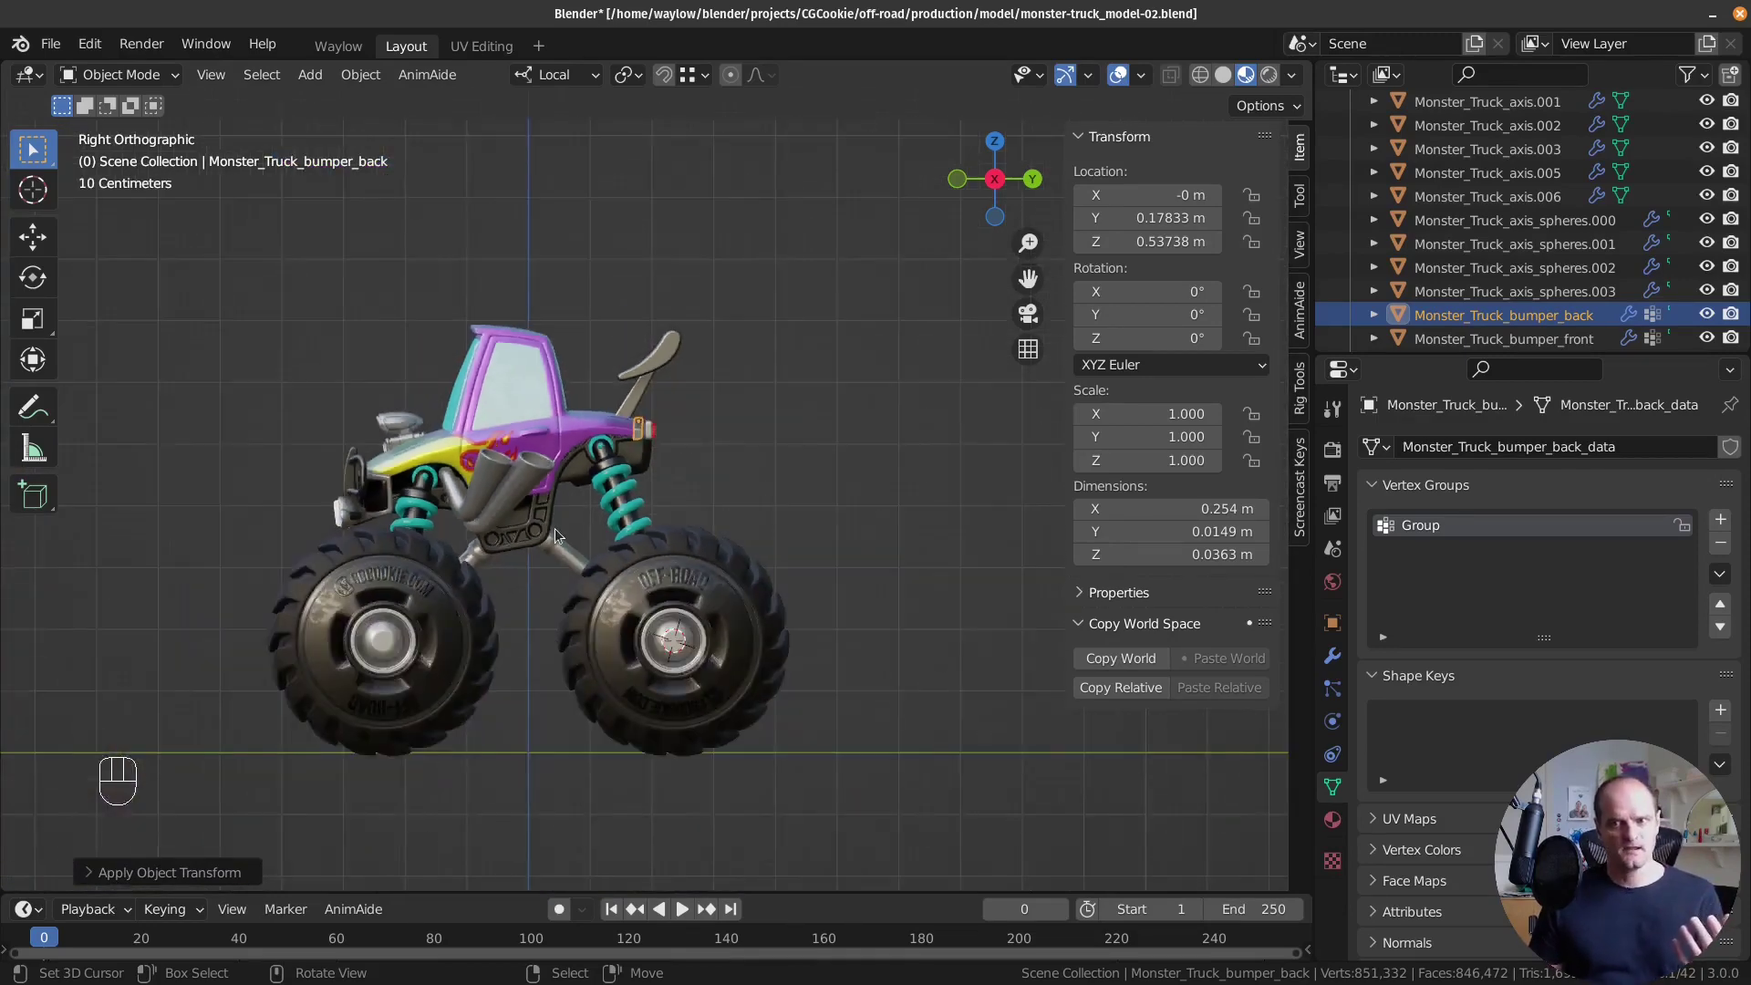
{"action": "left_click_drag", "start_coordinate": [578, 516], "coordinate": [708, 534]}
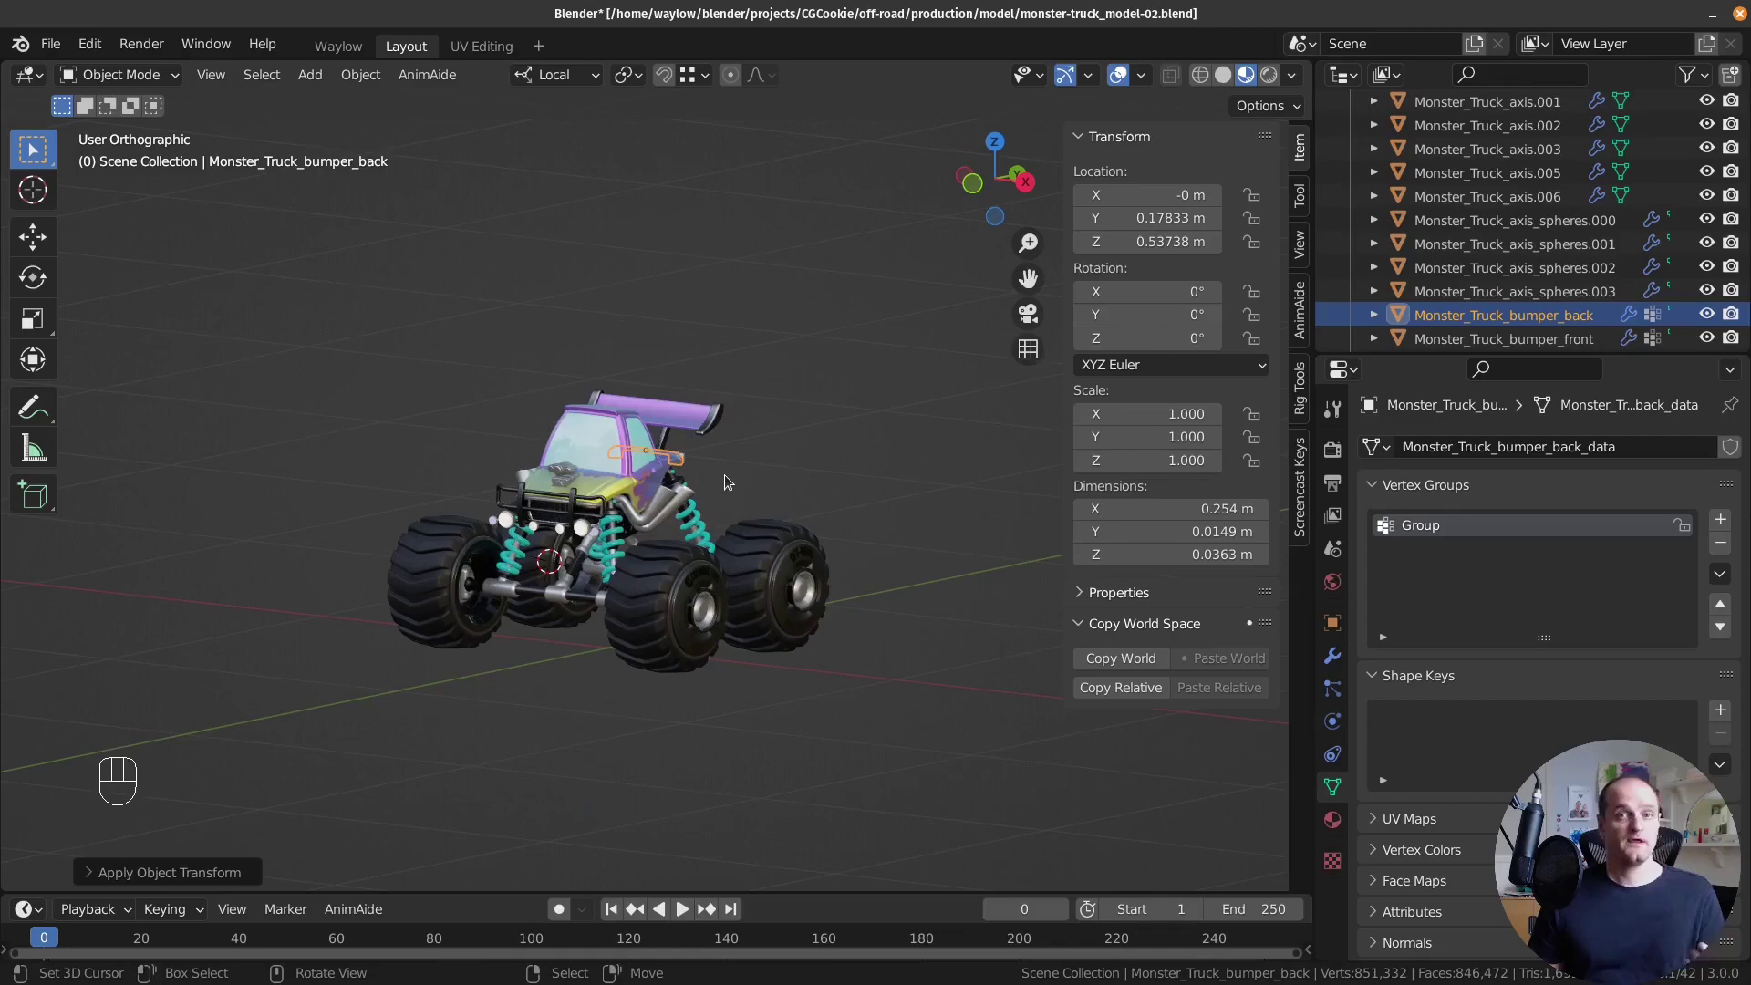
{"action": "key", "text": "a"}
{"action": "key", "text": "a"}
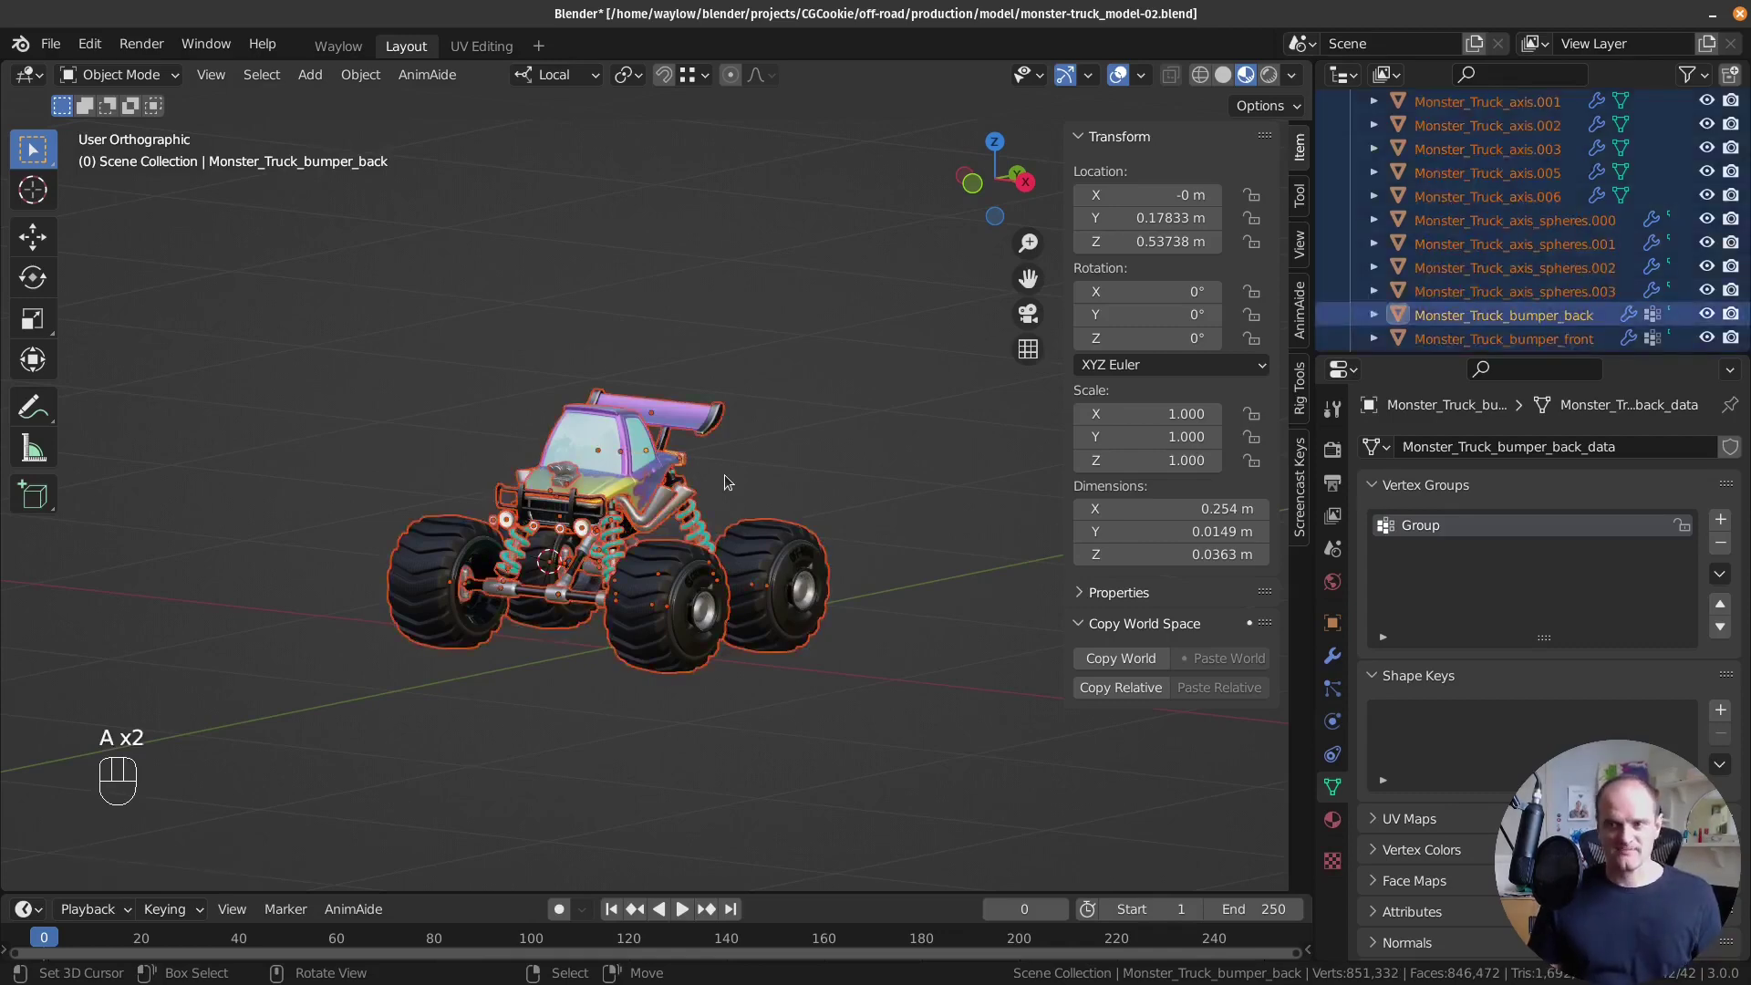
{"action": "key", "text": "ctrl+a"}
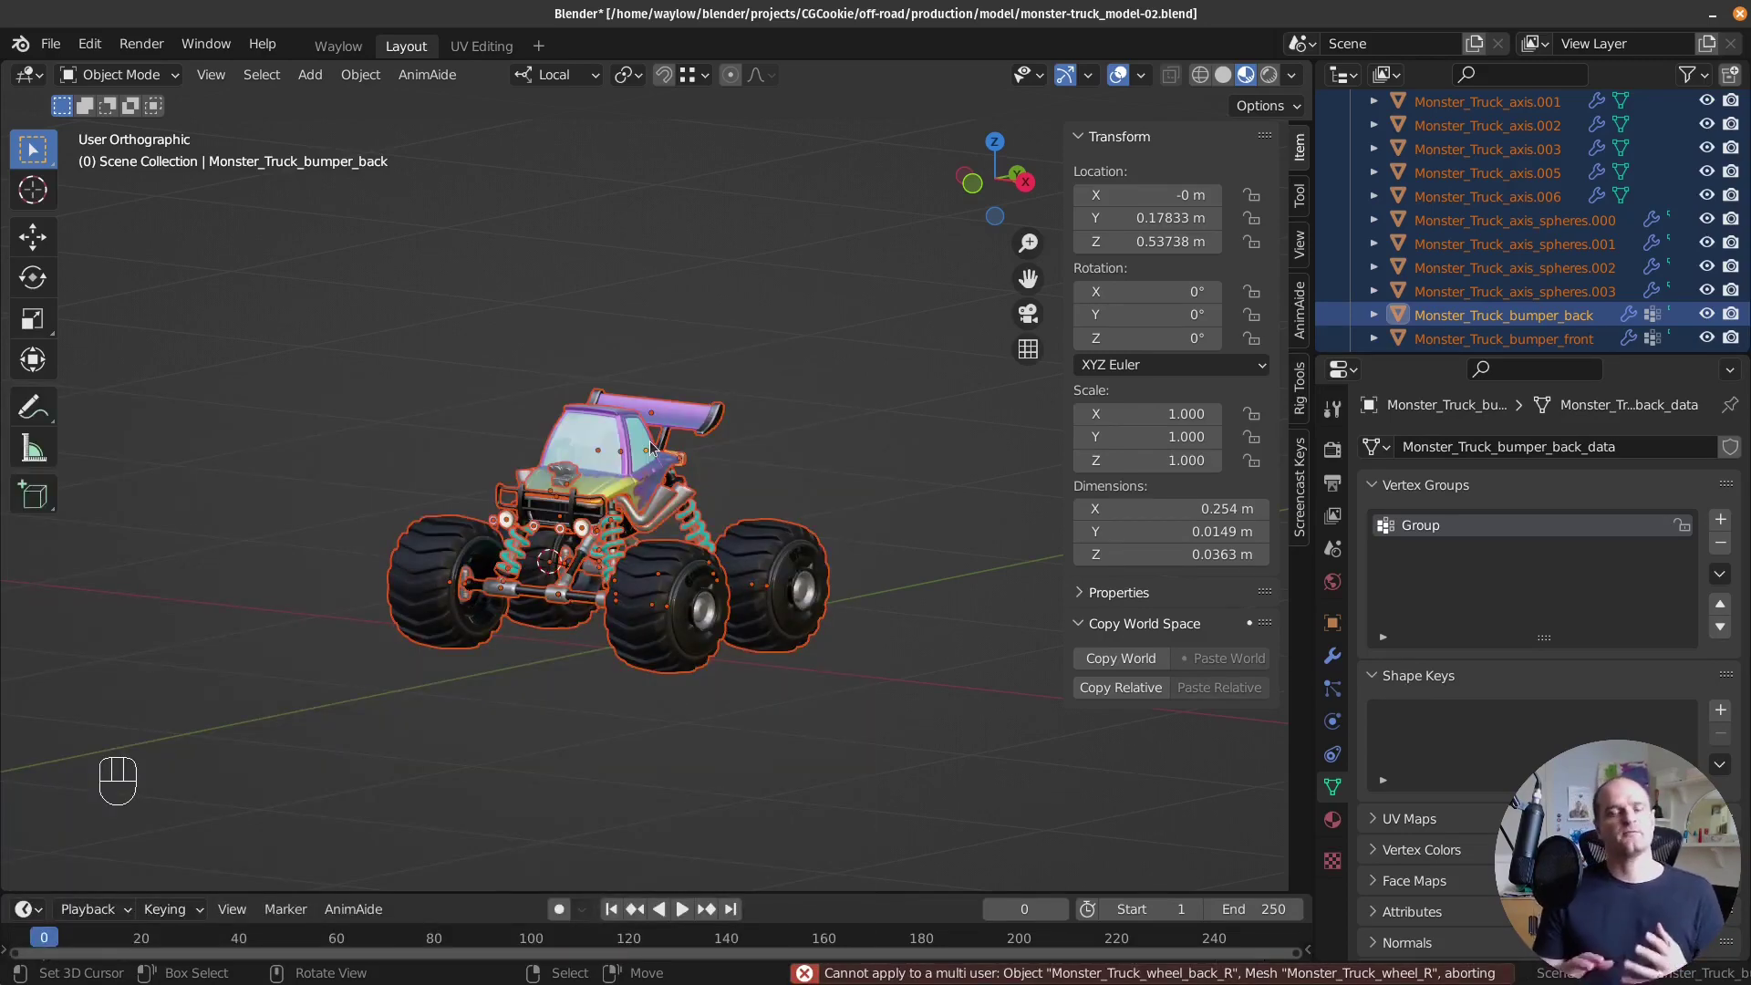
{"action": "key", "text": "ctrl+z"}
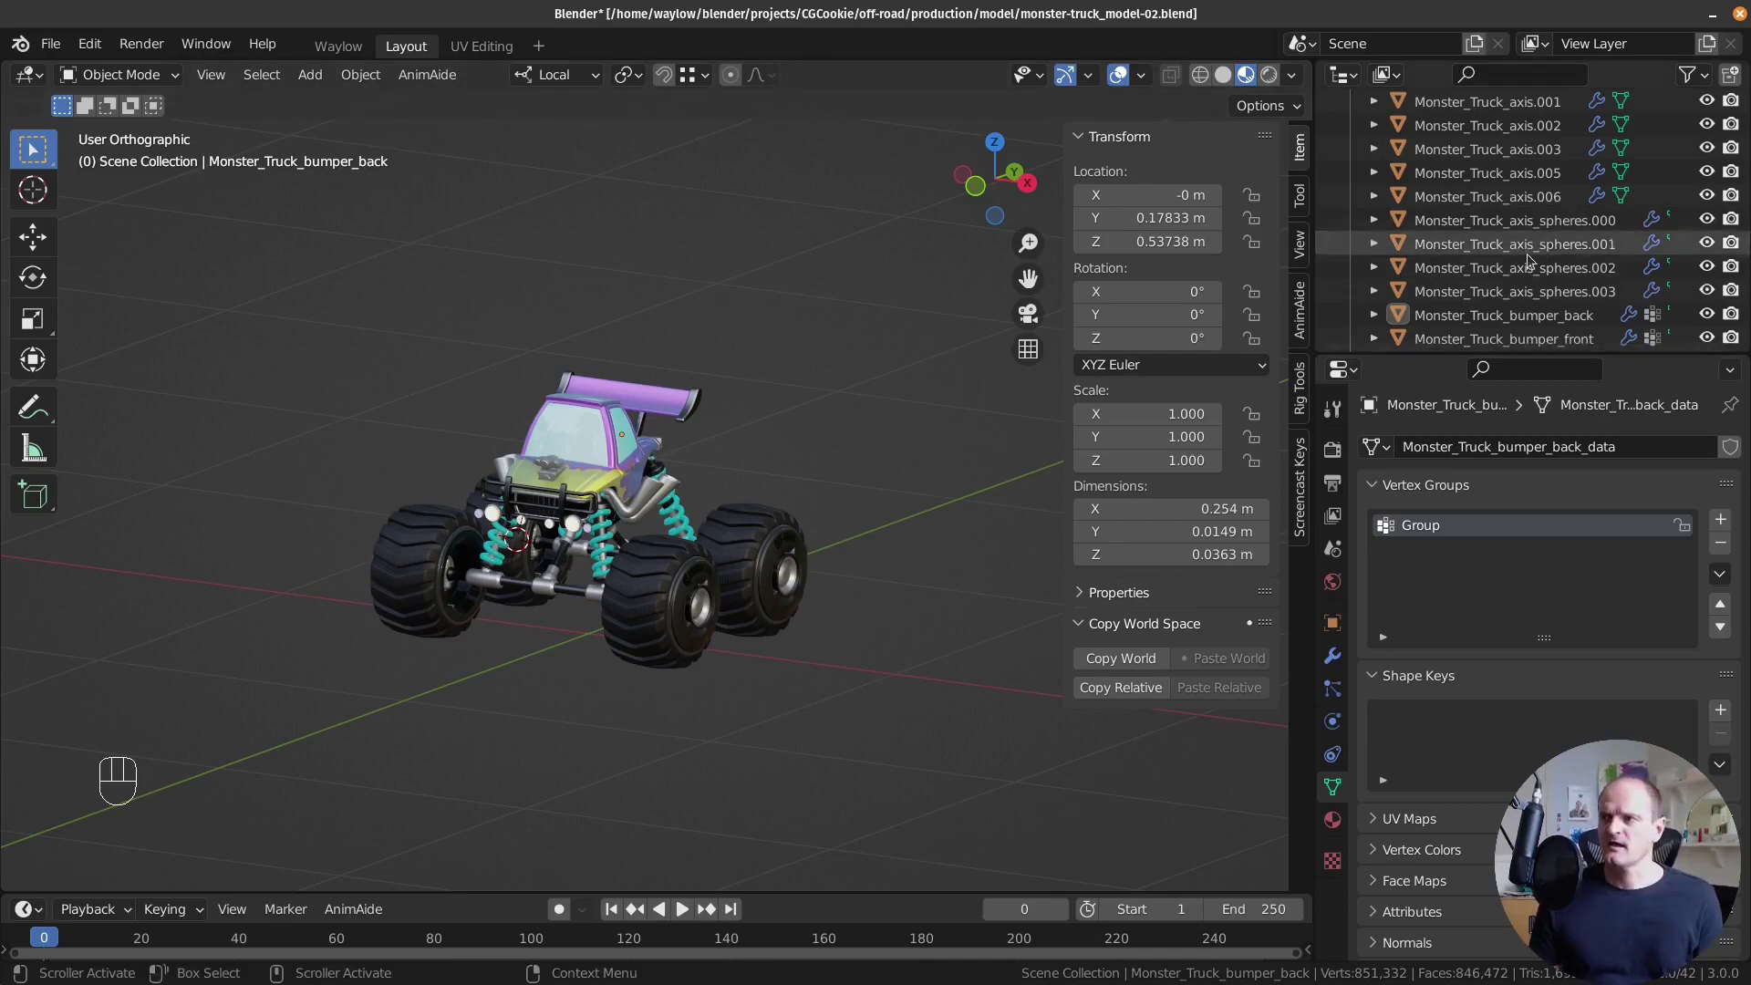
Apply all transforms to Monster_Truck_bumper_front, then undo it to keep its location.
{"action": "left_click", "coordinate": [1517, 316]}
{"action": "left_click_drag", "start_coordinate": [774, 464], "coordinate": [648, 463]}
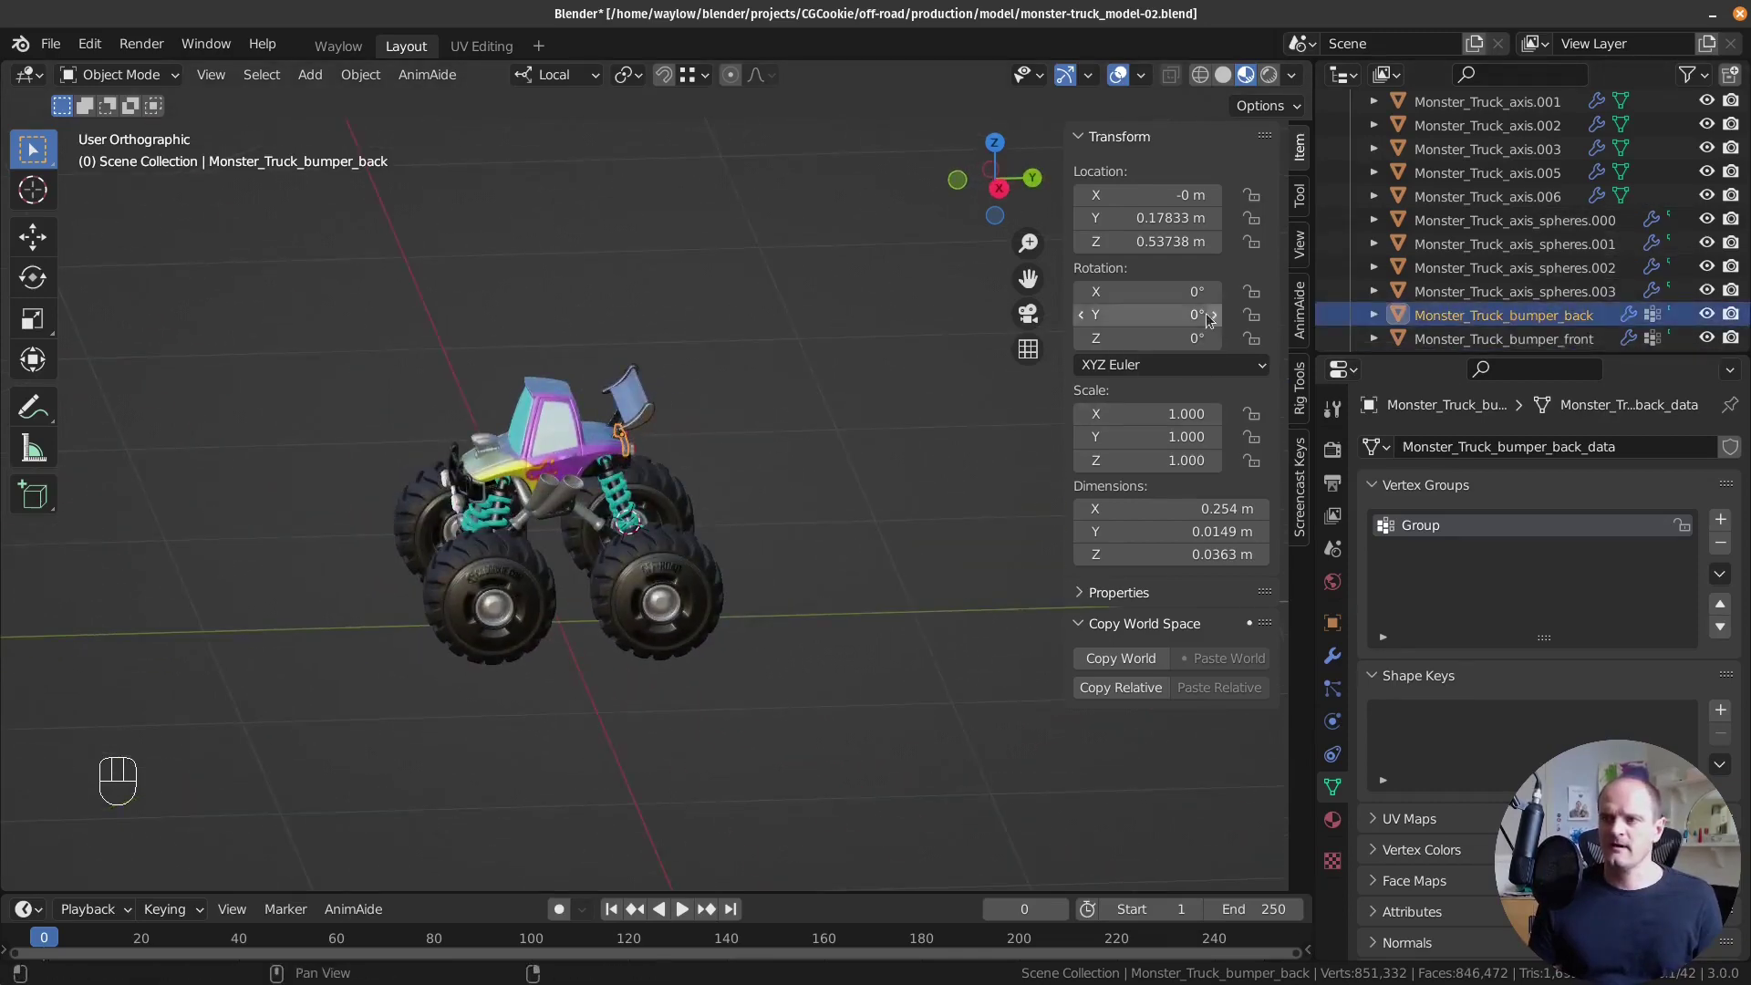
{"action": "left_click_drag", "start_coordinate": [673, 479], "coordinate": [767, 465]}
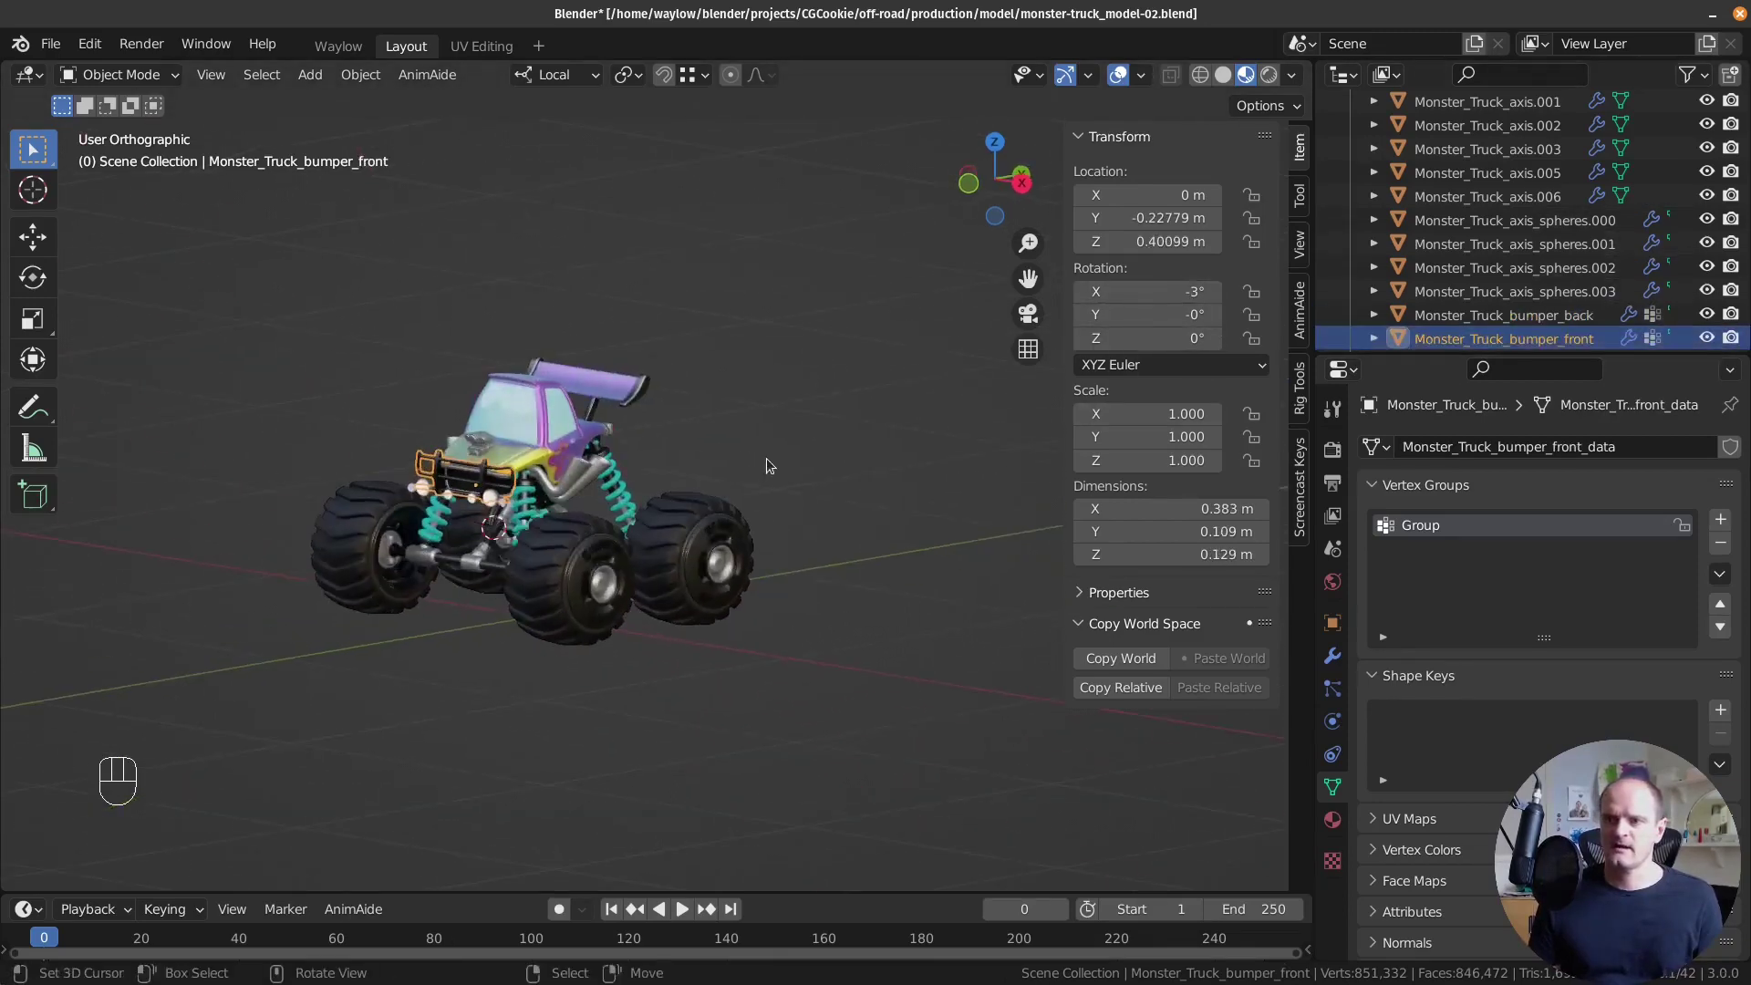
{"action": "key", "text": "ctrl+a"}
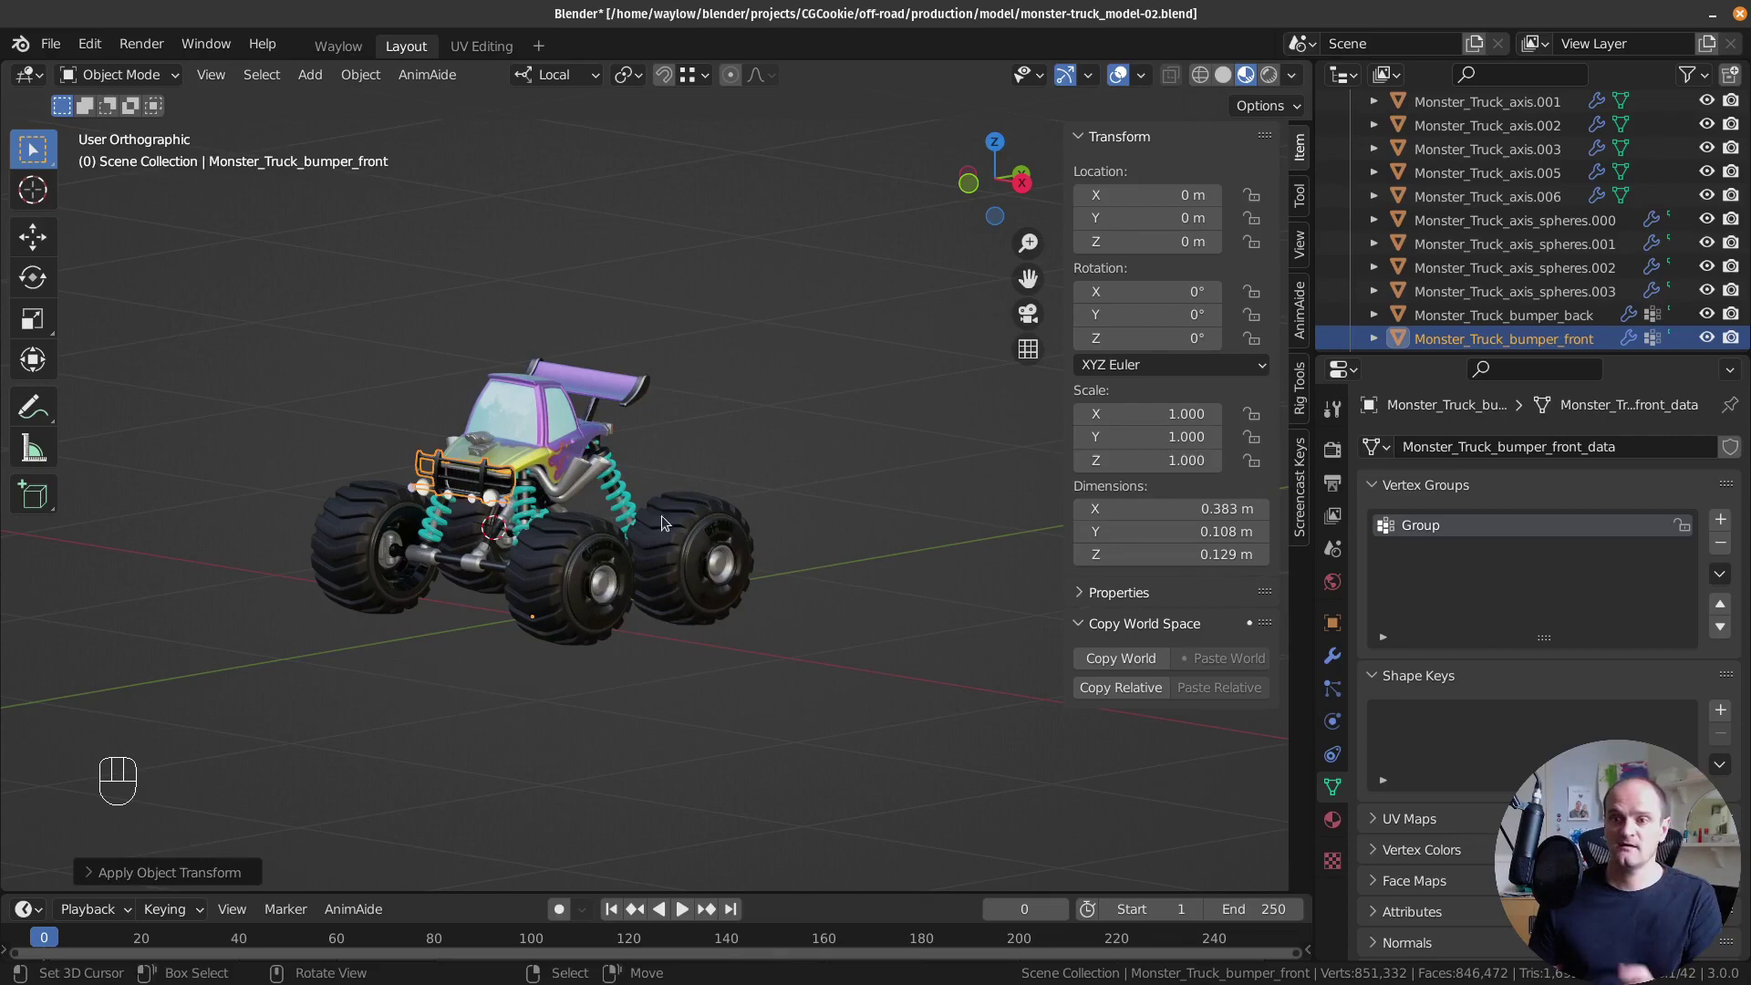
{"action": "key", "text": "ctrl+z"}
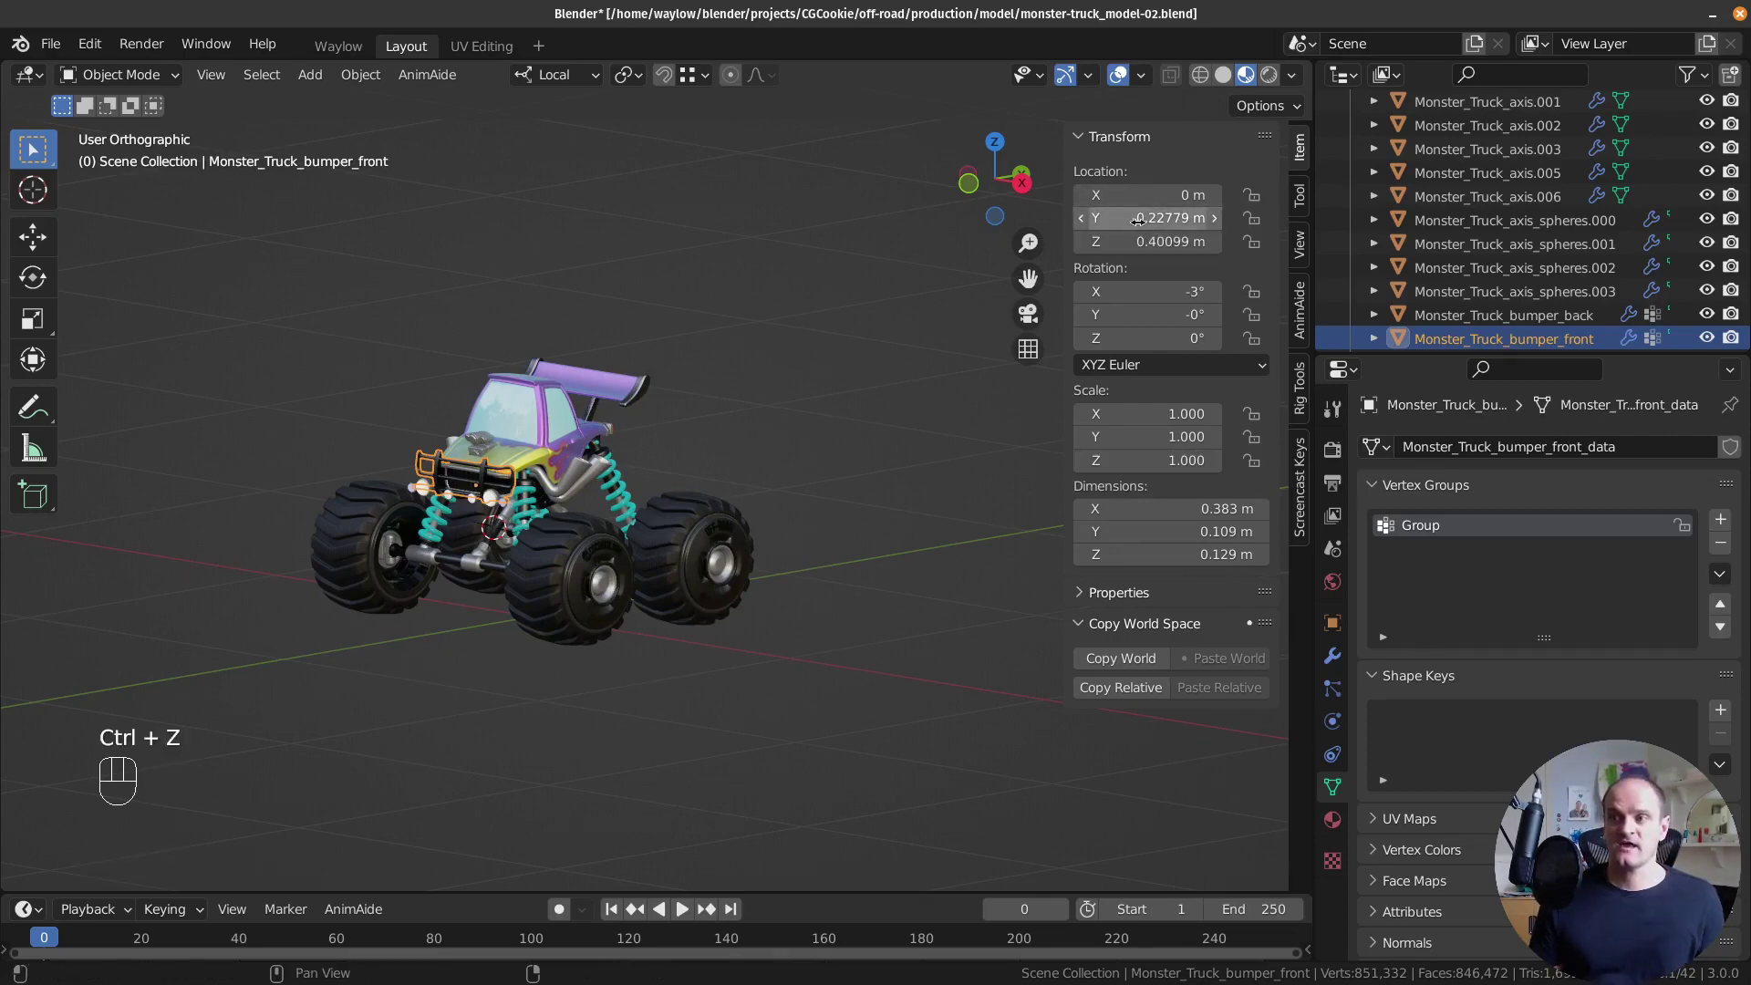
Apply only the front bumper's rotation so it reads 0°.
{"action": "middle_click", "coordinate": [575, 562]}
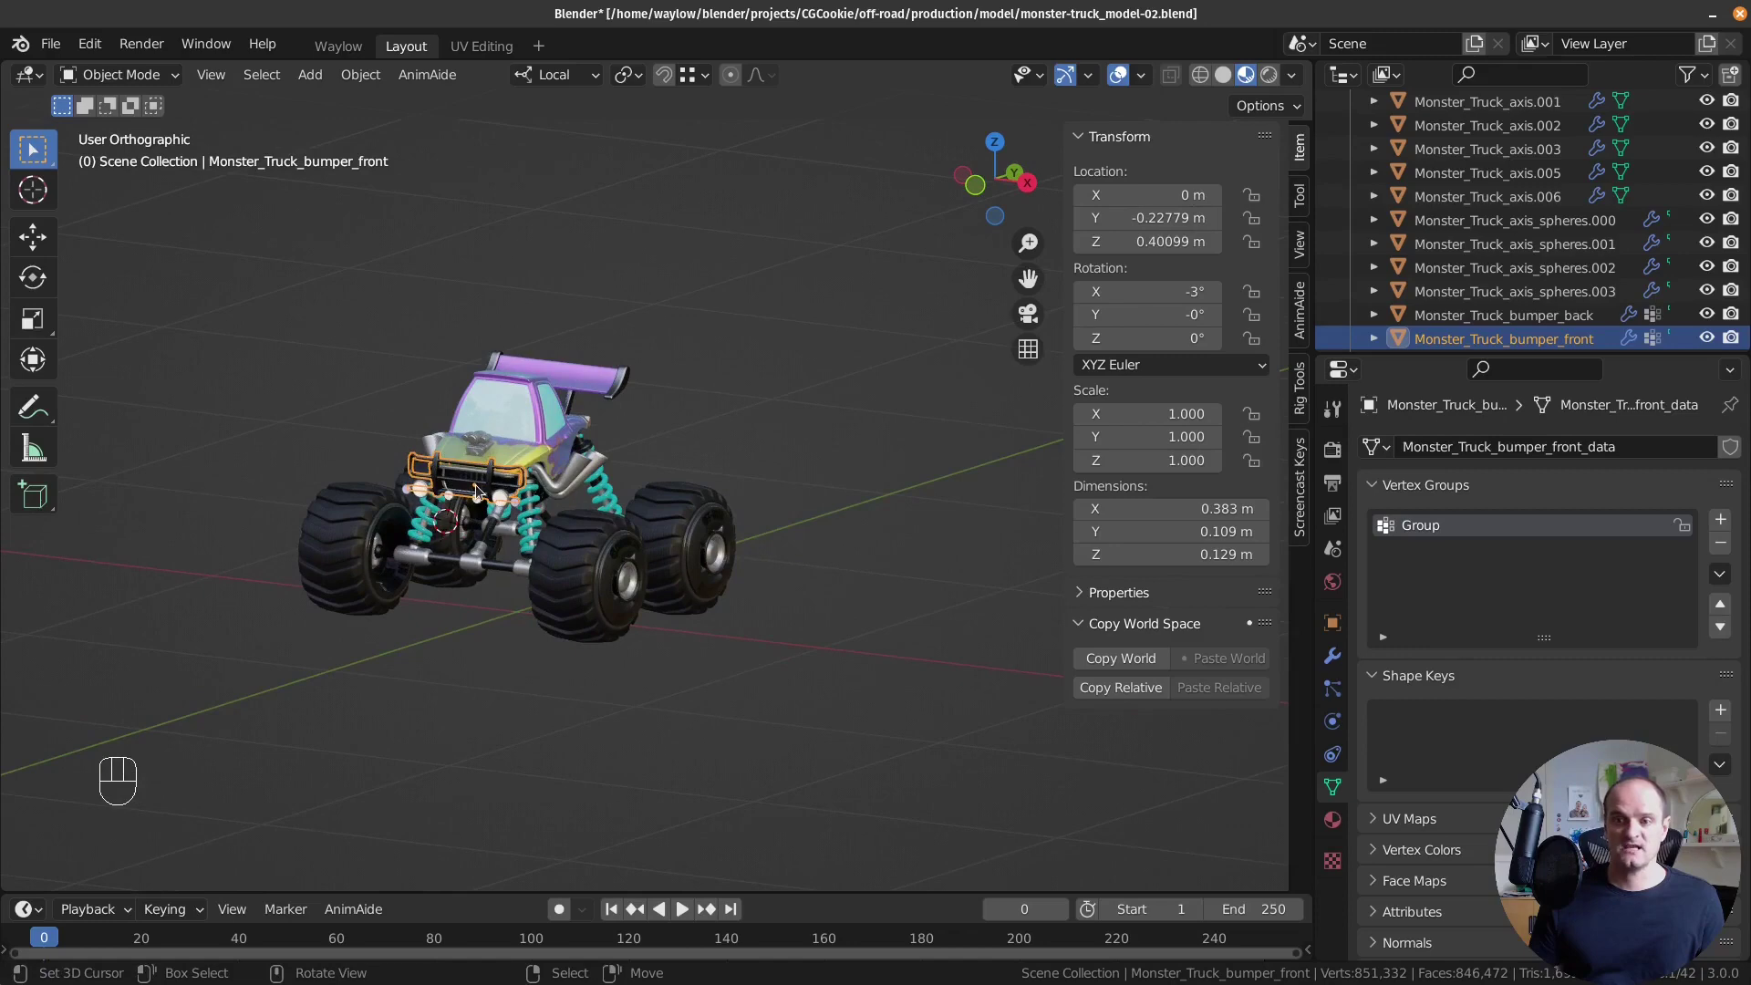
{"action": "key", "text": "ctrl+a"}
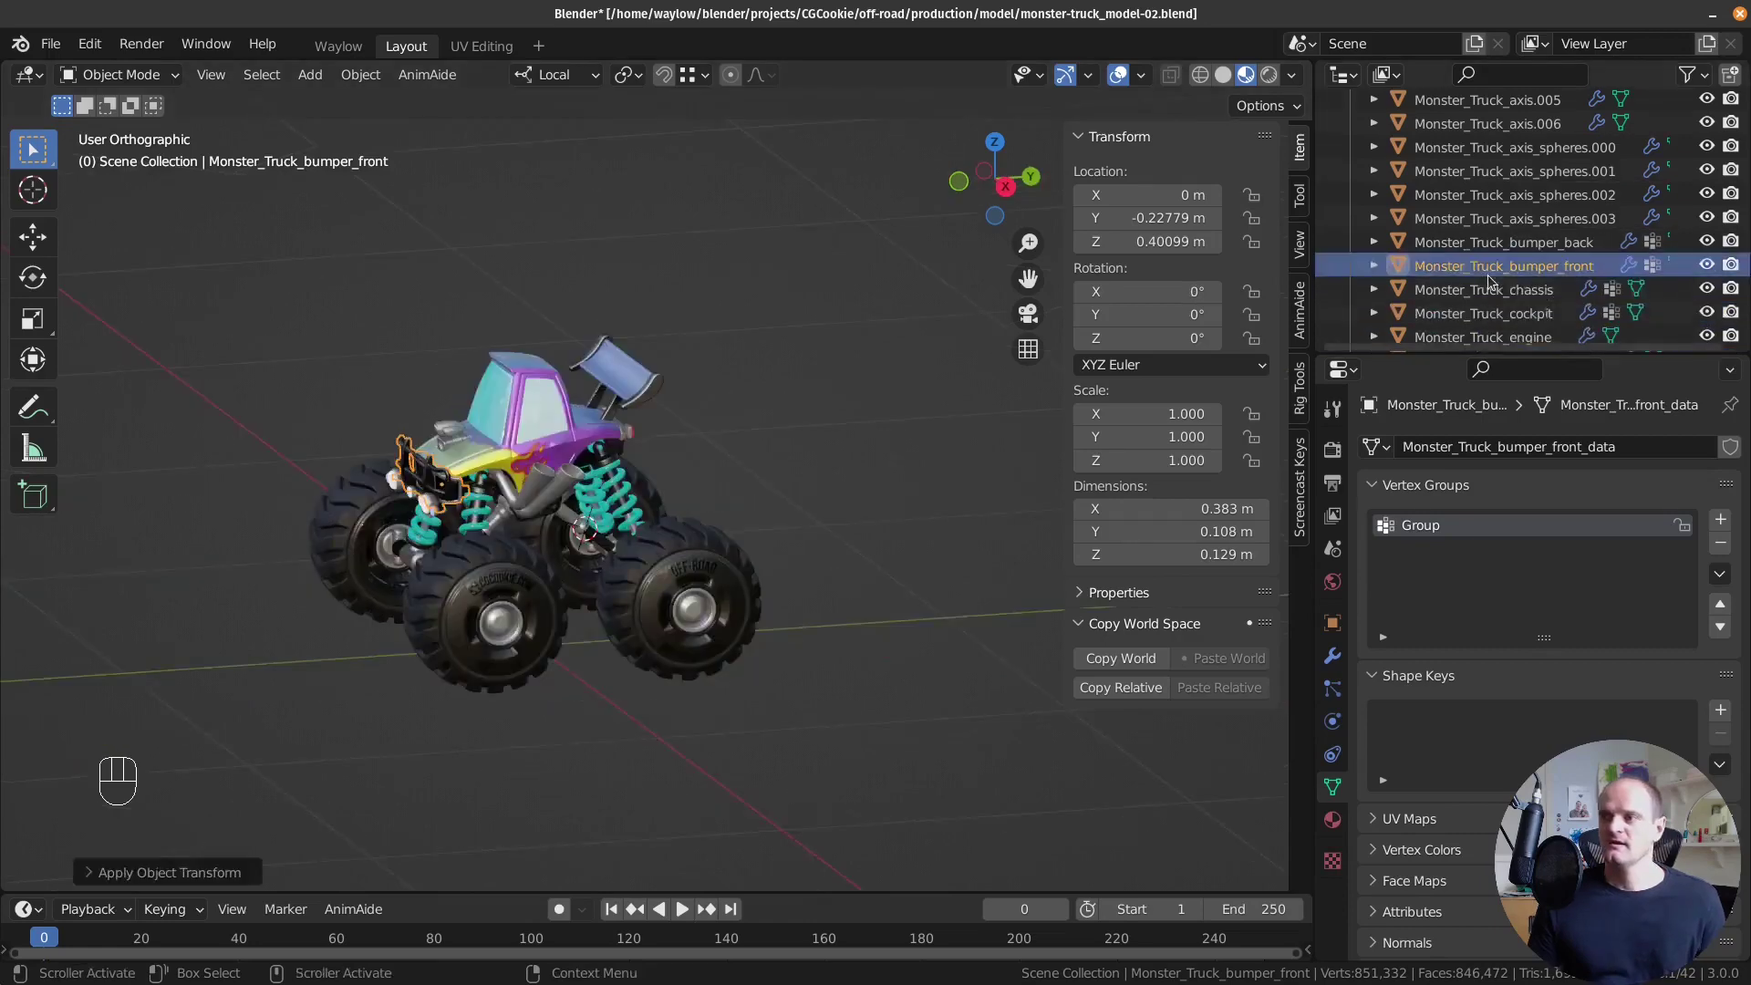
{"action": "left_click_drag", "start_coordinate": [604, 496], "coordinate": [689, 489]}
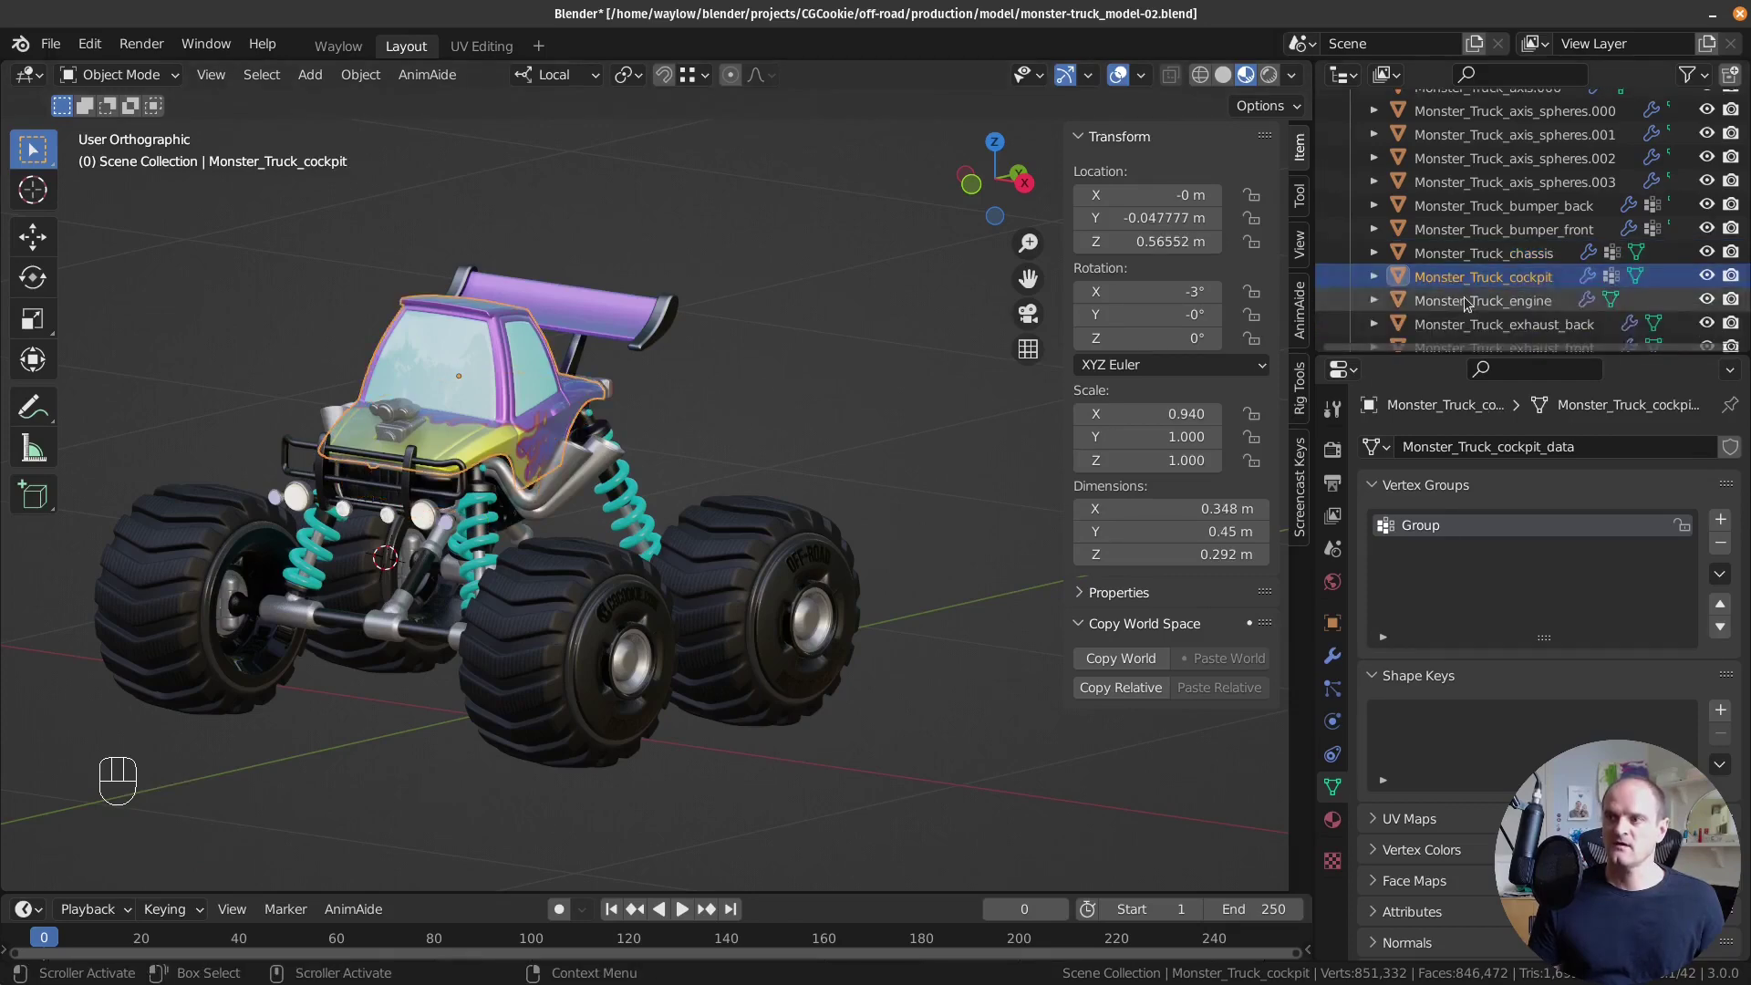
Apply rotation to cockpit, engine and chassis together, then select the rear exhaust pipe.
{"action": "left_click", "coordinate": [1468, 300]}
{"action": "left_click", "coordinate": [1468, 263]}
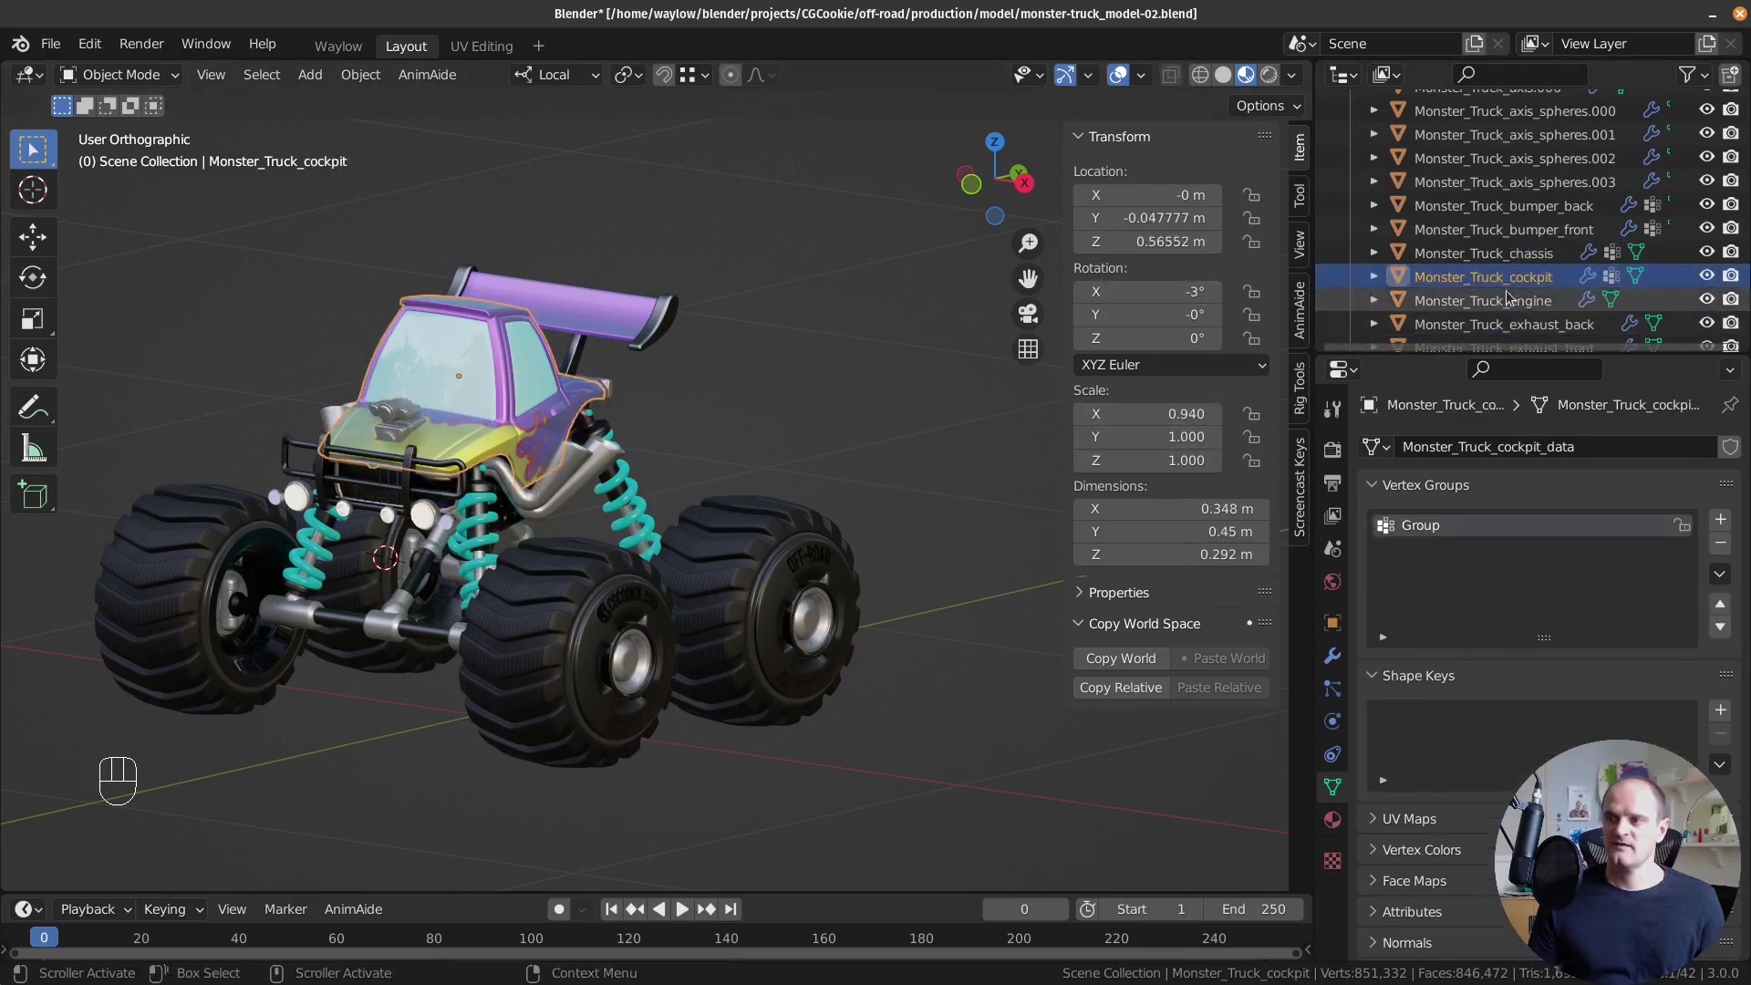
{"action": "left_click", "coordinate": [1501, 298]}
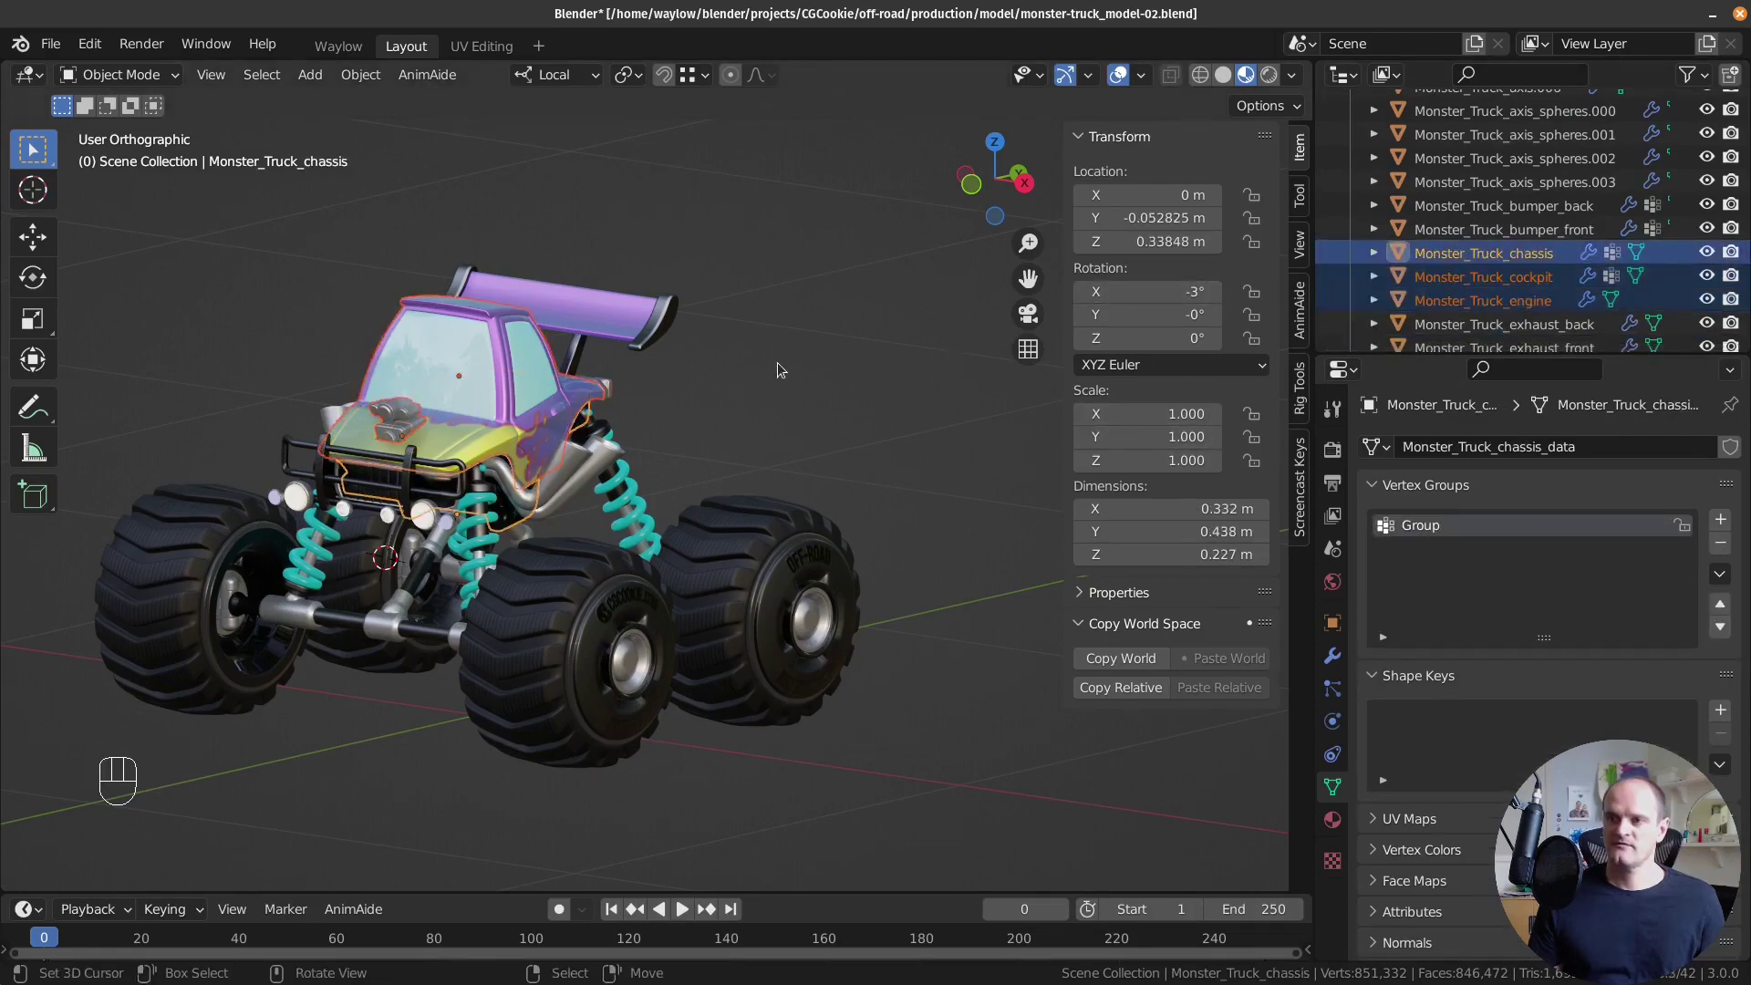
{"action": "key", "text": "ctrl+a"}
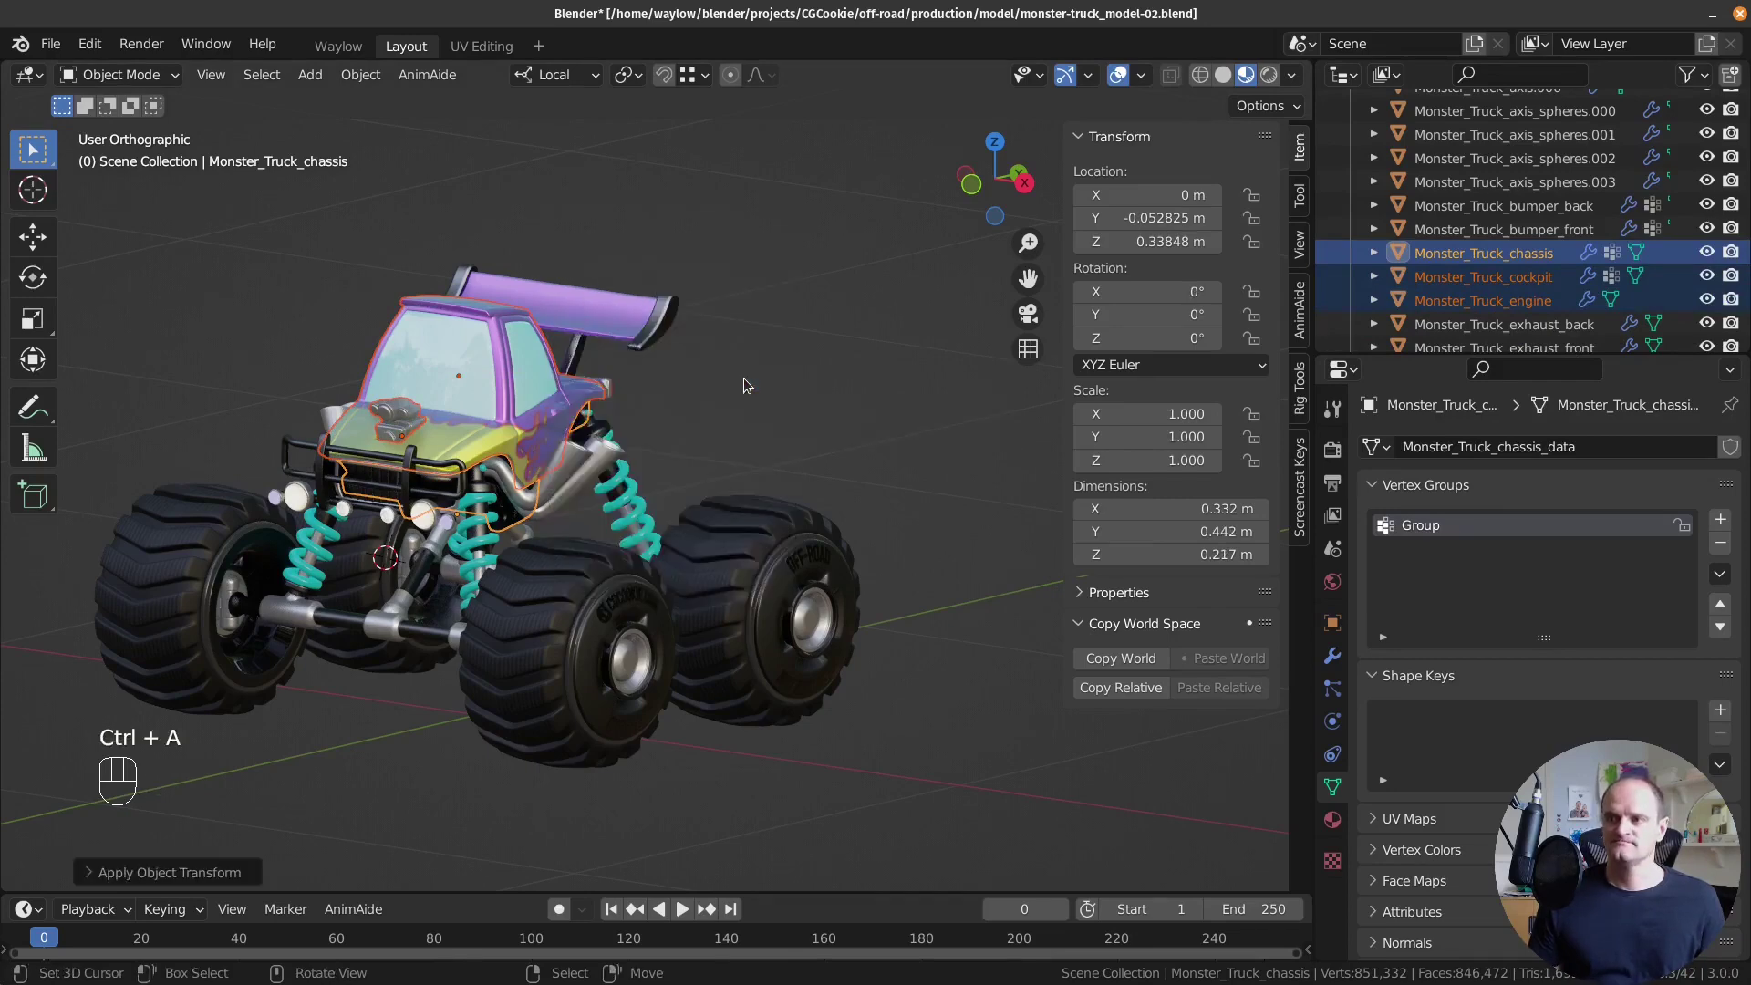
{"action": "left_click", "coordinate": [1503, 259]}
Select Monster_Truck_exhaust_front and frame it from a straight front view.
{"action": "left_click_drag", "start_coordinate": [652, 494], "coordinate": [741, 532]}
{"action": "left_click_drag", "start_coordinate": [660, 500], "coordinate": [670, 443]}
{"action": "left_click_drag", "start_coordinate": [580, 463], "coordinate": [642, 447]}
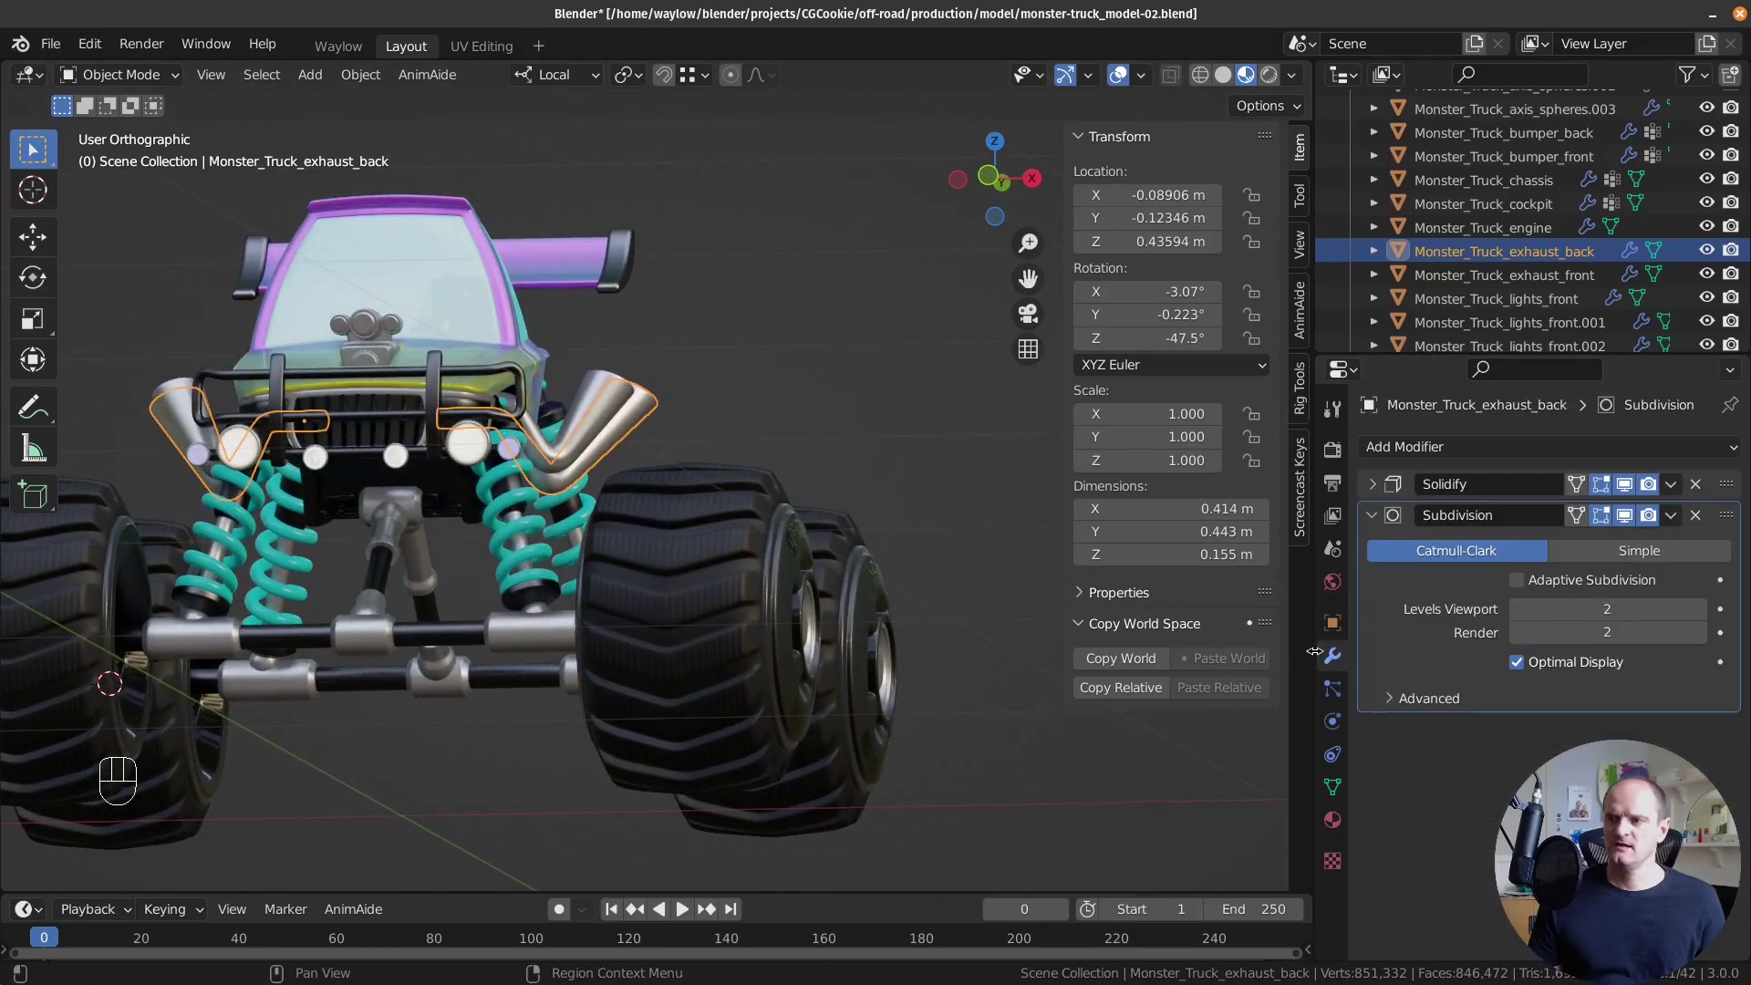
{"action": "left_click", "coordinate": [611, 384]}
{"action": "left_click_drag", "start_coordinate": [479, 466], "coordinate": [300, 434]}
{"action": "left_click_drag", "start_coordinate": [313, 430], "coordinate": [358, 349]}
{"action": "key", "text": "KP_1"}
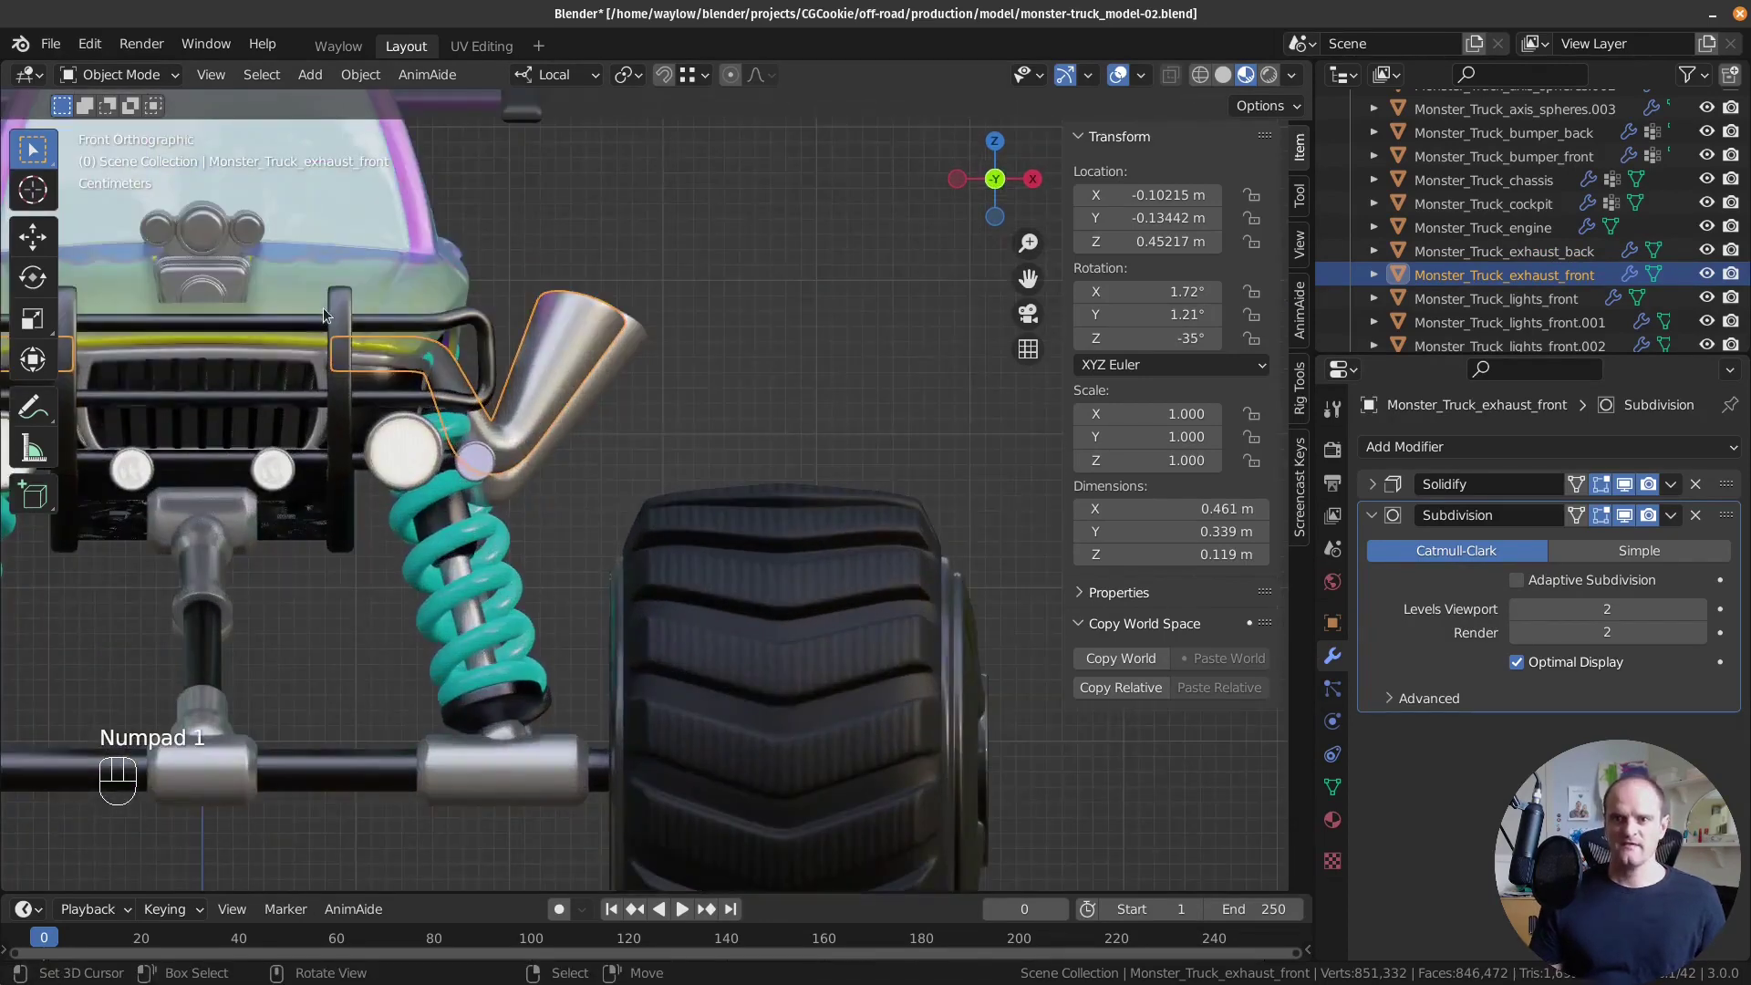
Orbit around the front exhaust to inspect its bend from front and side.
{"action": "left_click_drag", "start_coordinate": [346, 332], "coordinate": [615, 517]}
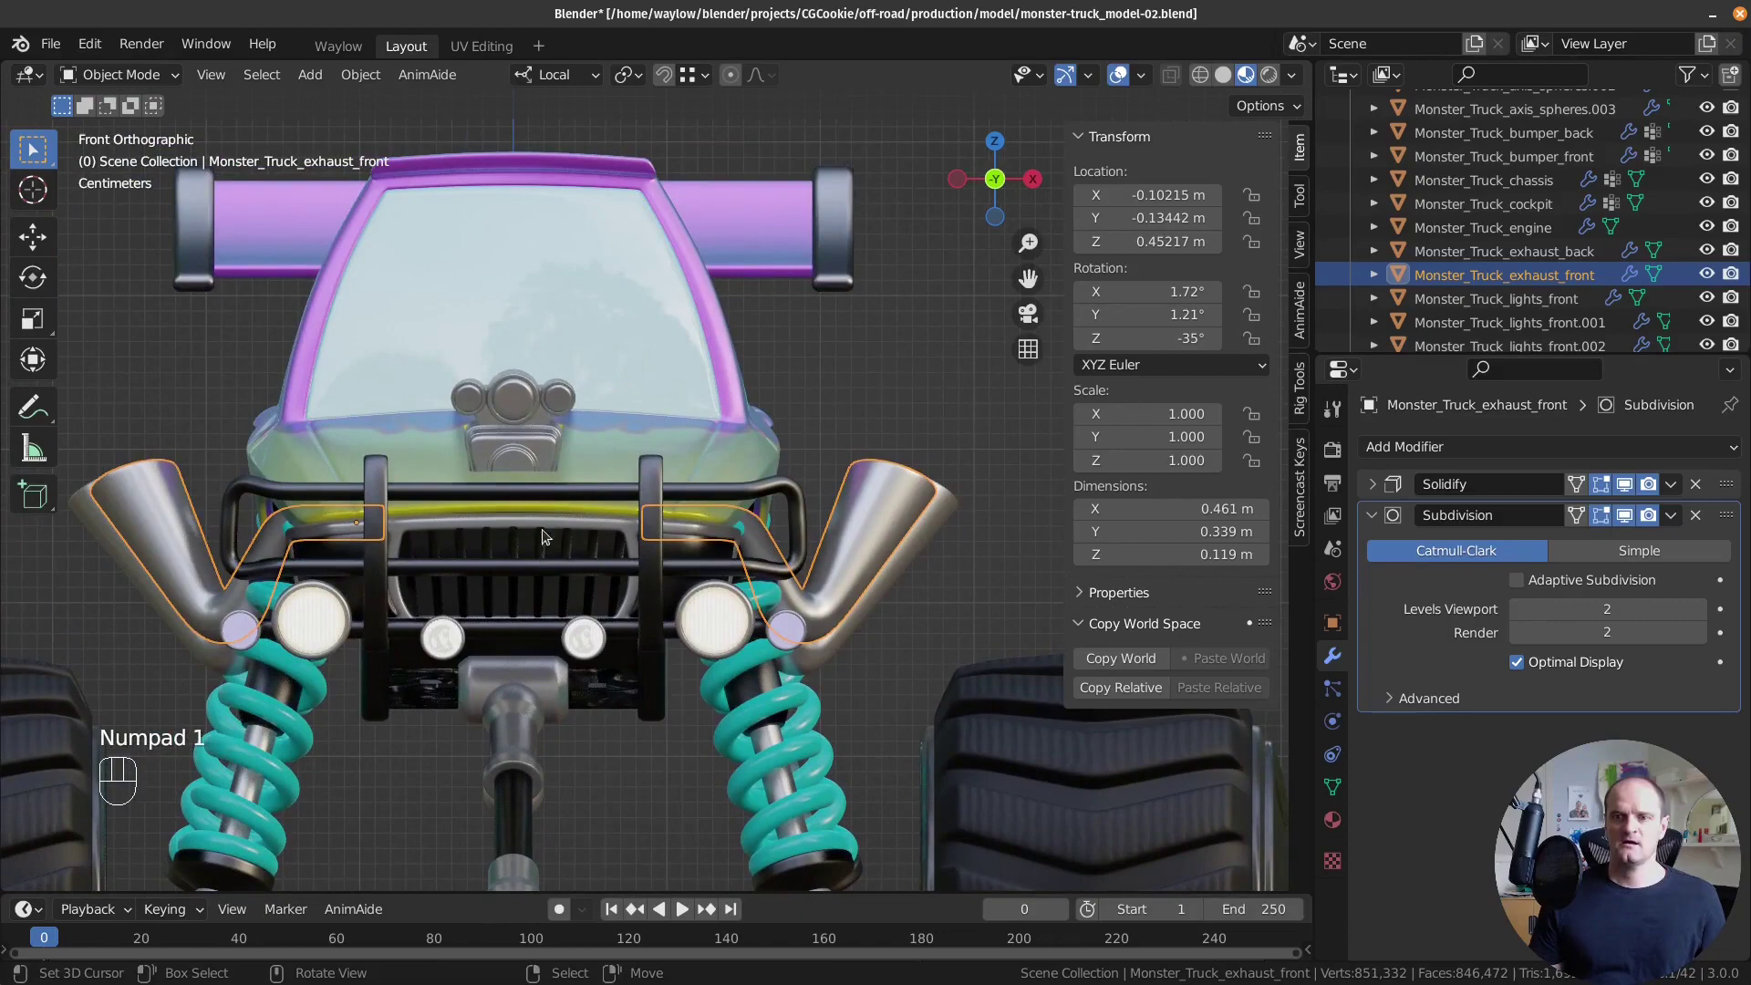
{"action": "left_click_drag", "start_coordinate": [571, 542], "coordinate": [395, 595]}
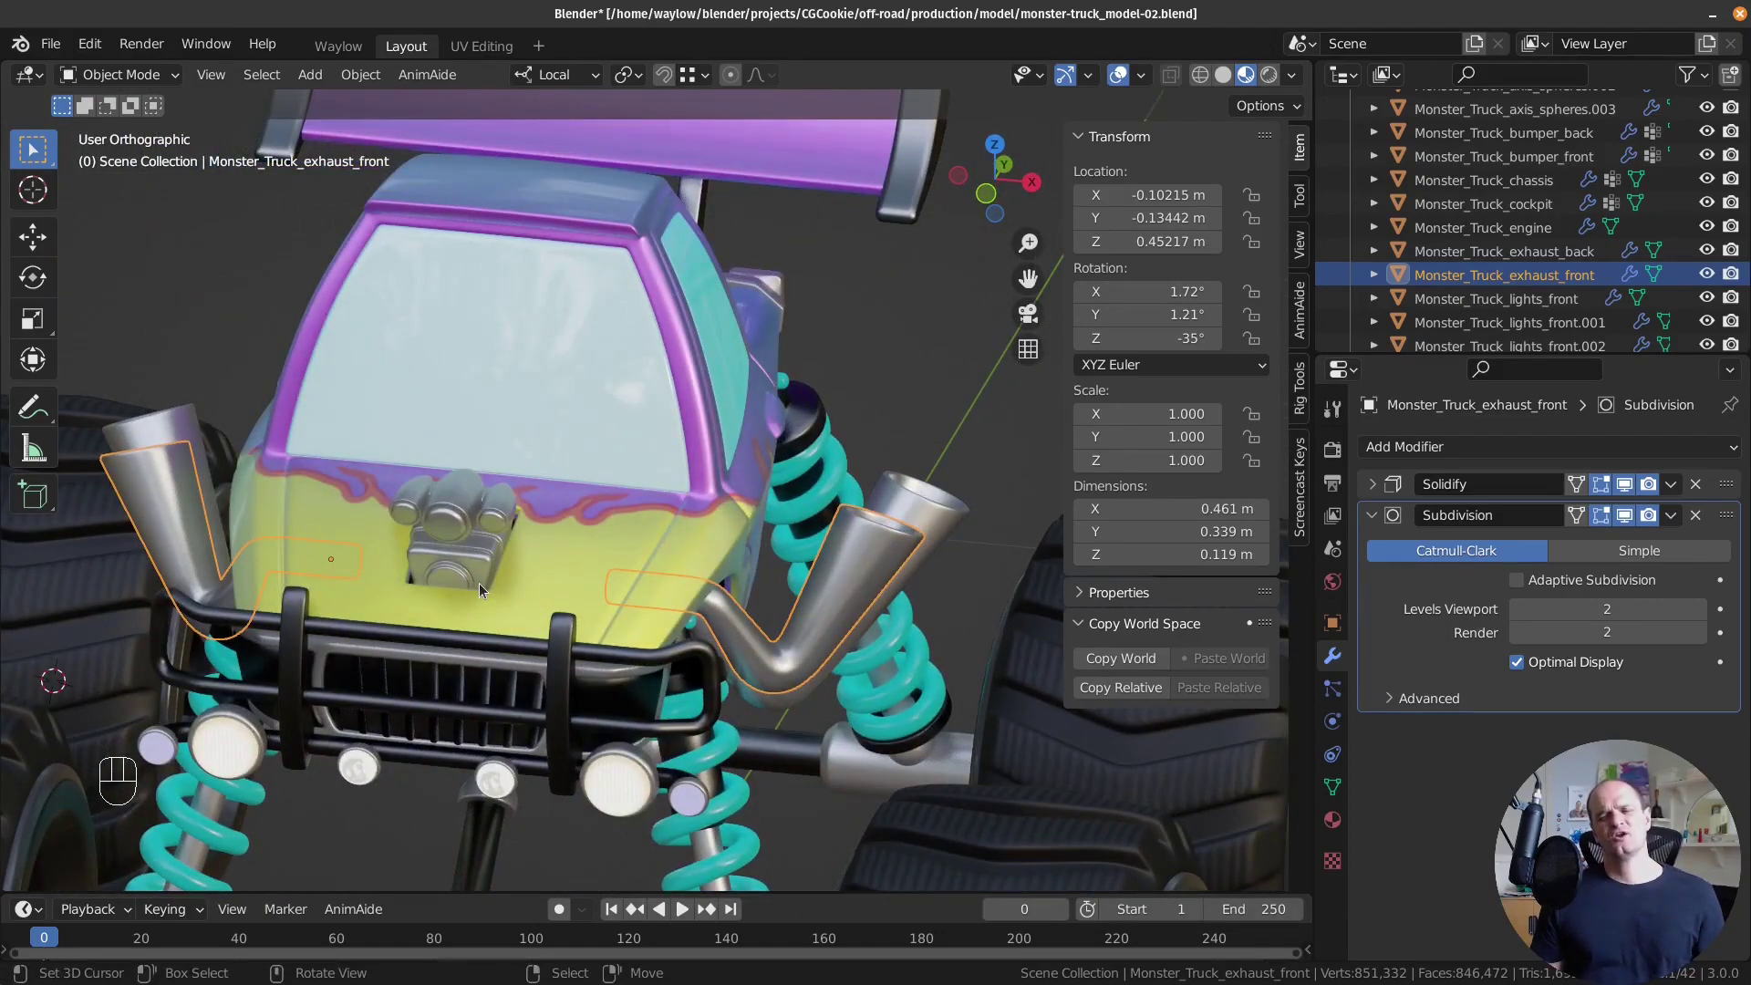
{"action": "key", "text": "KP_1"}
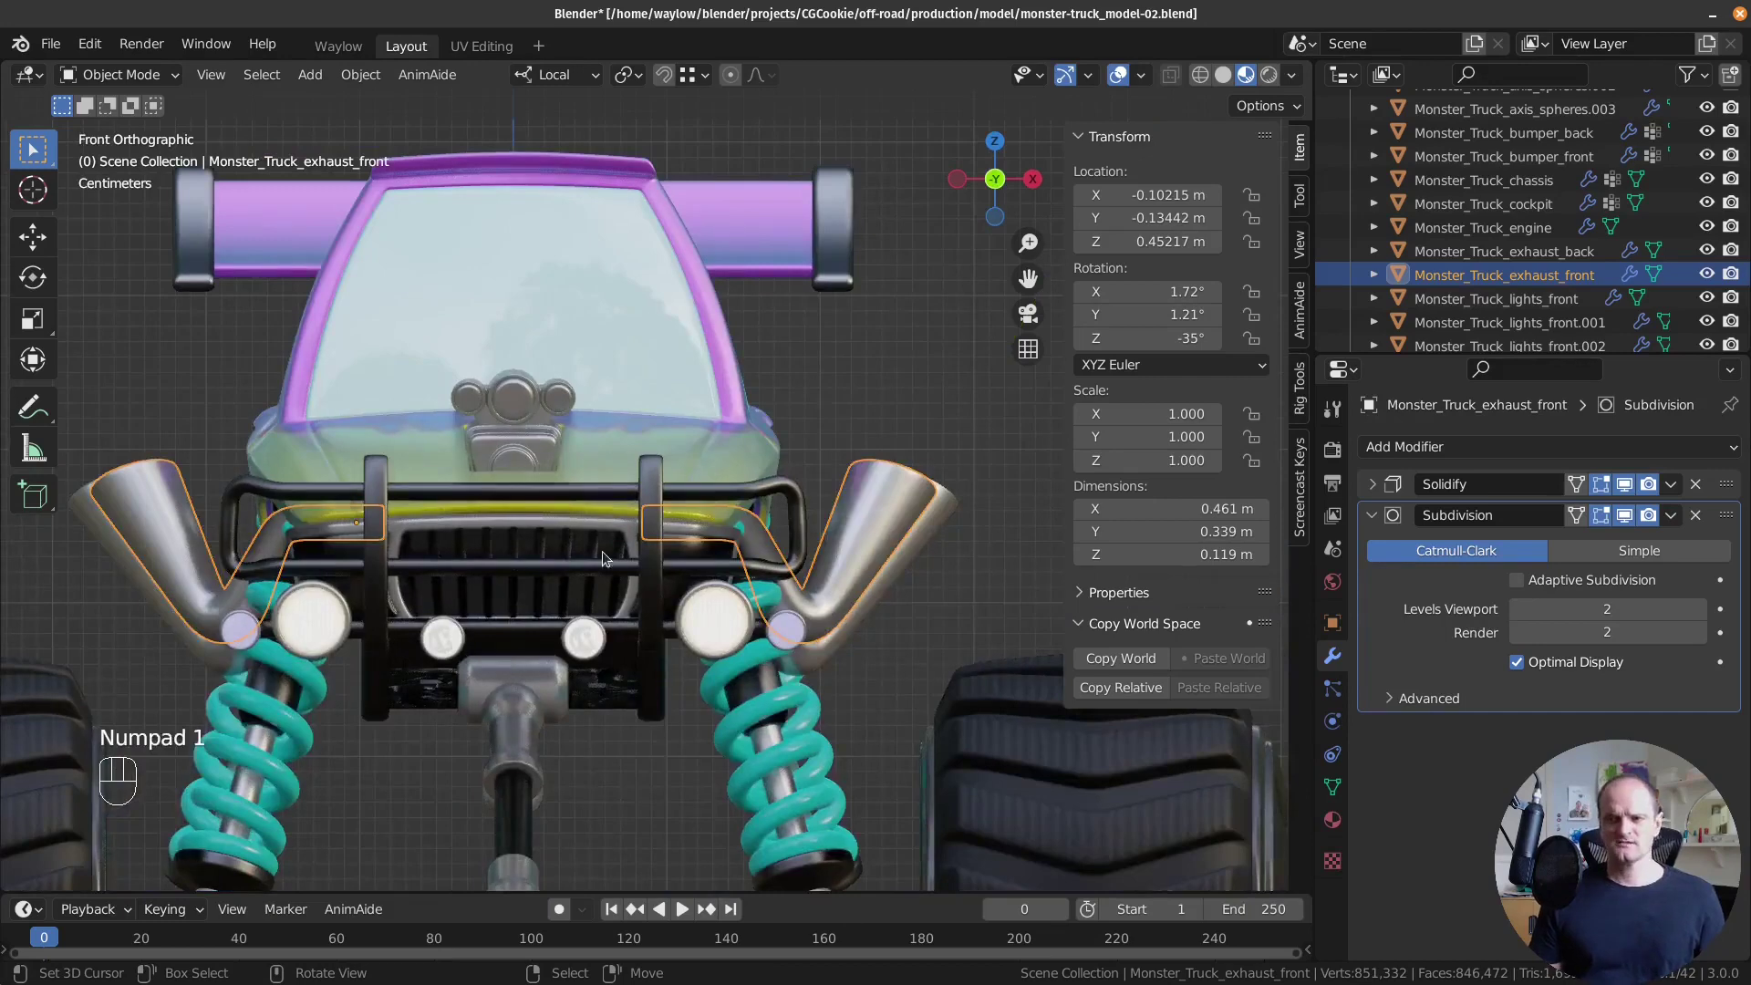
{"action": "left_click_drag", "start_coordinate": [842, 552], "coordinate": [745, 593]}
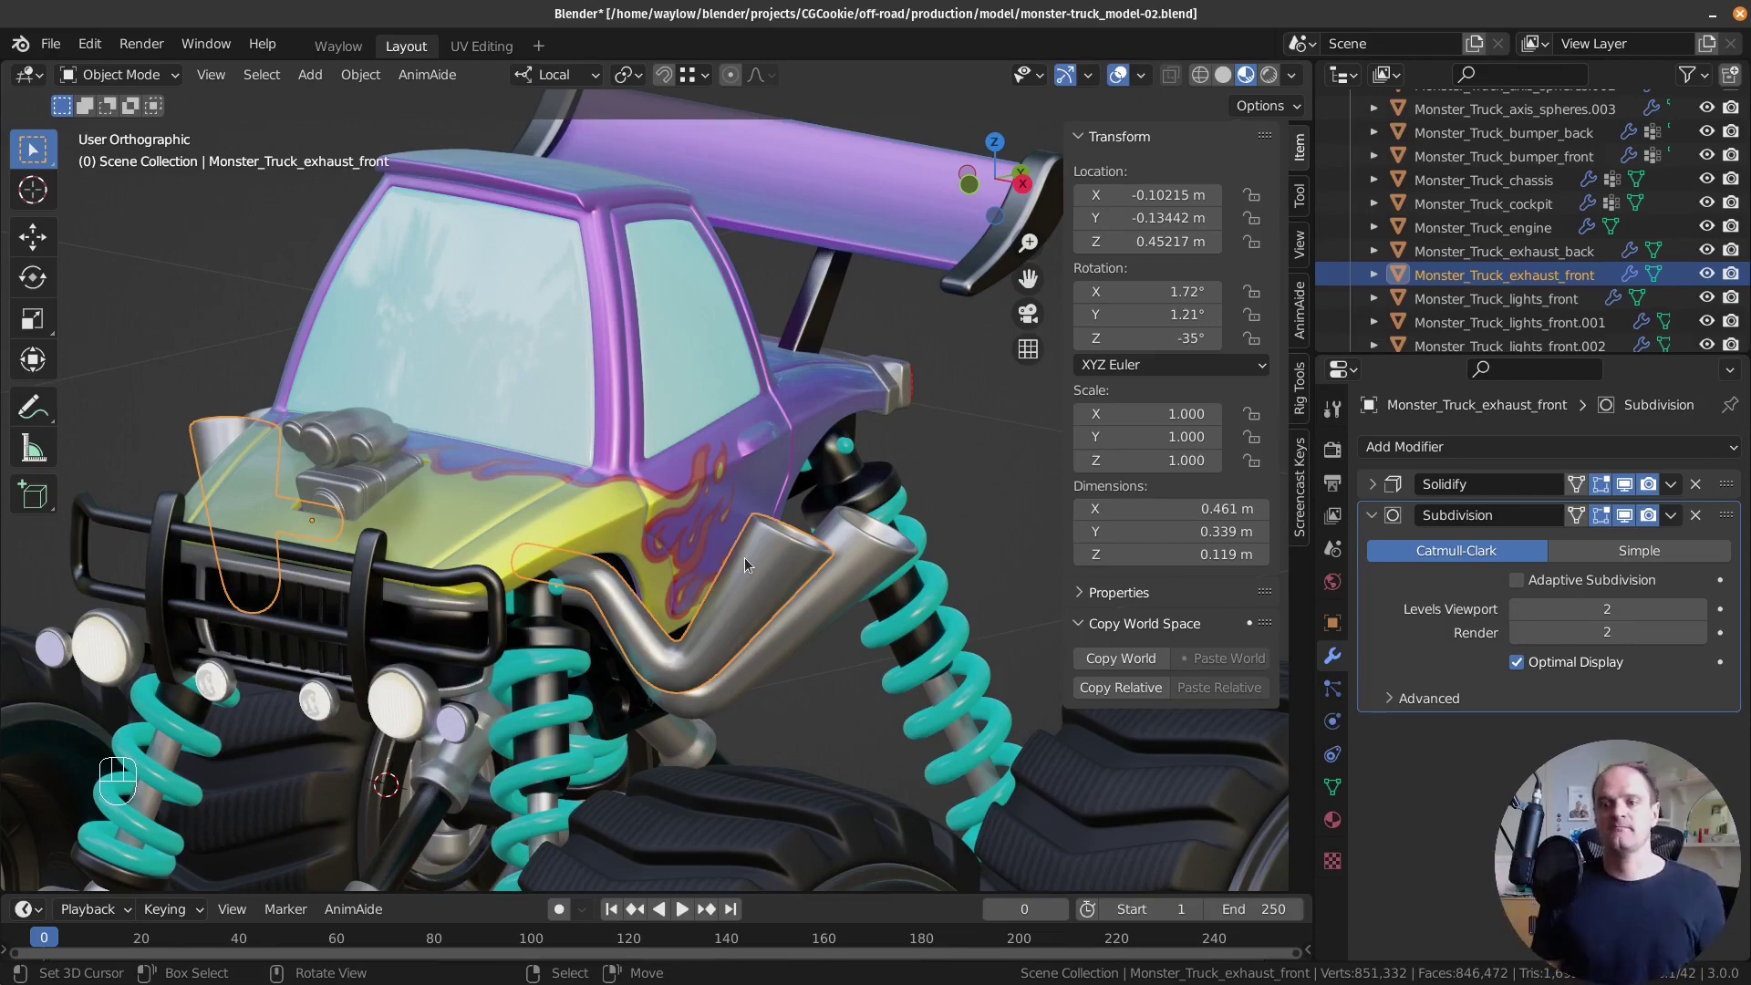
{"action": "left_click_drag", "start_coordinate": [436, 636], "coordinate": [495, 601]}
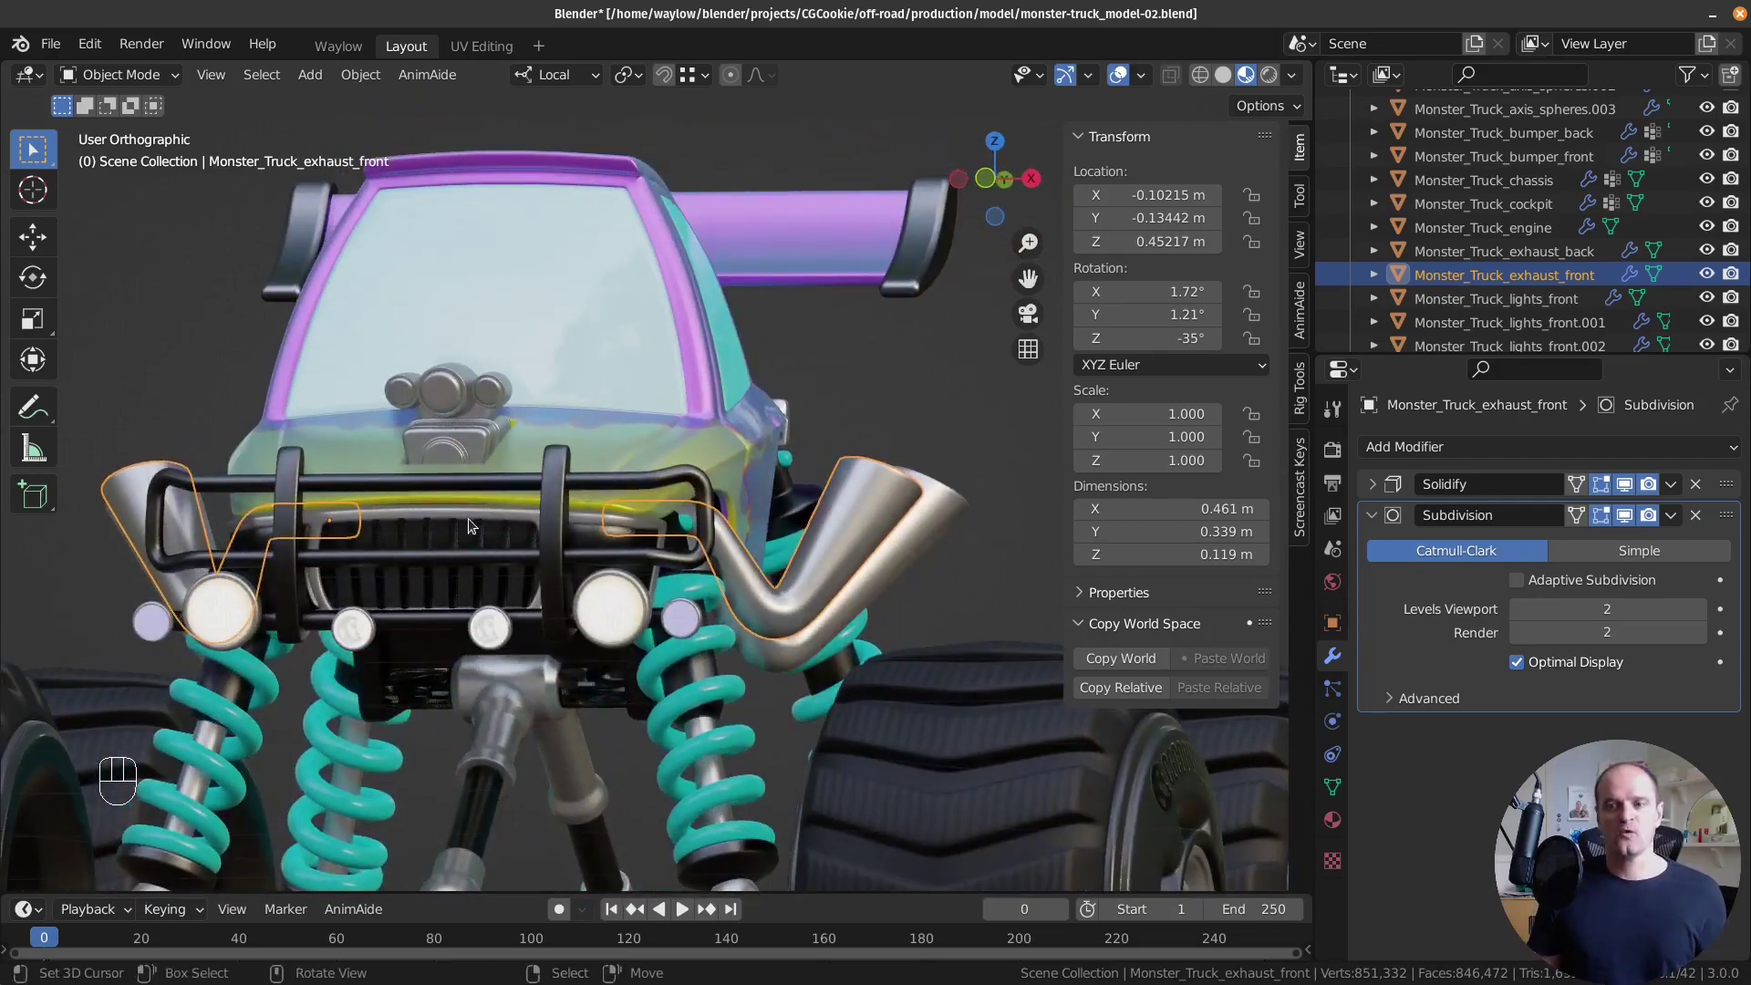
{"action": "key", "text": "KP_1"}
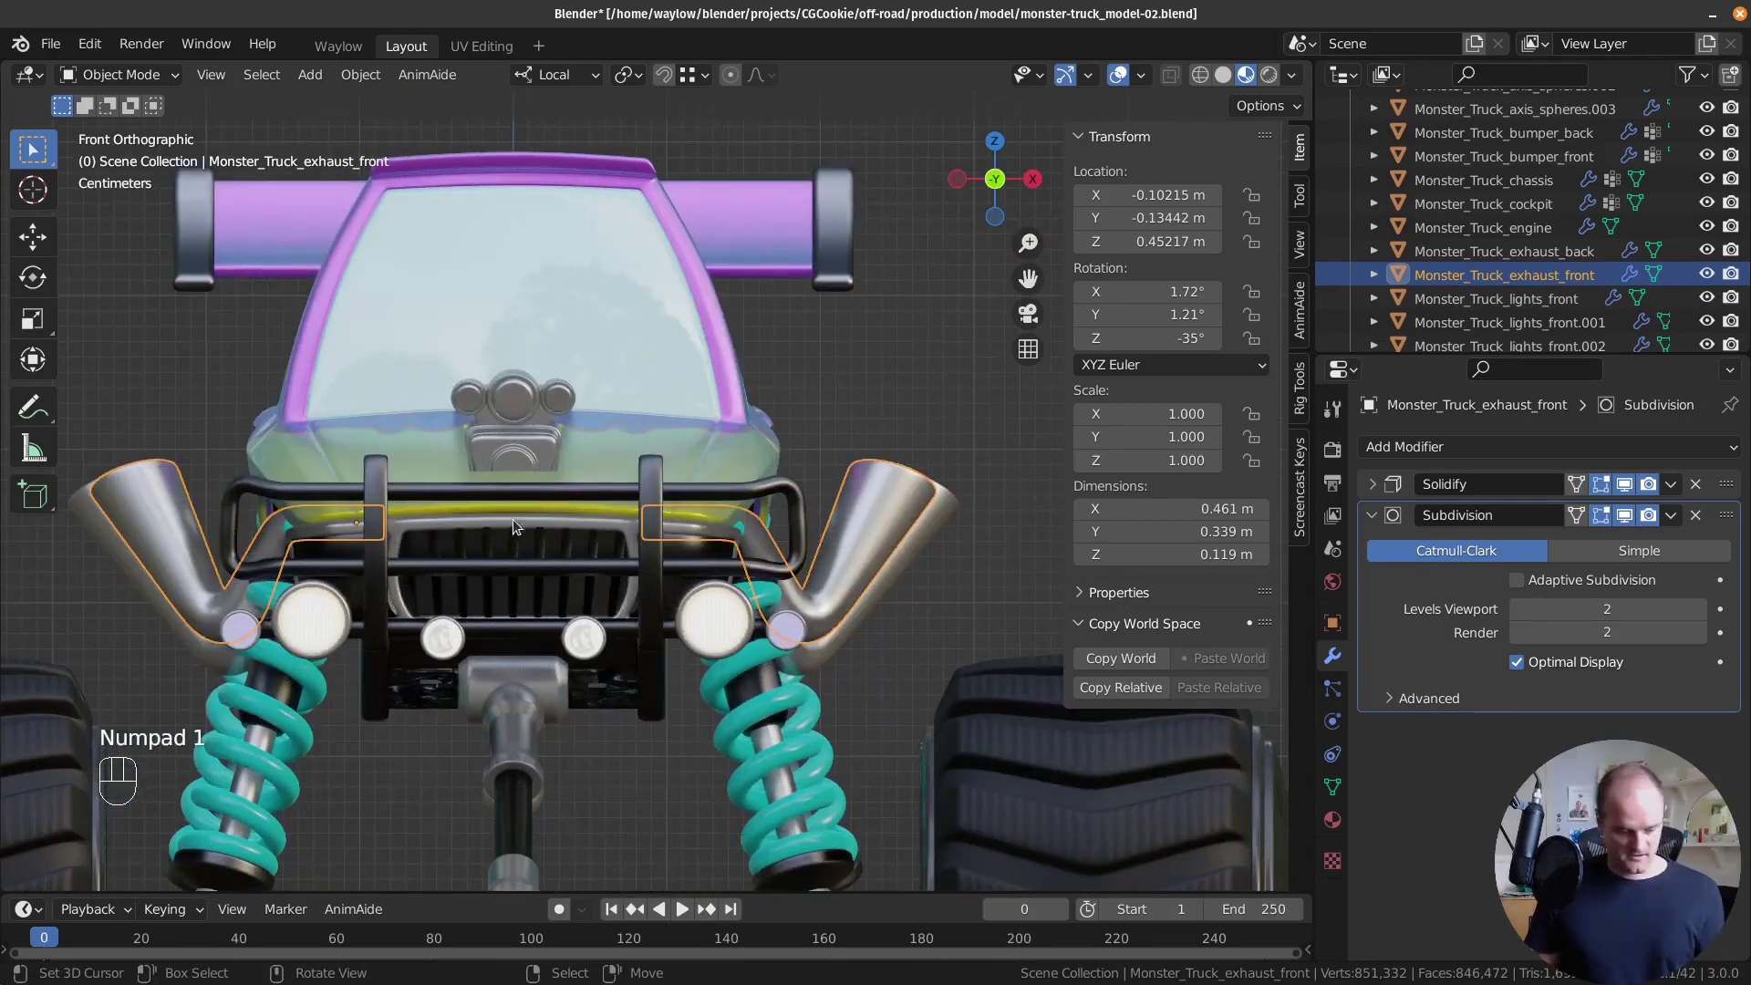
Bring up the front exhaust's Solidify and Subdivision modifier stack.
{"action": "key", "text": "s"}
{"action": "key", "text": "s"}
{"action": "left_click", "coordinate": [510, 527]}
{"action": "key", "text": "s"}
{"action": "key", "text": "s"}
{"action": "key", "text": "d"}
{"action": "key", "text": "d"}
{"action": "key", "text": "d"}
{"action": "left_click", "coordinate": [519, 529]}
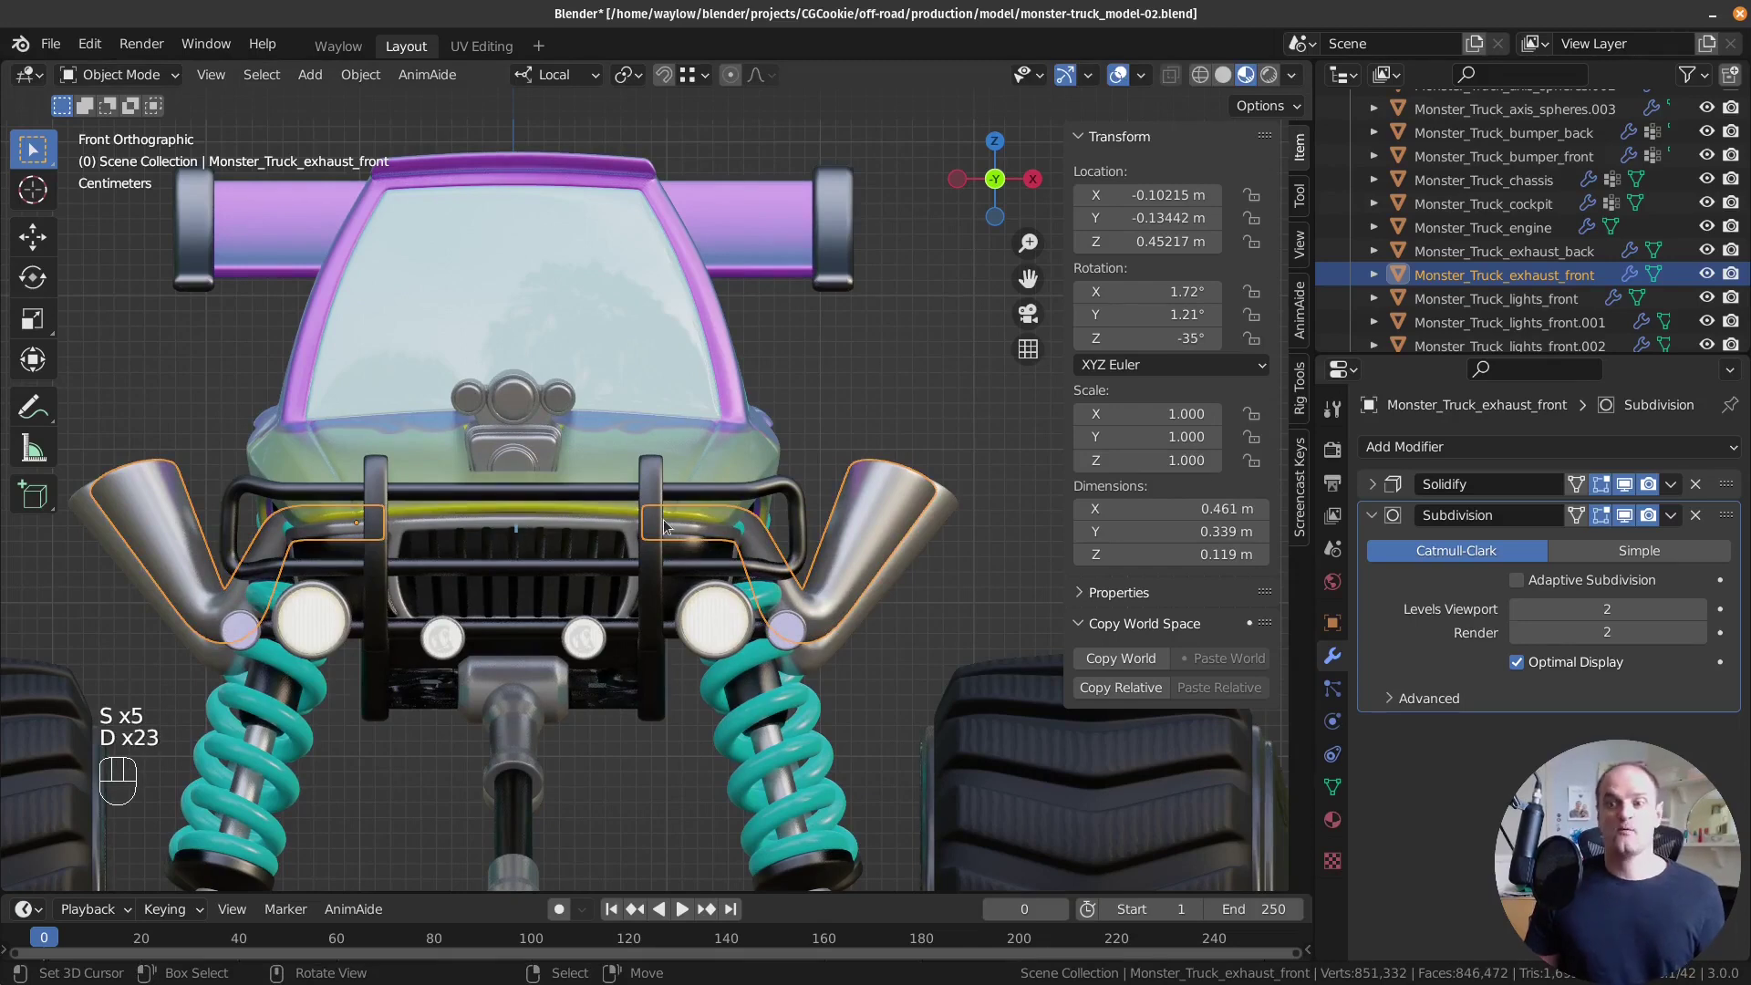
{"action": "key", "text": "d"}
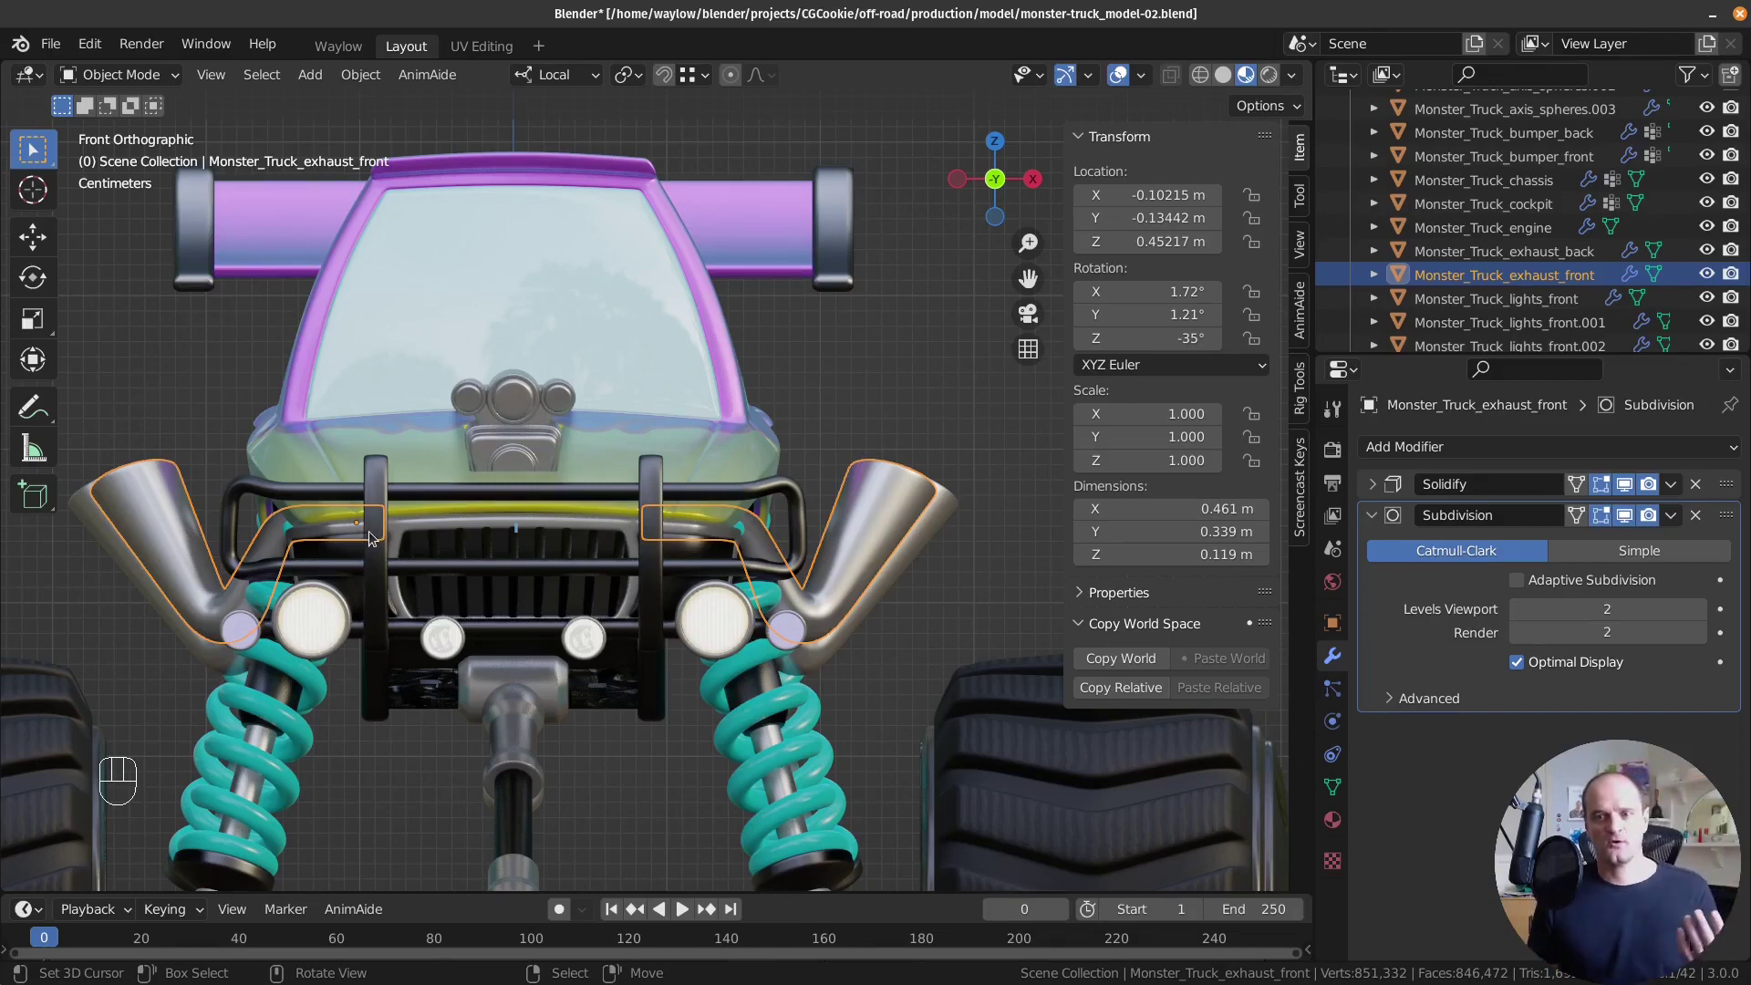
Snap the 3D cursor to the back exhaust and set its X location to 0.
{"action": "left_click", "coordinate": [298, 519]}
{"action": "left_click", "coordinate": [113, 539]}
{"action": "left_click", "coordinate": [106, 547]}
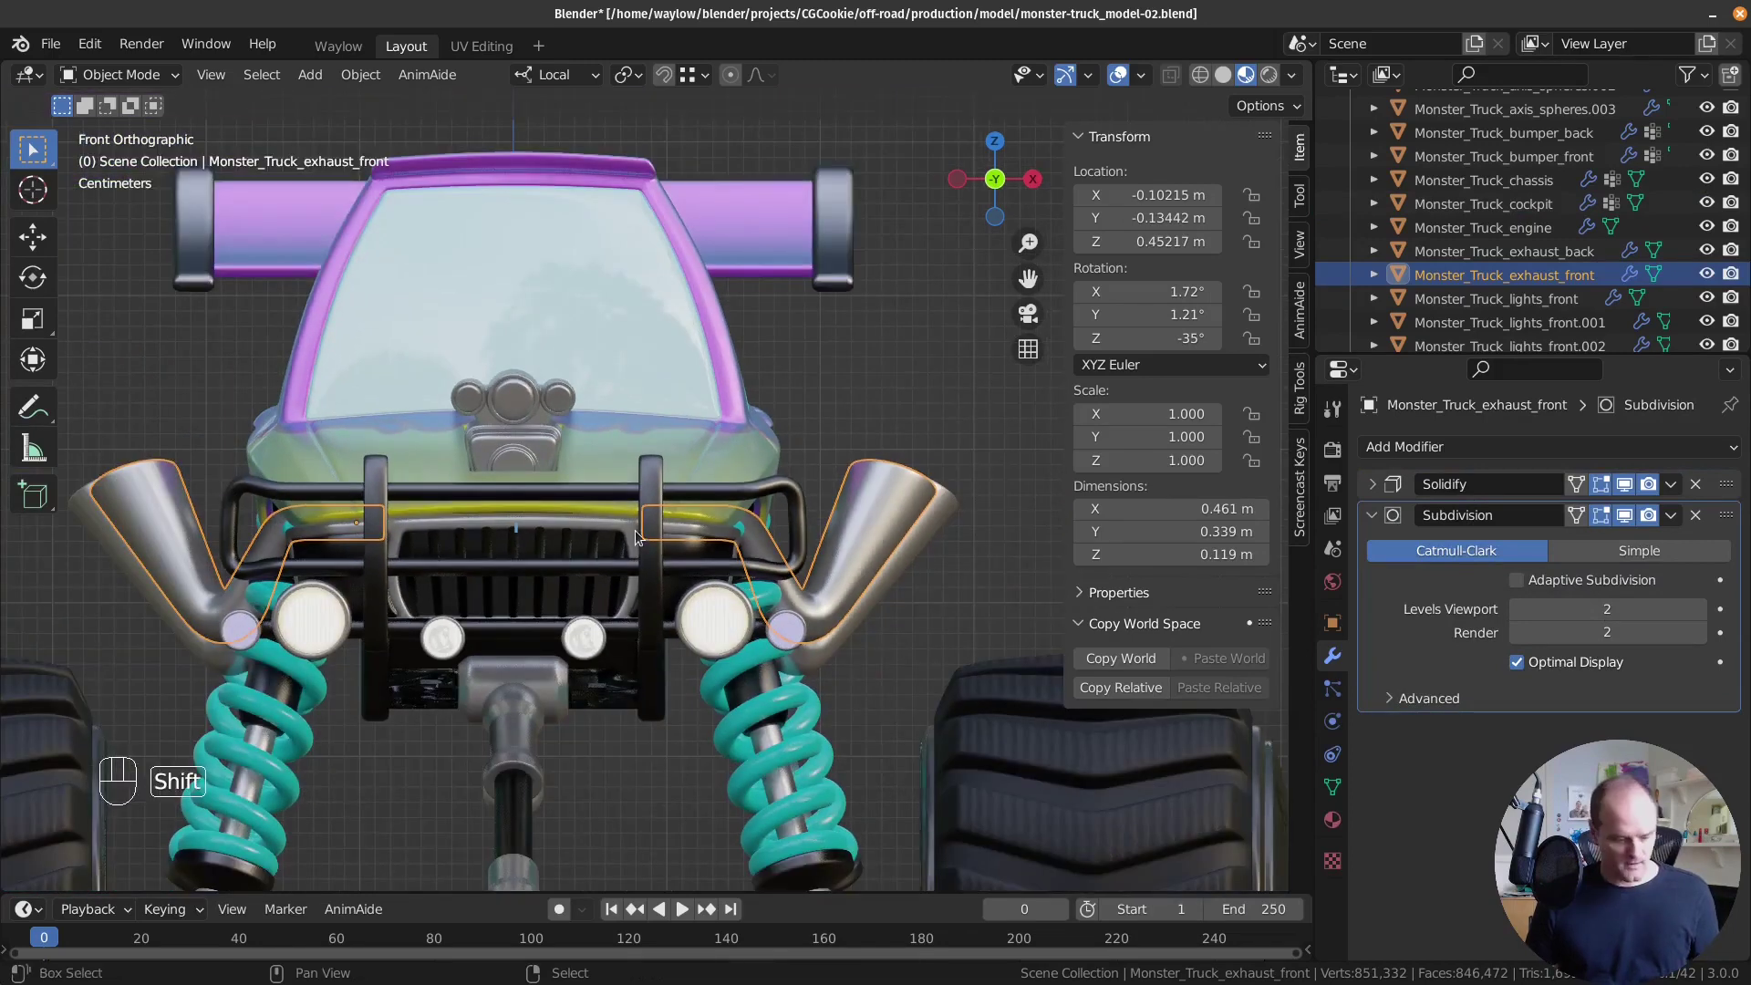
{"action": "key", "text": "shift+s"}
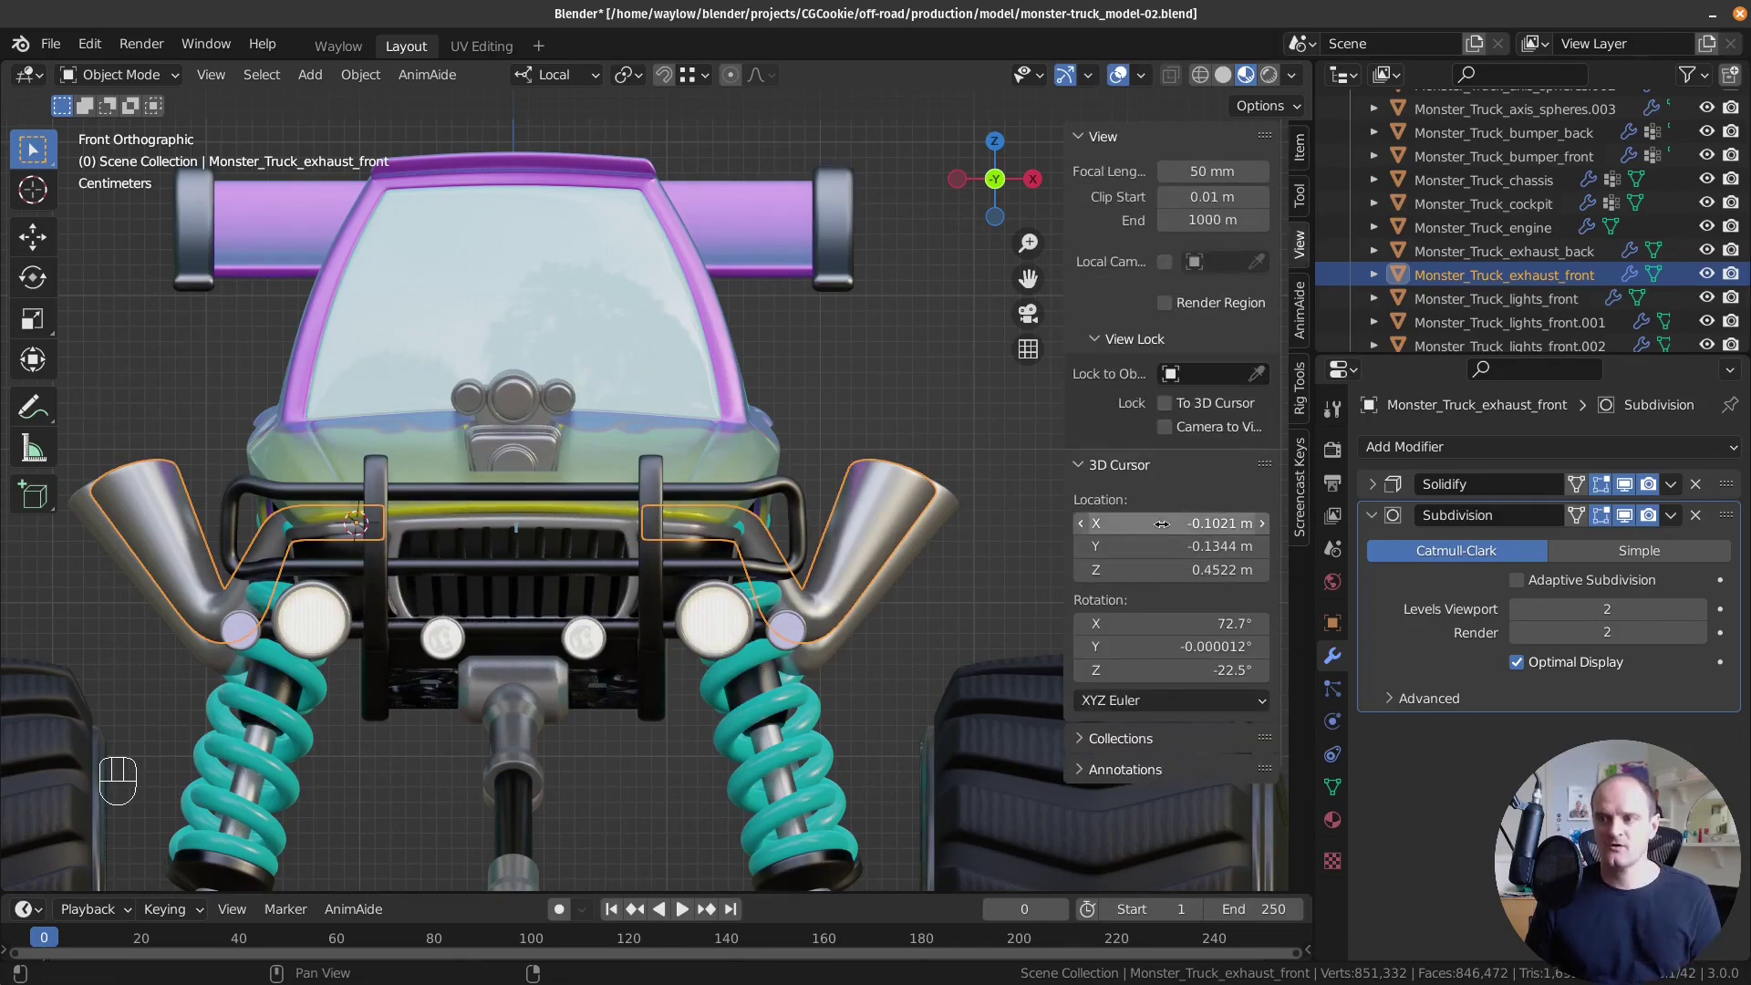
{"action": "left_click_drag", "start_coordinate": [1159, 516], "coordinate": [984, 490]}
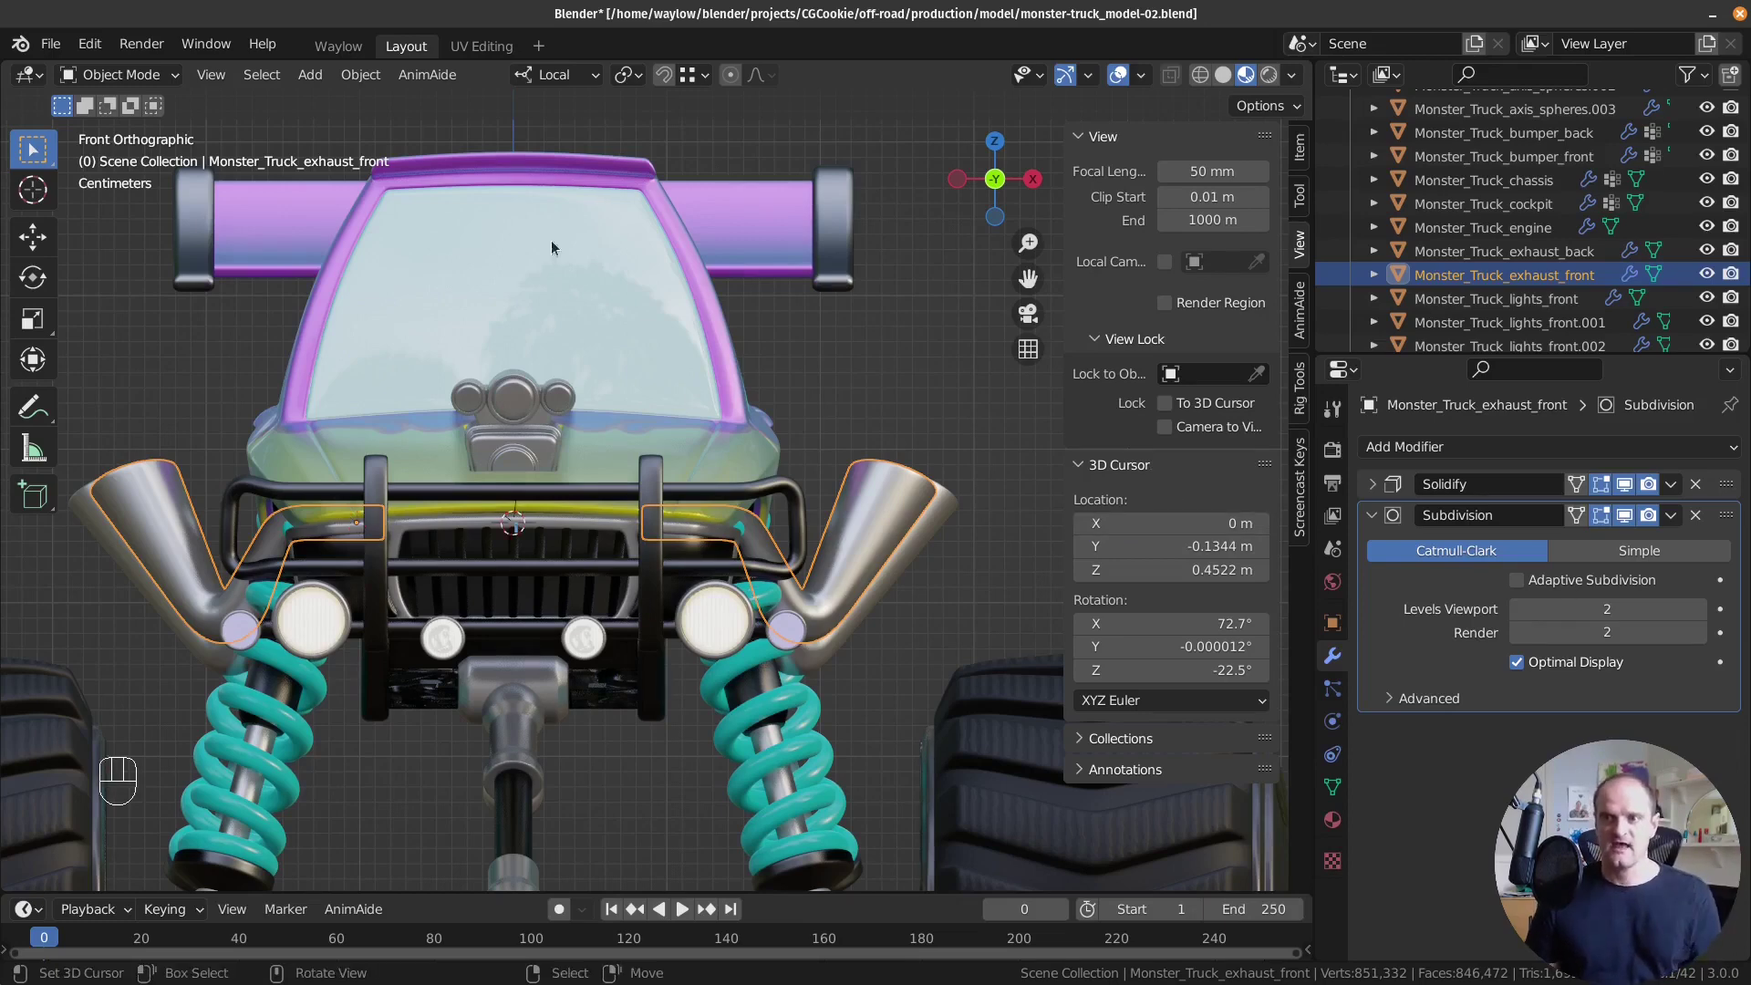
Set the back exhaust's origin to the centred 3D cursor so its location X reads 0.
{"action": "left_click_drag", "start_coordinate": [357, 84], "coordinate": [676, 180]}
{"action": "left_click_drag", "start_coordinate": [665, 502], "coordinate": [619, 537]}
{"action": "left_click_drag", "start_coordinate": [619, 537], "coordinate": [584, 511]}
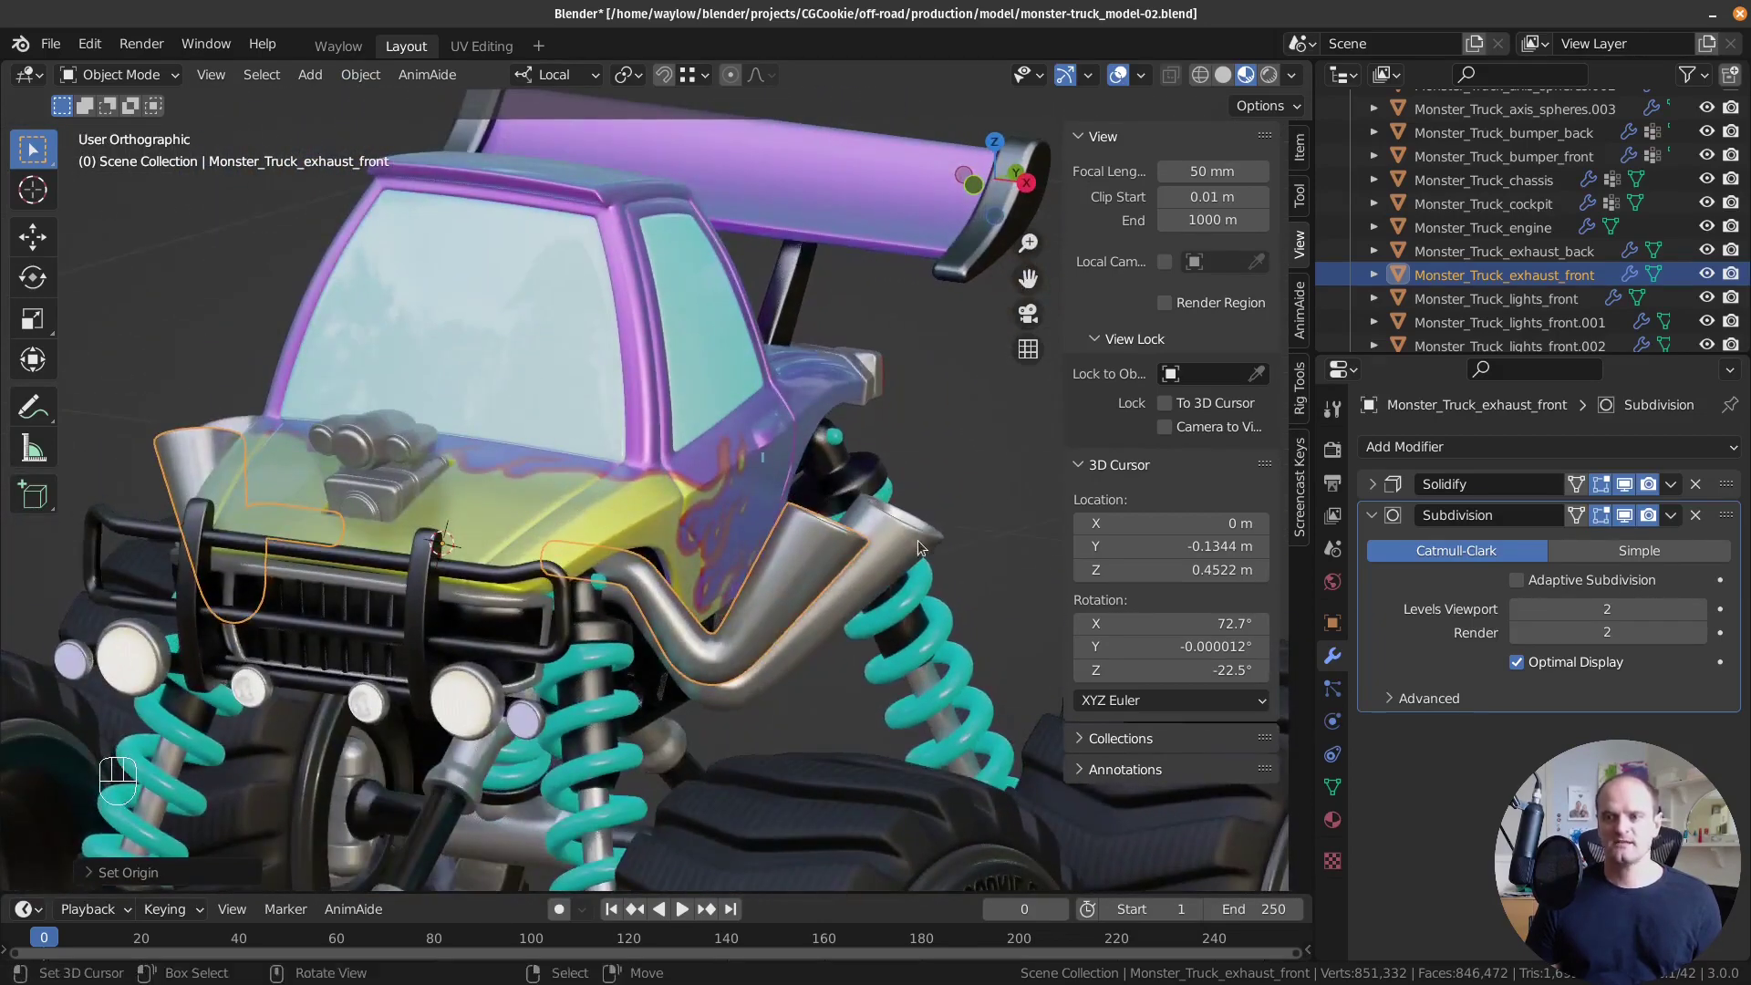
{"action": "left_click_drag", "start_coordinate": [584, 550], "coordinate": [616, 526]}
{"action": "key", "text": "shift+s"}
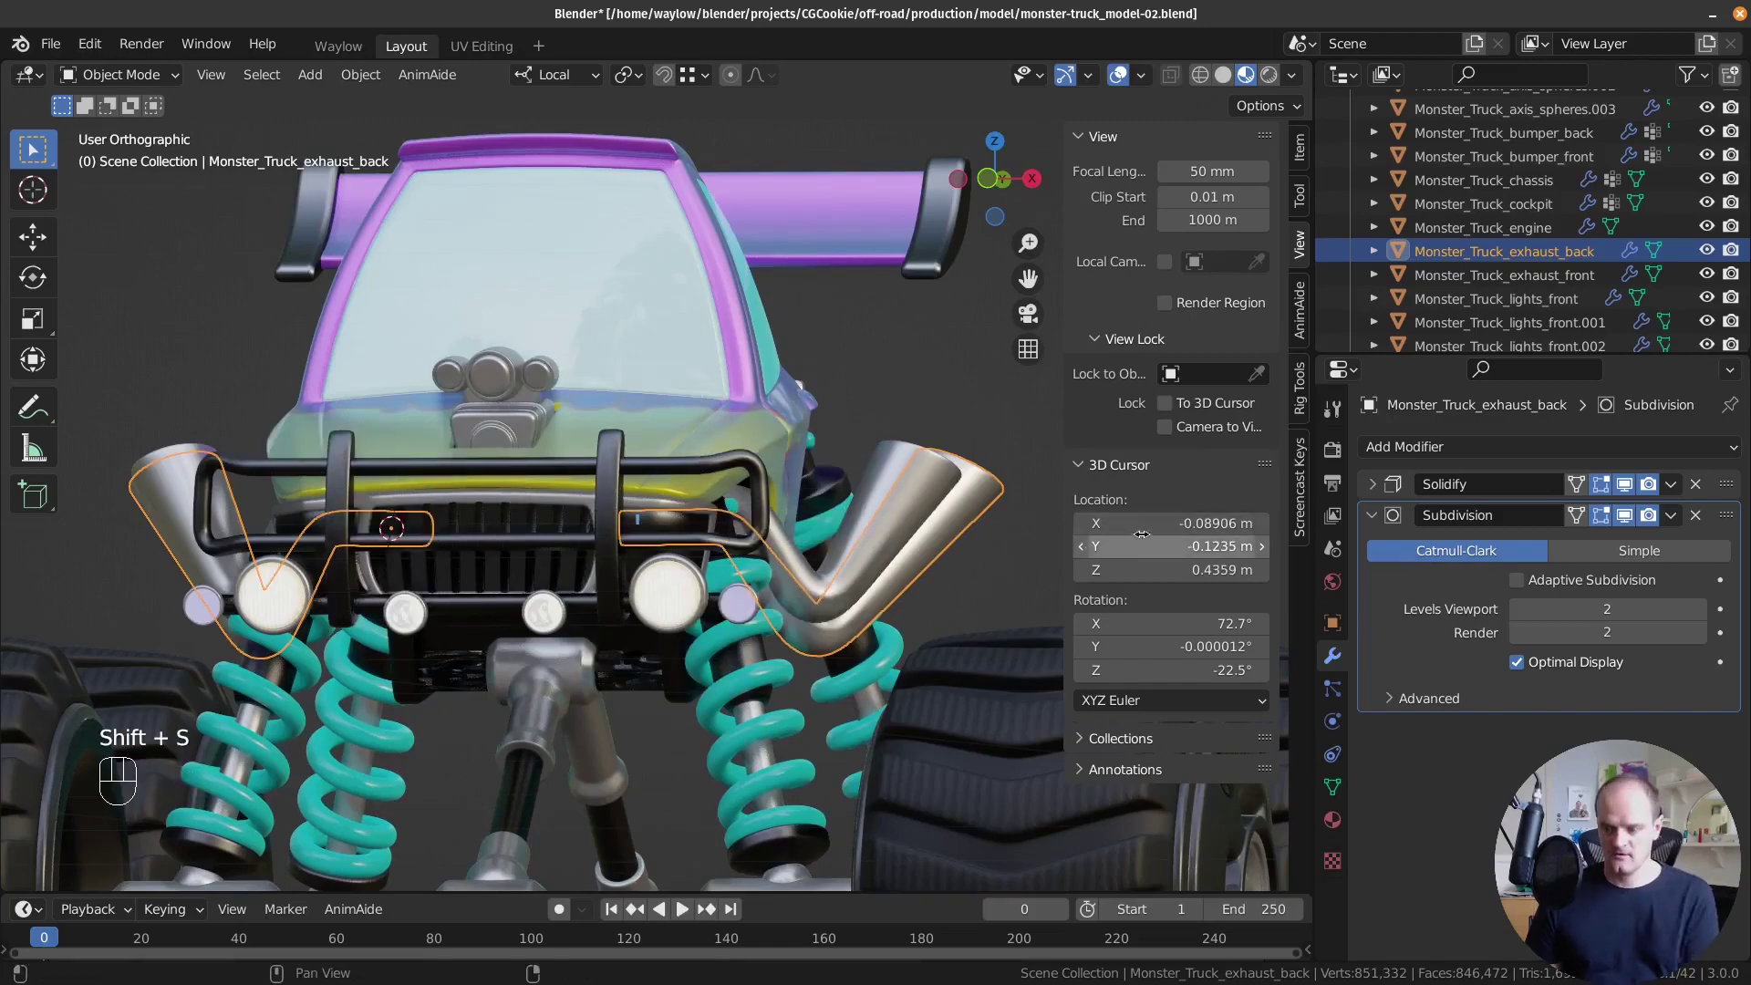
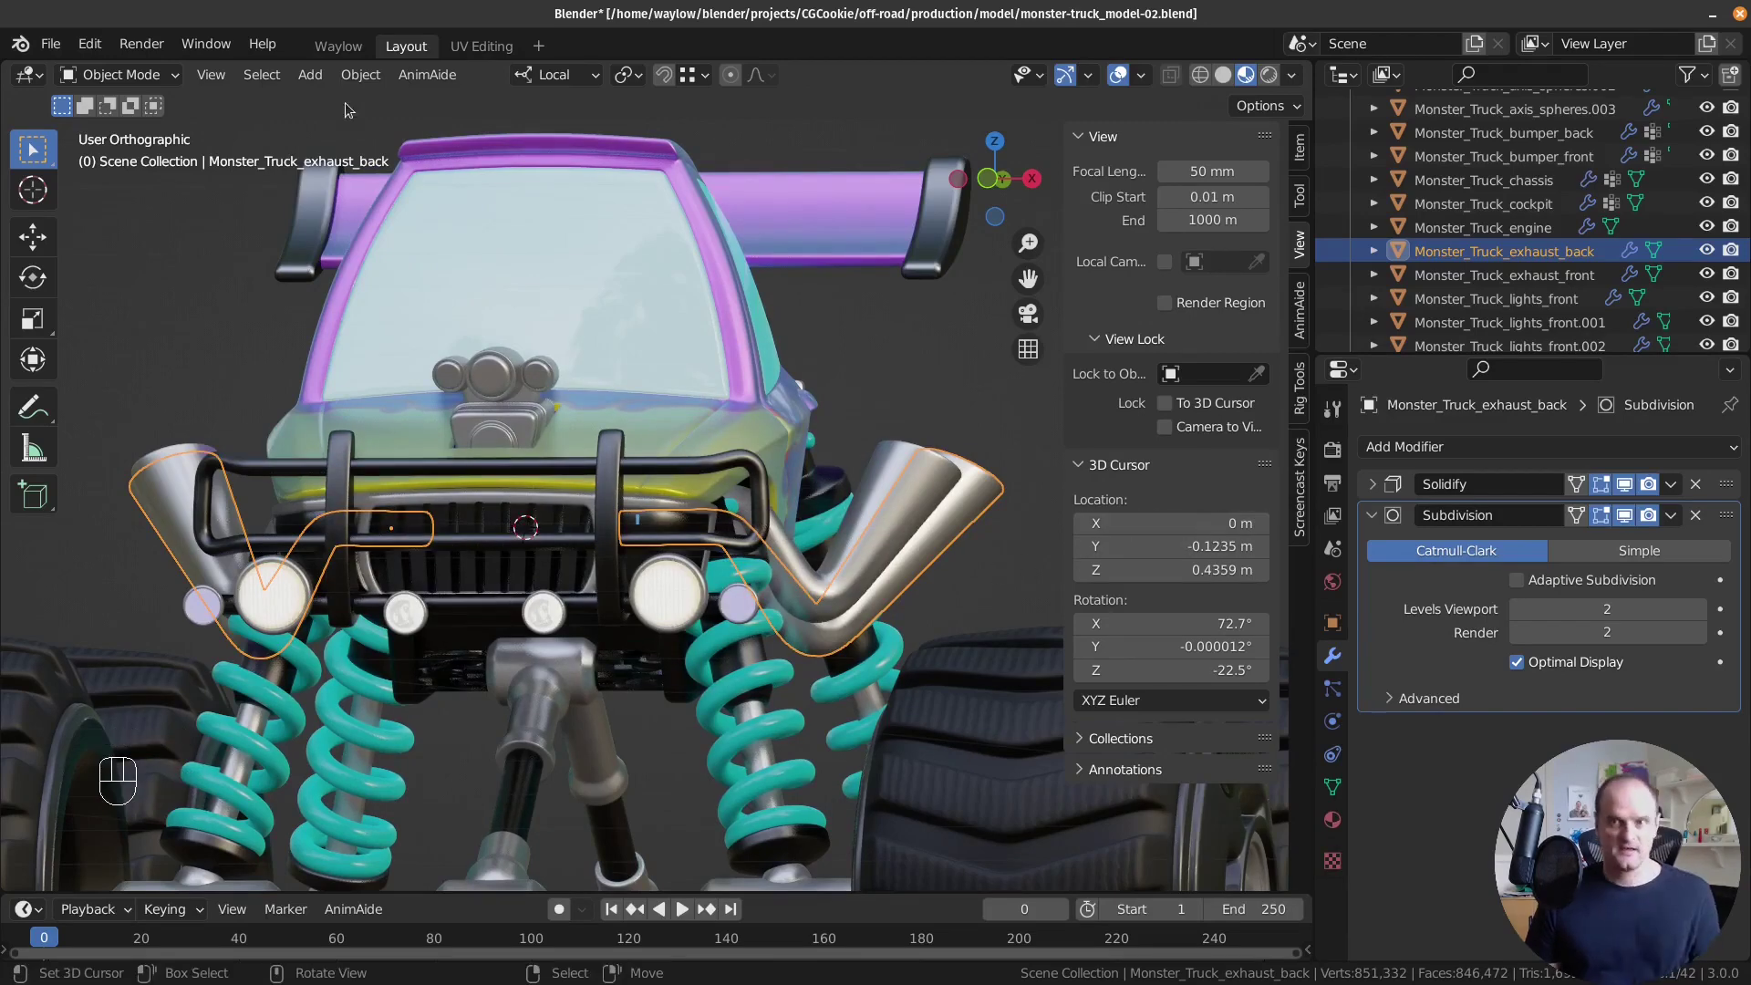
{"action": "left_click_drag", "start_coordinate": [349, 68], "coordinate": [666, 177]}
{"action": "left_click_drag", "start_coordinate": [724, 556], "coordinate": [706, 557]}
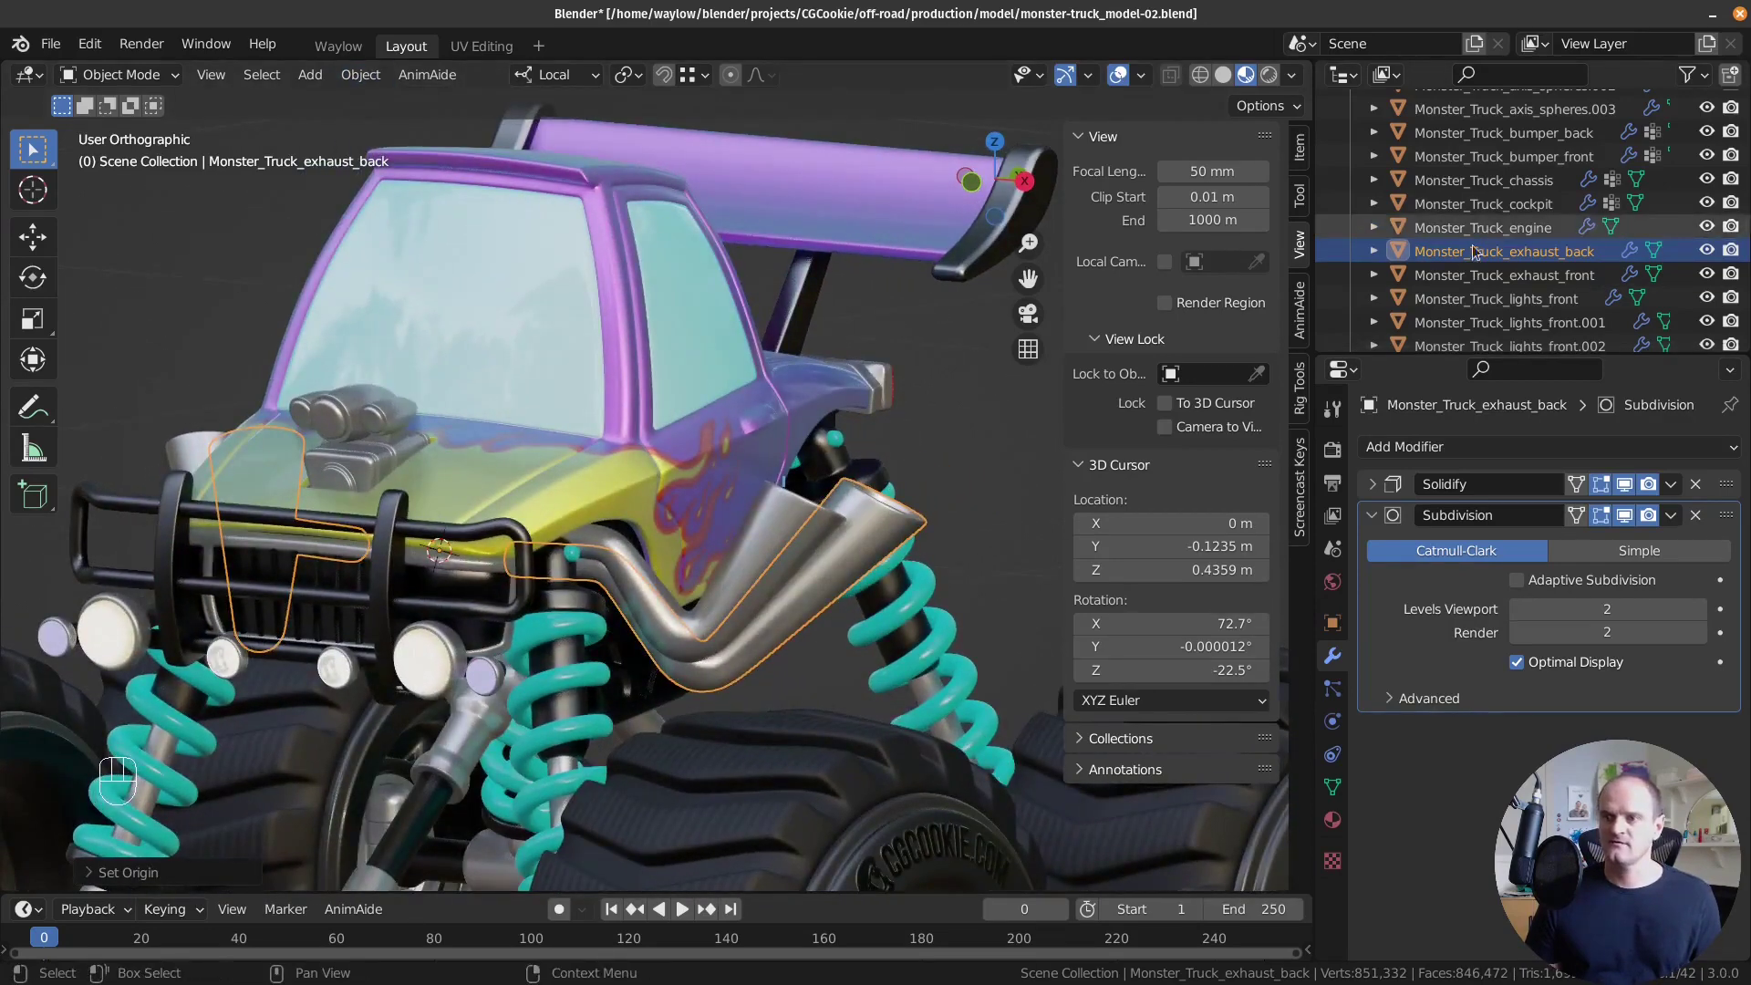
Show Item transforms, then apply rotation and scale to both exhaust pipes.
{"action": "left_click", "coordinate": [1299, 147]}
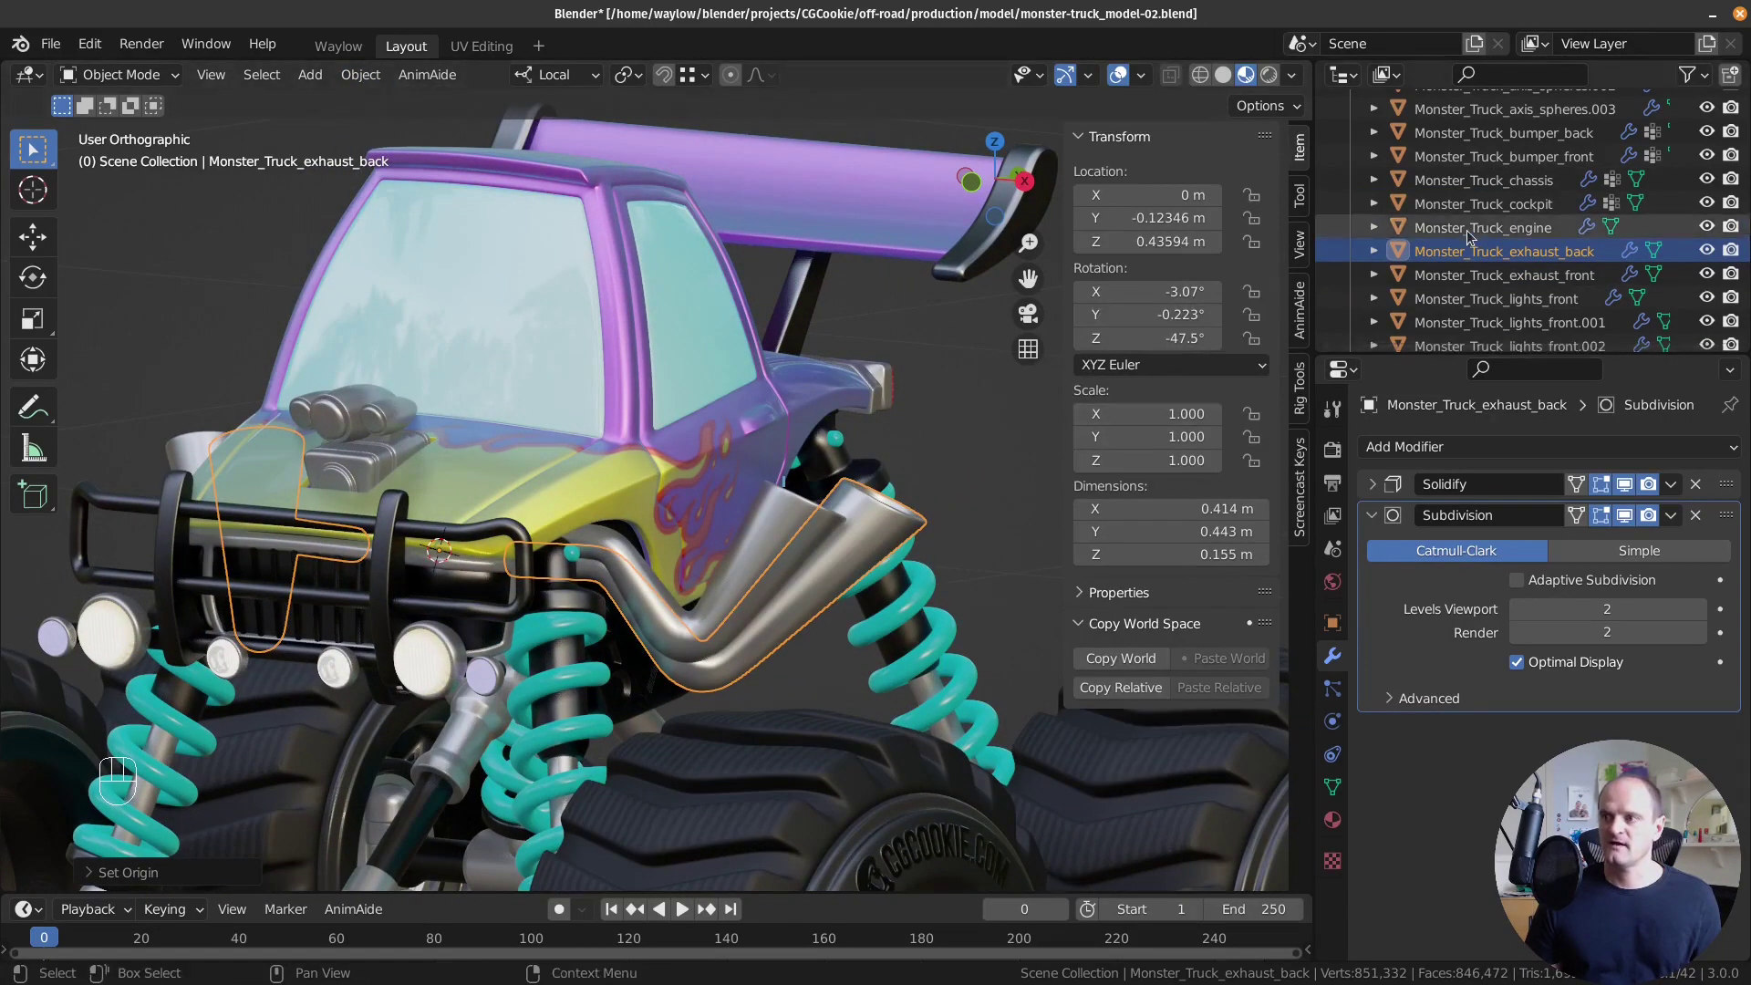
{"action": "left_click", "coordinate": [1486, 226]}
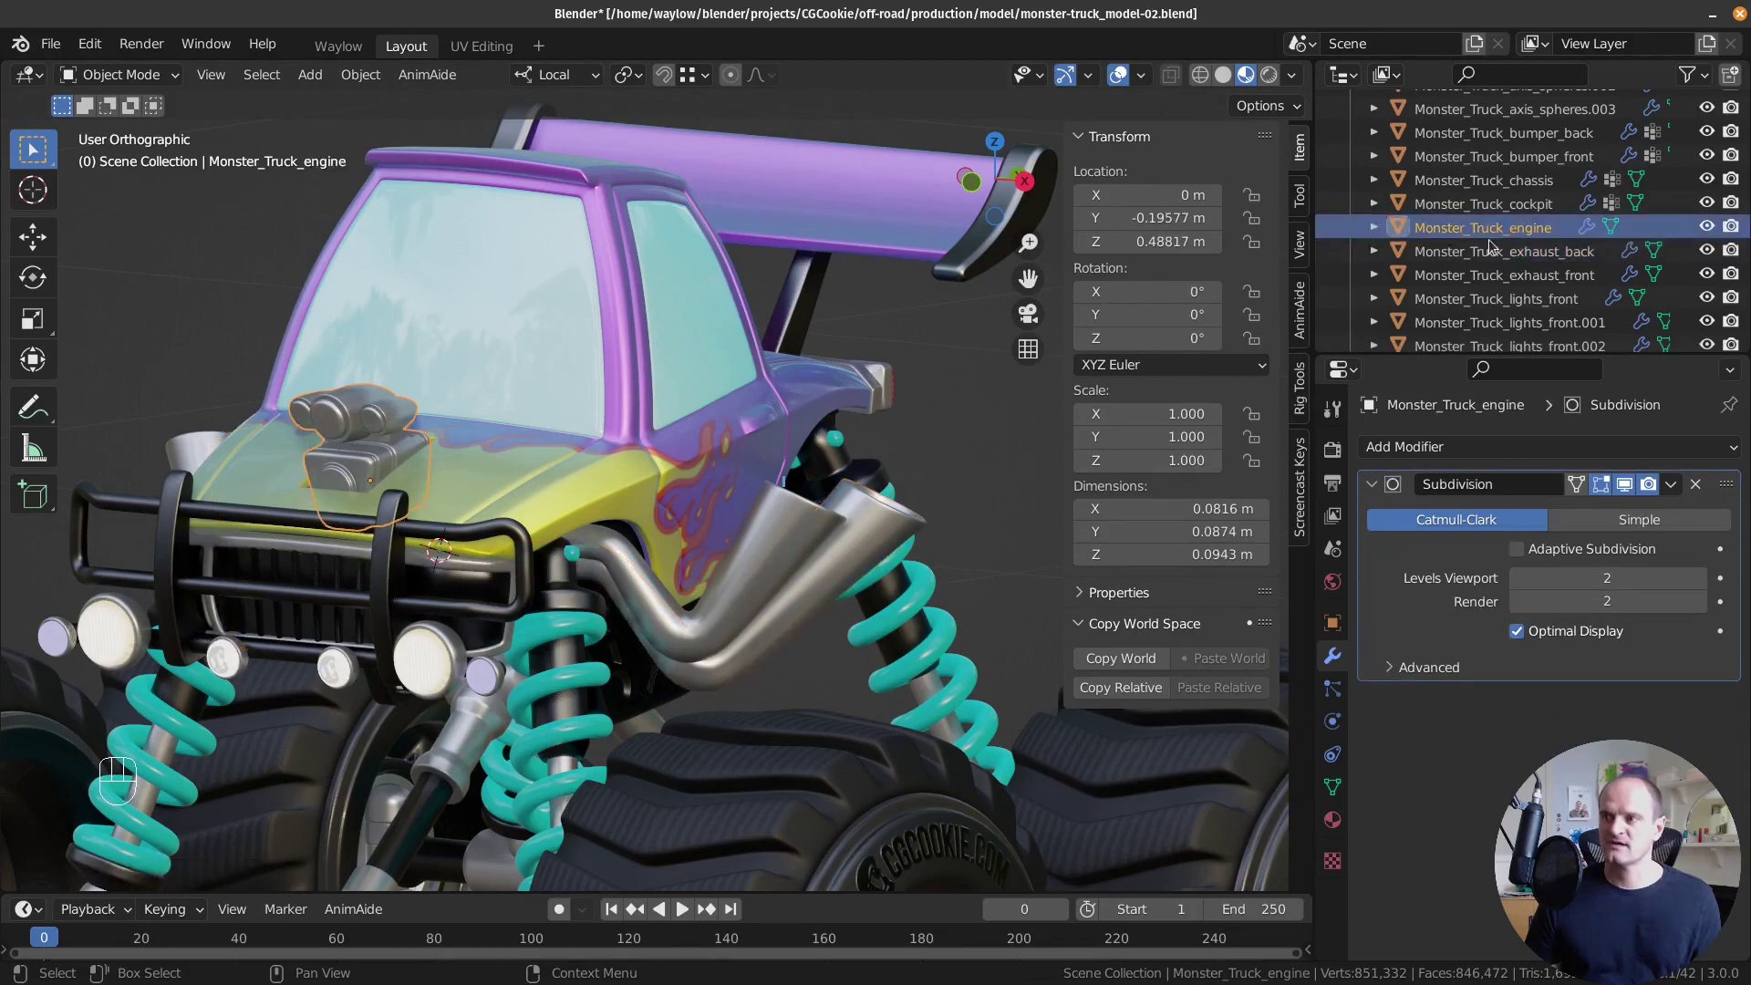
{"action": "left_click", "coordinate": [1500, 262]}
{"action": "left_click", "coordinate": [1504, 279]}
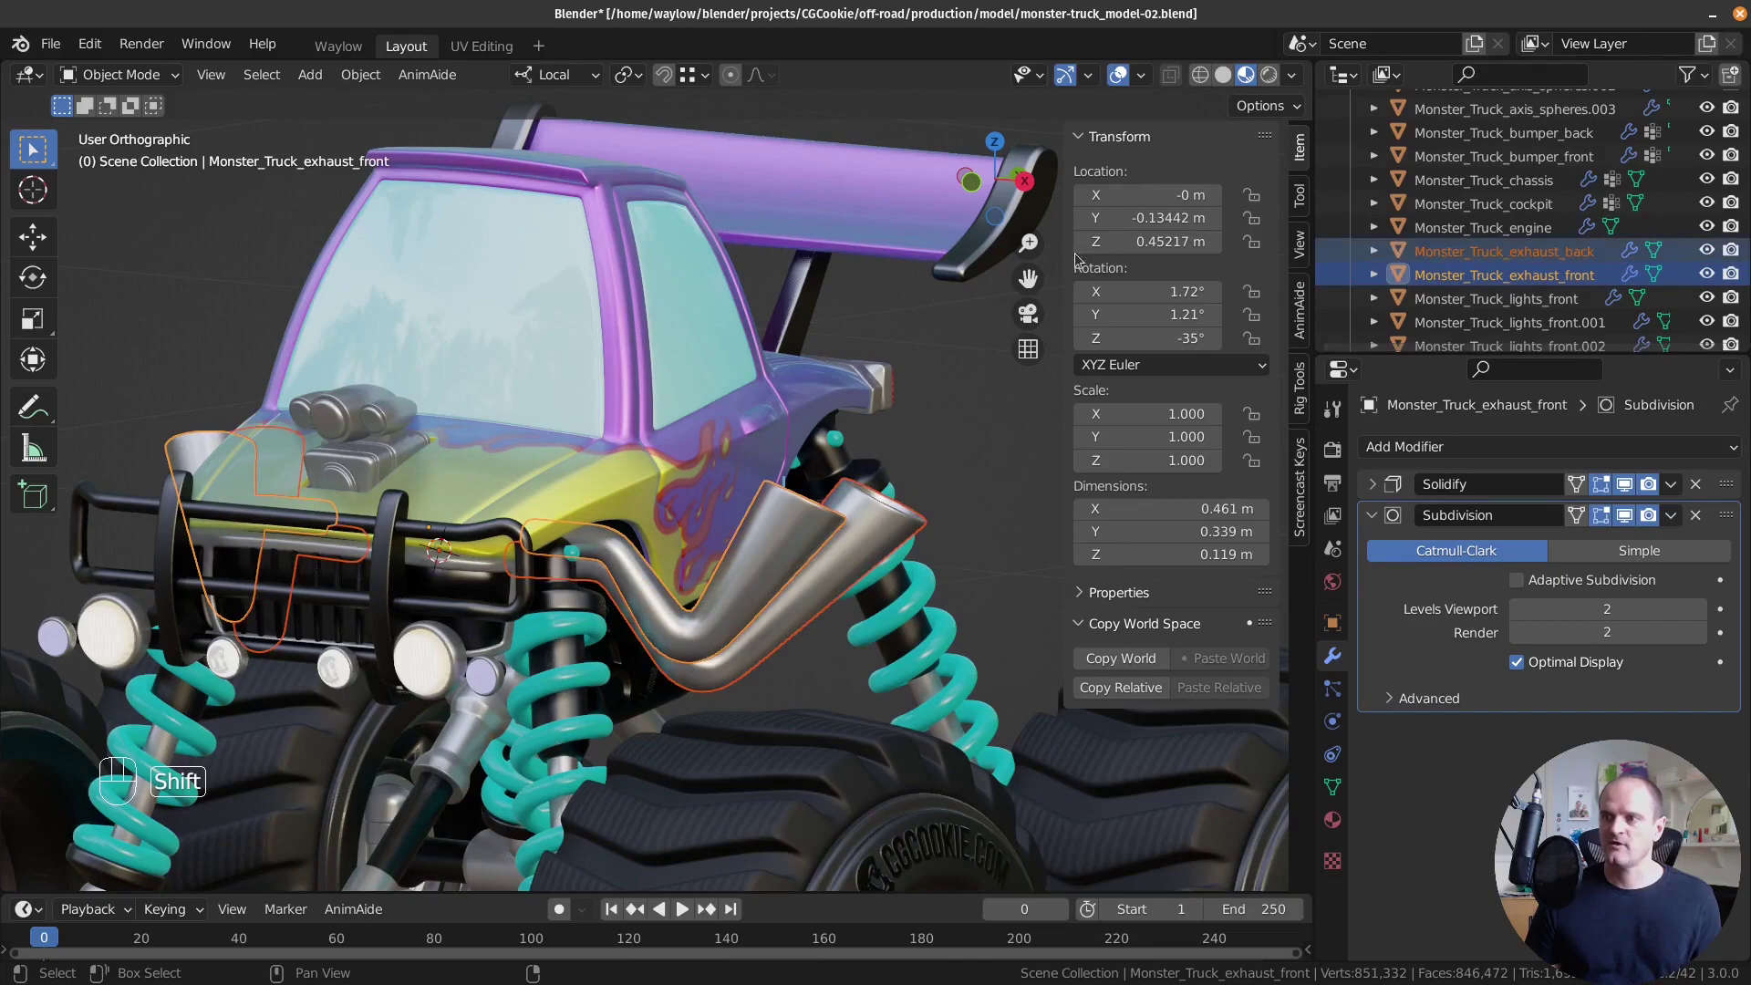
{"action": "key", "text": "ctrl+a"}
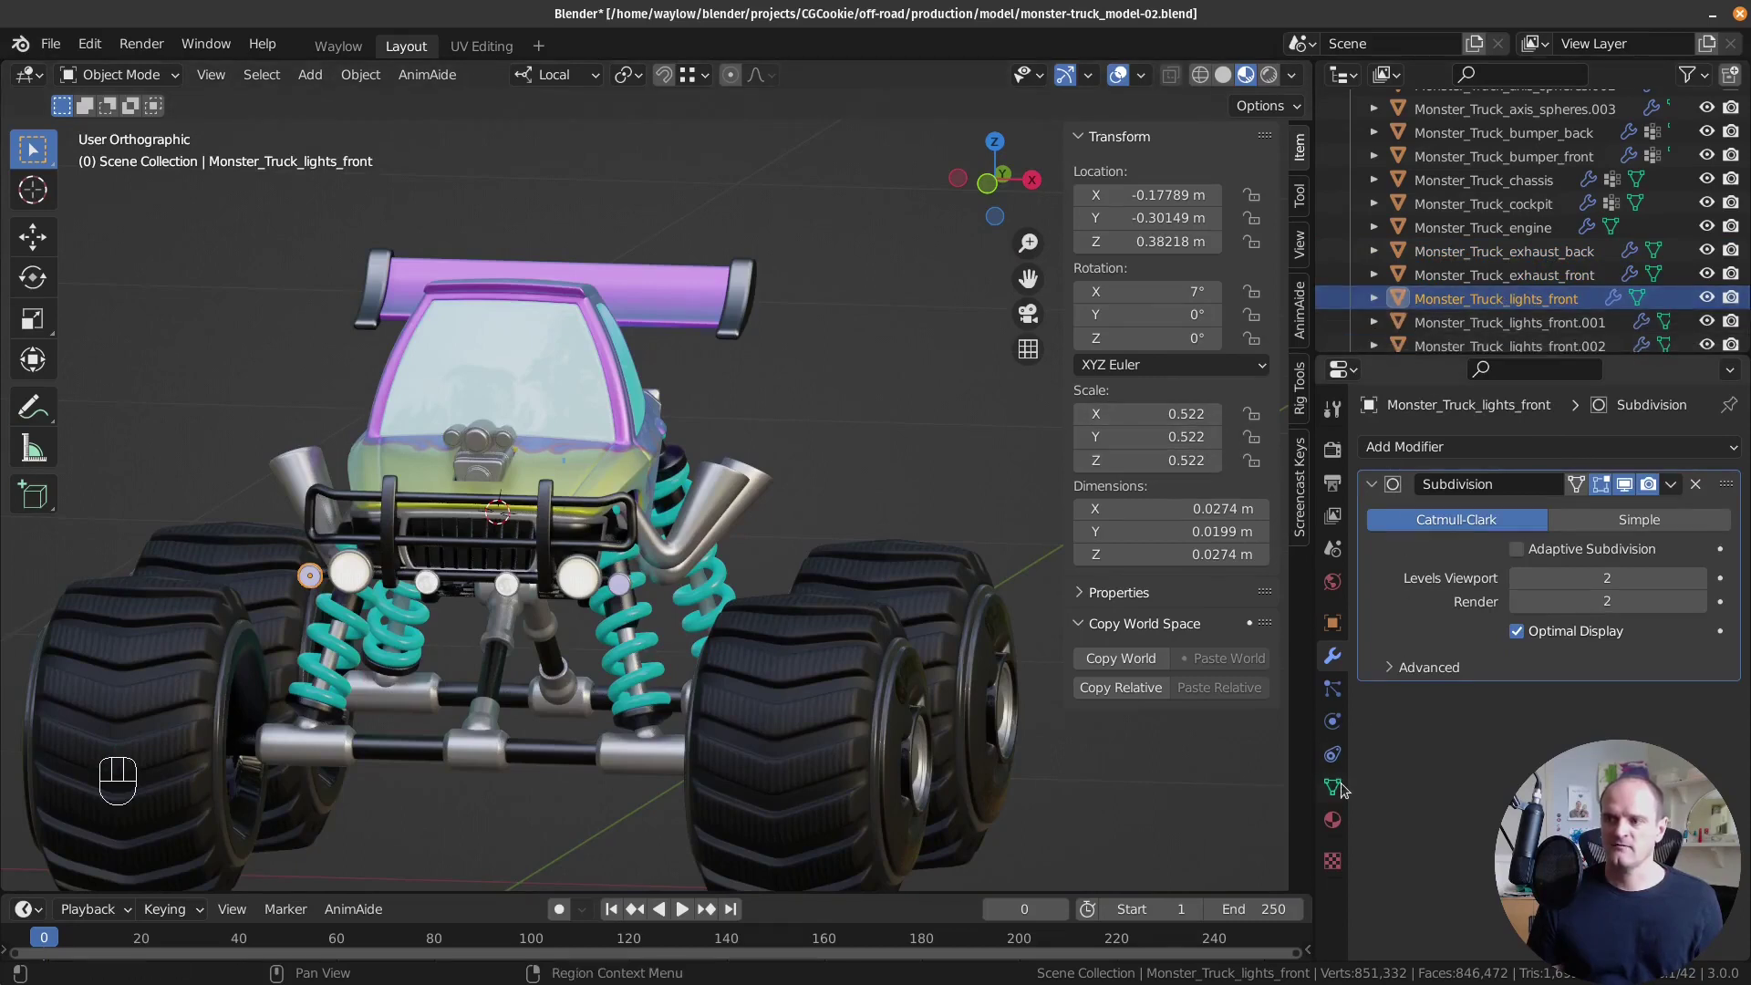
Make Monster_Truck_lights_front's mesh single-user via the user-count button, then select lights_front.002.
{"action": "left_click_drag", "start_coordinate": [413, 604], "coordinate": [394, 647]}
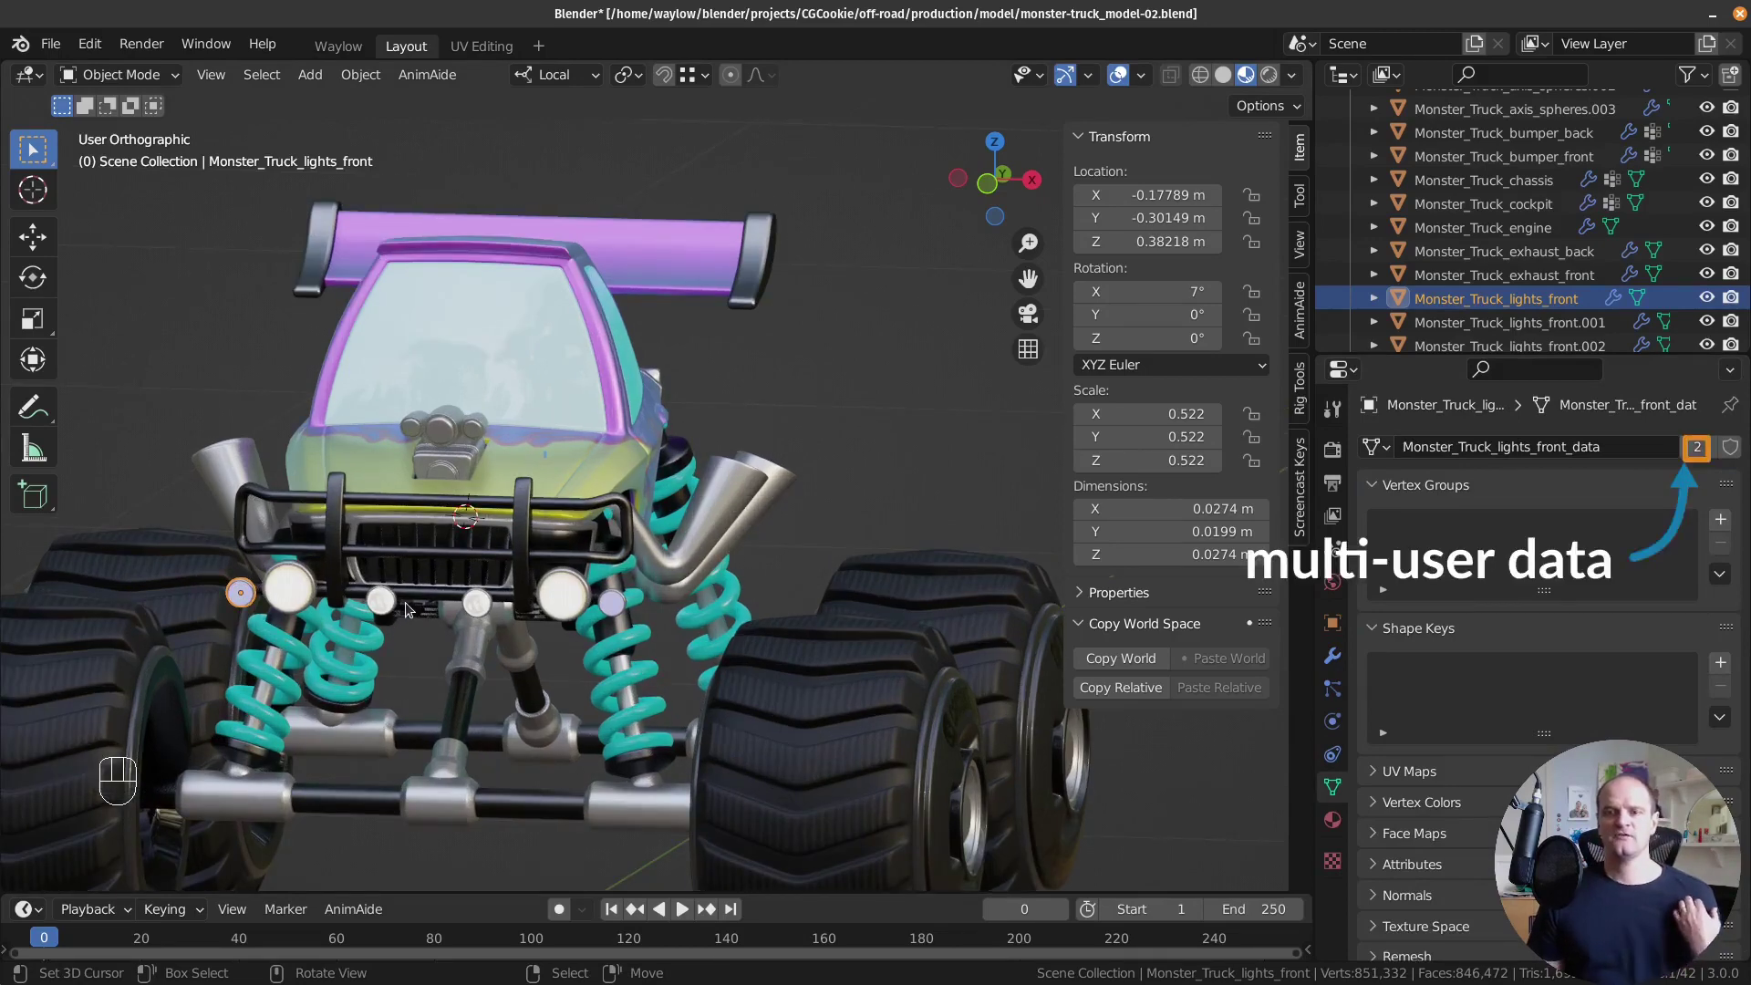
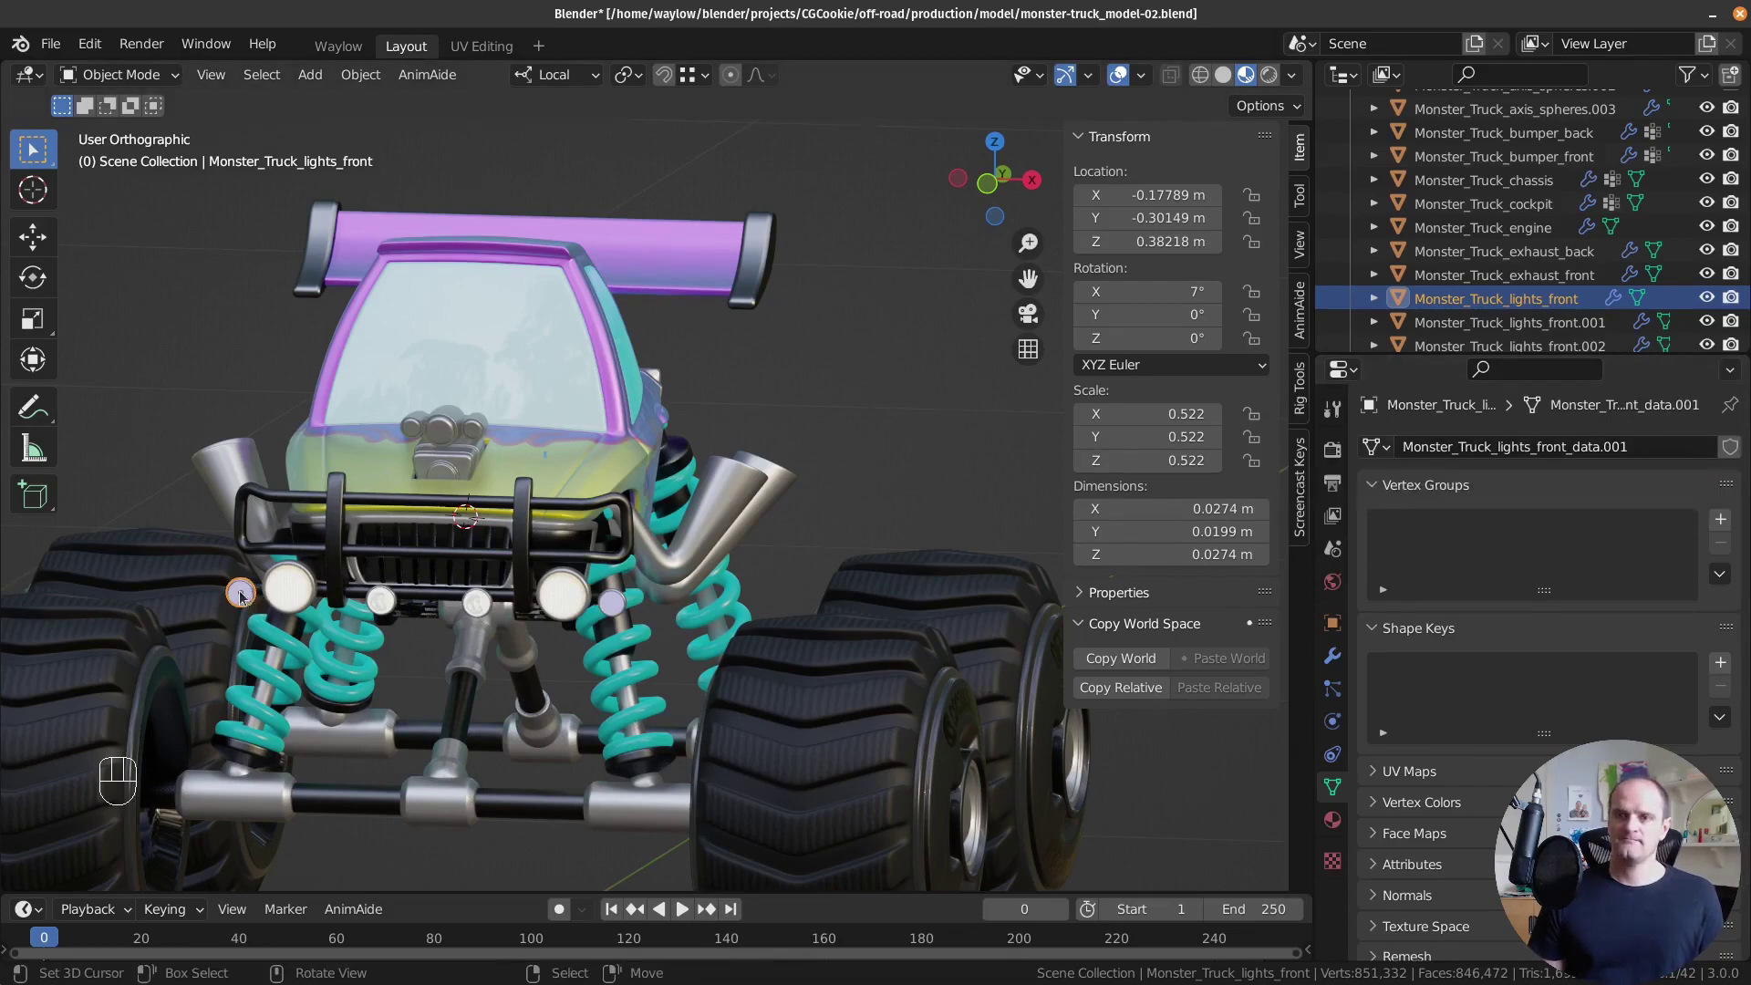
{"action": "left_click", "coordinate": [619, 601]}
{"action": "left_click", "coordinate": [224, 583]}
{"action": "left_click", "coordinate": [237, 598]}
{"action": "left_click", "coordinate": [614, 603]}
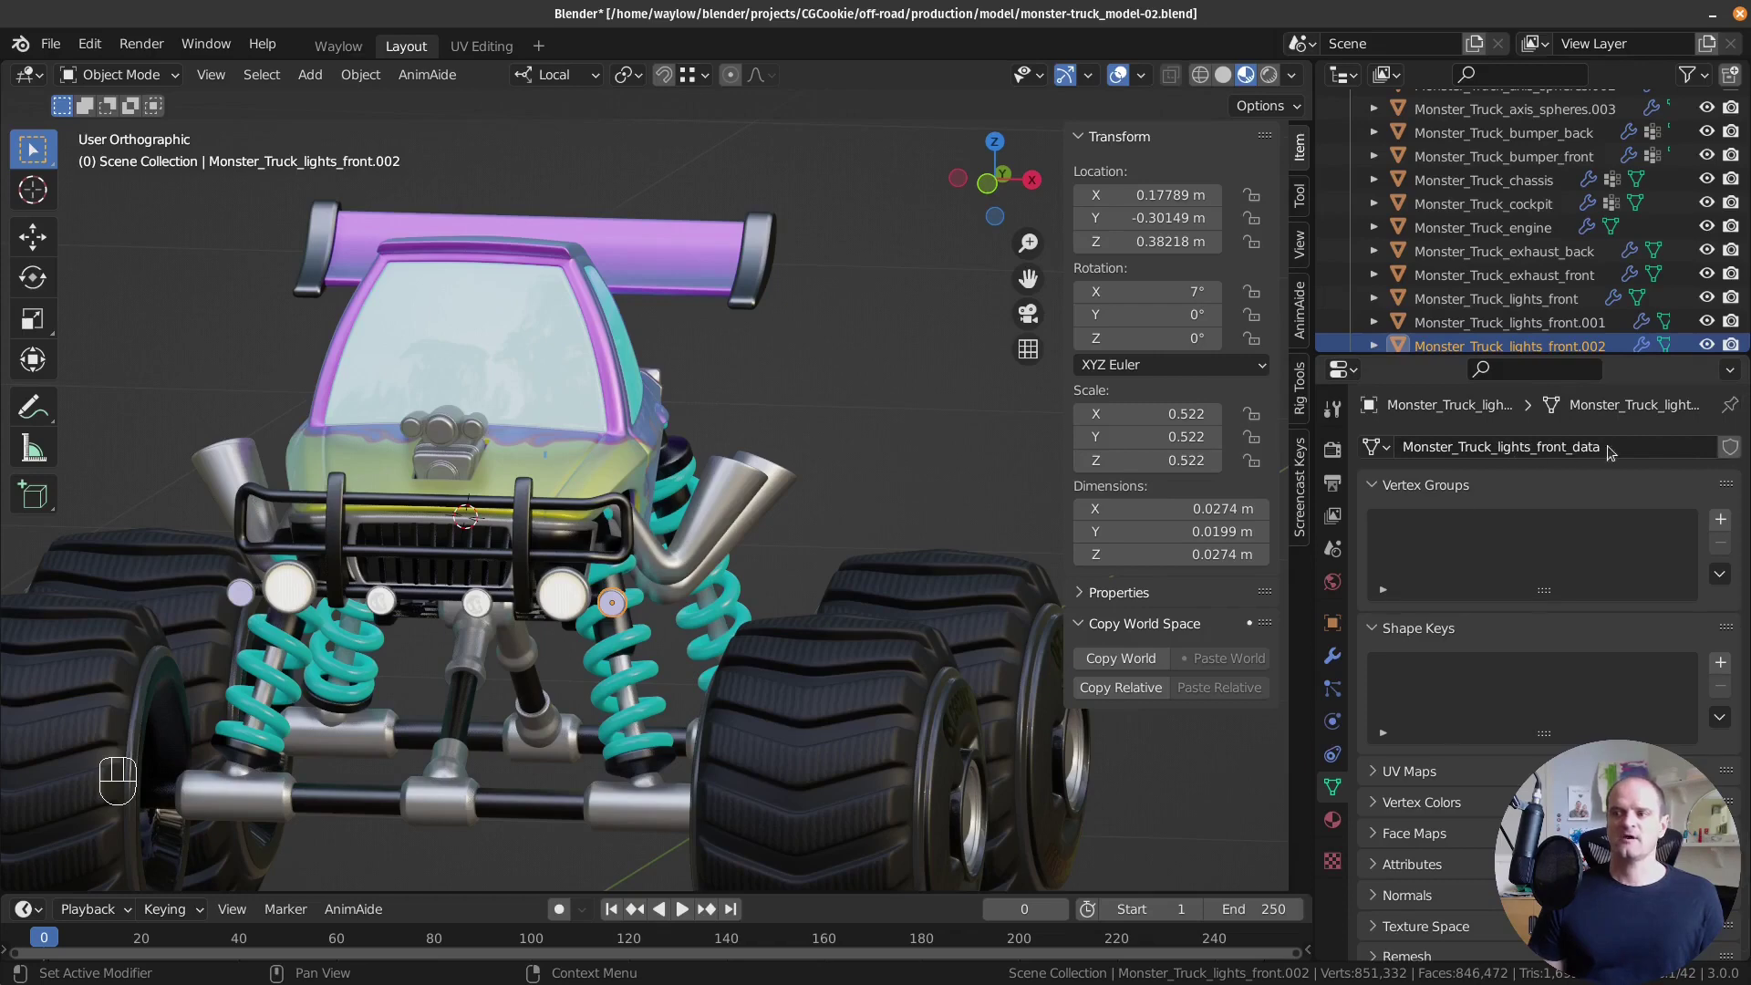
{"action": "left_click", "coordinate": [233, 589]}
{"action": "left_click", "coordinate": [622, 592]}
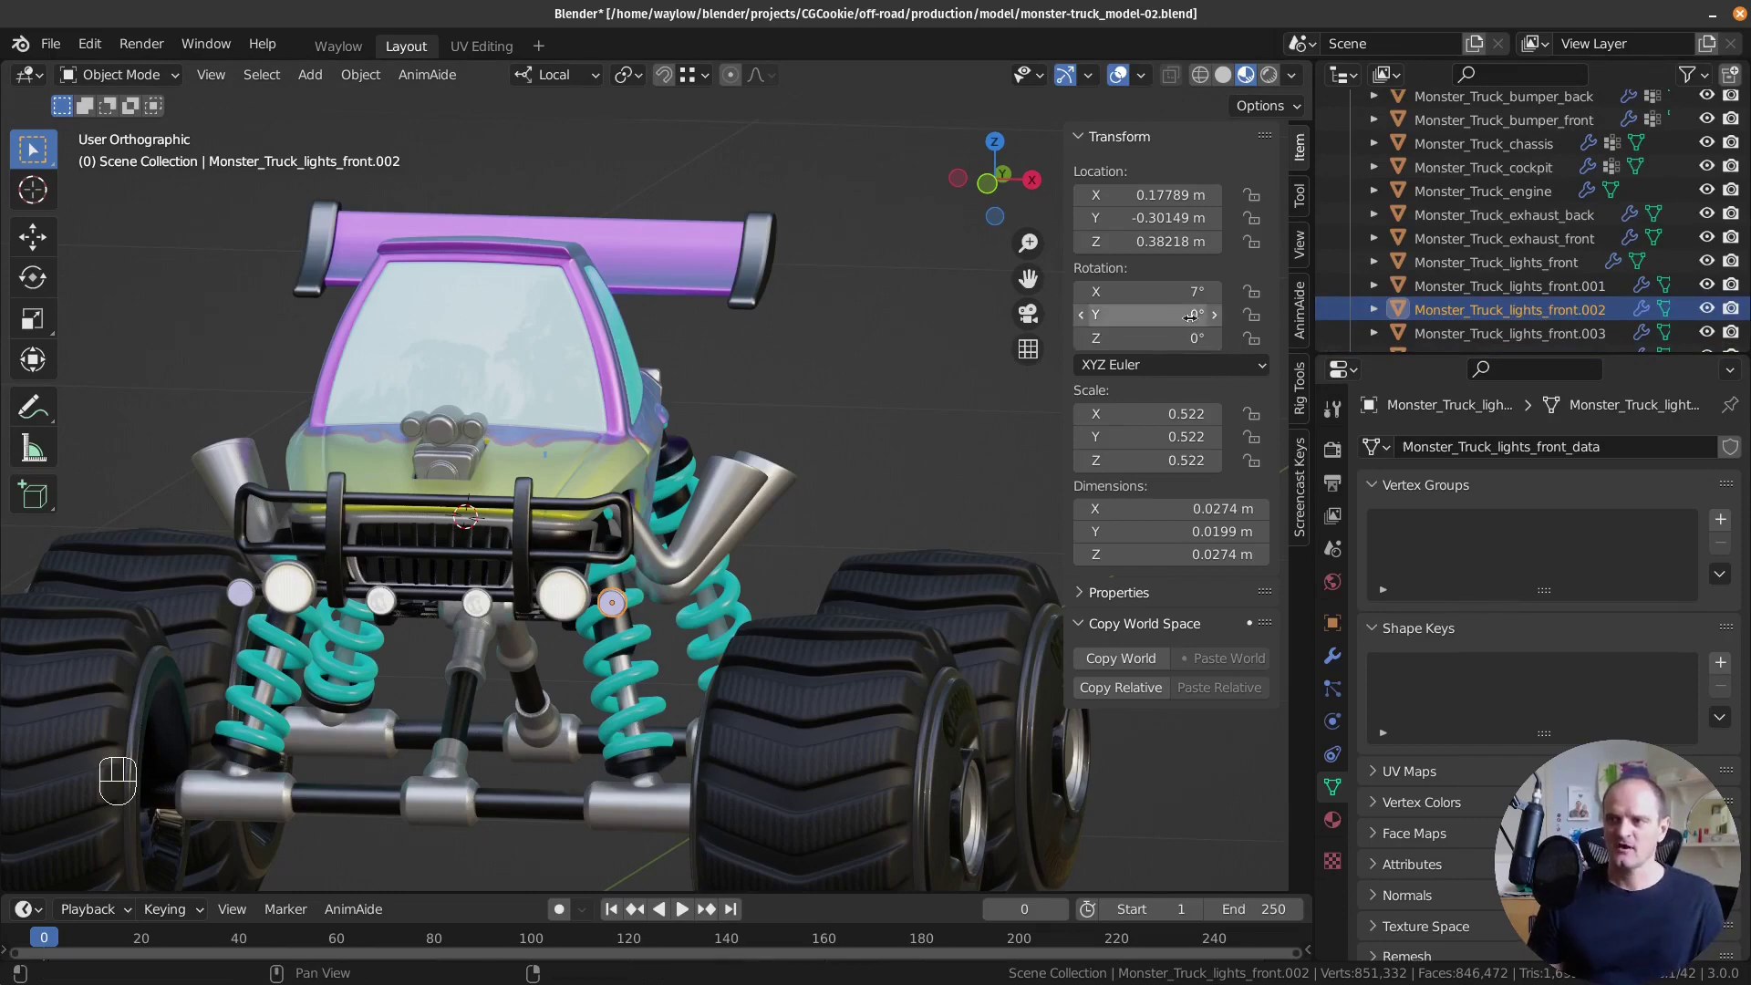
Apply rotation and scale on lights_front.002, link its mesh to lights_front, reset lights_front to 0° and scale 1.
{"action": "key", "text": "ctrl+a"}
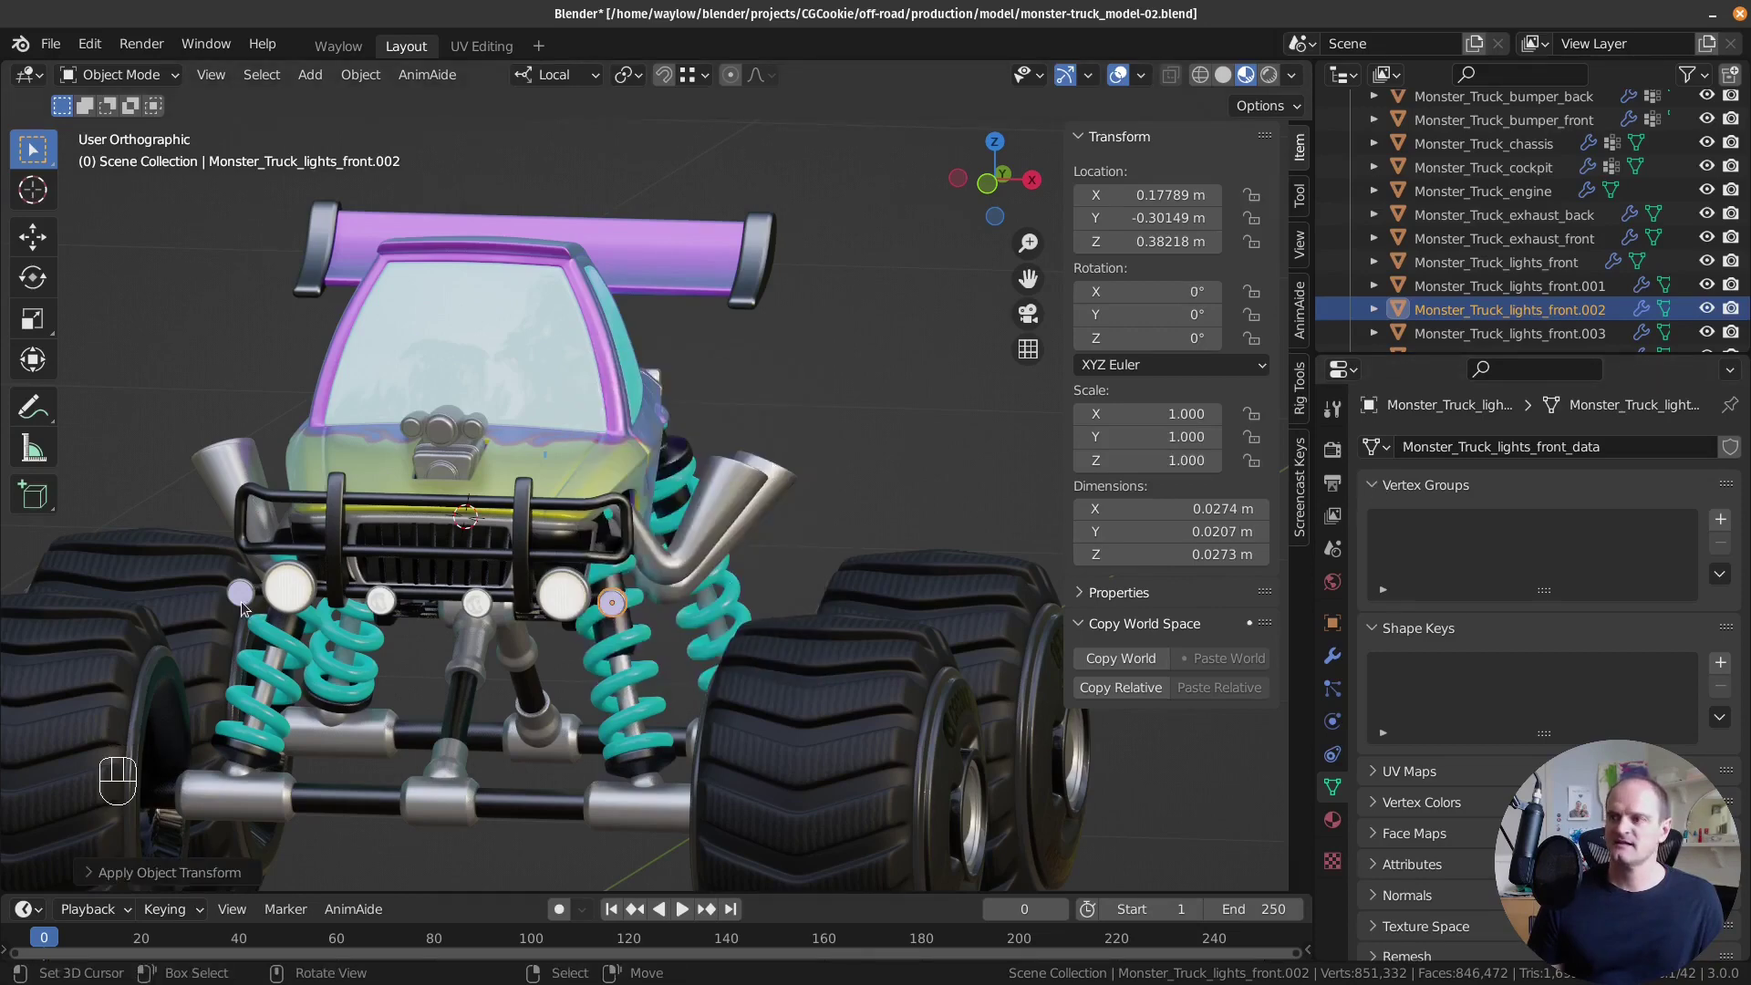
{"action": "left_click", "coordinate": [245, 605]}
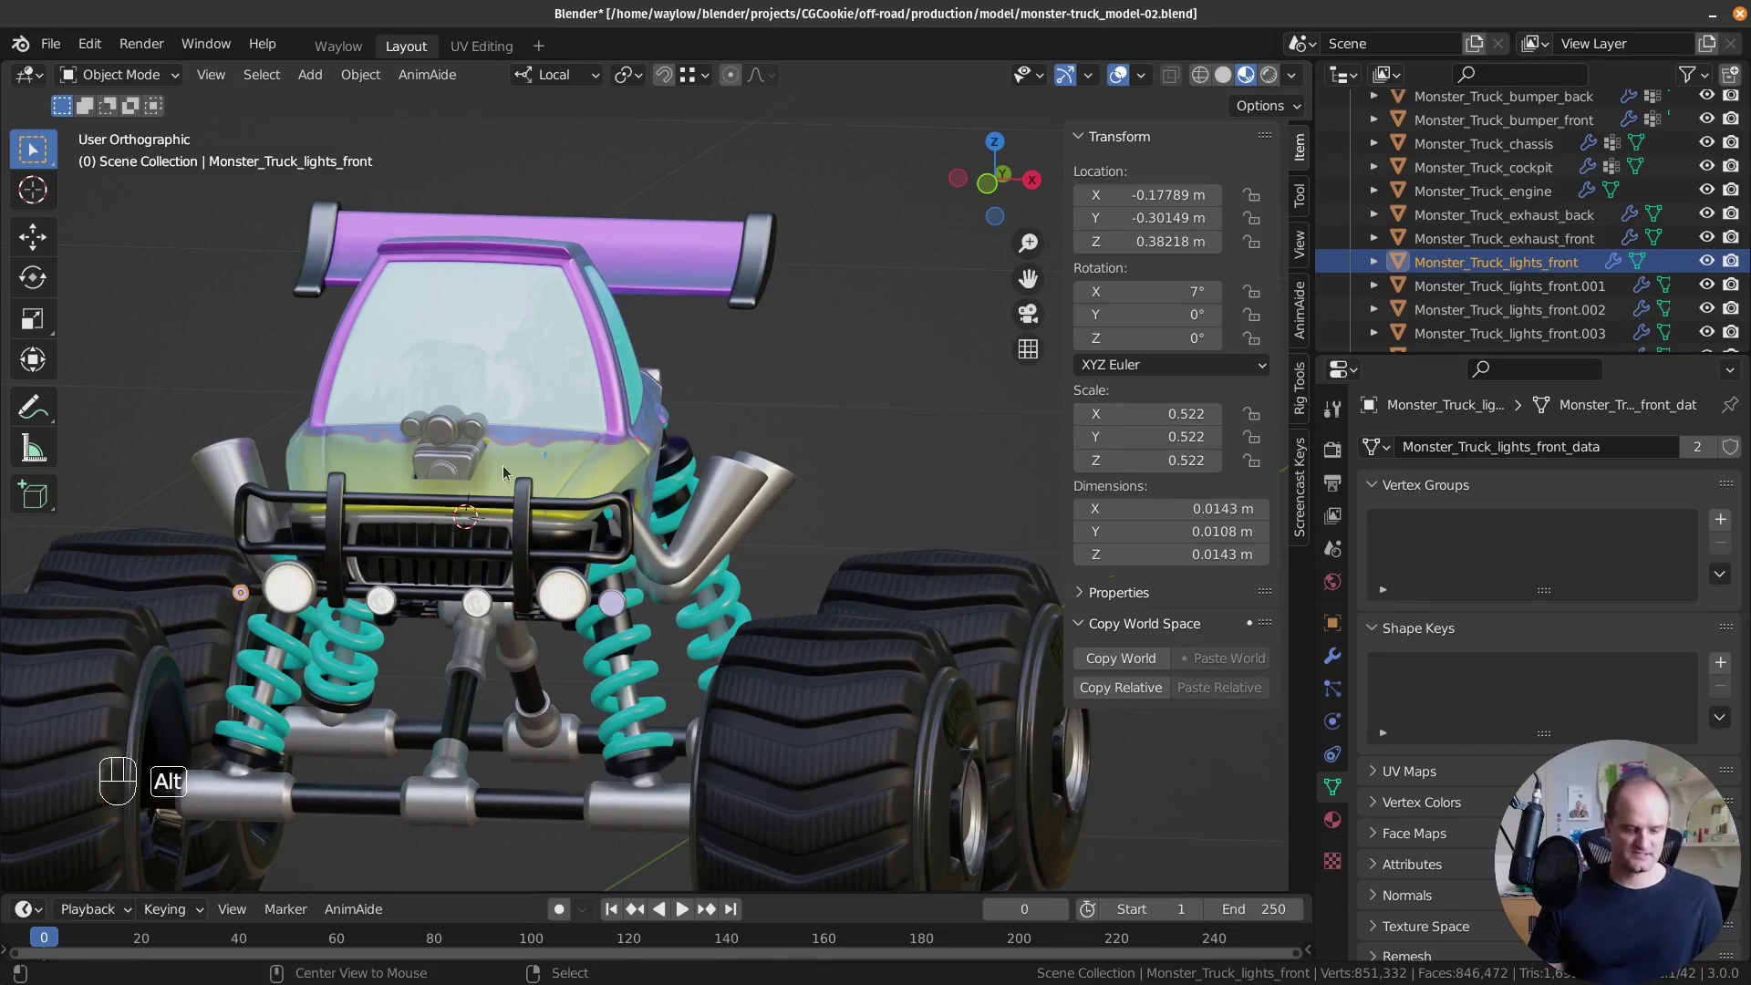
{"action": "key", "text": "alt+r"}
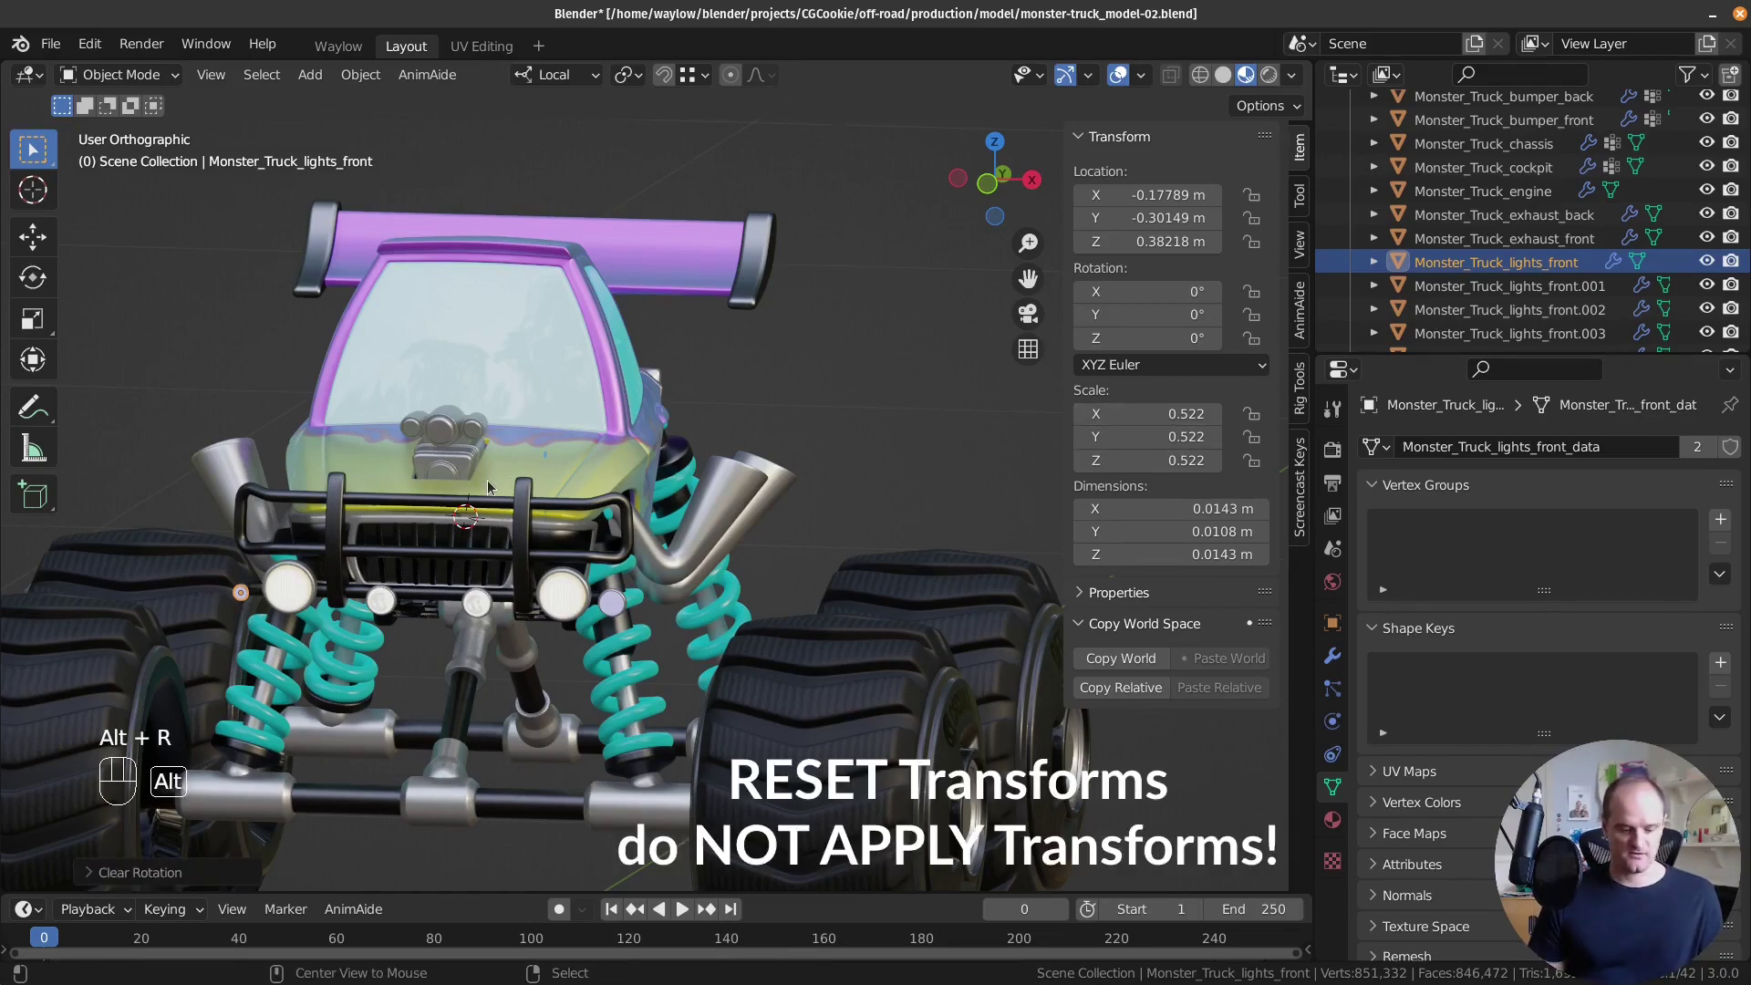
{"action": "key", "text": "alt+s"}
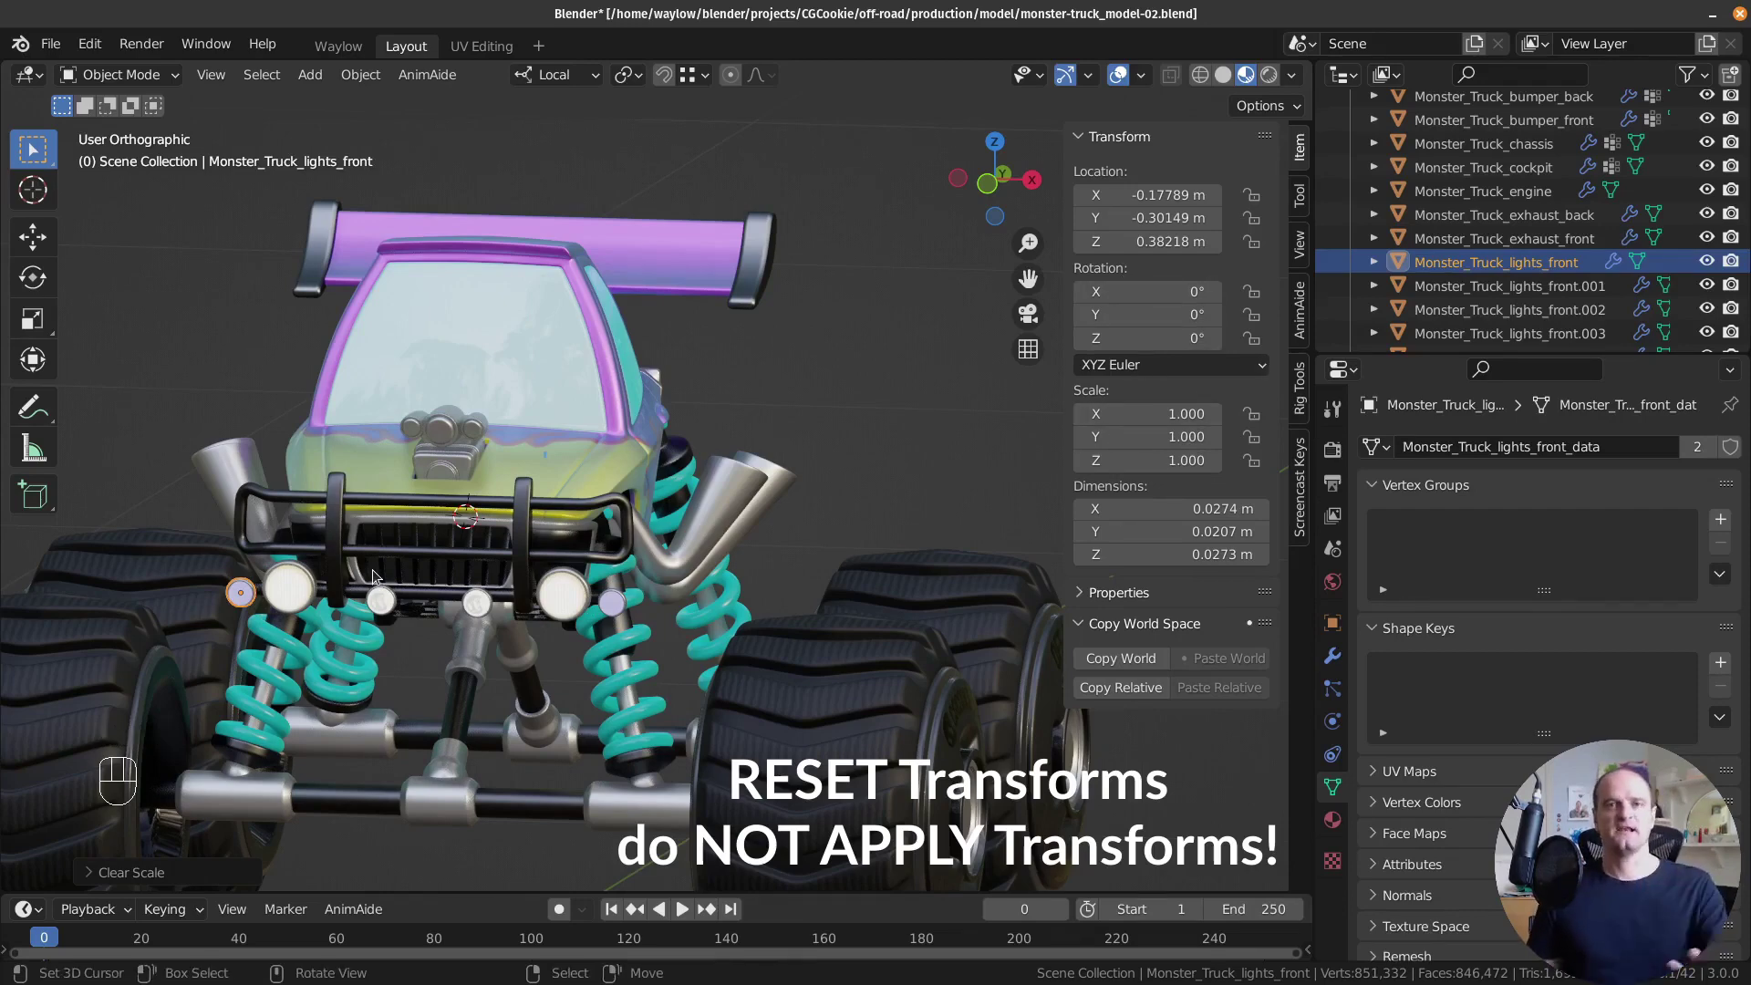
Apply the tilt rotation on lights_front.001 and give lights_front.004 its own single-user mesh.
{"action": "middle_click", "coordinate": [1507, 272]}
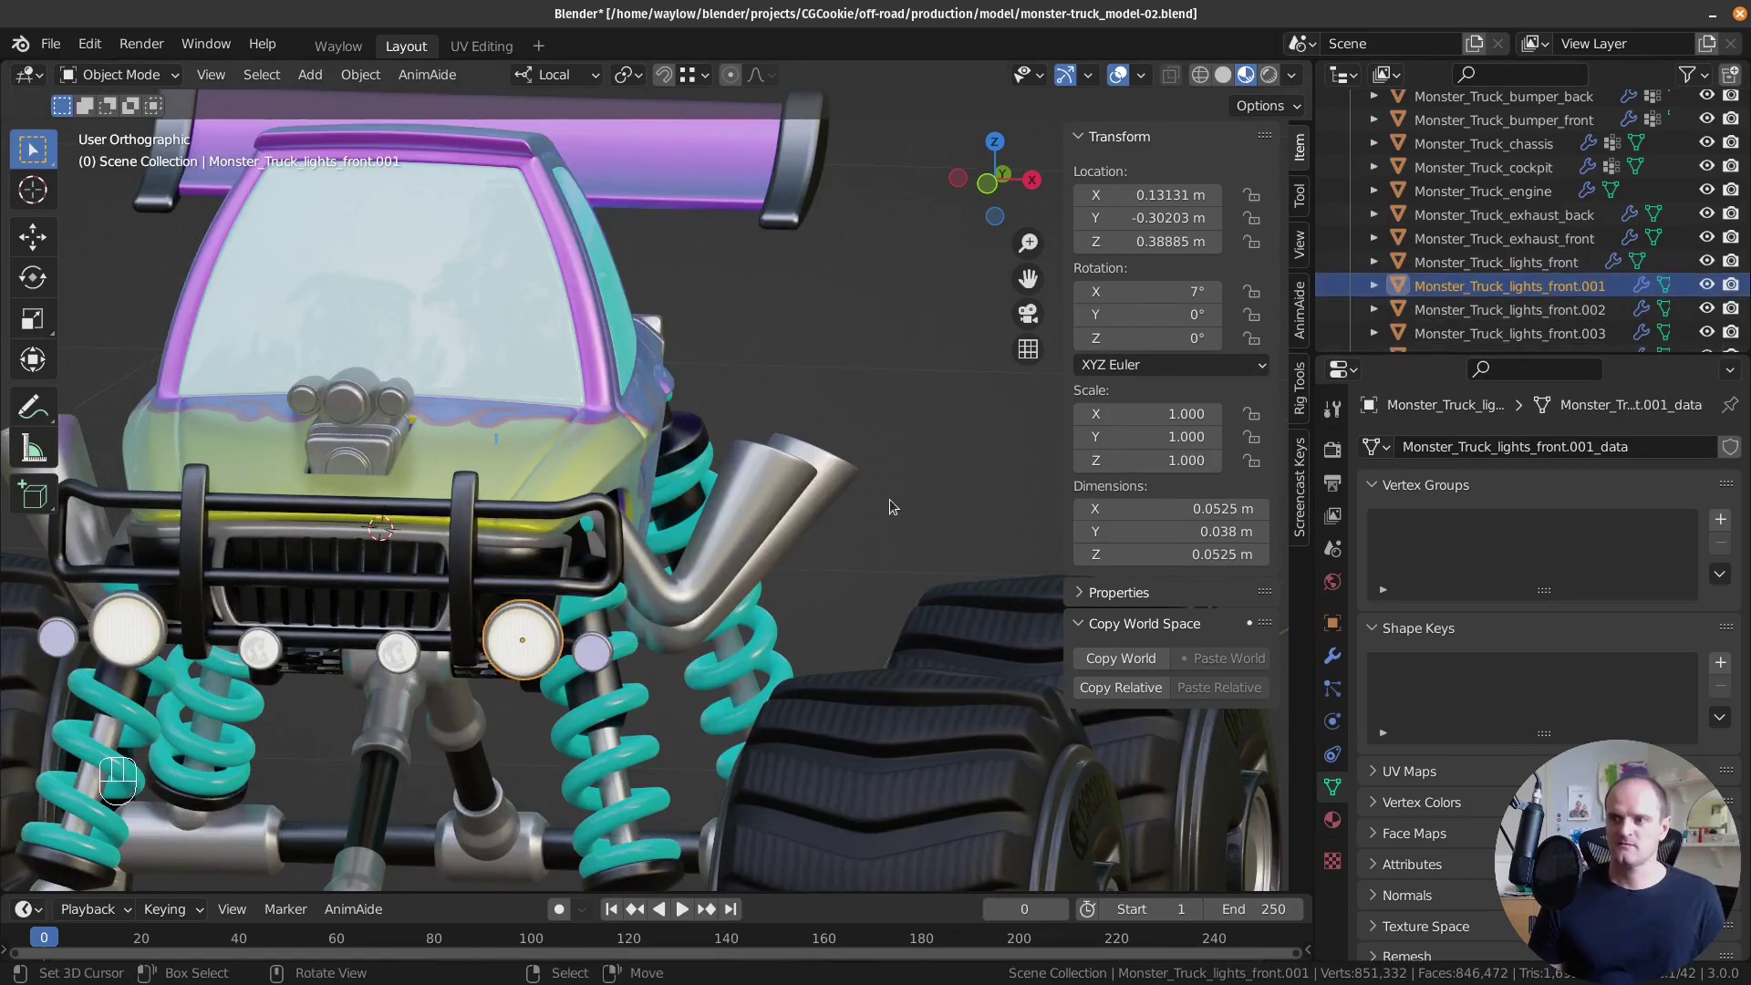
{"action": "key", "text": "ctrl+a"}
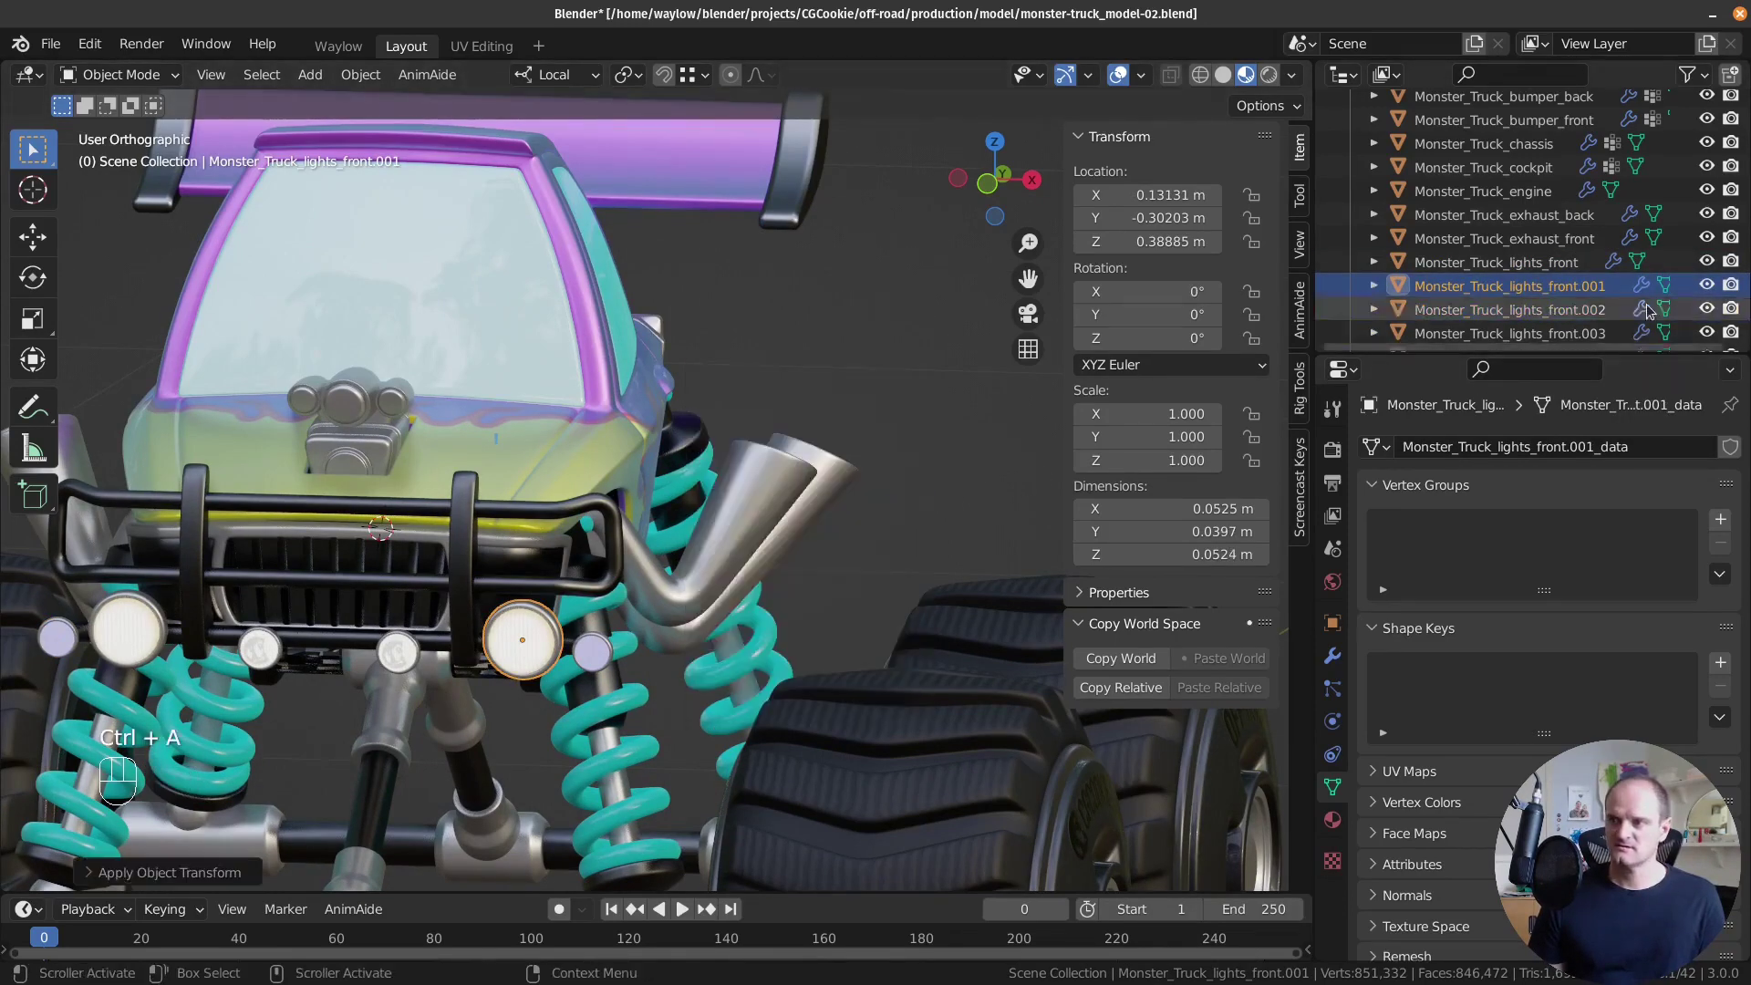
{"action": "left_click", "coordinate": [1570, 305]}
{"action": "left_click_drag", "start_coordinate": [813, 523], "coordinate": [628, 612]}
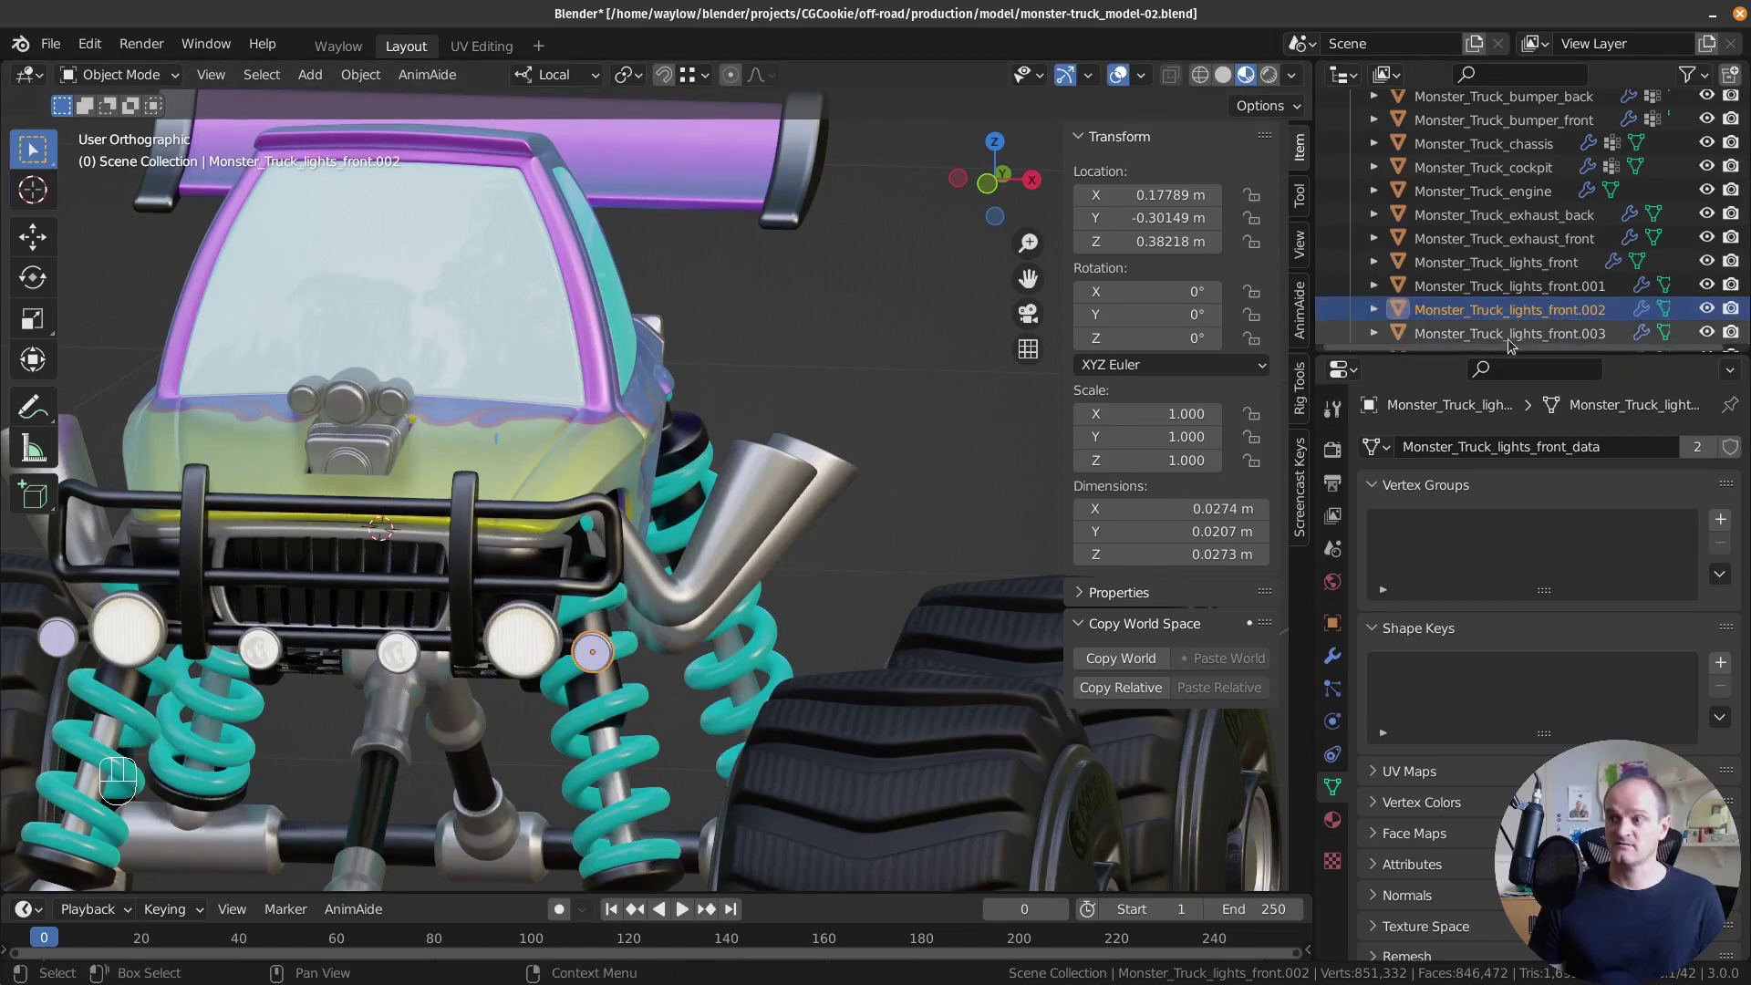
Clear then apply rotation and scale on lights_front.003 so it reads zero rotation and unit scale.
{"action": "left_click", "coordinate": [1505, 336]}
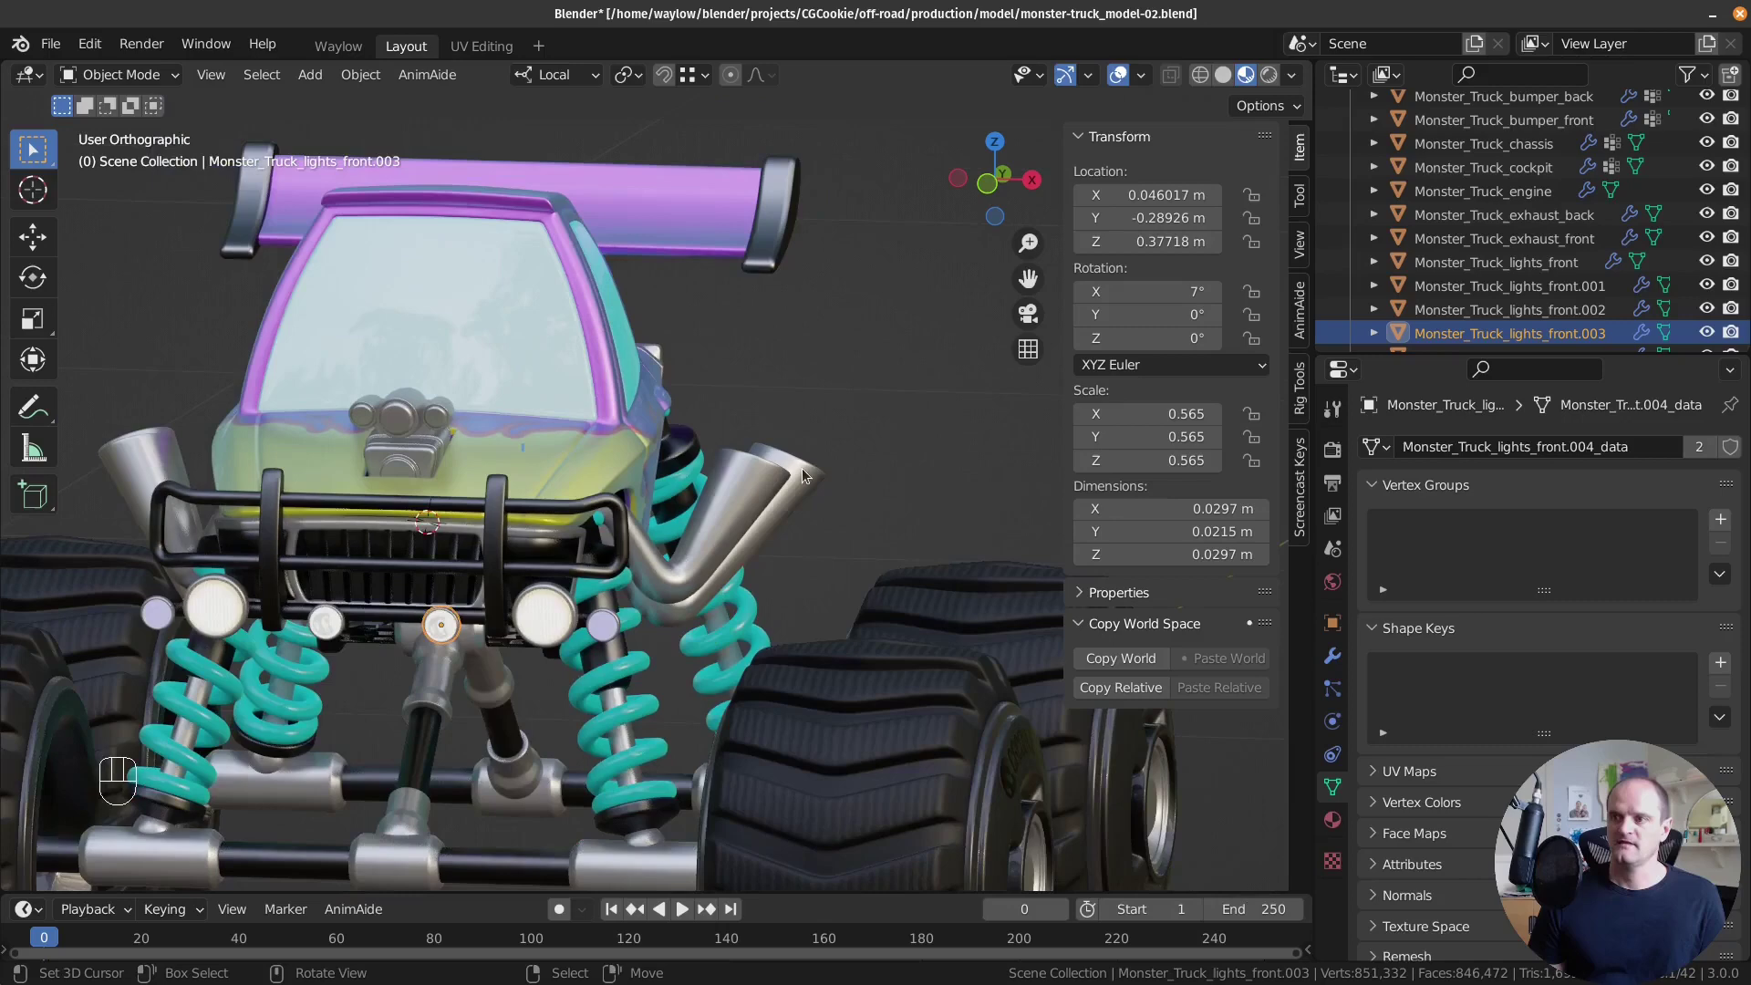
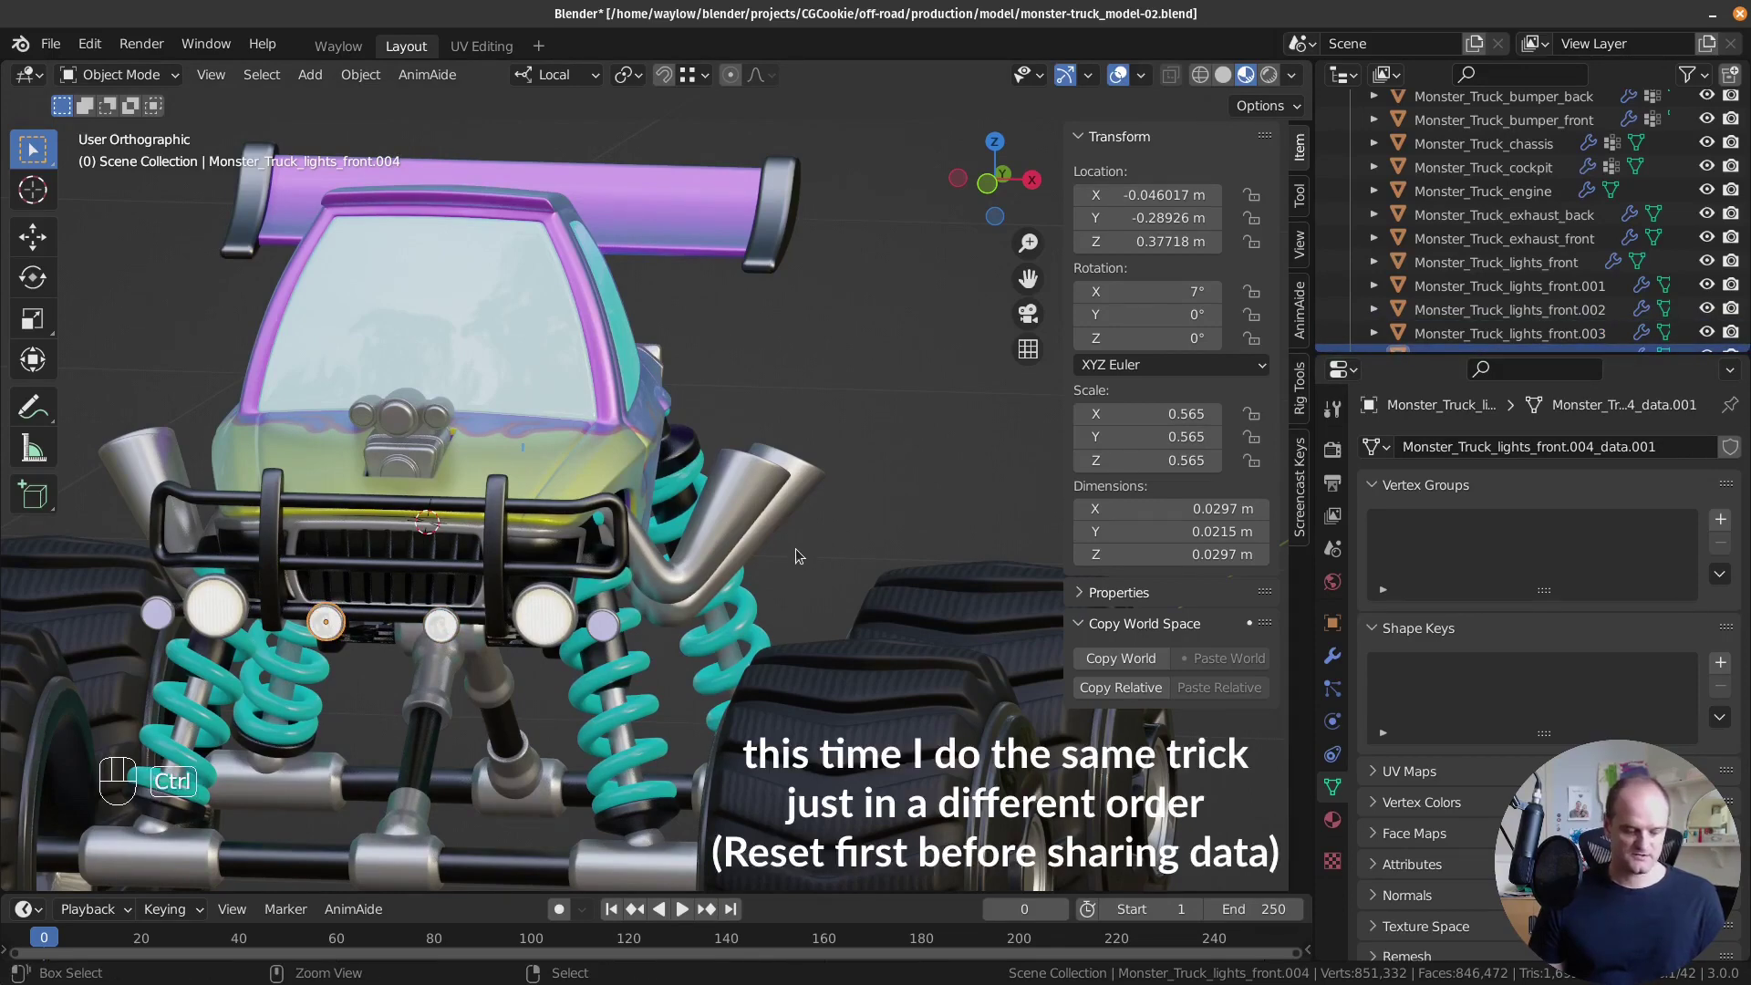
{"action": "key", "text": "alt+r"}
{"action": "key", "text": "alt+s"}
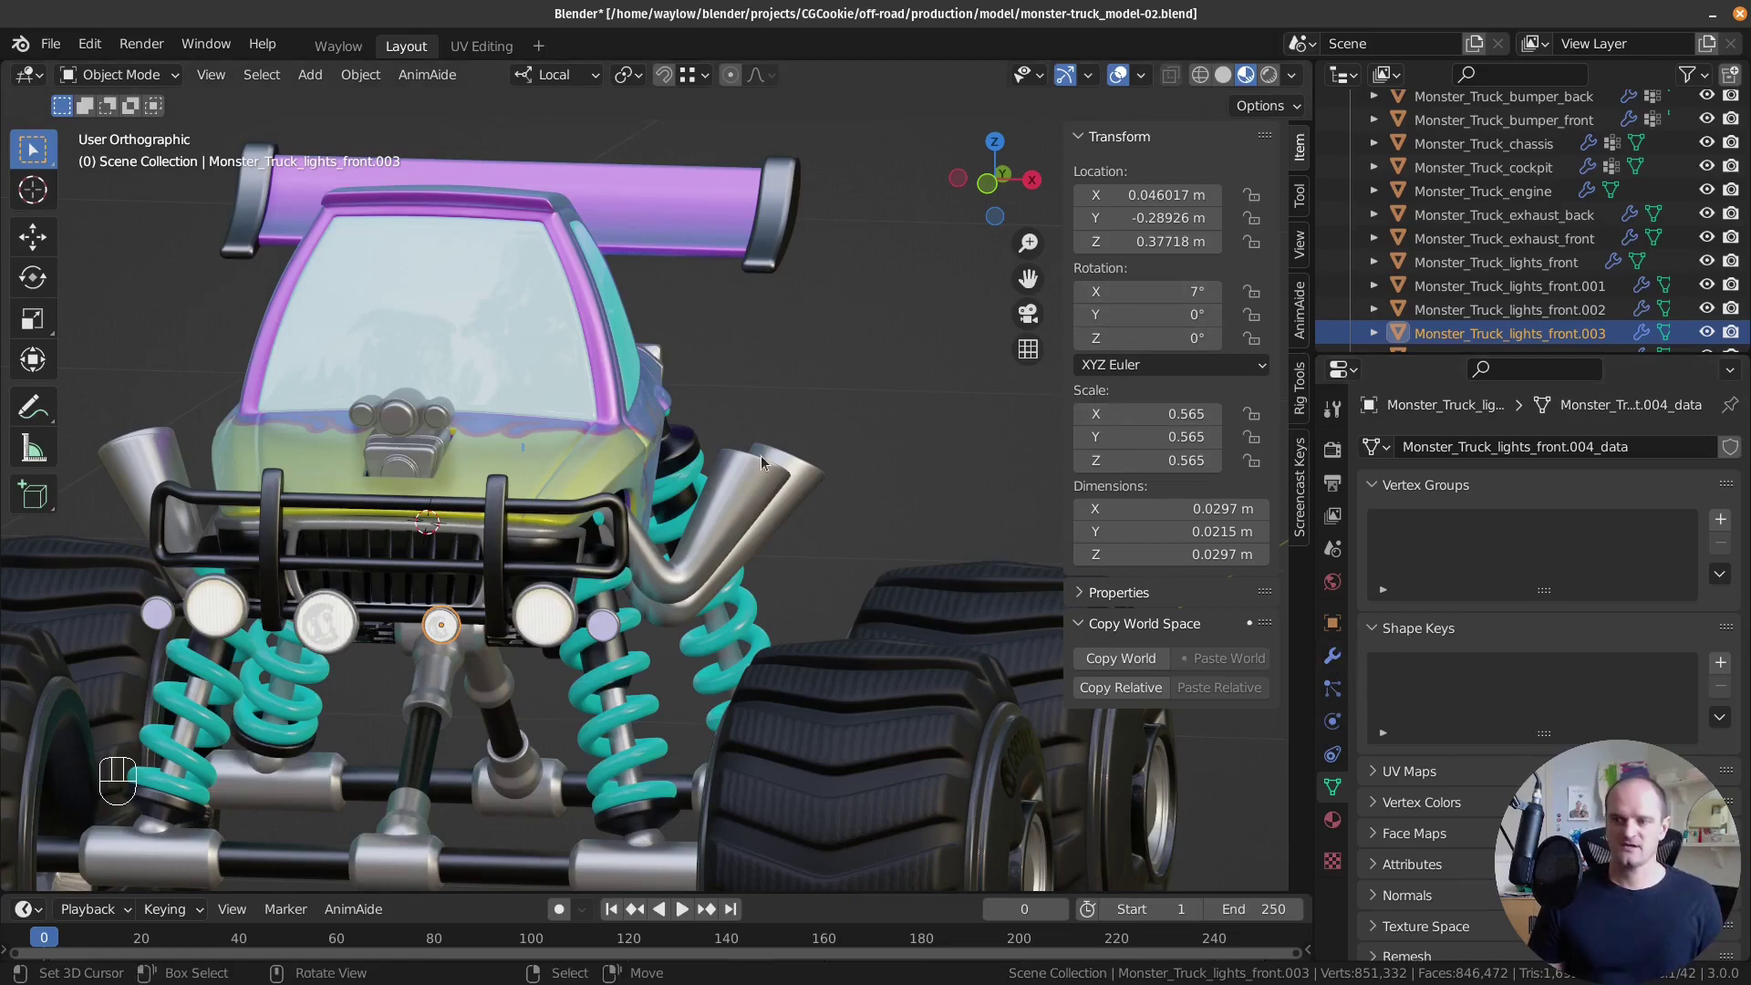
{"action": "key", "text": "ctrl+a"}
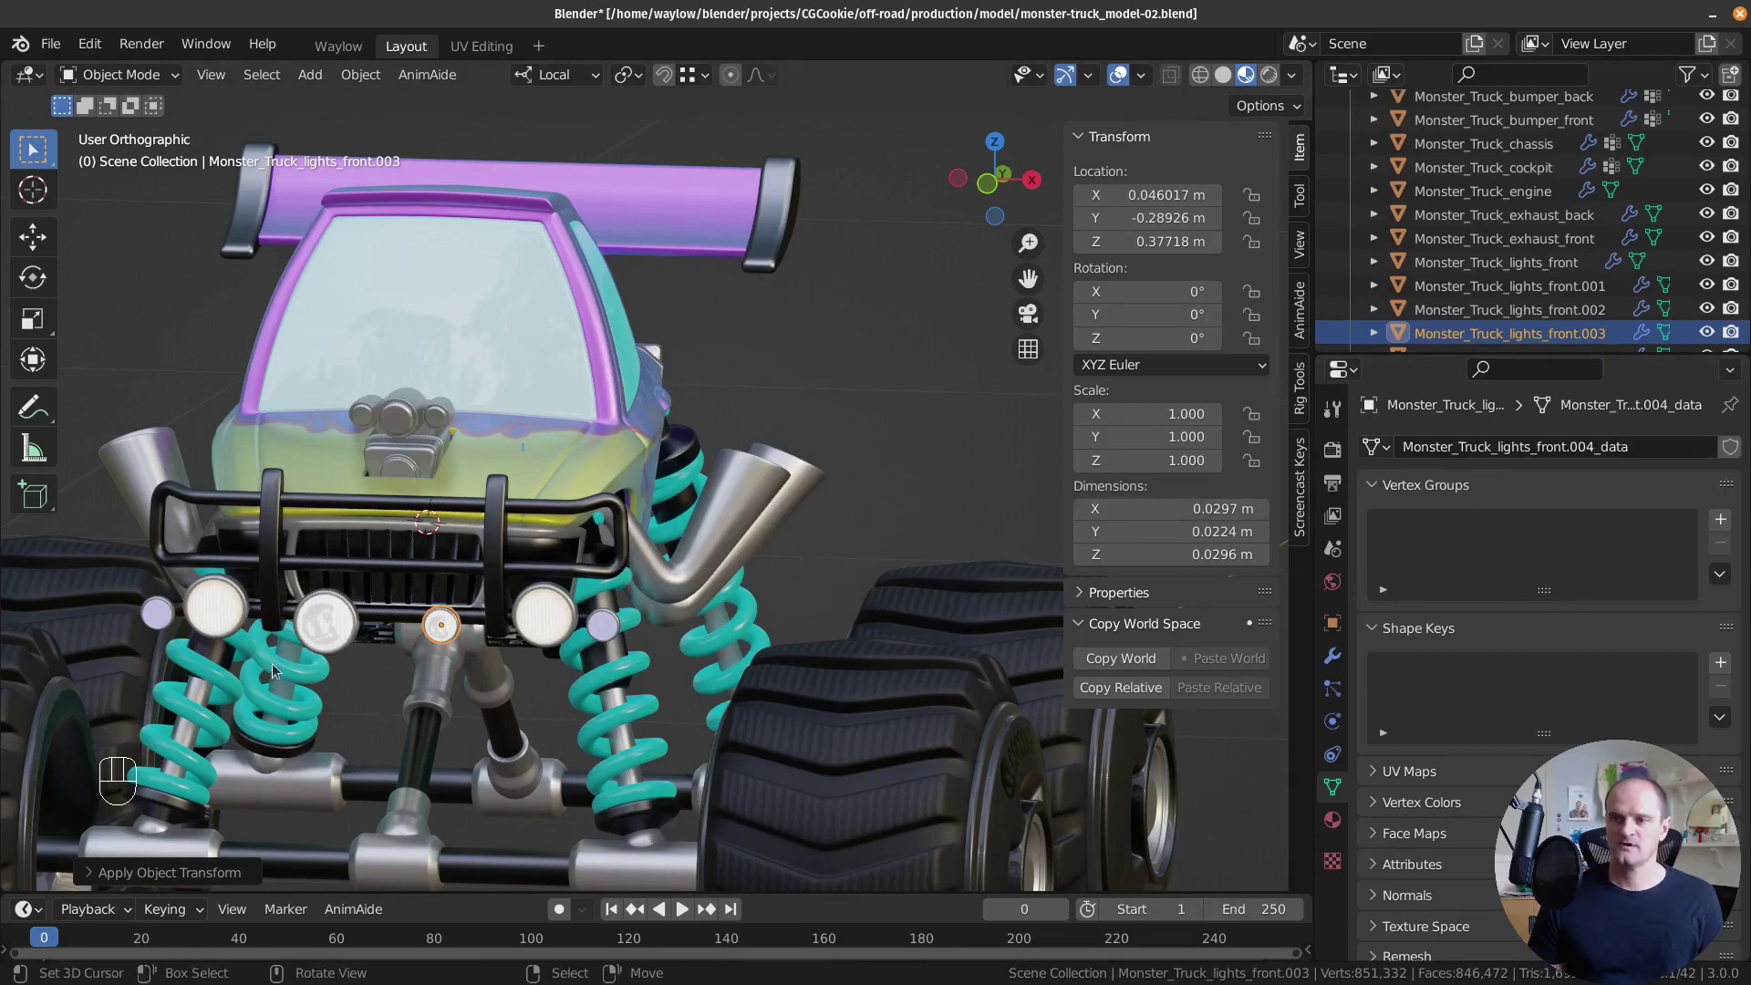
{"action": "left_click", "coordinate": [332, 634]}
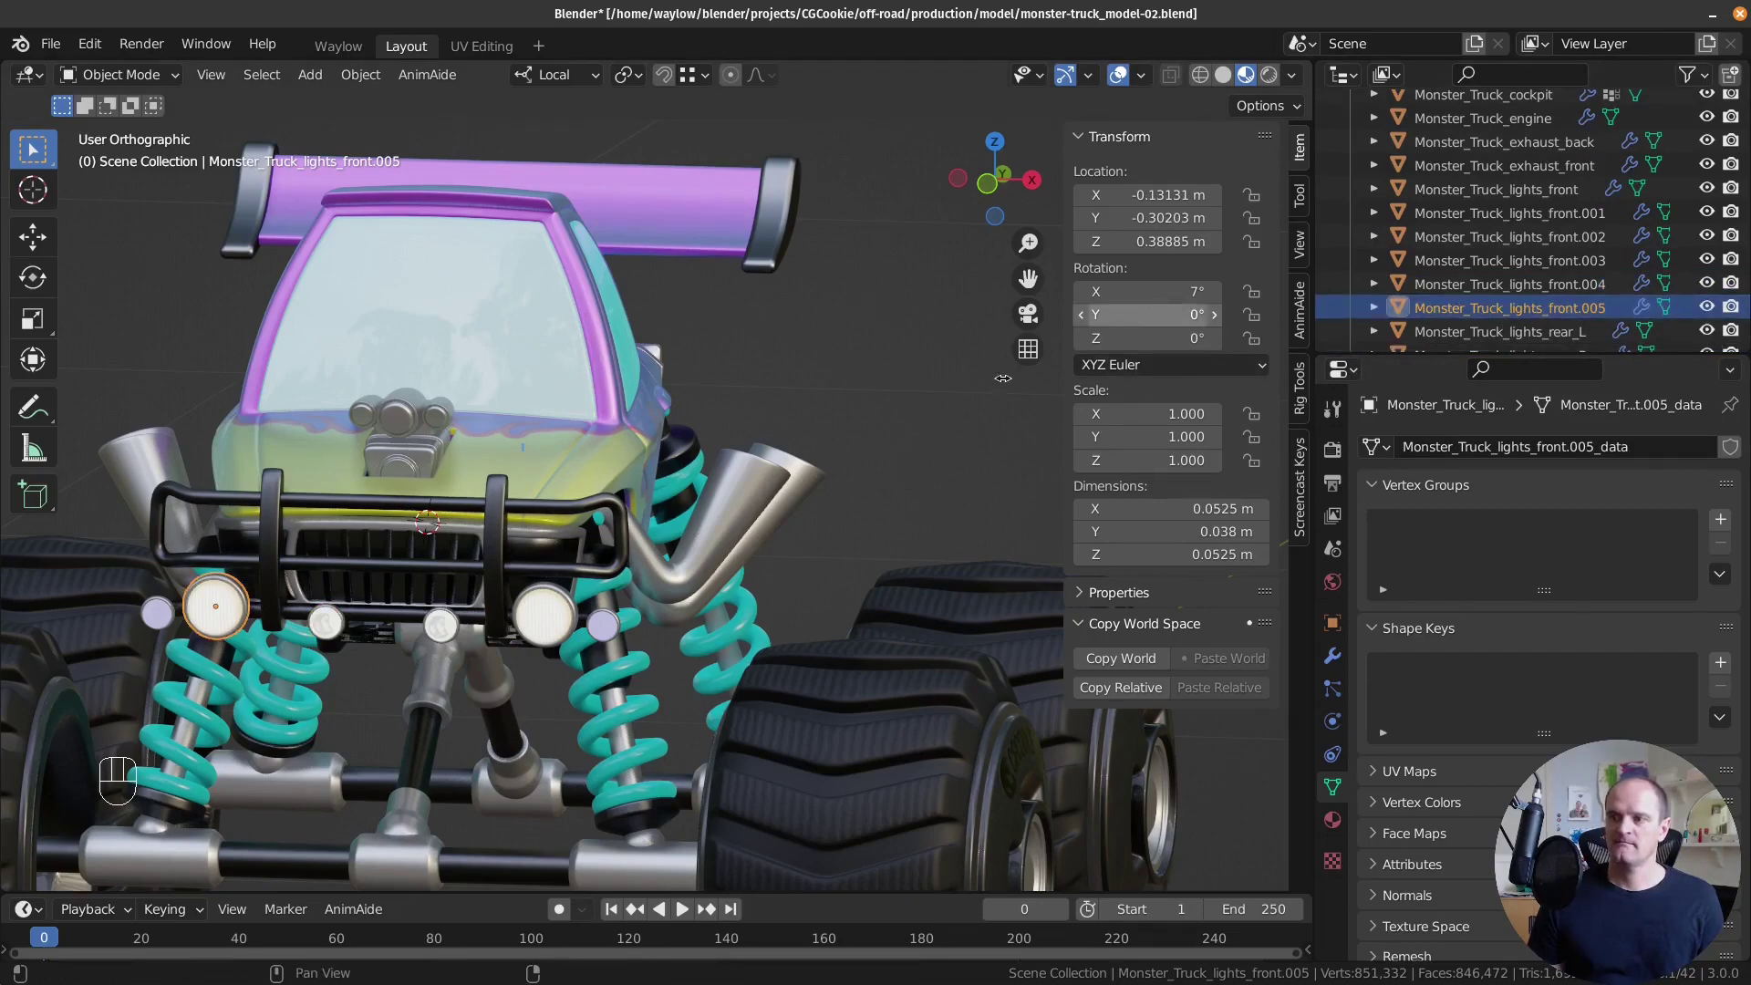
Apply the tilt on lights_front.005, then select the rear lights and attempt to apply their transforms.
{"action": "key", "text": "ctrl+a"}
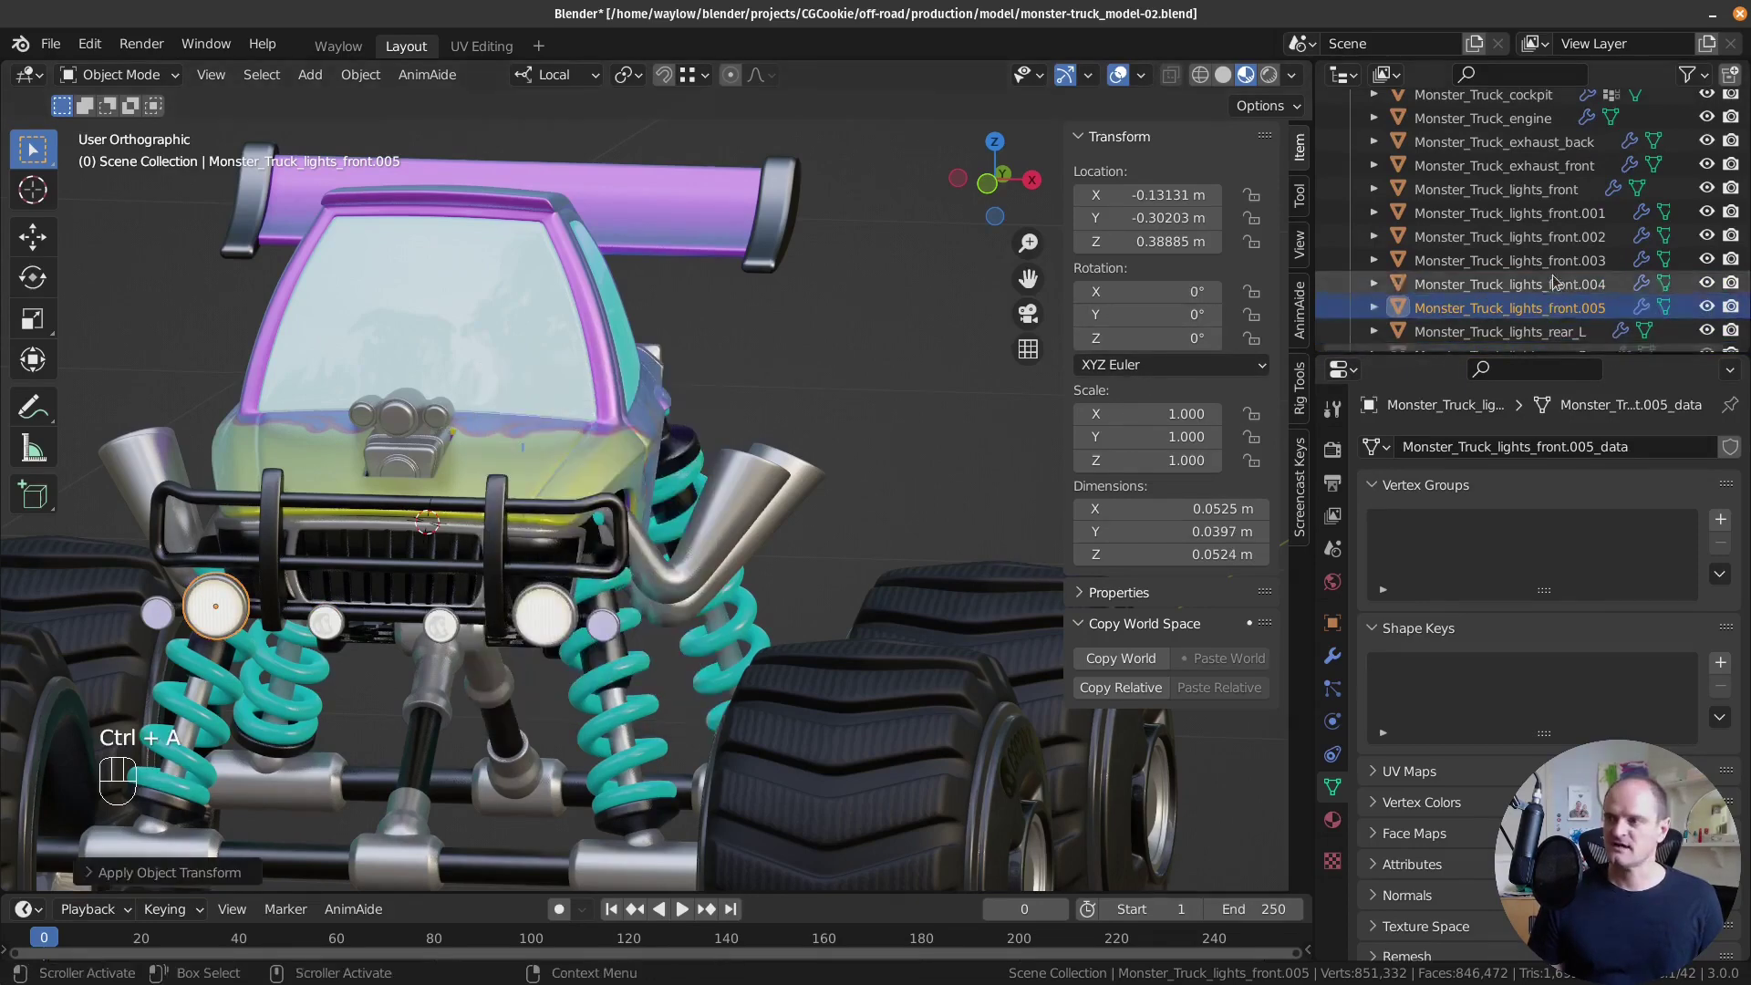
{"action": "left_click_drag", "start_coordinate": [587, 570], "coordinate": [550, 499]}
{"action": "left_click", "coordinate": [550, 499]}
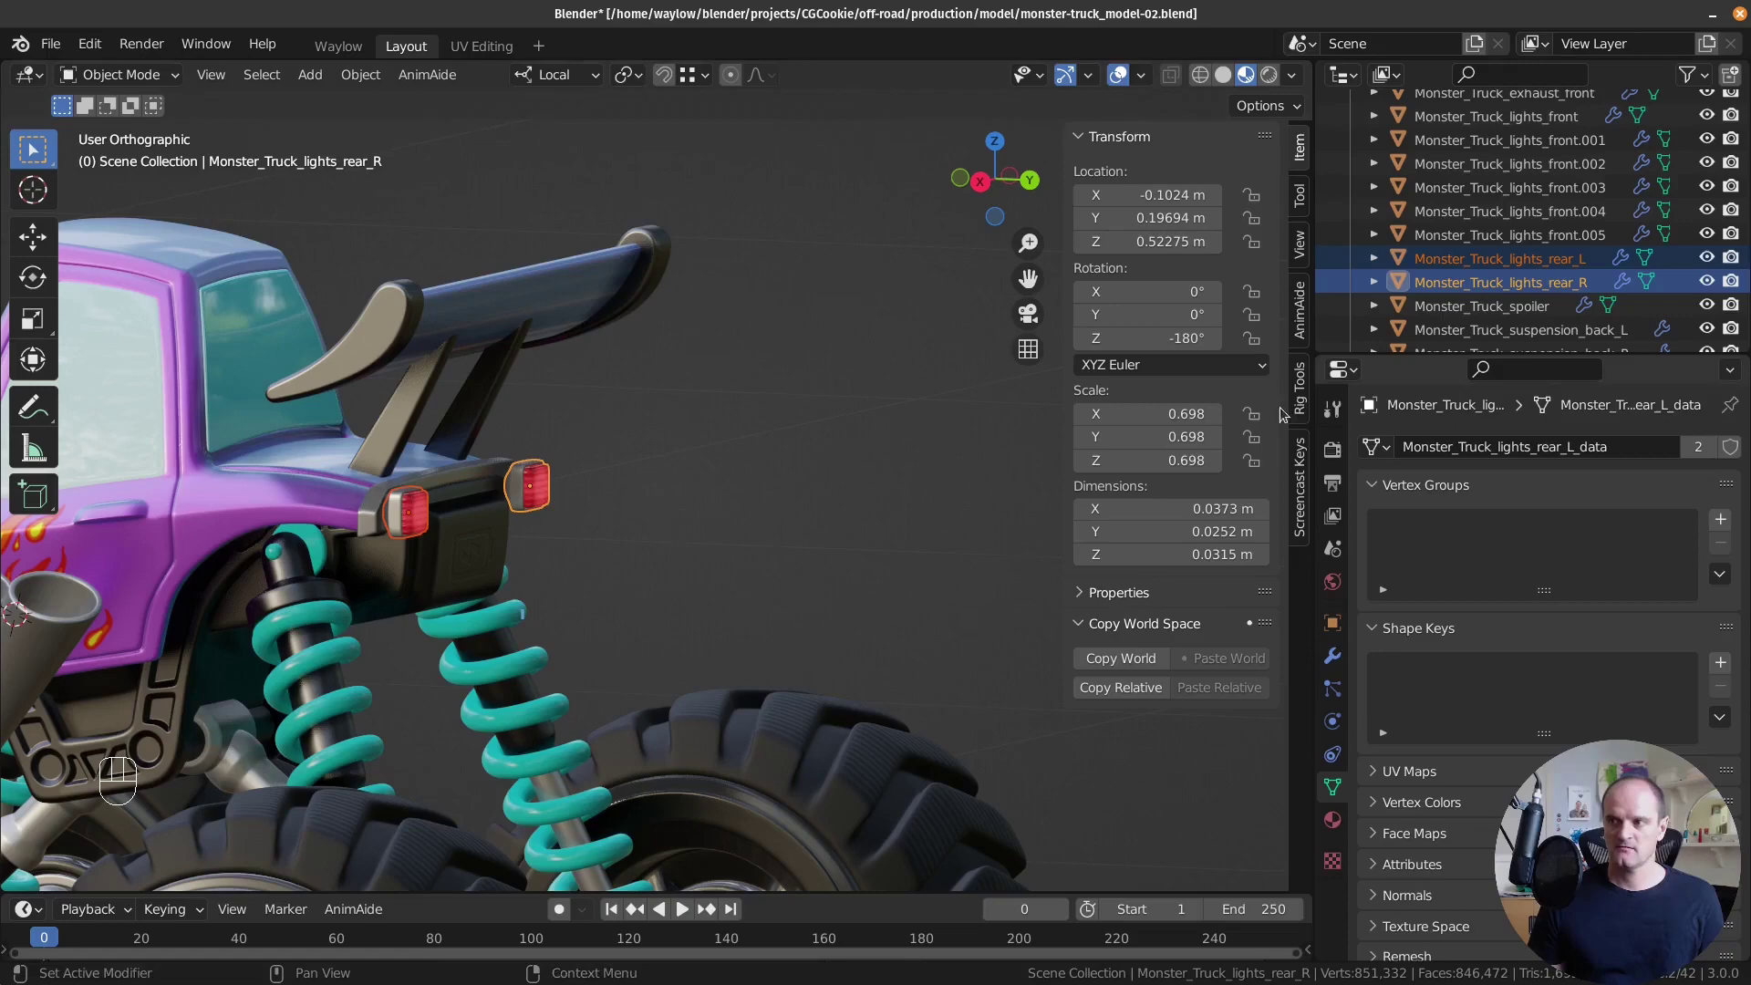
{"action": "key", "text": "ctrl+s"}
{"action": "key", "text": "ctrl+z"}
{"action": "key", "text": "ctrl+a"}
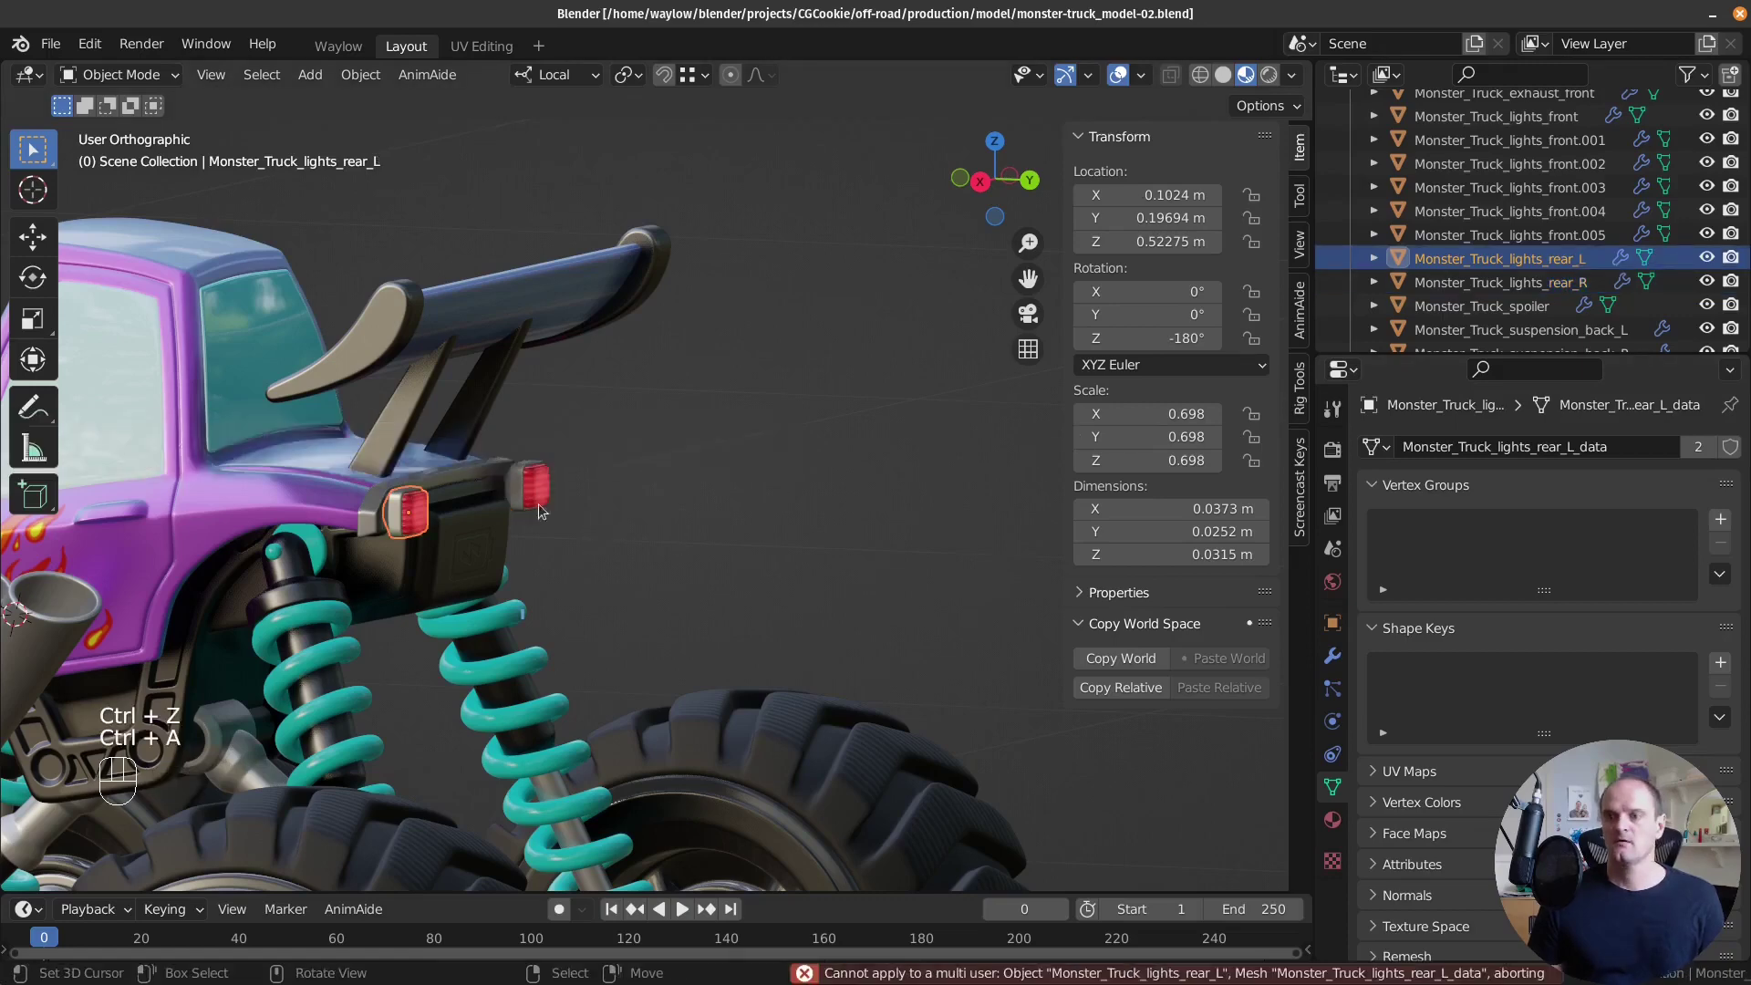
Viewing the truck from behind, apply the left rear light's scale so it reads 1.
{"action": "left_click_drag", "start_coordinate": [413, 507], "coordinate": [438, 527]}
{"action": "left_click", "coordinate": [402, 531]}
{"action": "left_click", "coordinate": [542, 493]}
{"action": "left_click", "coordinate": [396, 518]}
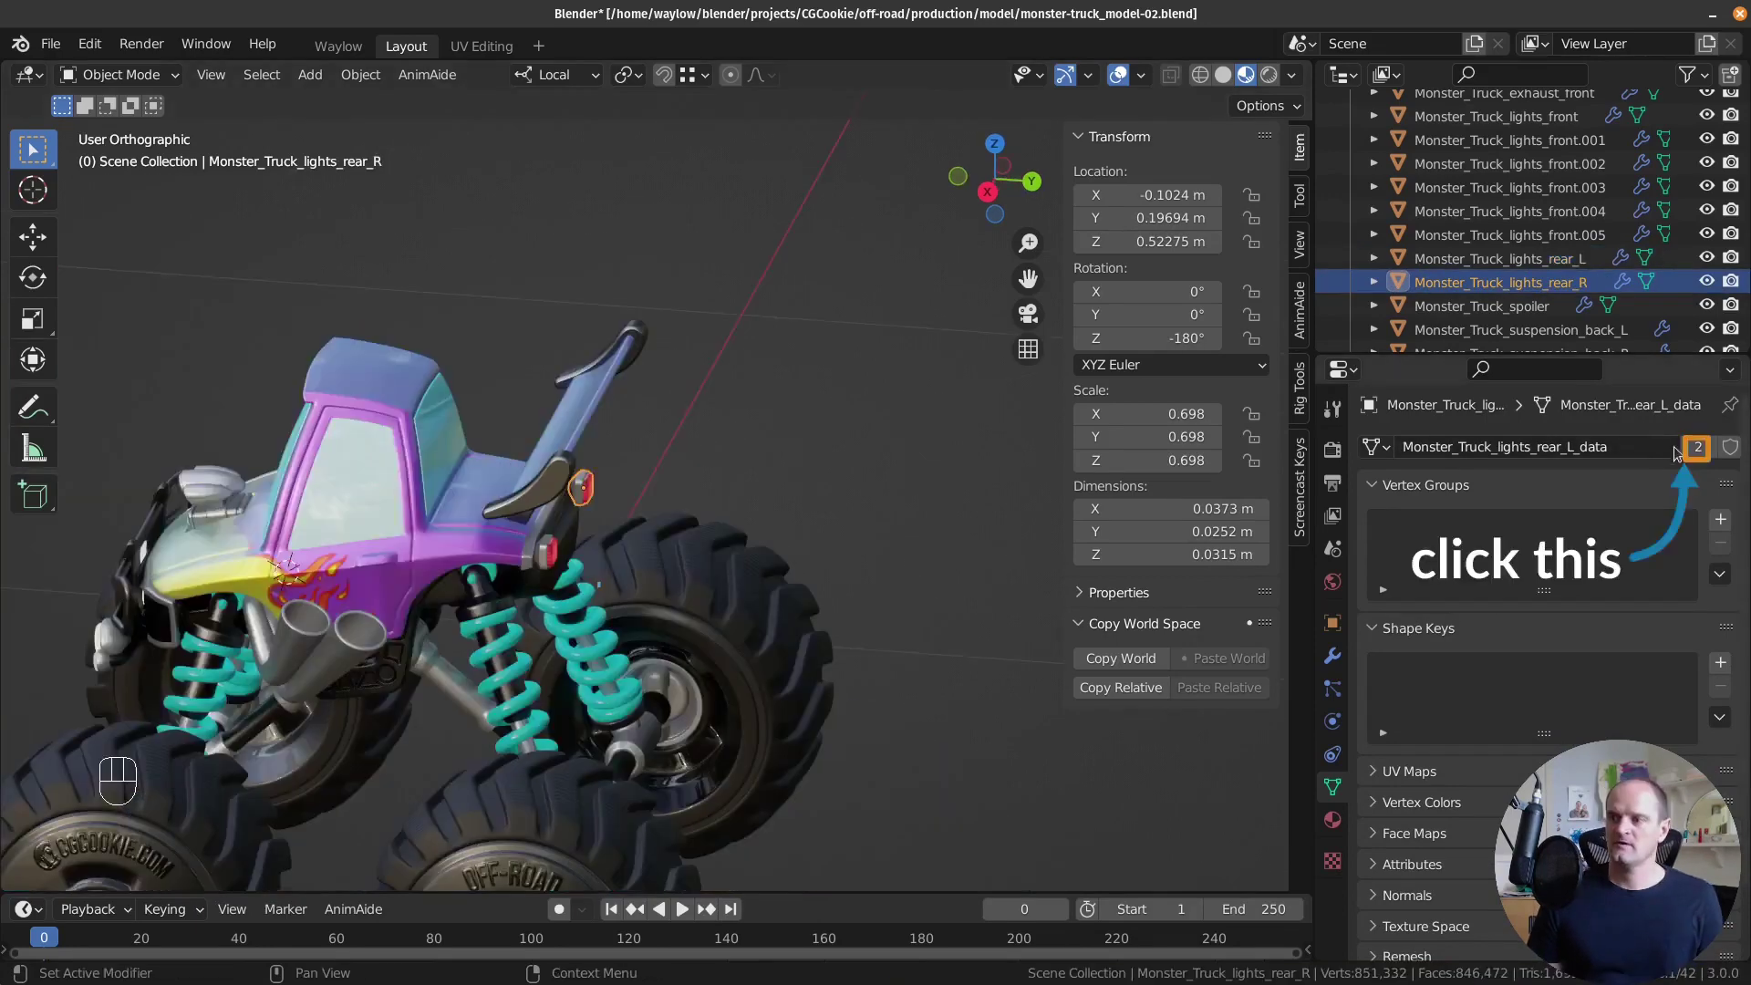
{"action": "left_click_drag", "start_coordinate": [1698, 454], "coordinate": [572, 576]}
{"action": "left_click", "coordinate": [544, 562]}
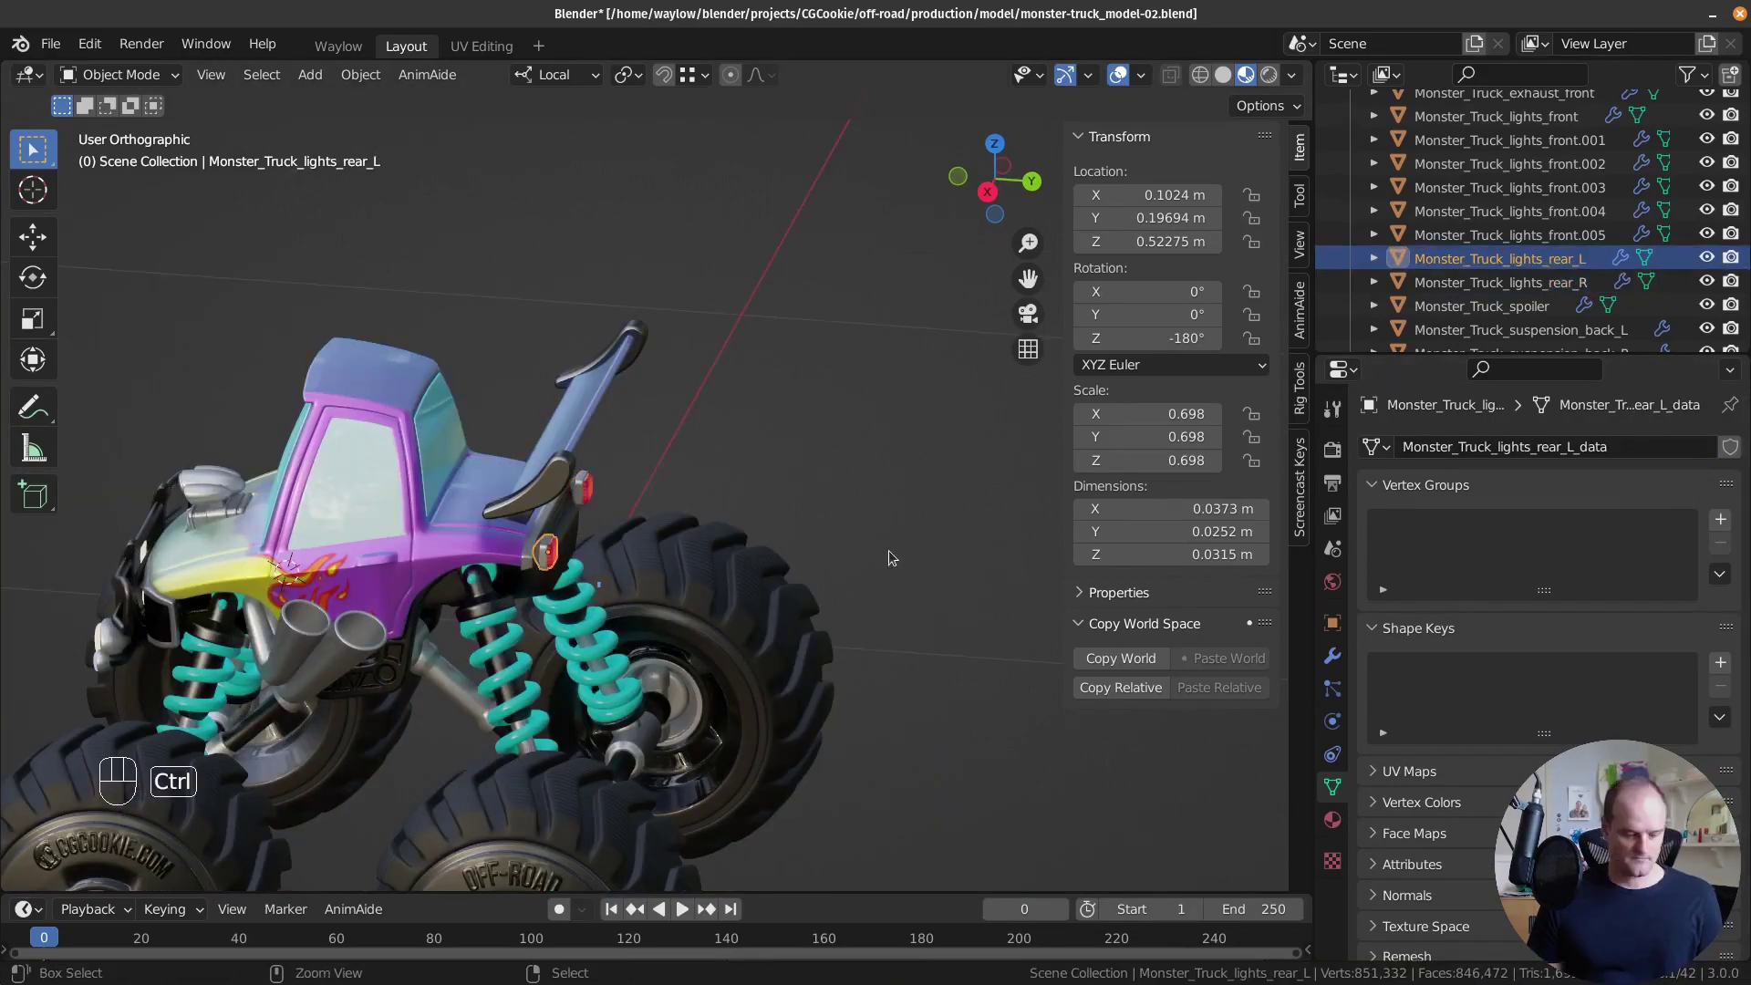
{"action": "key", "text": "ctrl+a"}
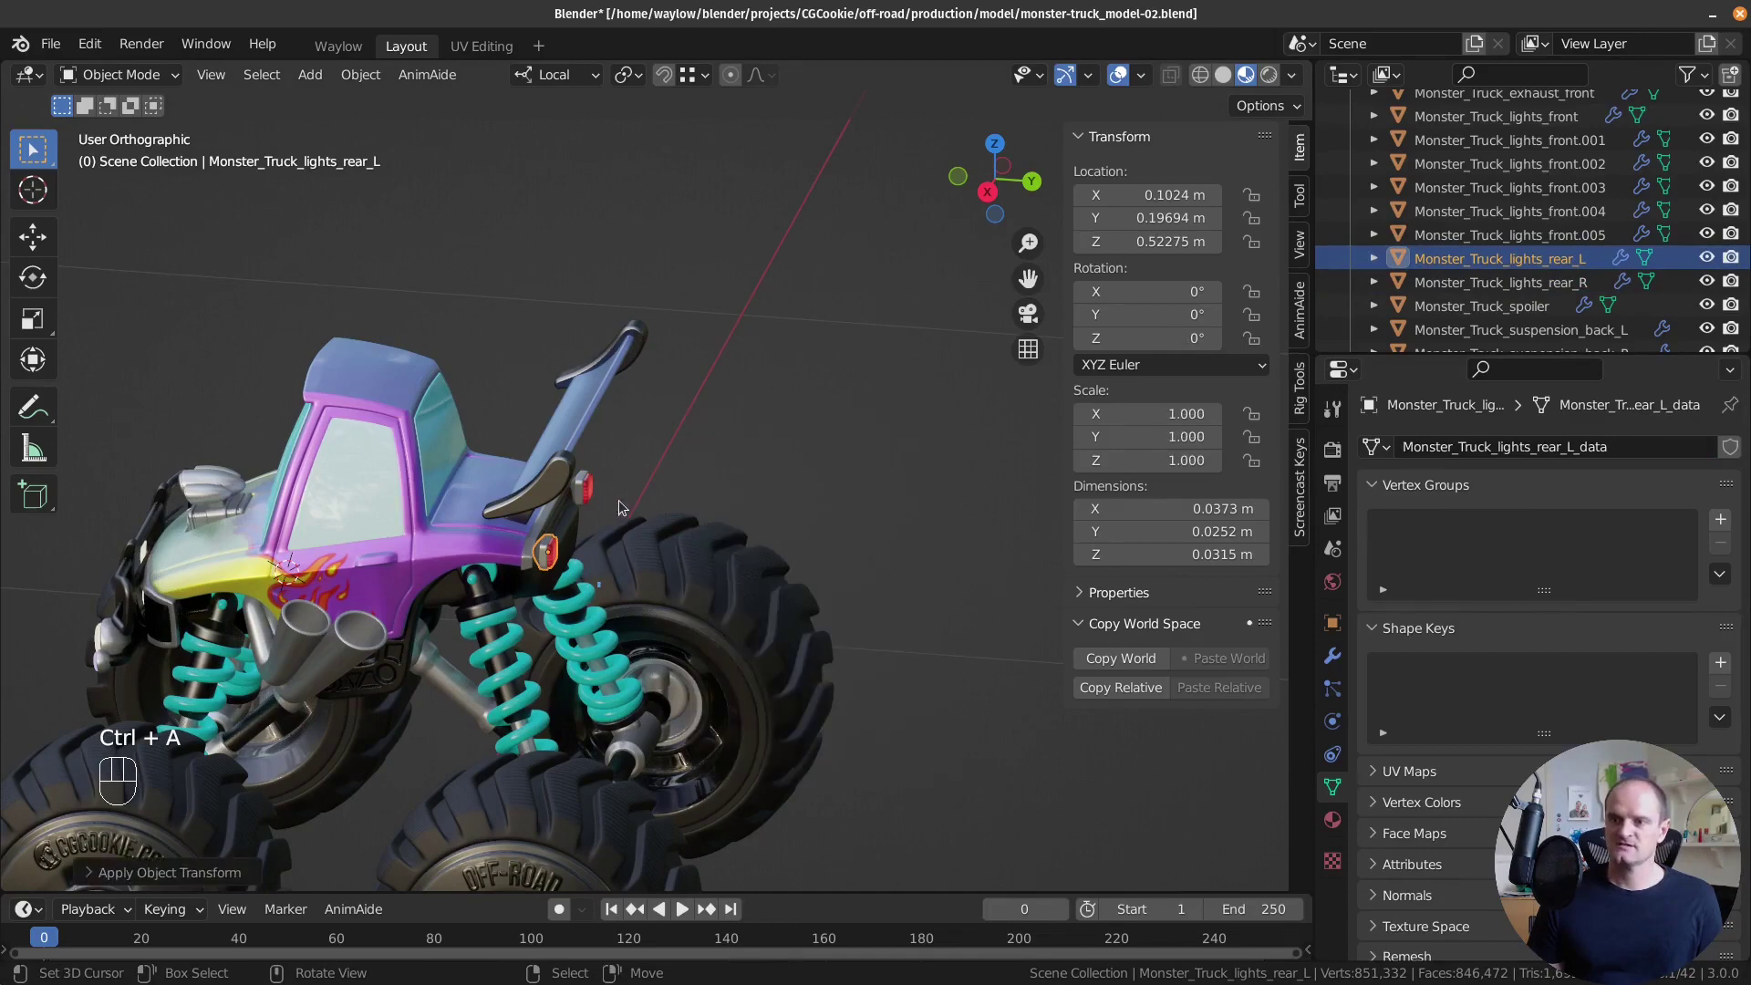
Apply rotation and scale on the right rear light, clearing its -180° rotation to zero at unit scale.
{"action": "left_click", "coordinate": [591, 485]}
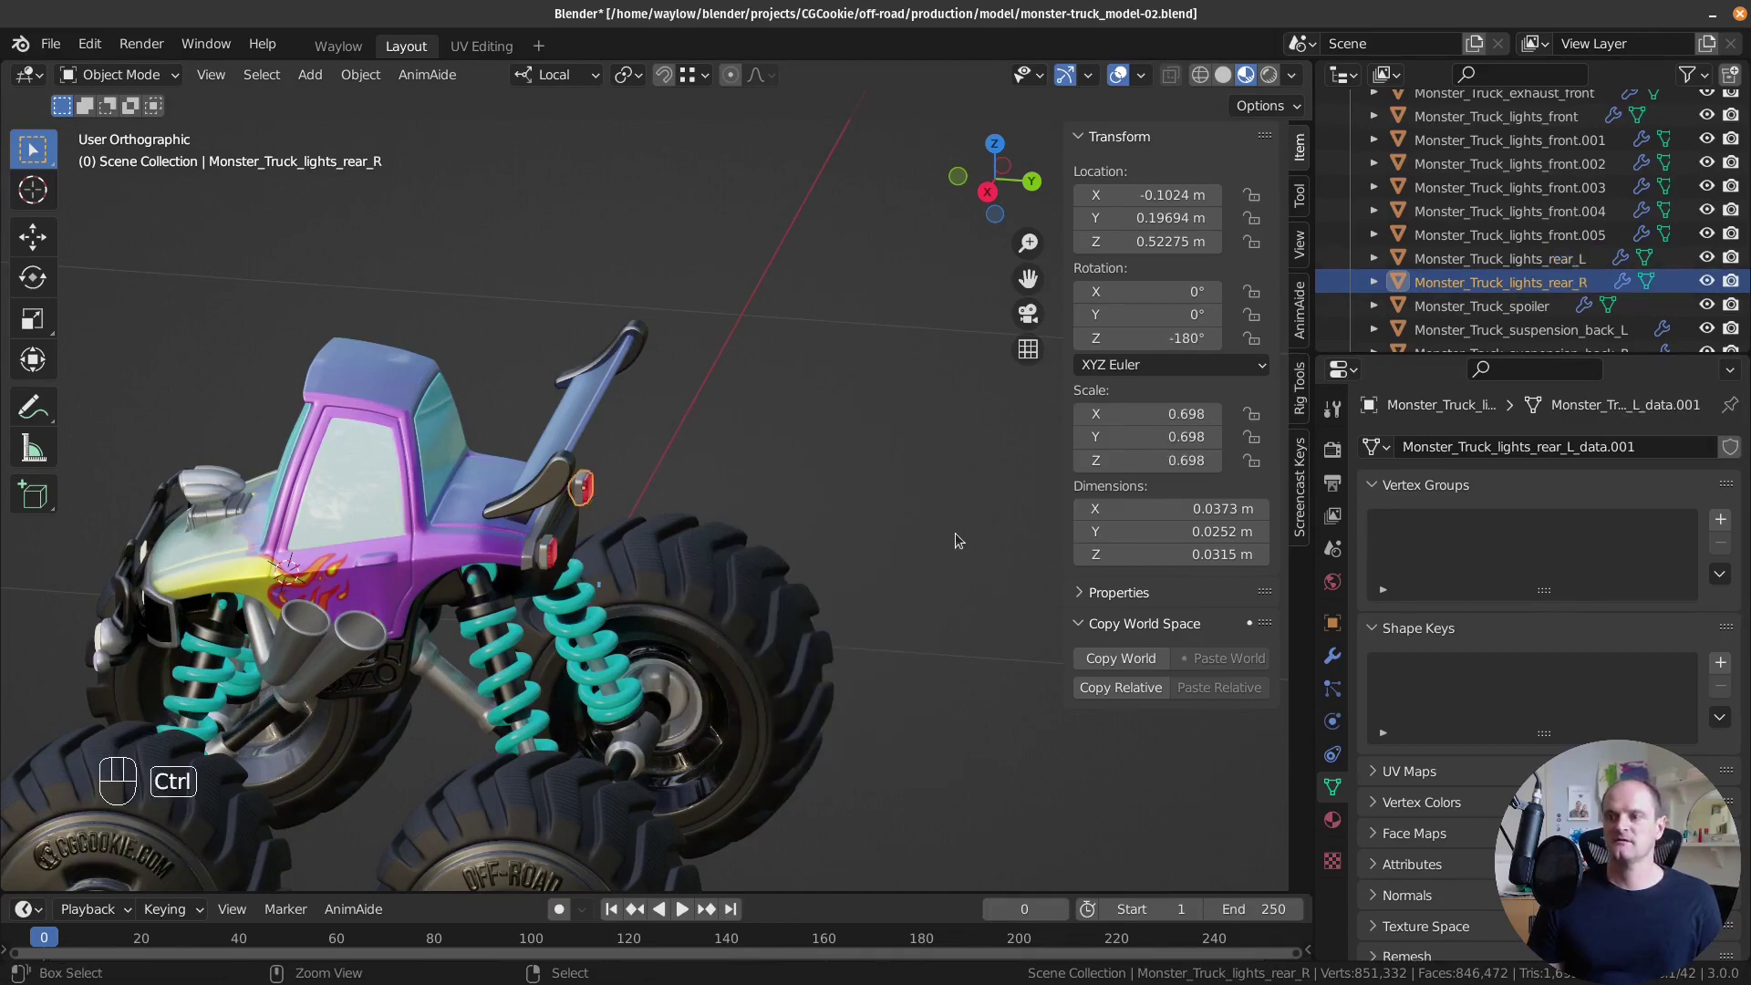
{"action": "key", "text": "ctrl+a"}
{"action": "left_click_drag", "start_coordinate": [710, 619], "coordinate": [745, 598]}
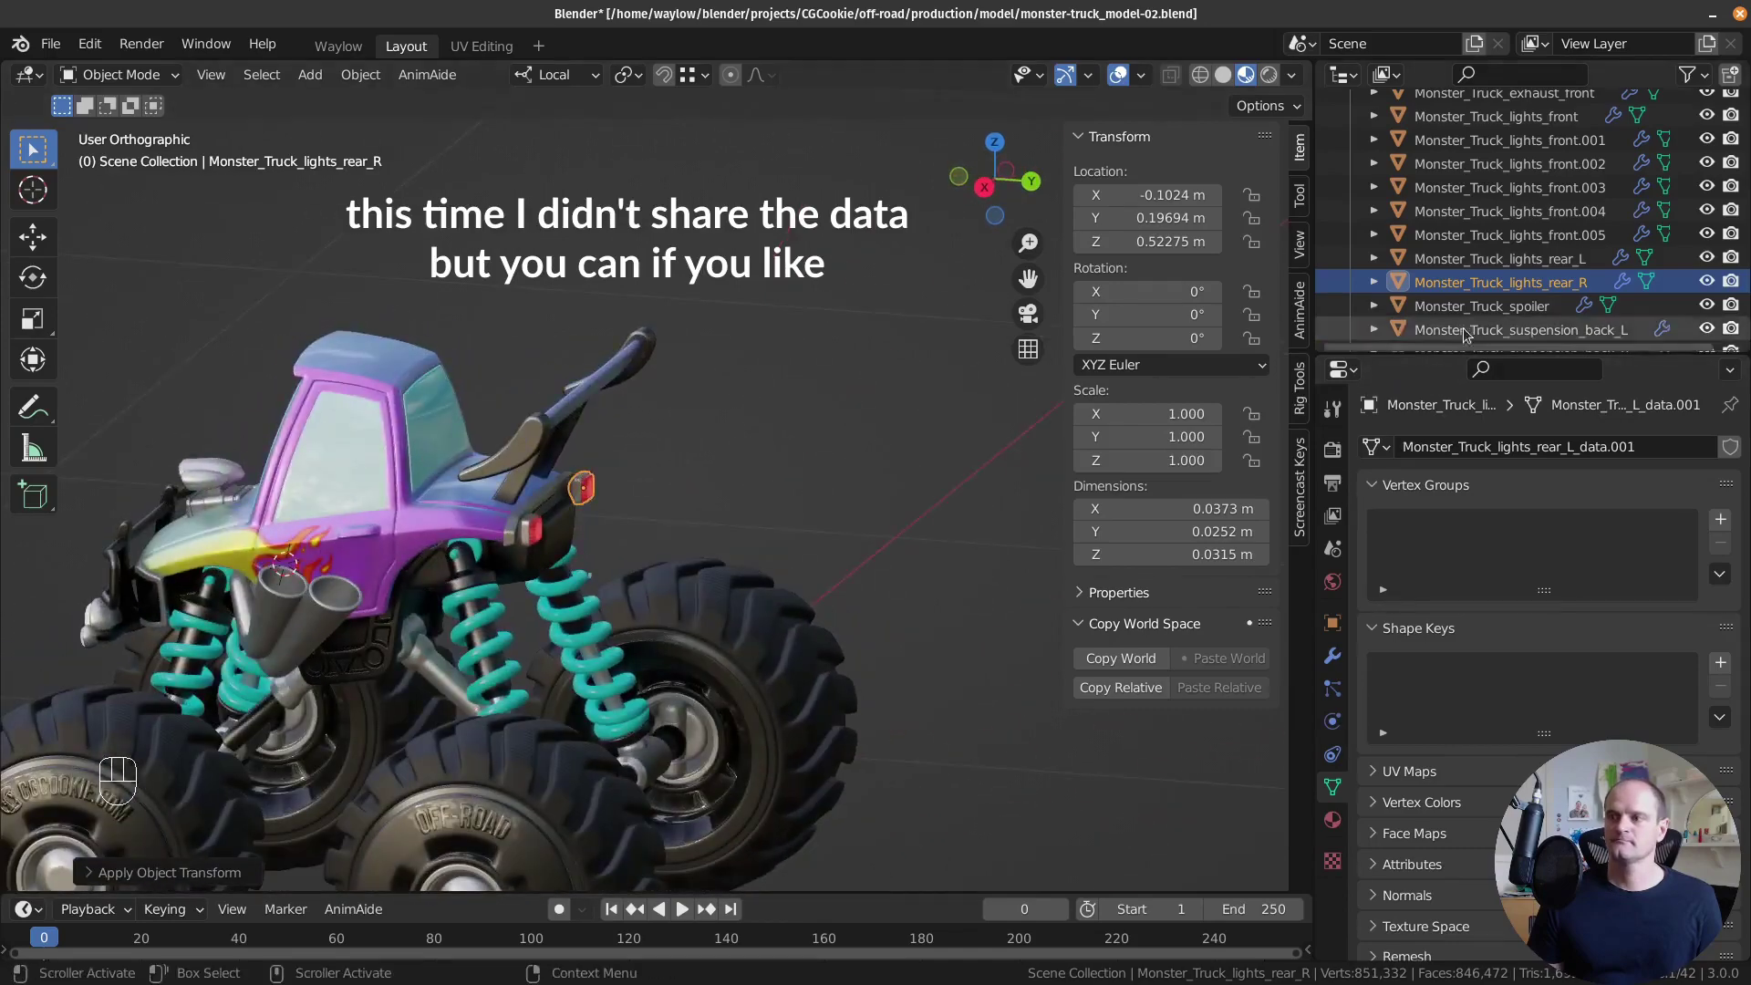
{"action": "left_click_drag", "start_coordinate": [659, 587], "coordinate": [797, 621]}
Apply Scale only on the spoiler and the left back suspension part so they read scale 1.
{"action": "key", "text": "ctrl+a"}
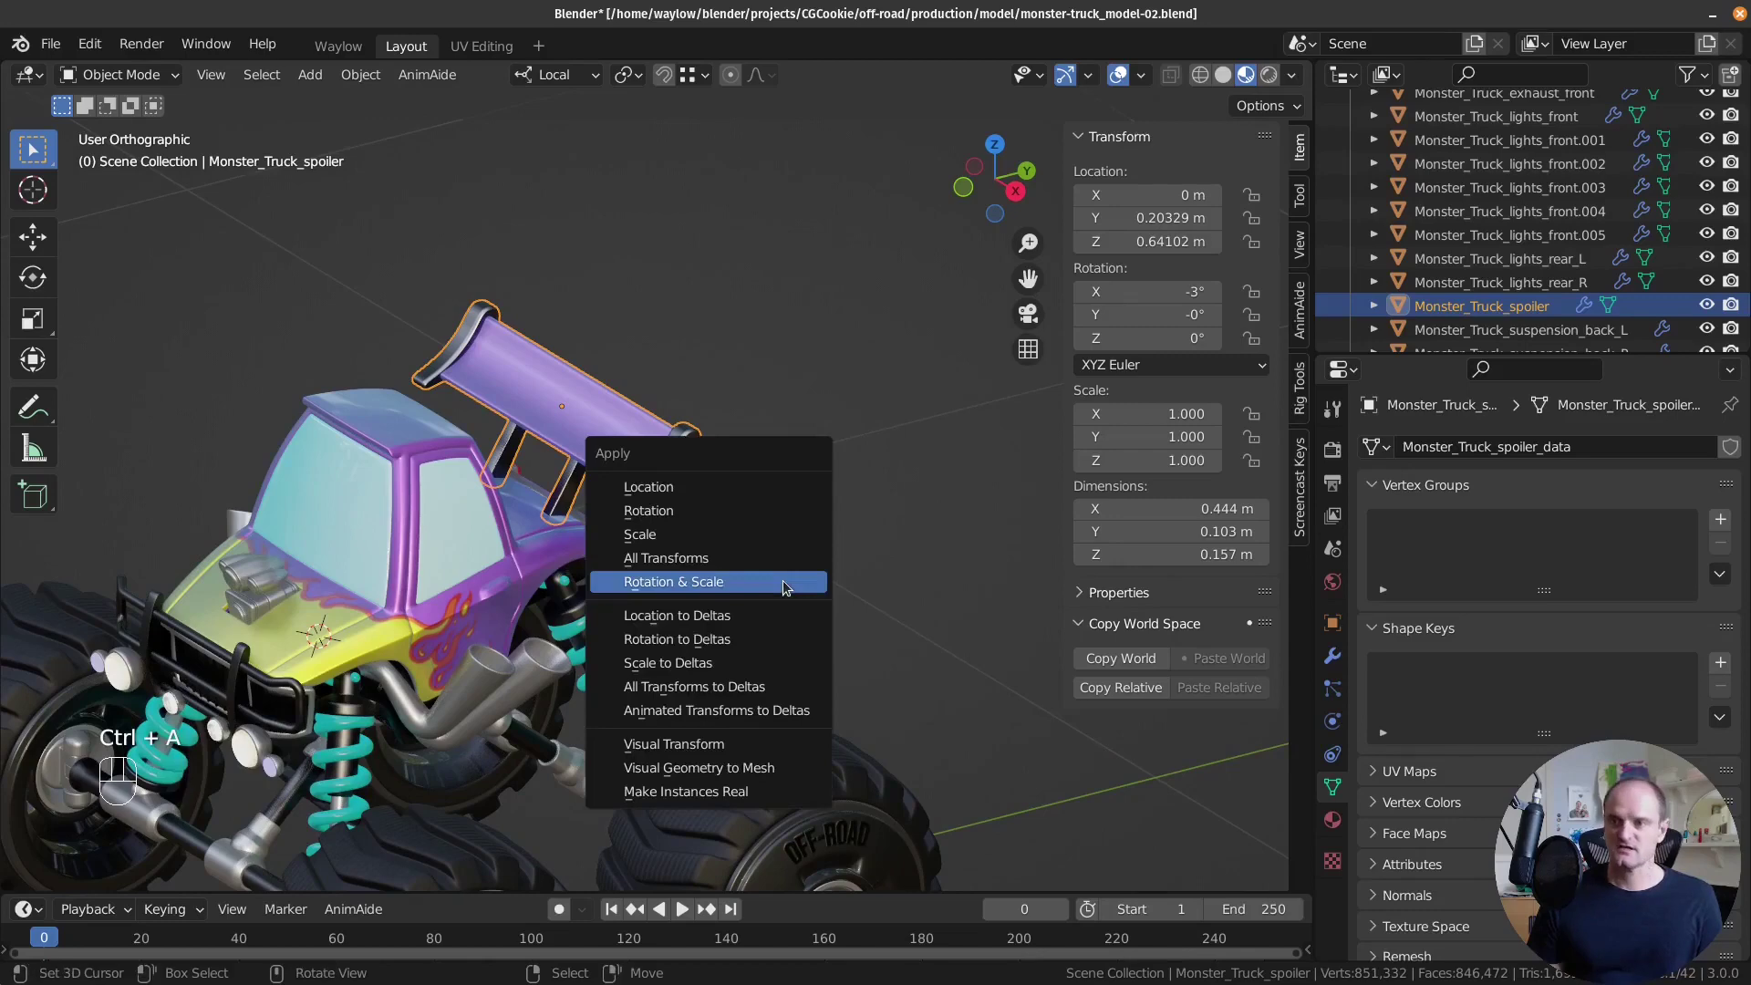
{"action": "left_click_drag", "start_coordinate": [672, 521], "coordinate": [680, 477]}
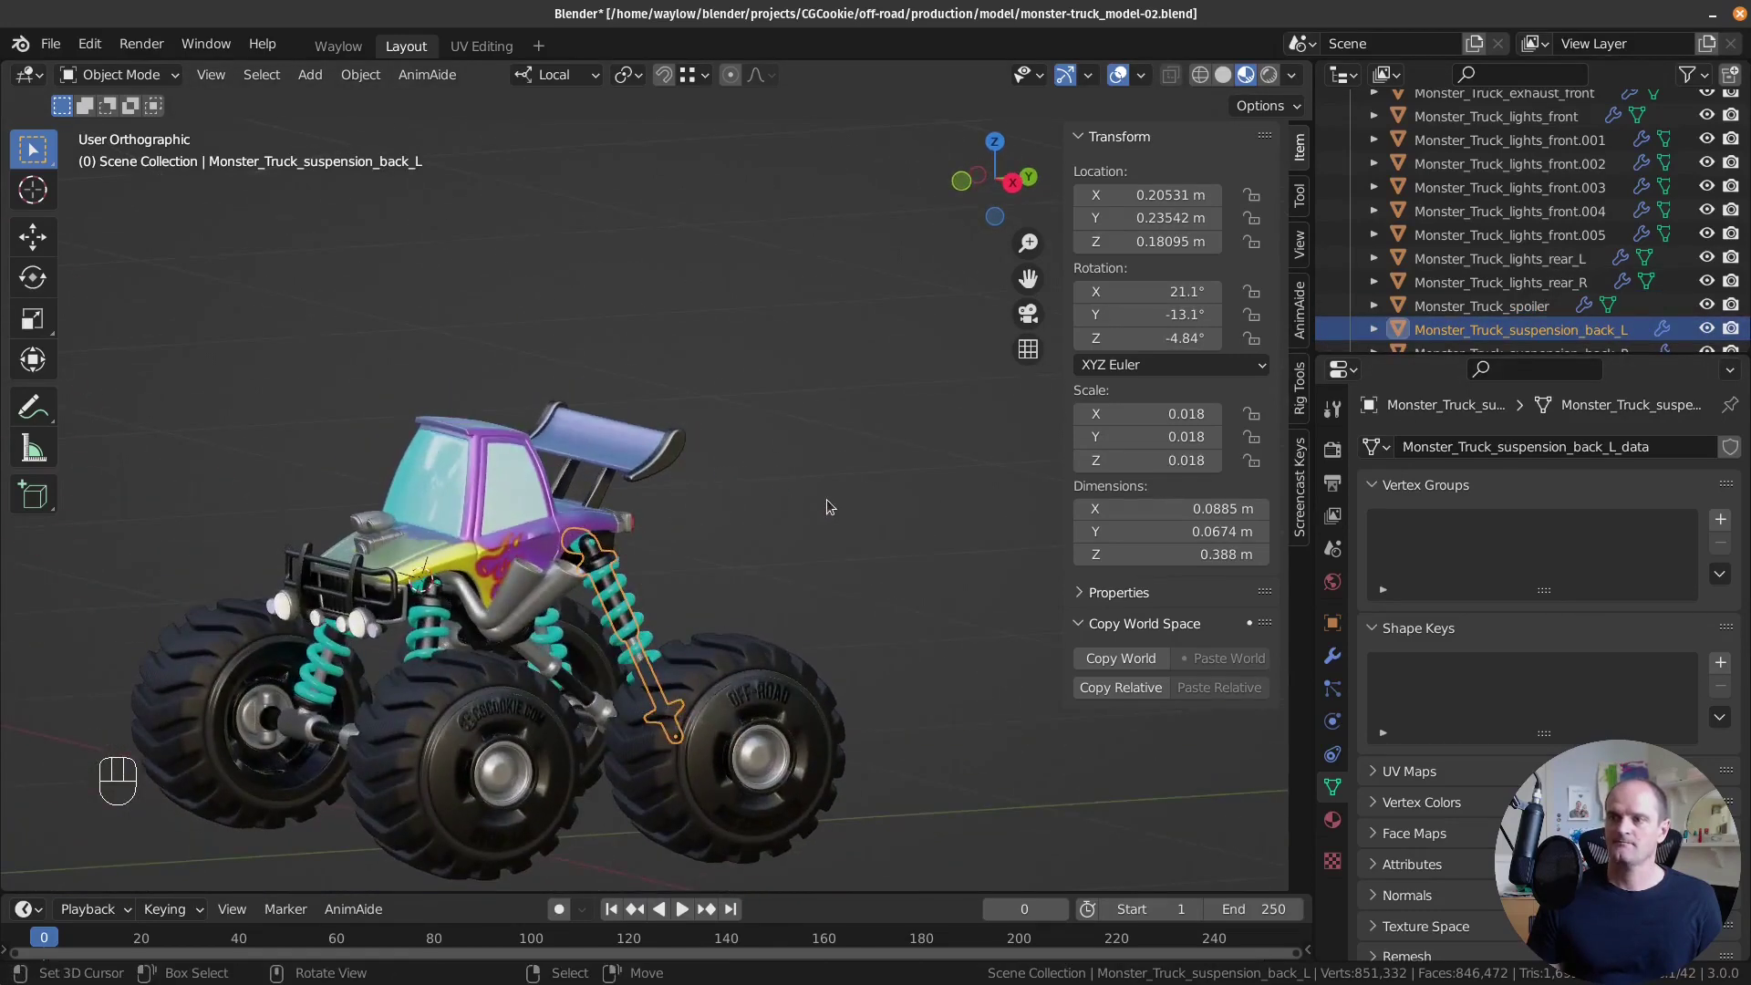
{"action": "left_click_drag", "start_coordinate": [686, 634], "coordinate": [371, 694]}
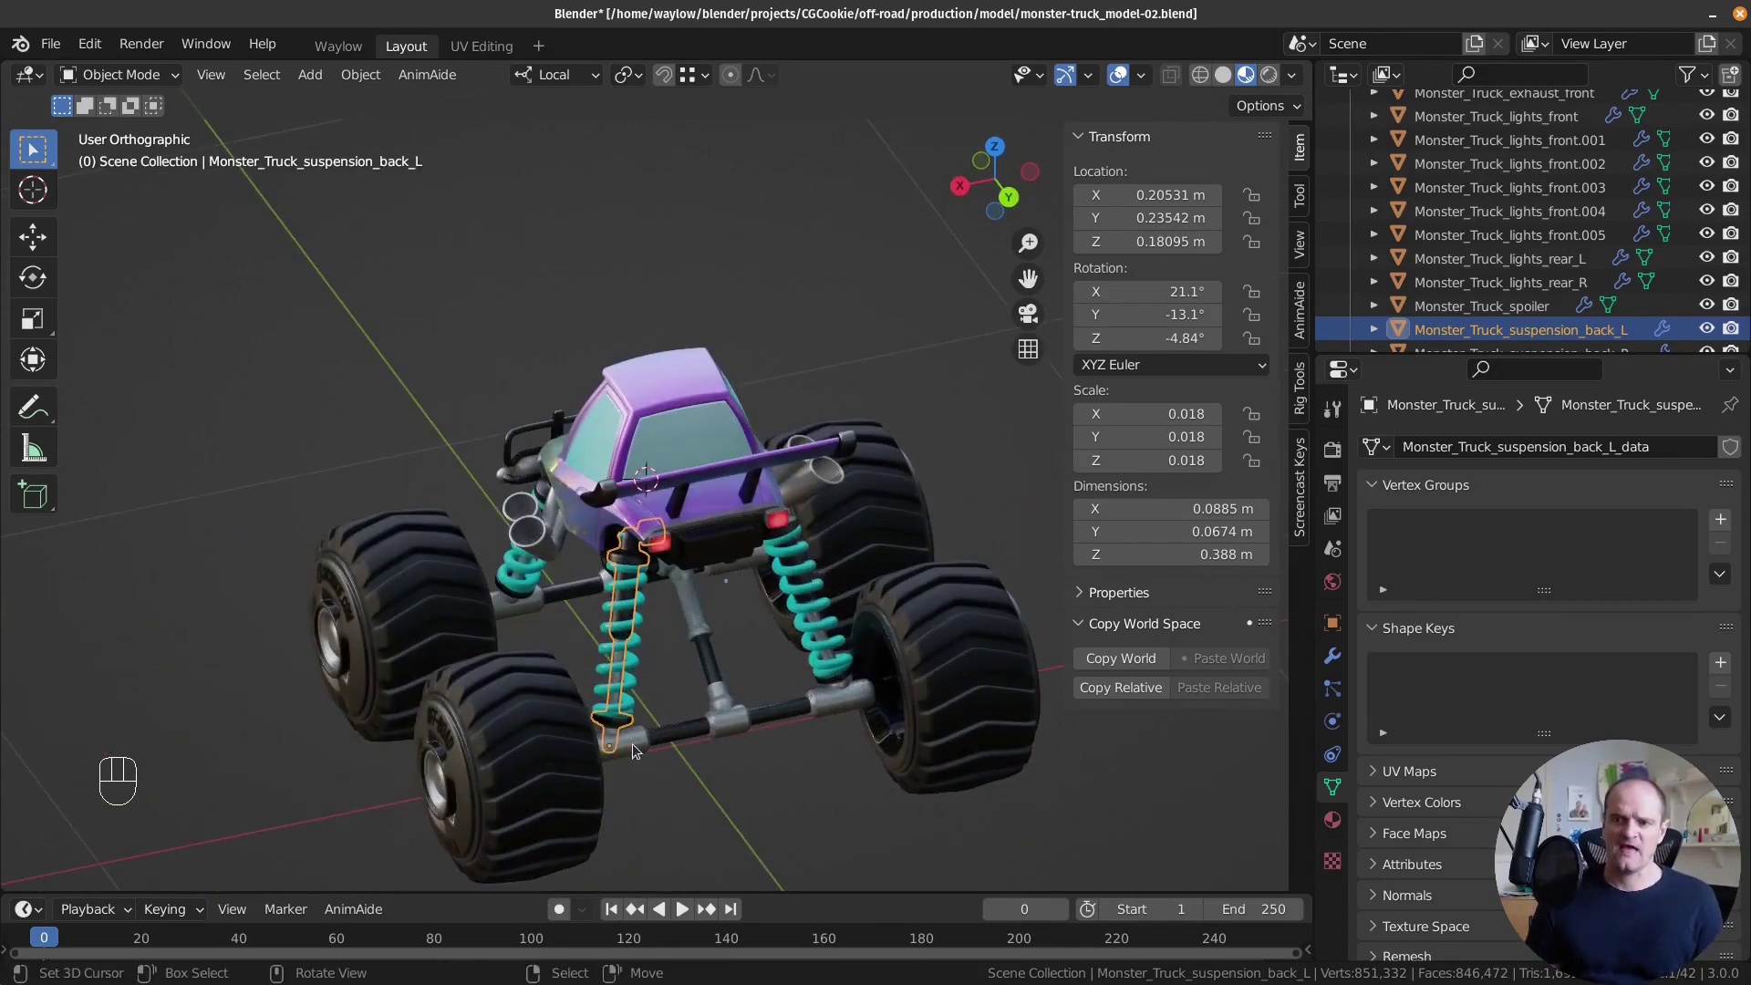
{"action": "left_click", "coordinate": [627, 686]}
{"action": "left_click", "coordinate": [617, 729]}
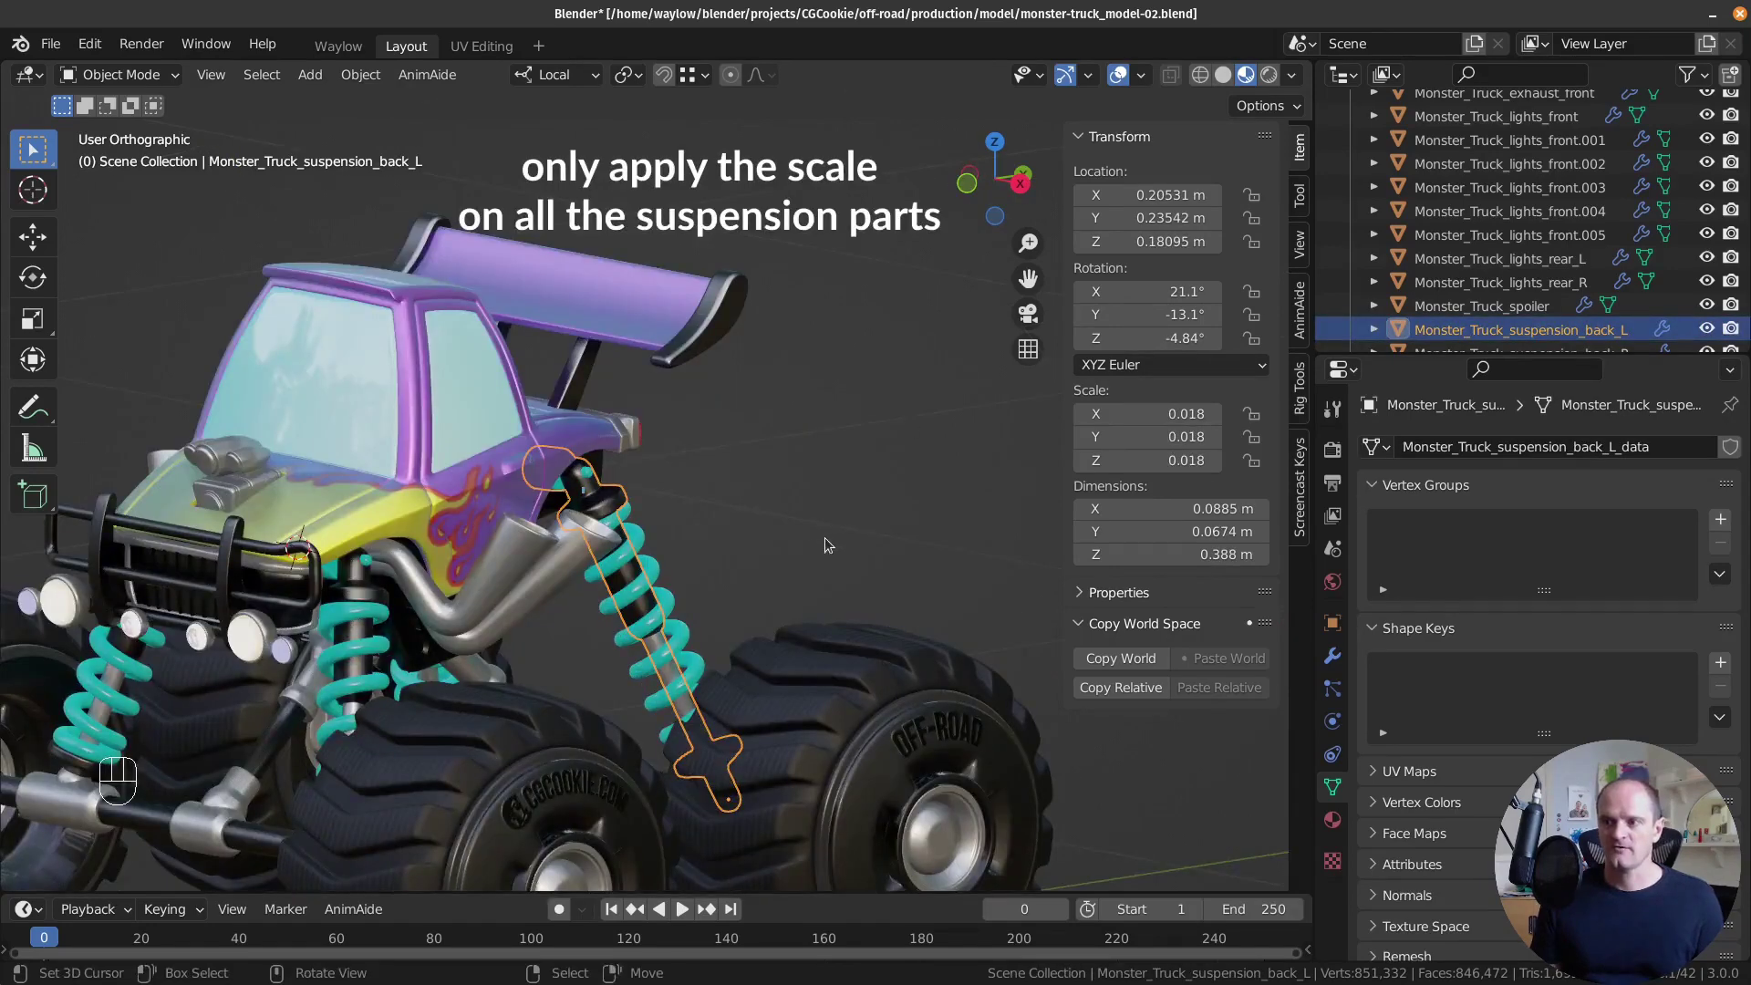
{"action": "middle_click", "coordinate": [760, 533]}
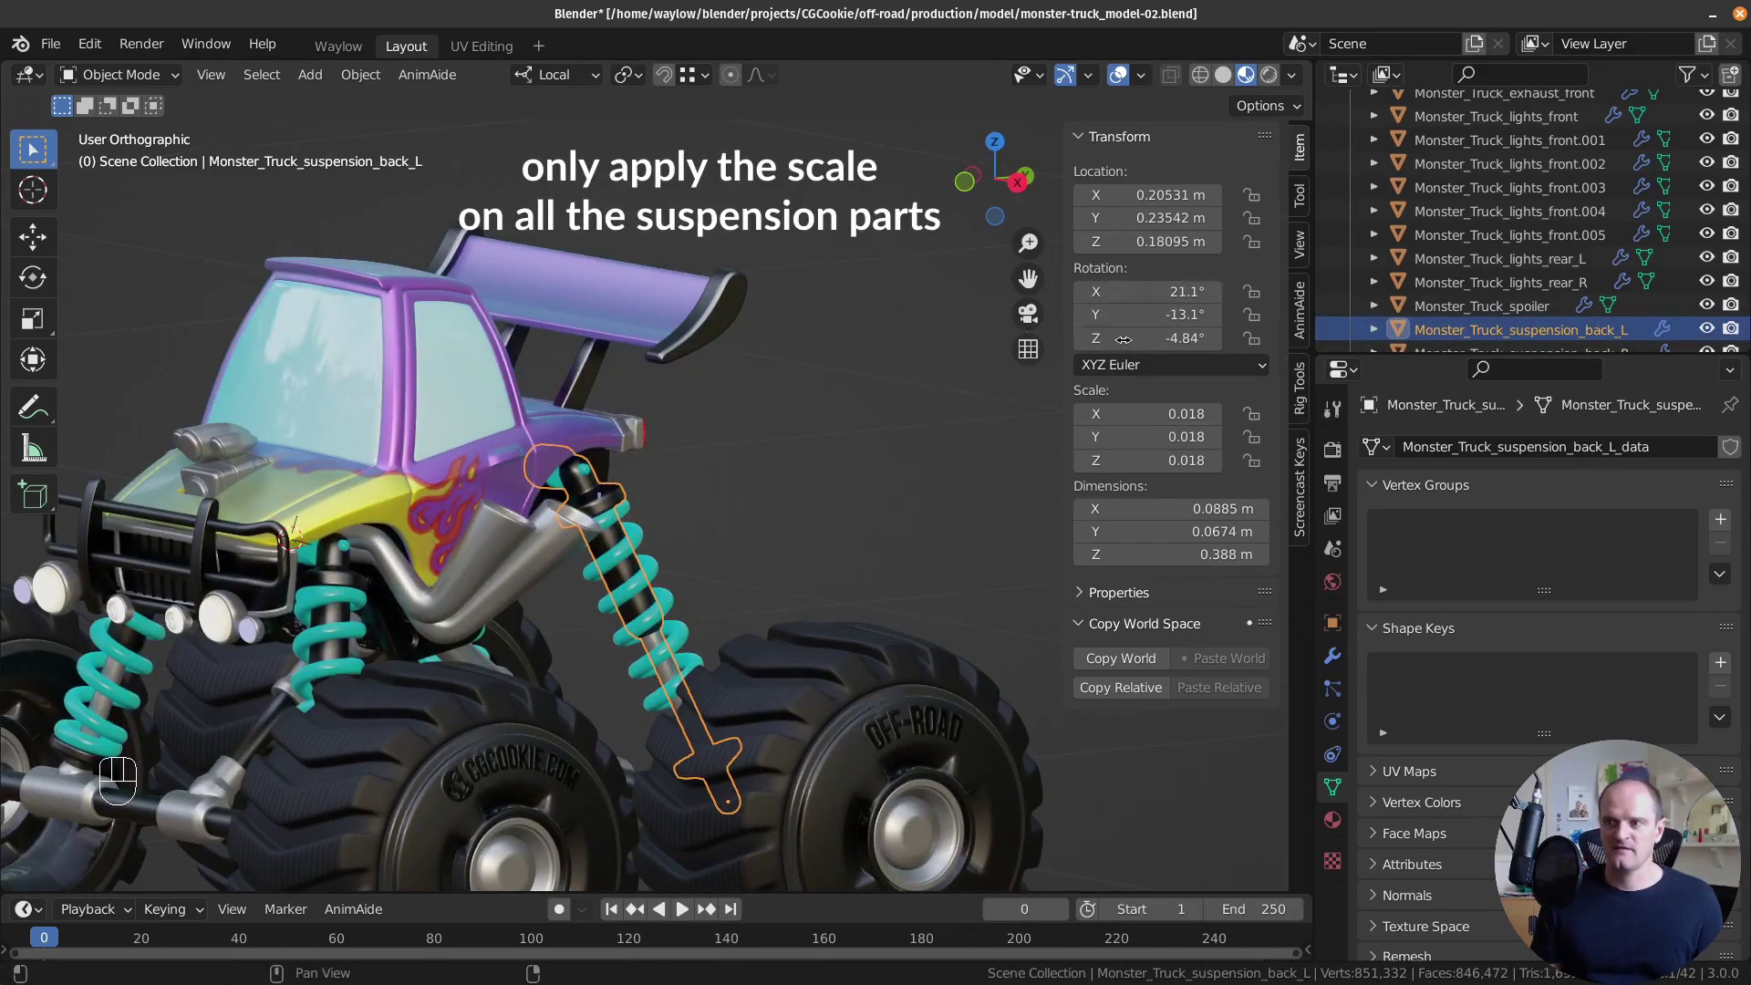
{"action": "key", "text": "ctrl+a"}
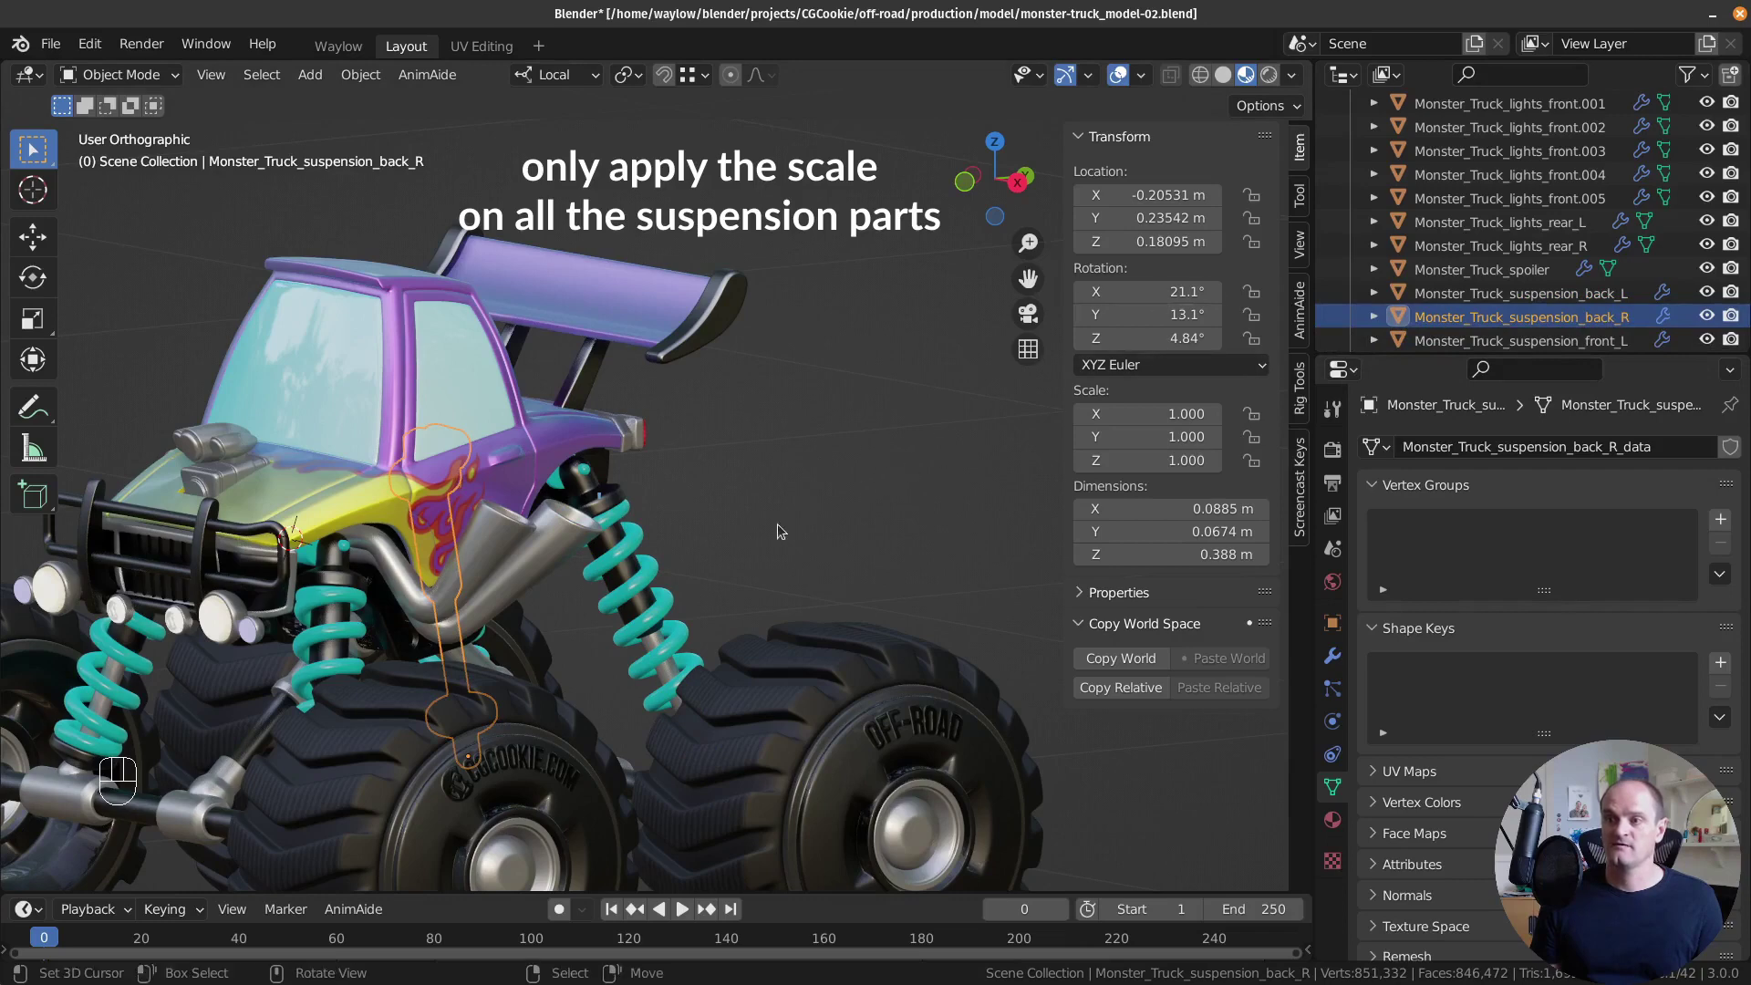
Apply Scale only on the front suspension parts and the springs, keeping their tilts, then move to the back axle.
{"action": "left_click", "coordinate": [1534, 312]}
{"action": "left_click_drag", "start_coordinate": [906, 466], "coordinate": [849, 495]}
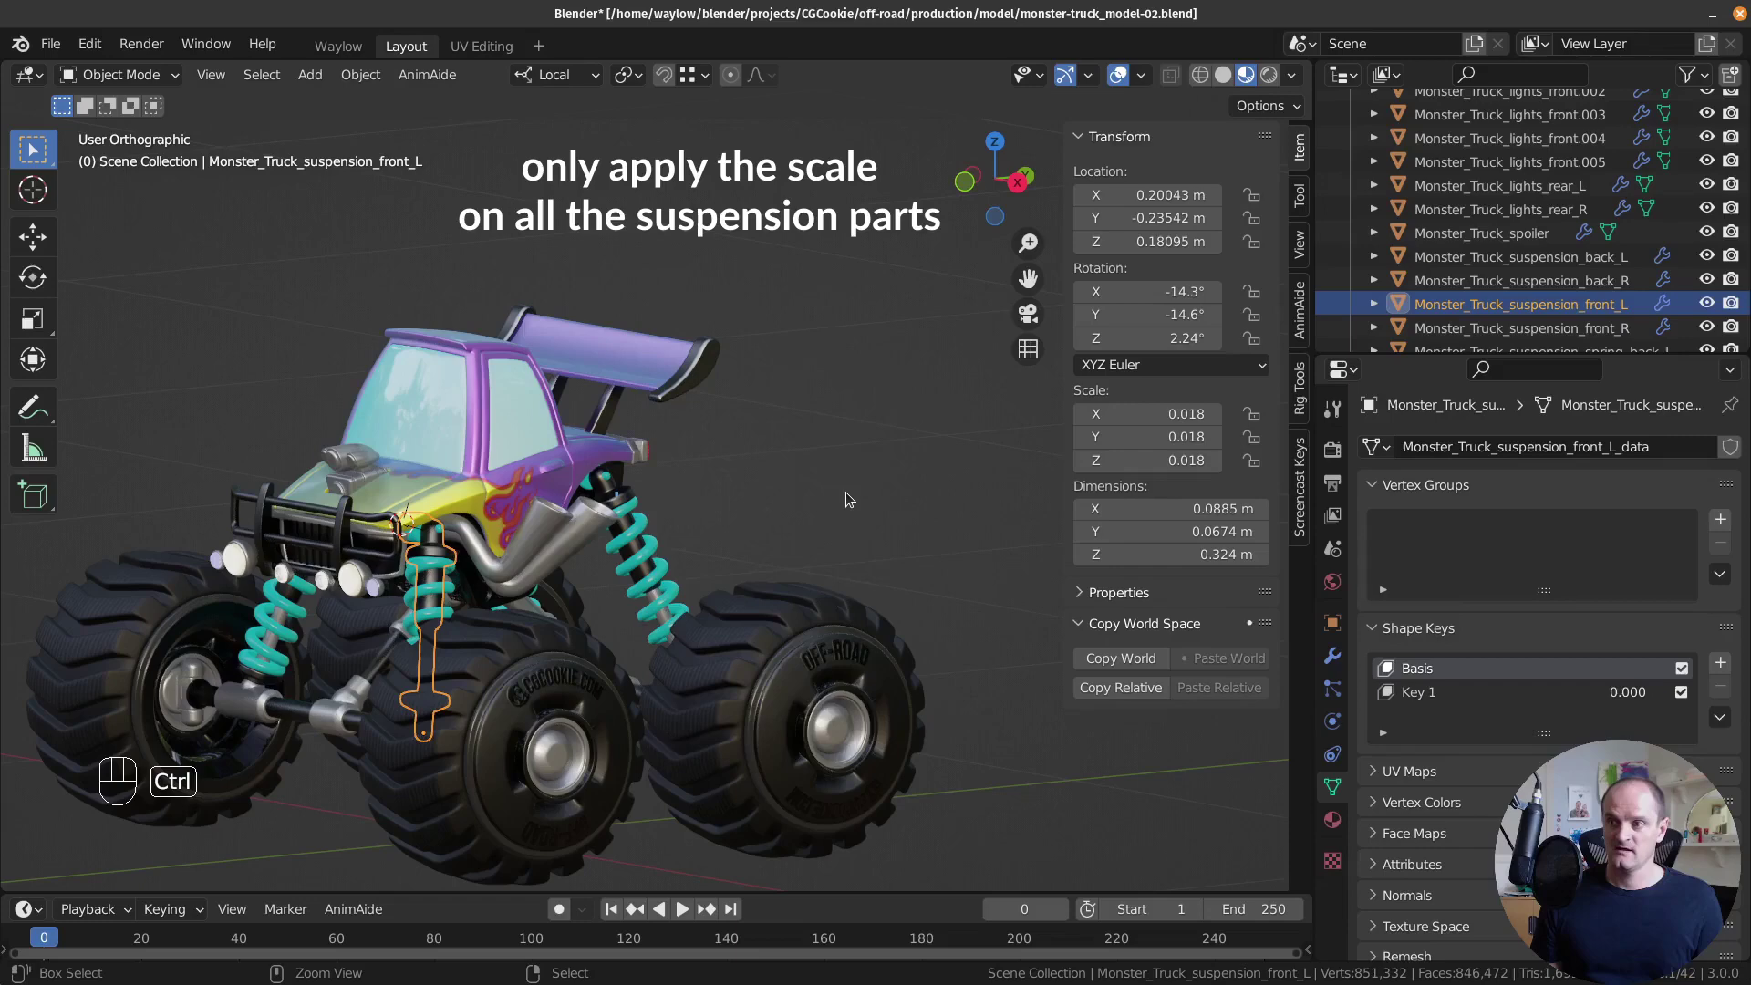
{"action": "key", "text": "ctrl+a"}
{"action": "left_click", "coordinate": [1485, 321]}
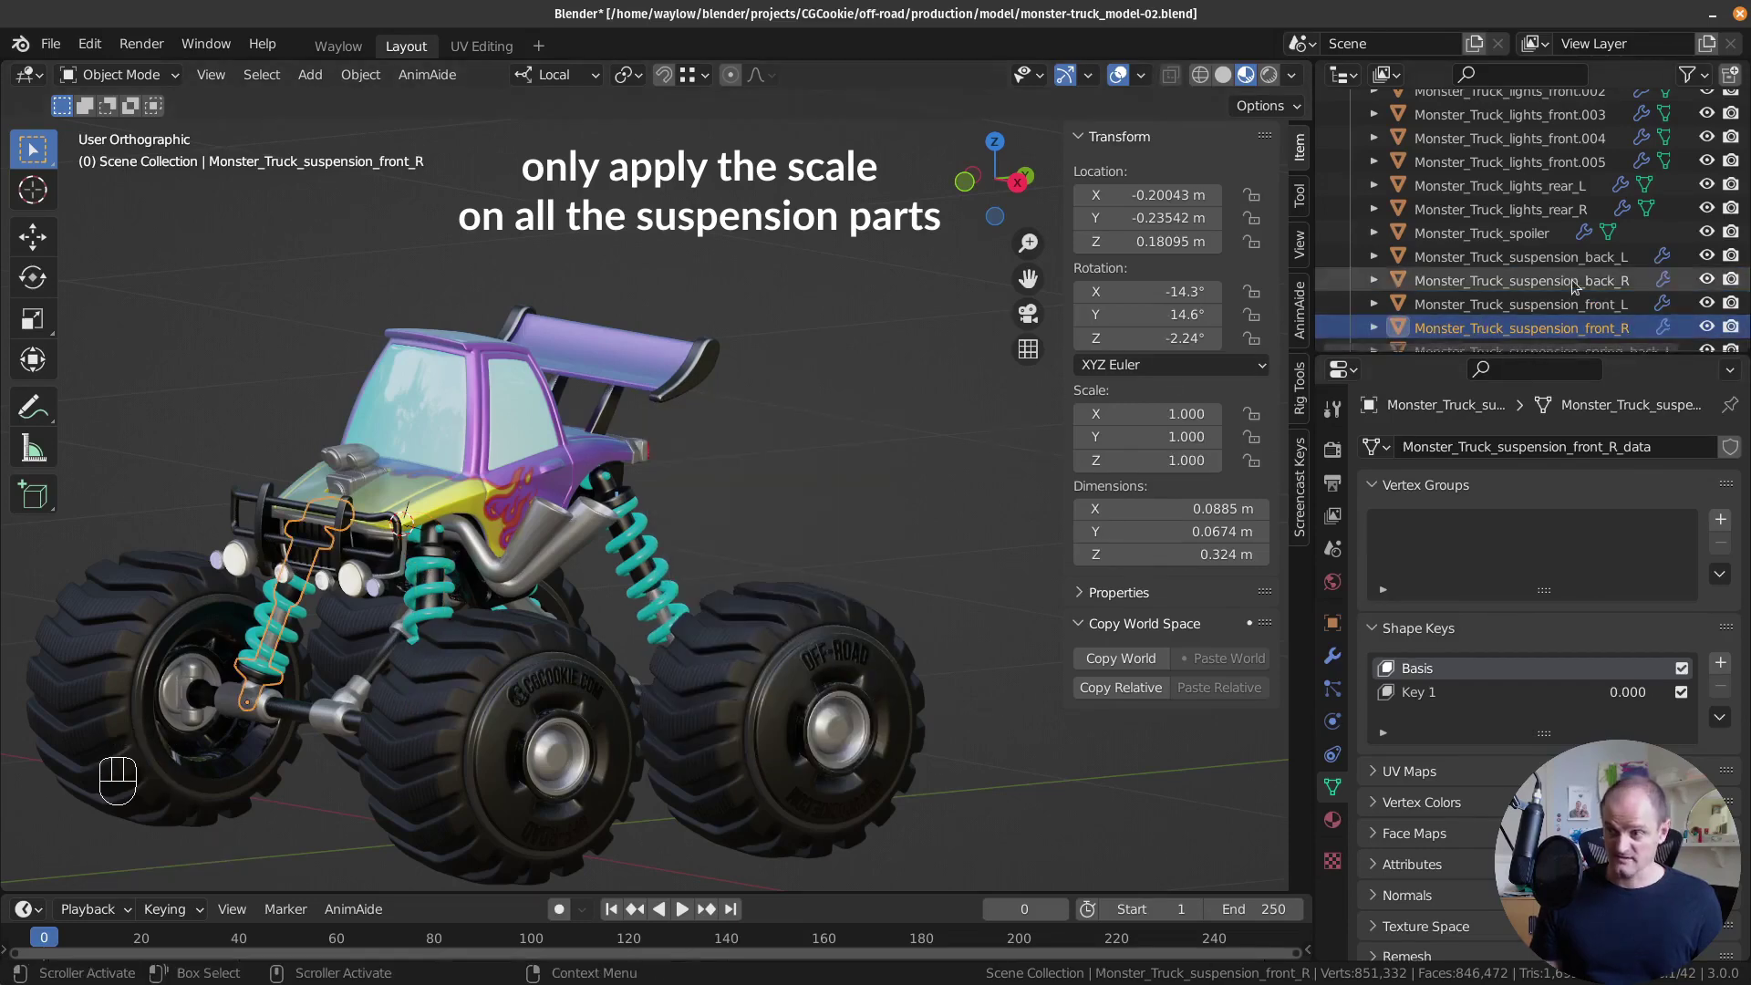
{"action": "left_click", "coordinate": [1541, 321]}
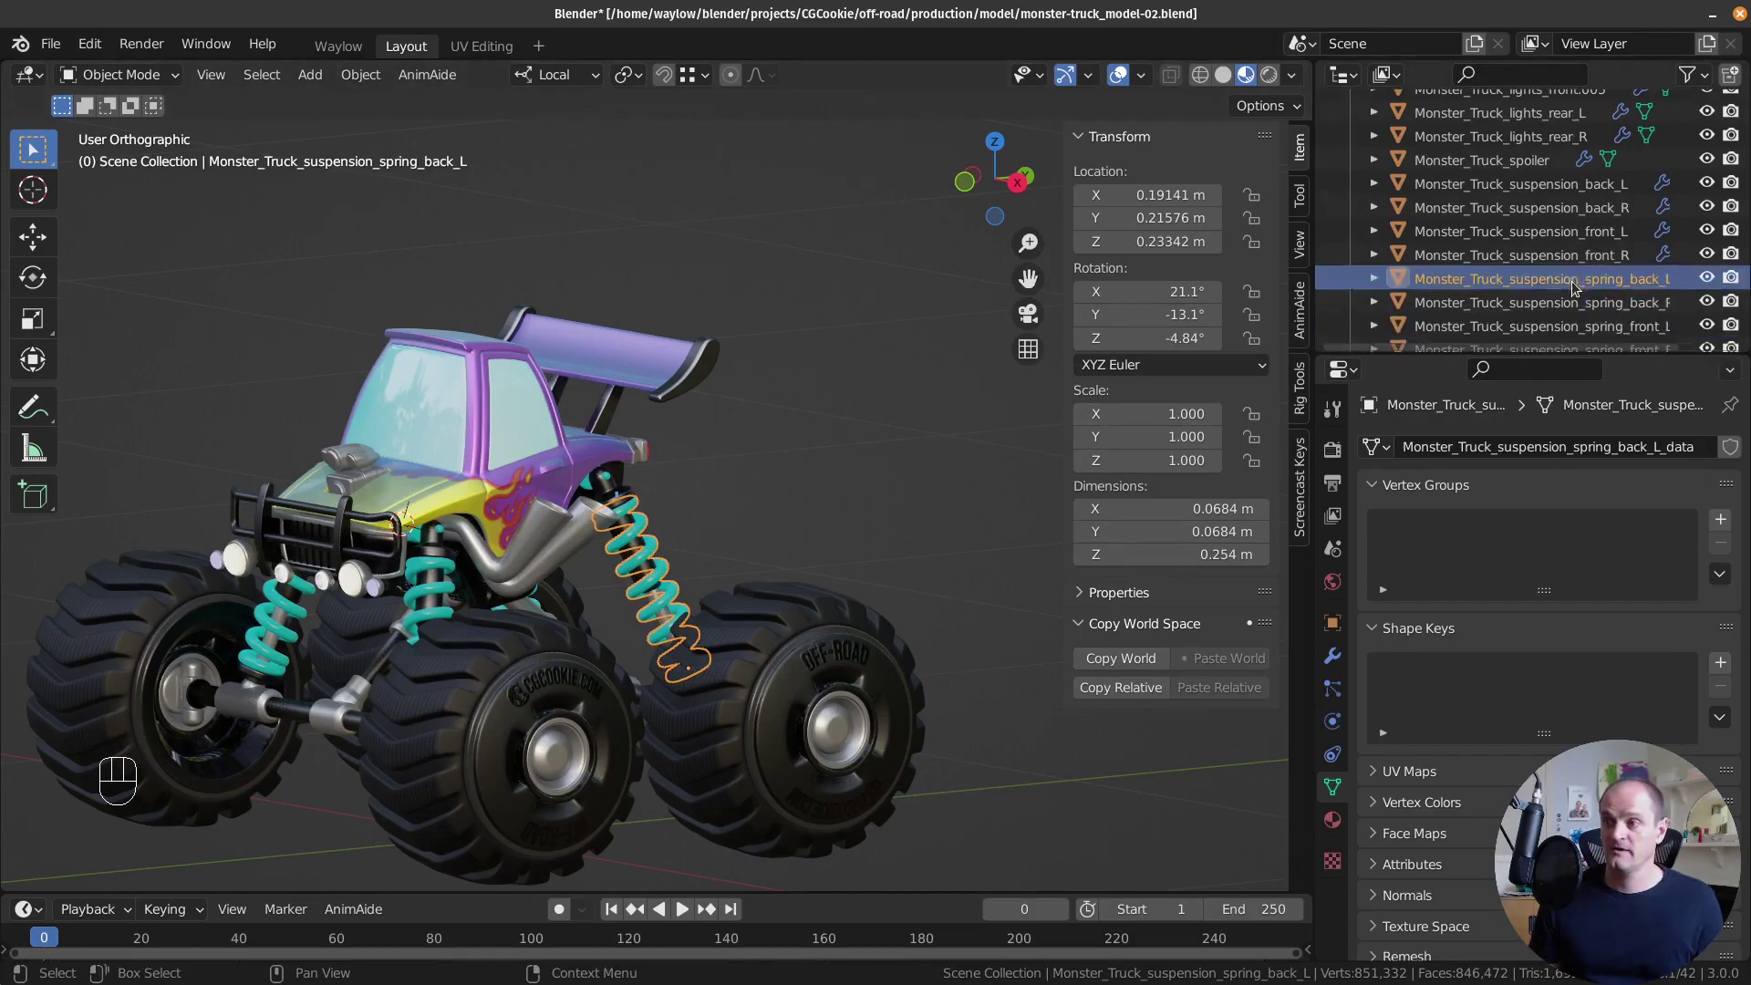
{"action": "left_click", "coordinate": [1567, 300]}
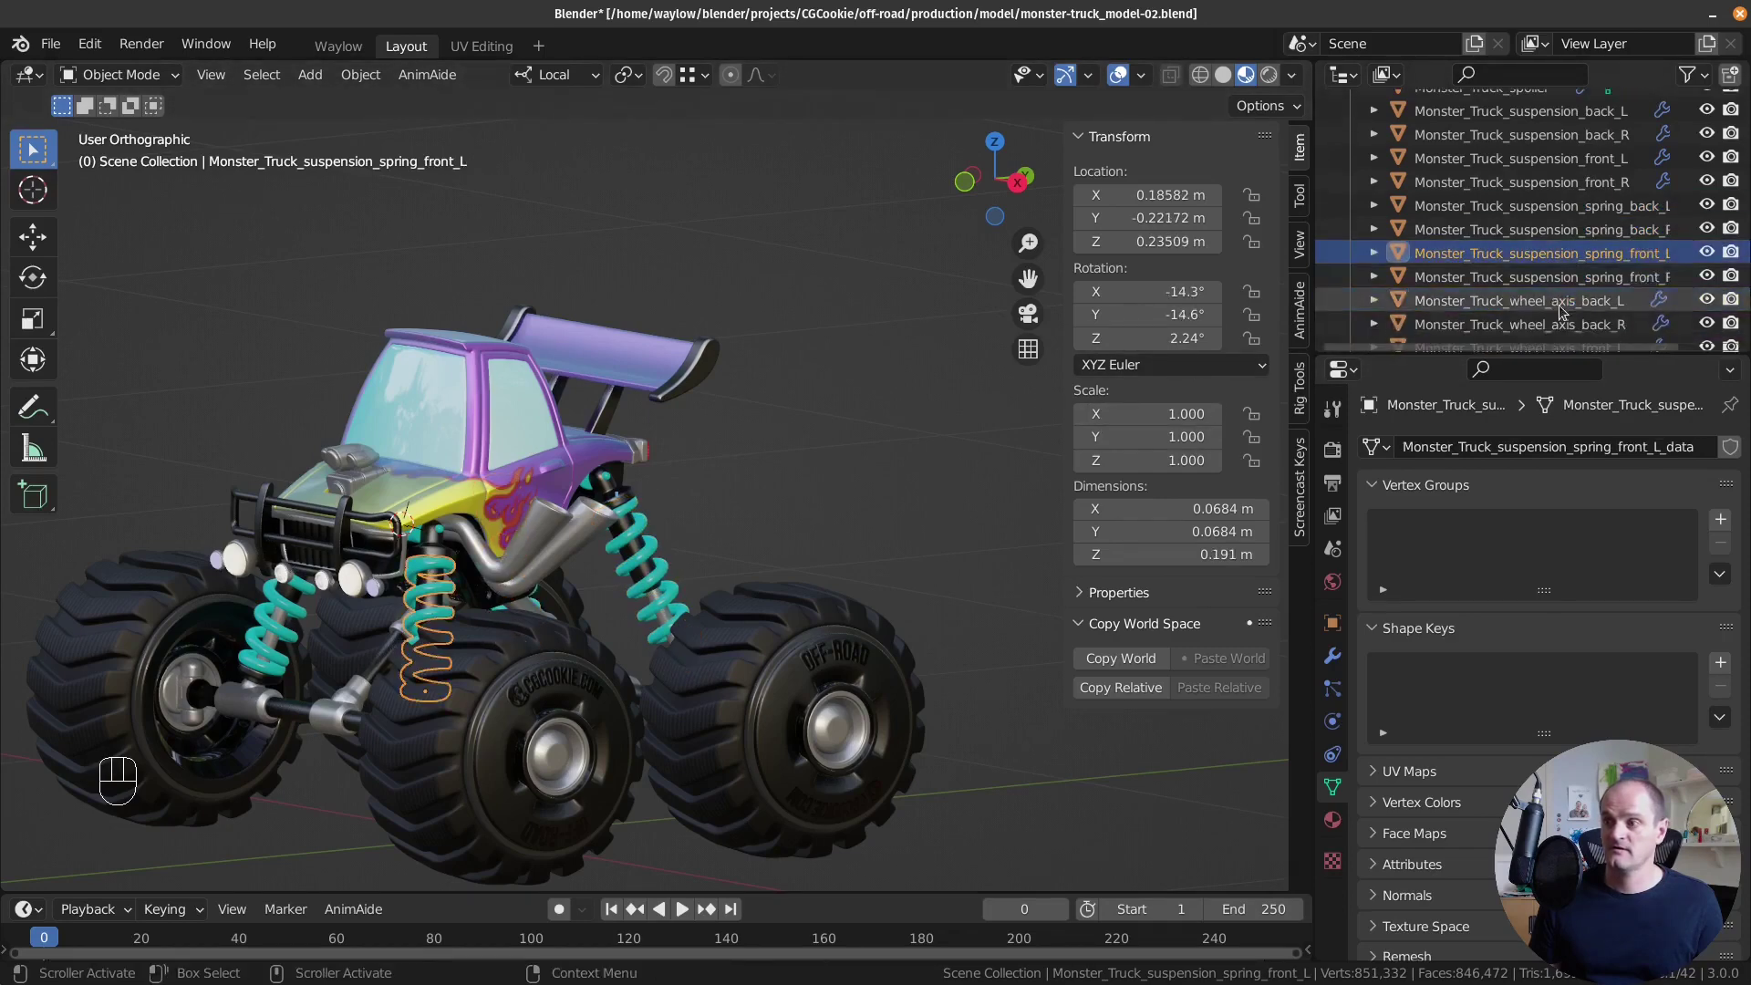
{"action": "left_click", "coordinate": [1555, 284]}
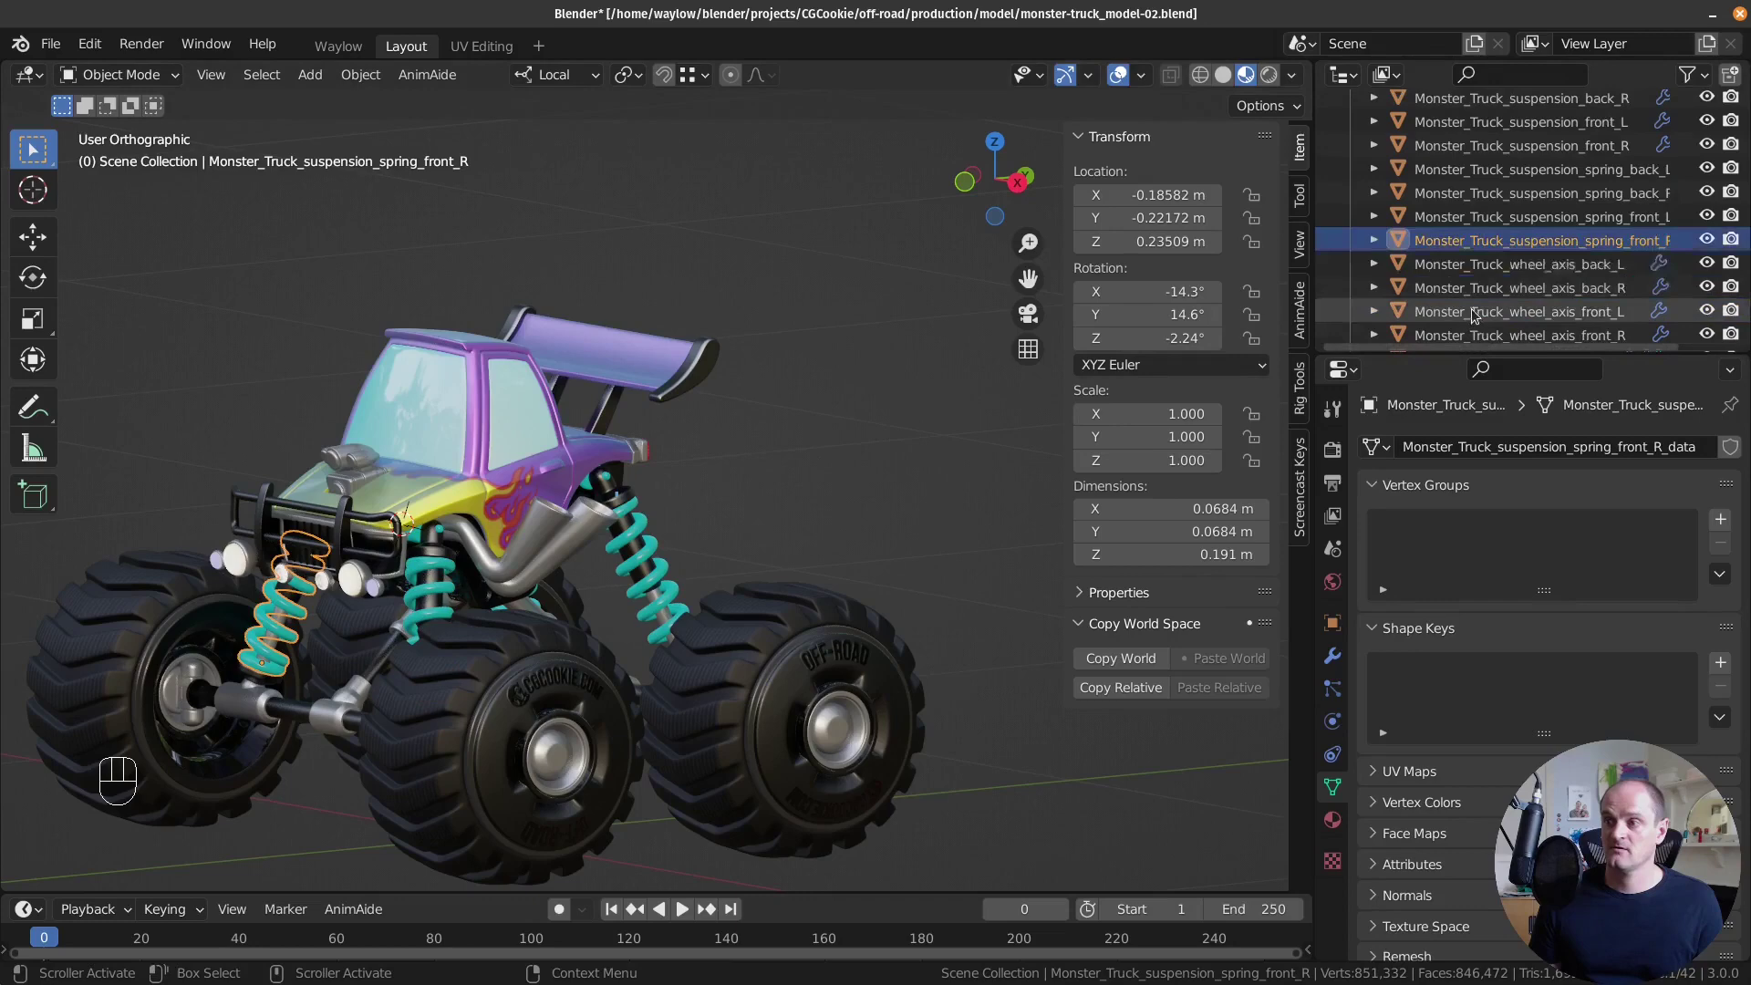
{"action": "left_click", "coordinate": [1509, 272]}
Check the wheel axles and adjust the left back wheel's X rotation in the N panel.
{"action": "left_click_drag", "start_coordinate": [903, 593], "coordinate": [870, 579]}
{"action": "left_click", "coordinate": [1521, 287]}
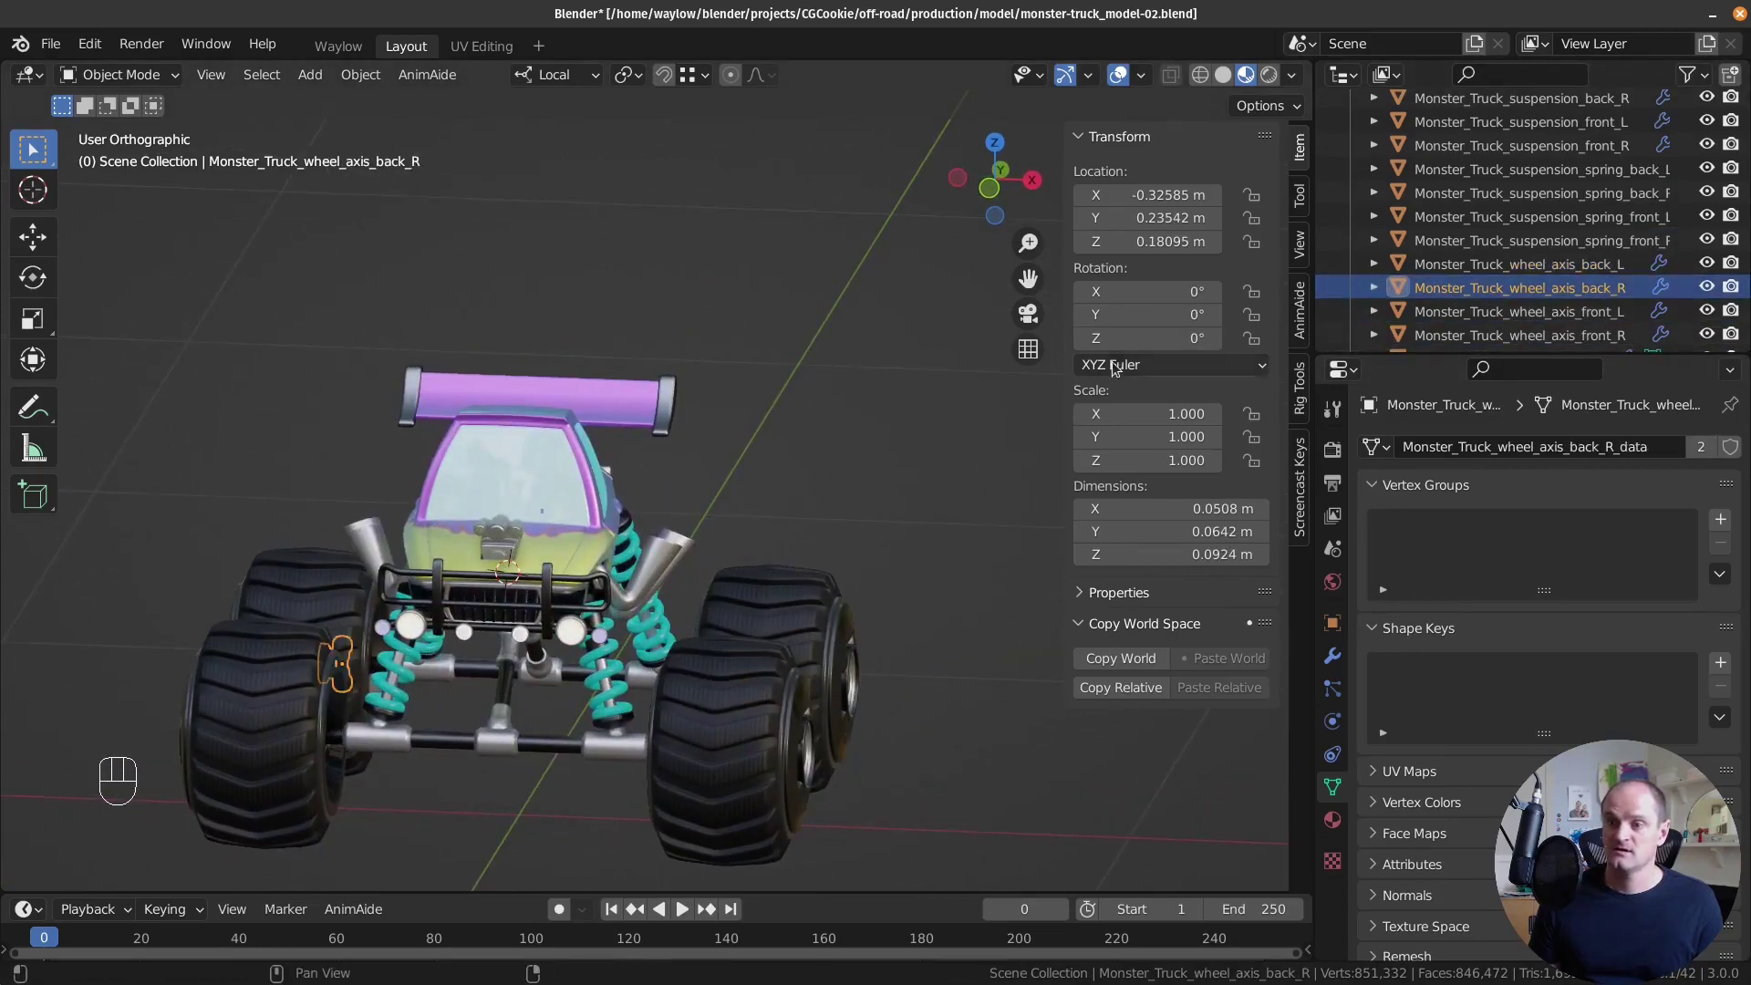
{"action": "left_click", "coordinate": [1594, 301]}
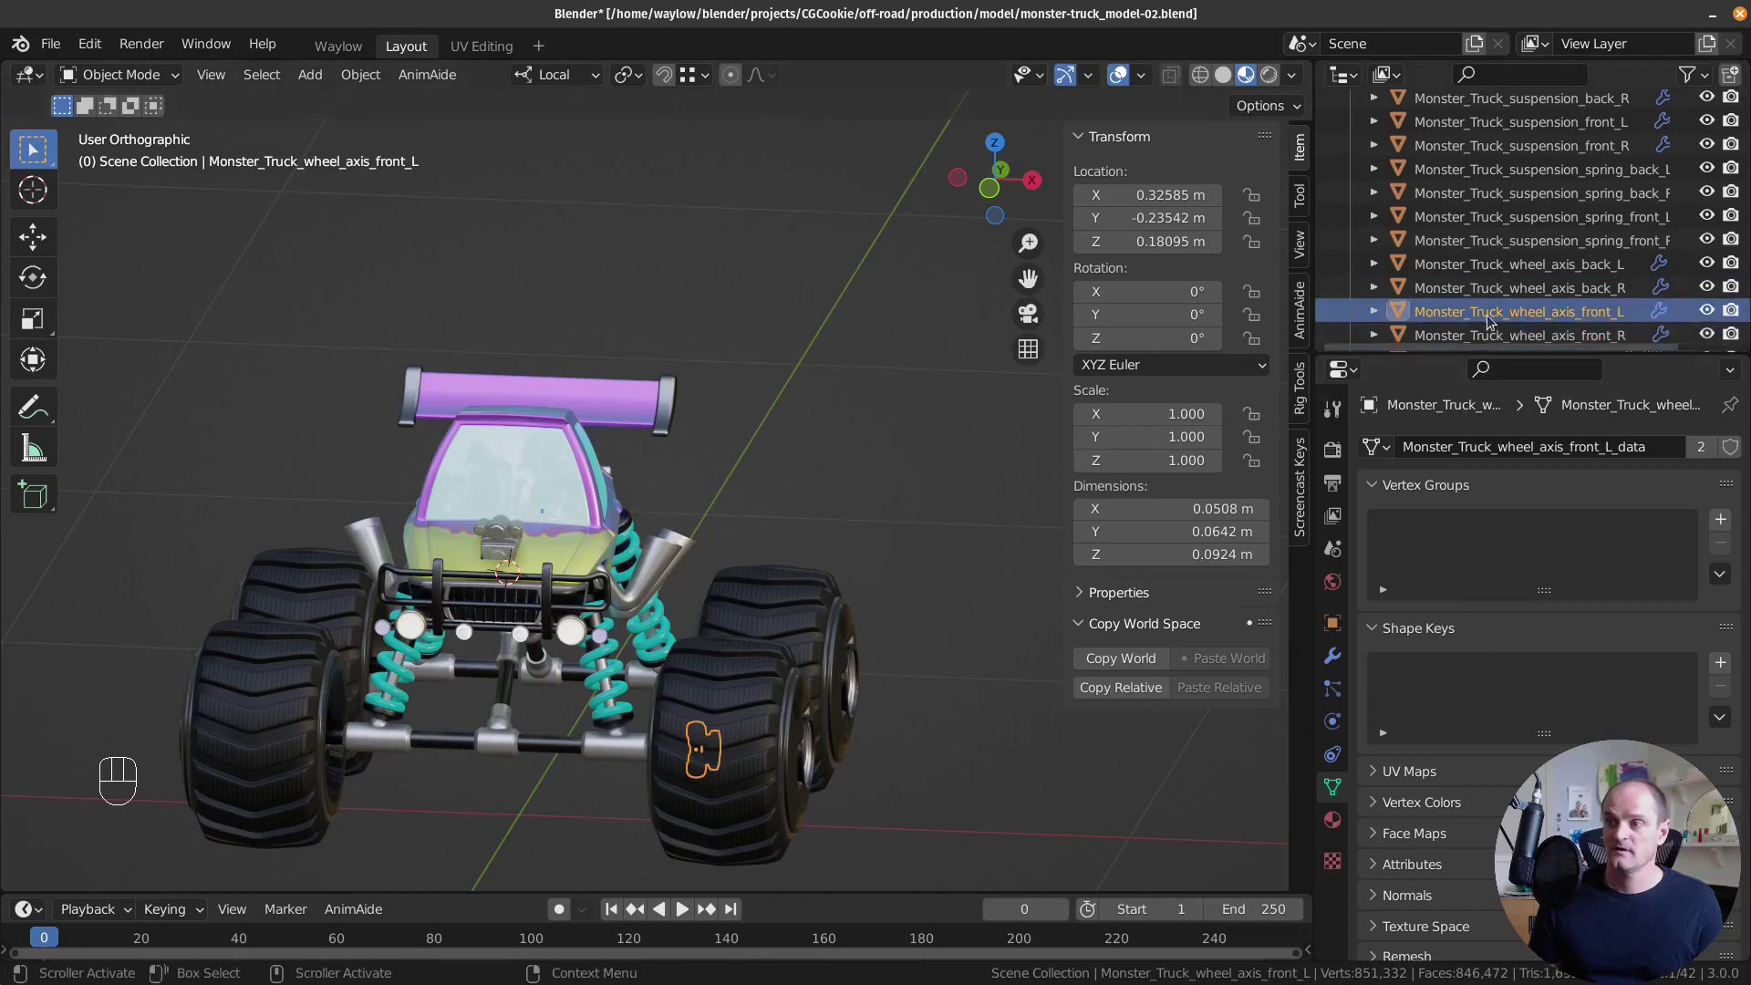
{"action": "left_click_drag", "start_coordinate": [1524, 340], "coordinate": [1557, 292]}
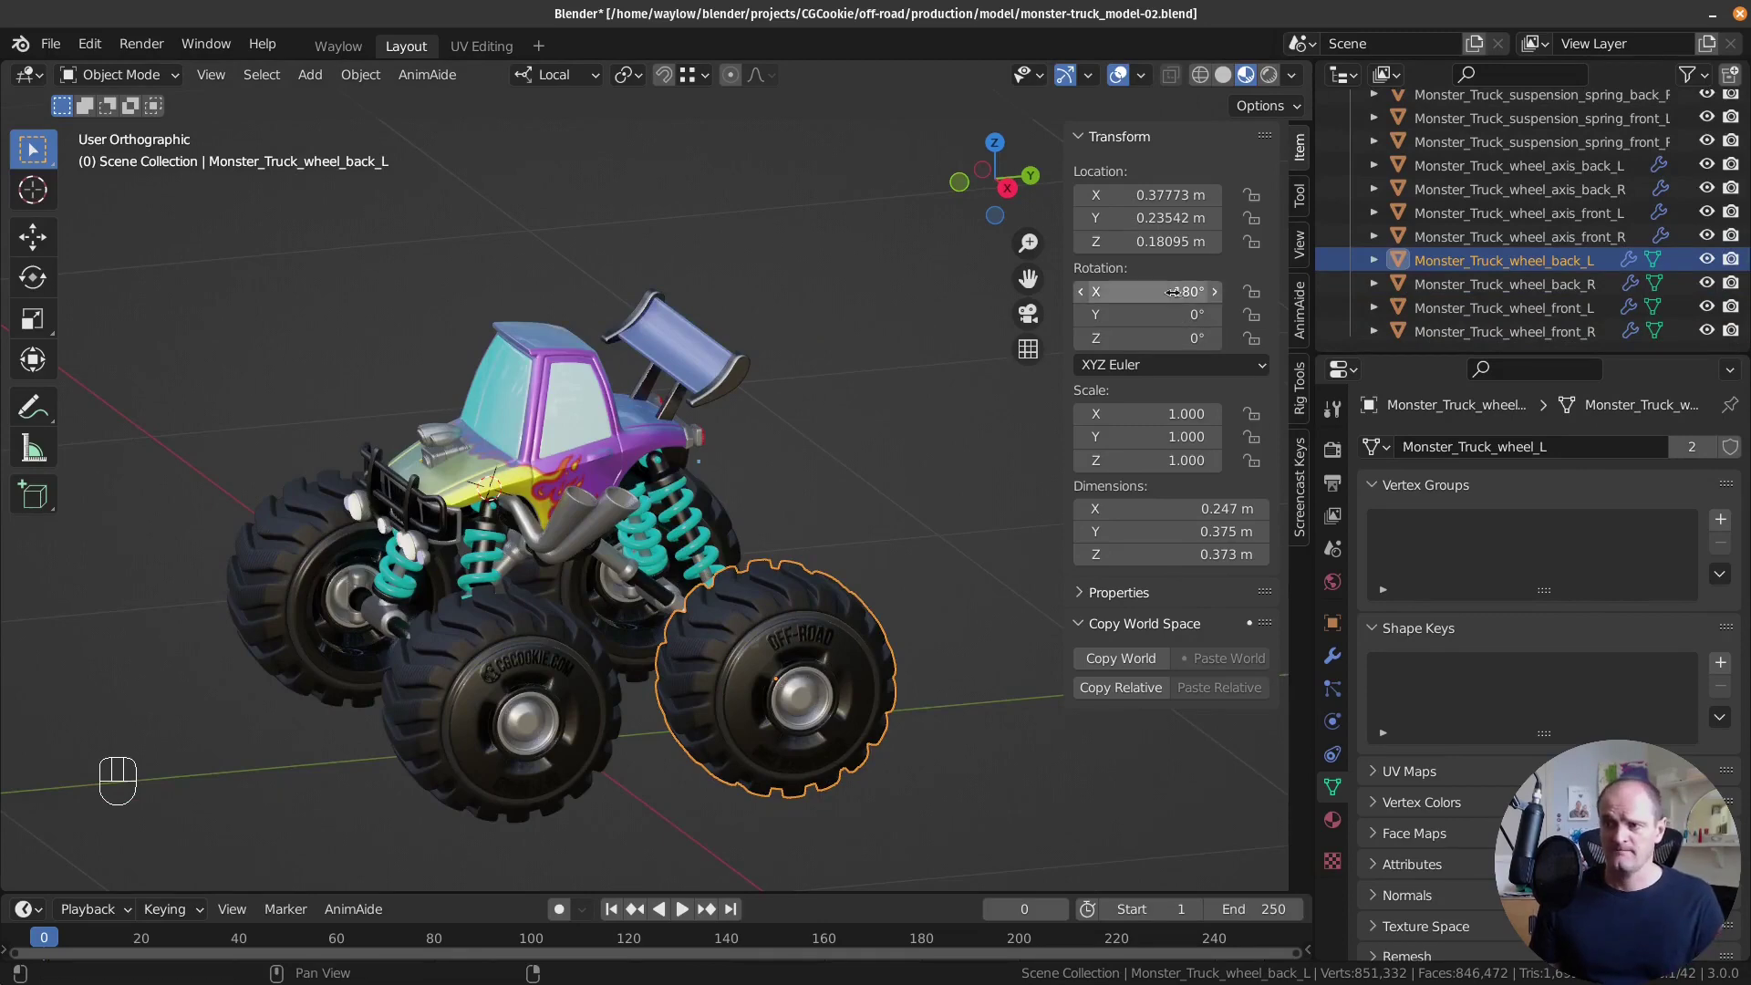
{"action": "left_click_drag", "start_coordinate": [575, 700], "coordinate": [816, 684]}
{"action": "left_click_drag", "start_coordinate": [816, 684], "coordinate": [968, 654]}
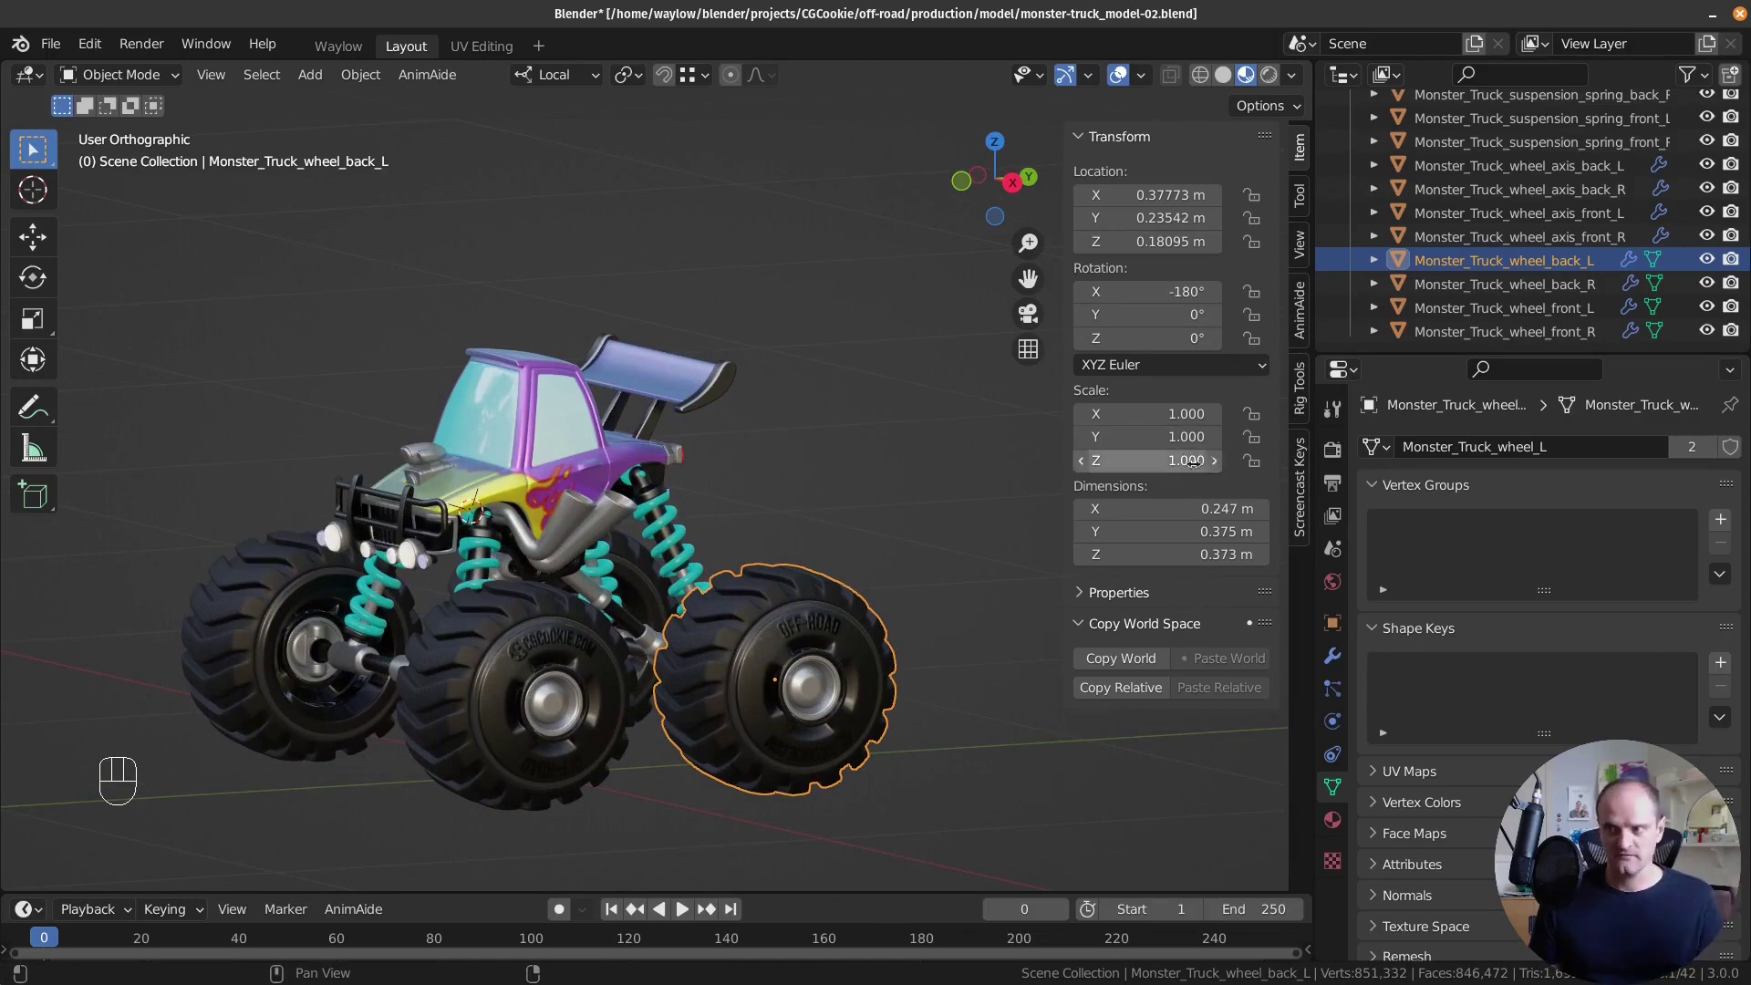
Orbit around the wheels and select the left back wheel to compare its rotation from the side.
{"action": "left_click", "coordinate": [588, 735]}
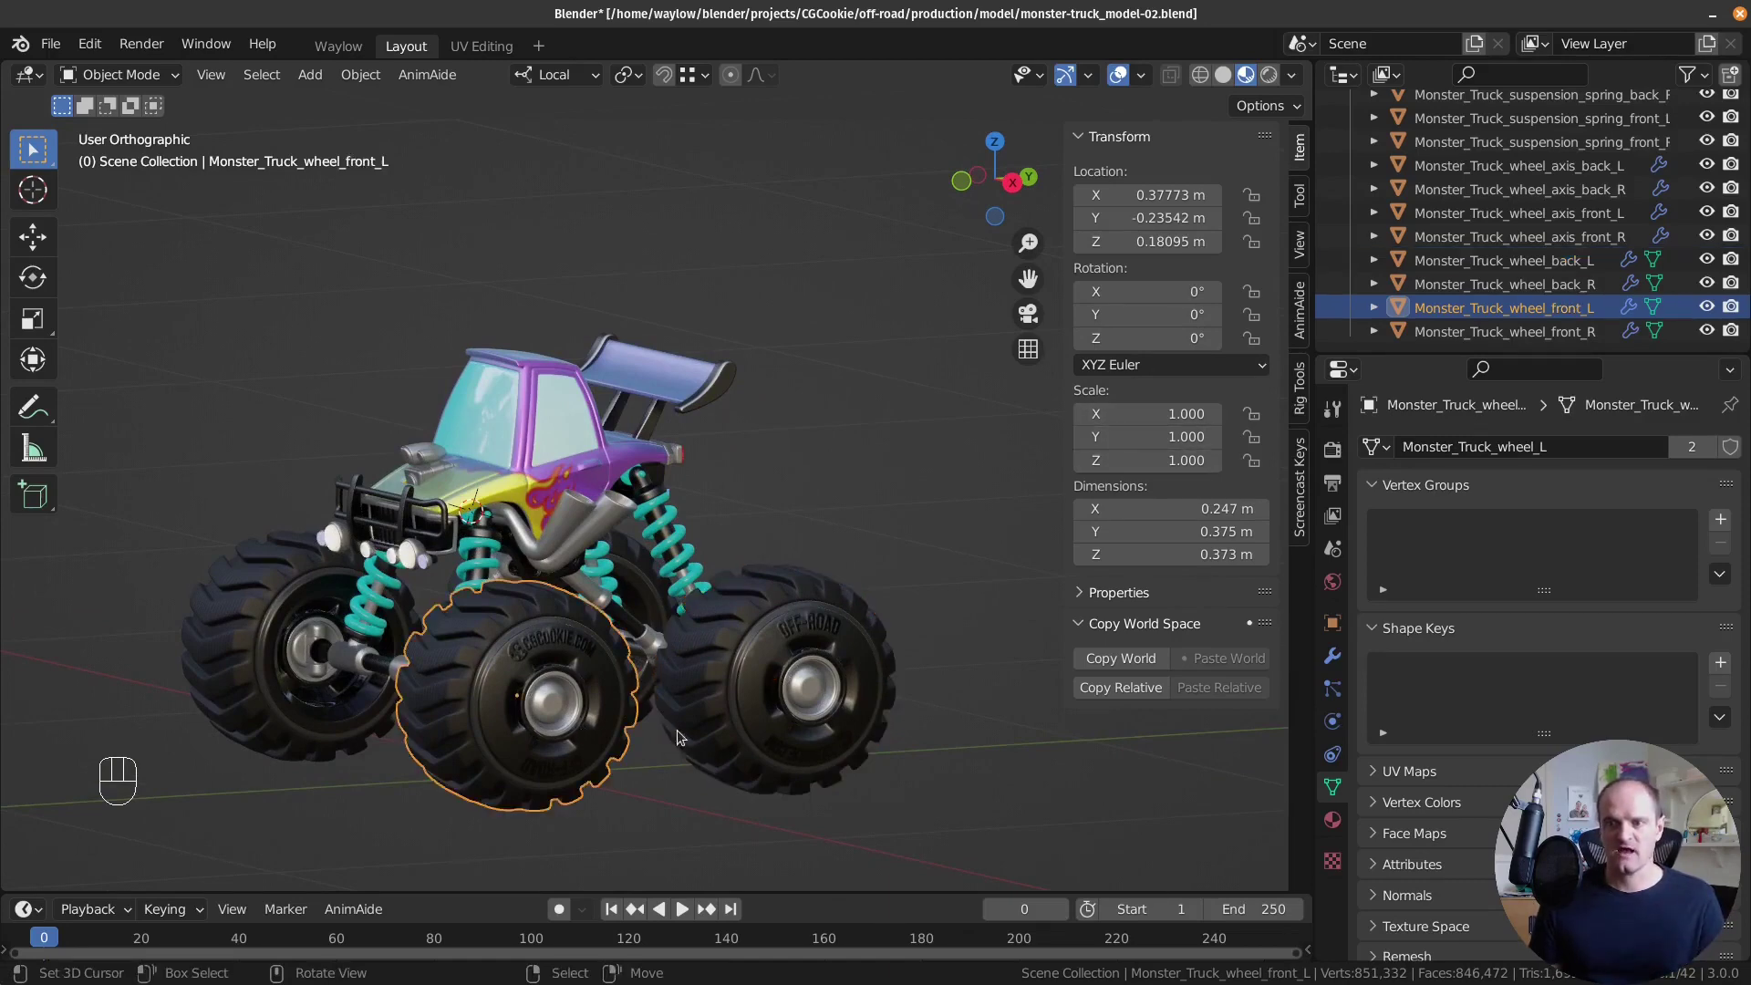
{"action": "middle_click", "coordinate": [518, 696]}
{"action": "middle_click", "coordinate": [704, 604]}
{"action": "left_click_drag", "start_coordinate": [734, 617], "coordinate": [608, 659]}
{"action": "left_click", "coordinate": [573, 748]}
{"action": "left_click_drag", "start_coordinate": [606, 738], "coordinate": [332, 719]}
{"action": "left_click", "coordinate": [893, 704]}
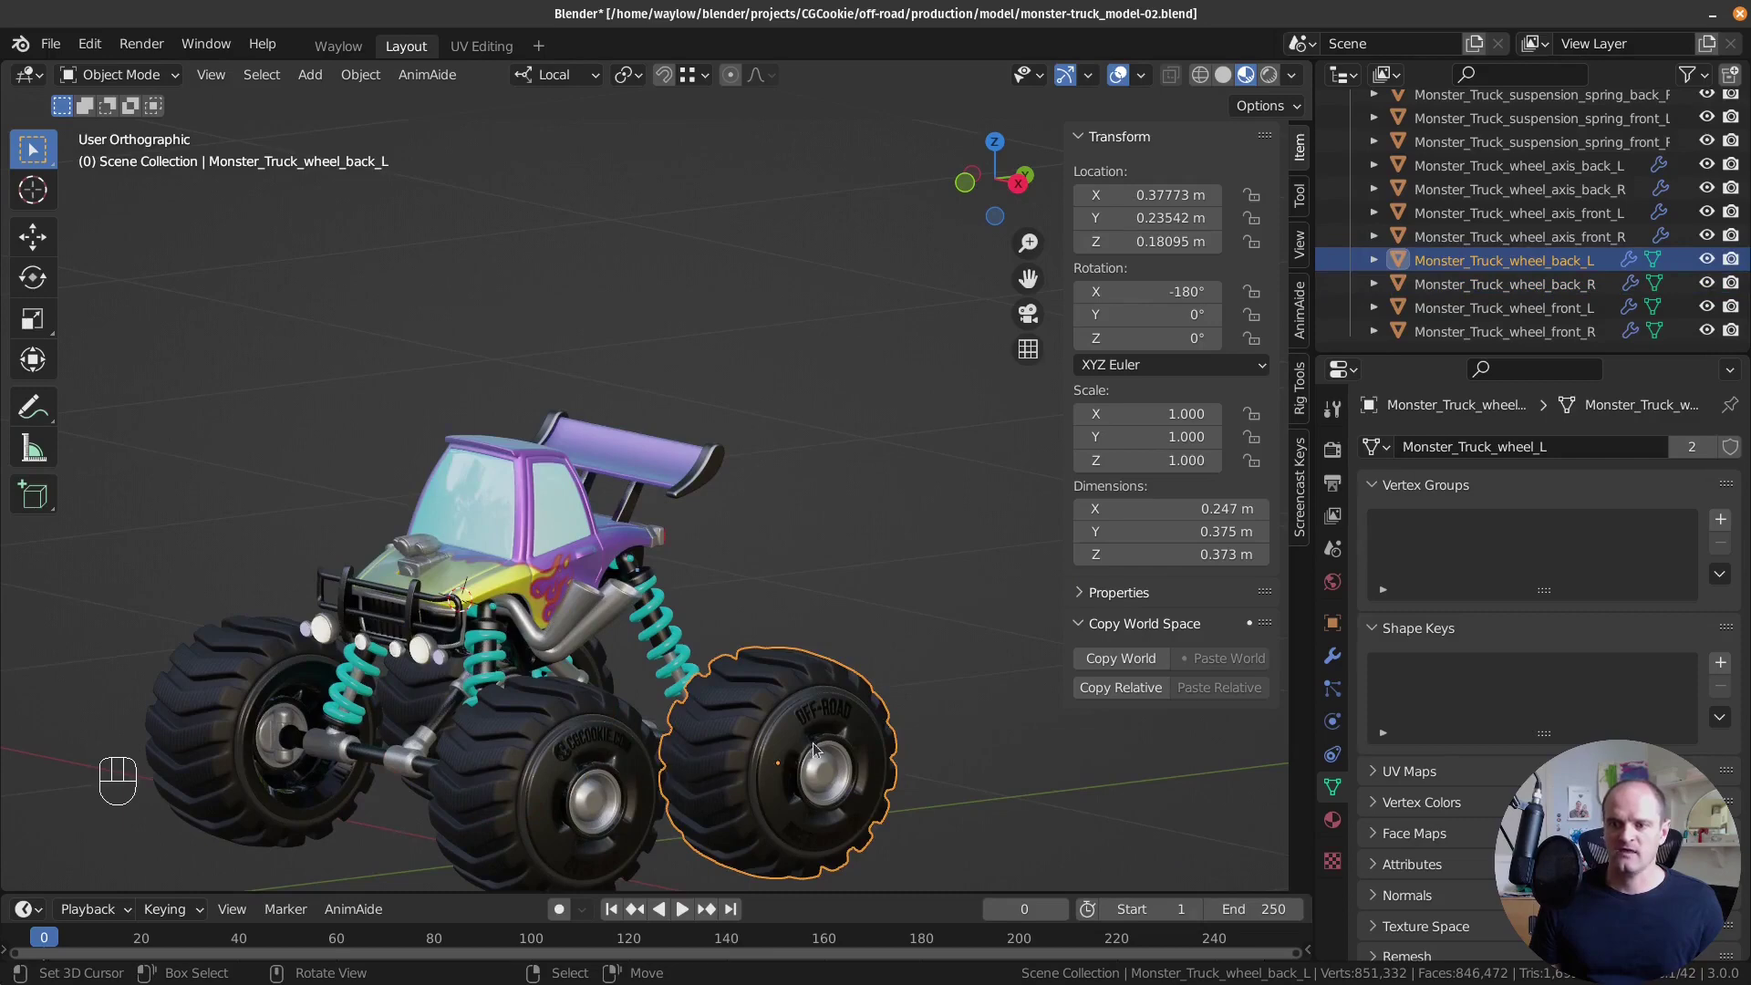
{"action": "left_click_drag", "start_coordinate": [620, 754], "coordinate": [521, 722]}
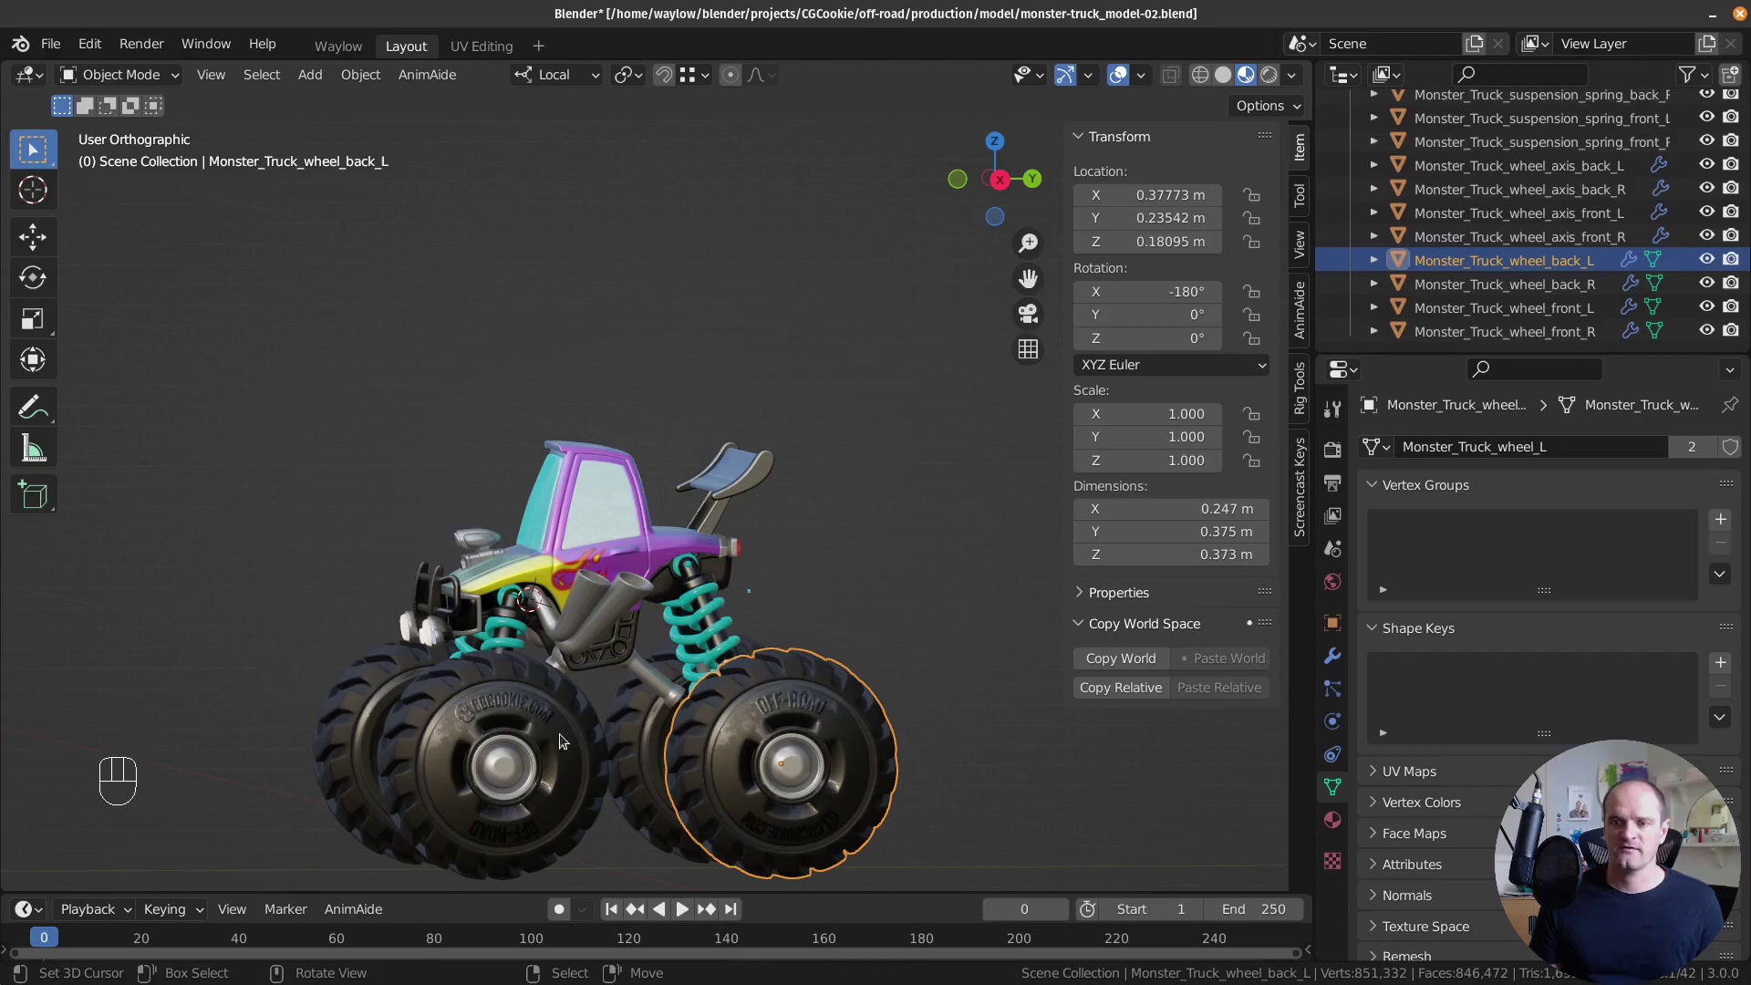
{"action": "left_click_drag", "start_coordinate": [709, 724], "coordinate": [882, 744]}
Set Monster_Truck_wheel_back_R's Rotation X to -180° to match the left wheel.
{"action": "left_click", "coordinate": [430, 699]}
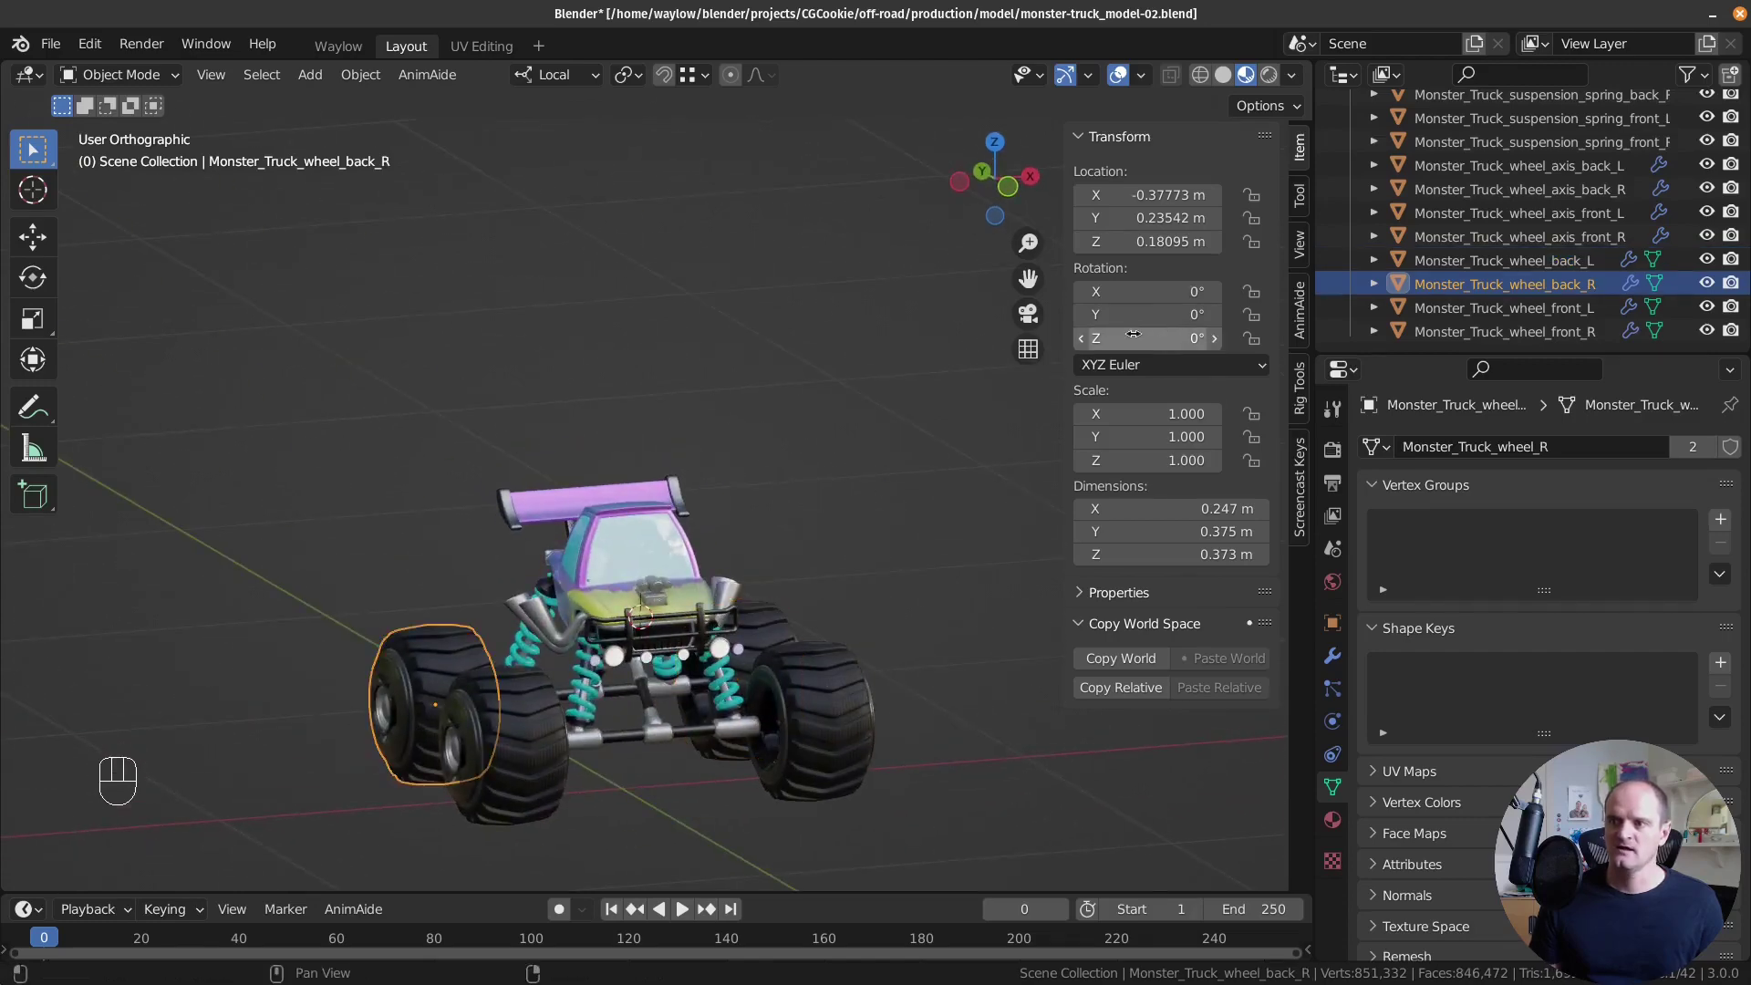
{"action": "middle_click", "coordinate": [757, 653]}
{"action": "left_click", "coordinate": [767, 654]}
{"action": "left_click_drag", "start_coordinate": [359, 737], "coordinate": [507, 740]}
{"action": "left_click_drag", "start_coordinate": [513, 739], "coordinate": [1028, 249]}
Zoom out to review the whole truck and save it as monster-truck_model-03.blend via Save As.
{"action": "left_click_drag", "start_coordinate": [608, 478], "coordinate": [587, 468]}
{"action": "left_click_drag", "start_coordinate": [608, 539], "coordinate": [661, 522]}
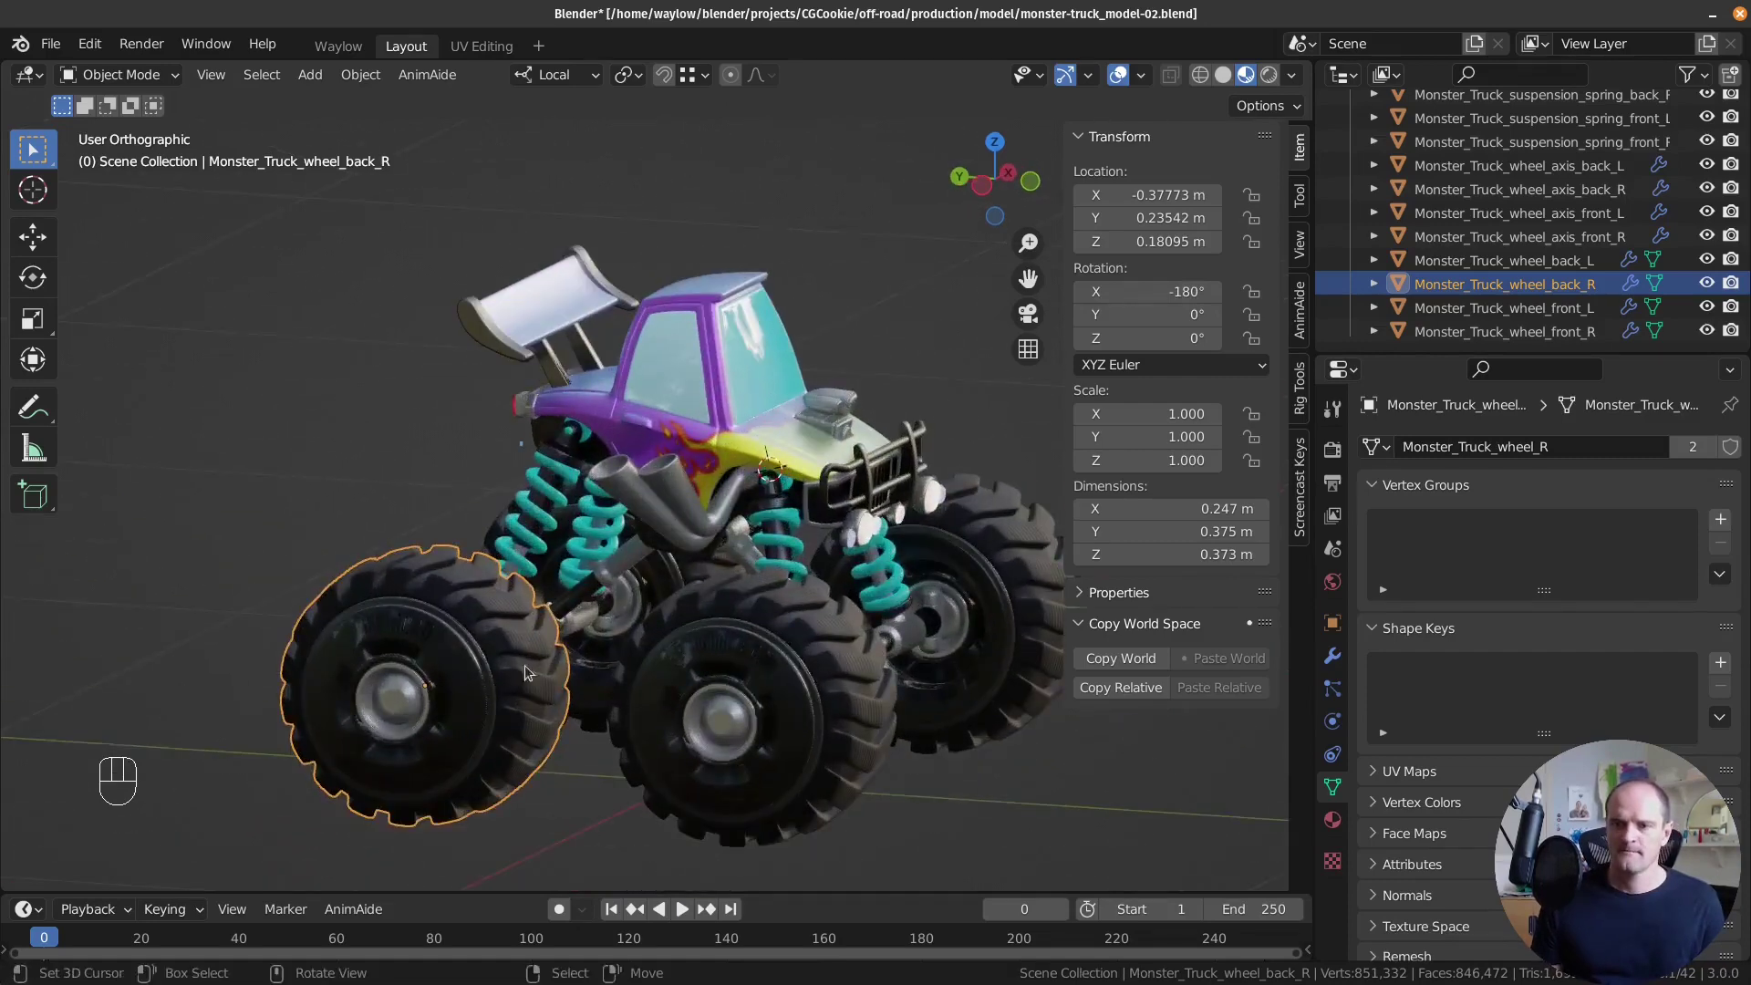
{"action": "left_click_drag", "start_coordinate": [474, 647], "coordinate": [341, 623]}
{"action": "left_click_drag", "start_coordinate": [693, 537], "coordinate": [673, 529]}
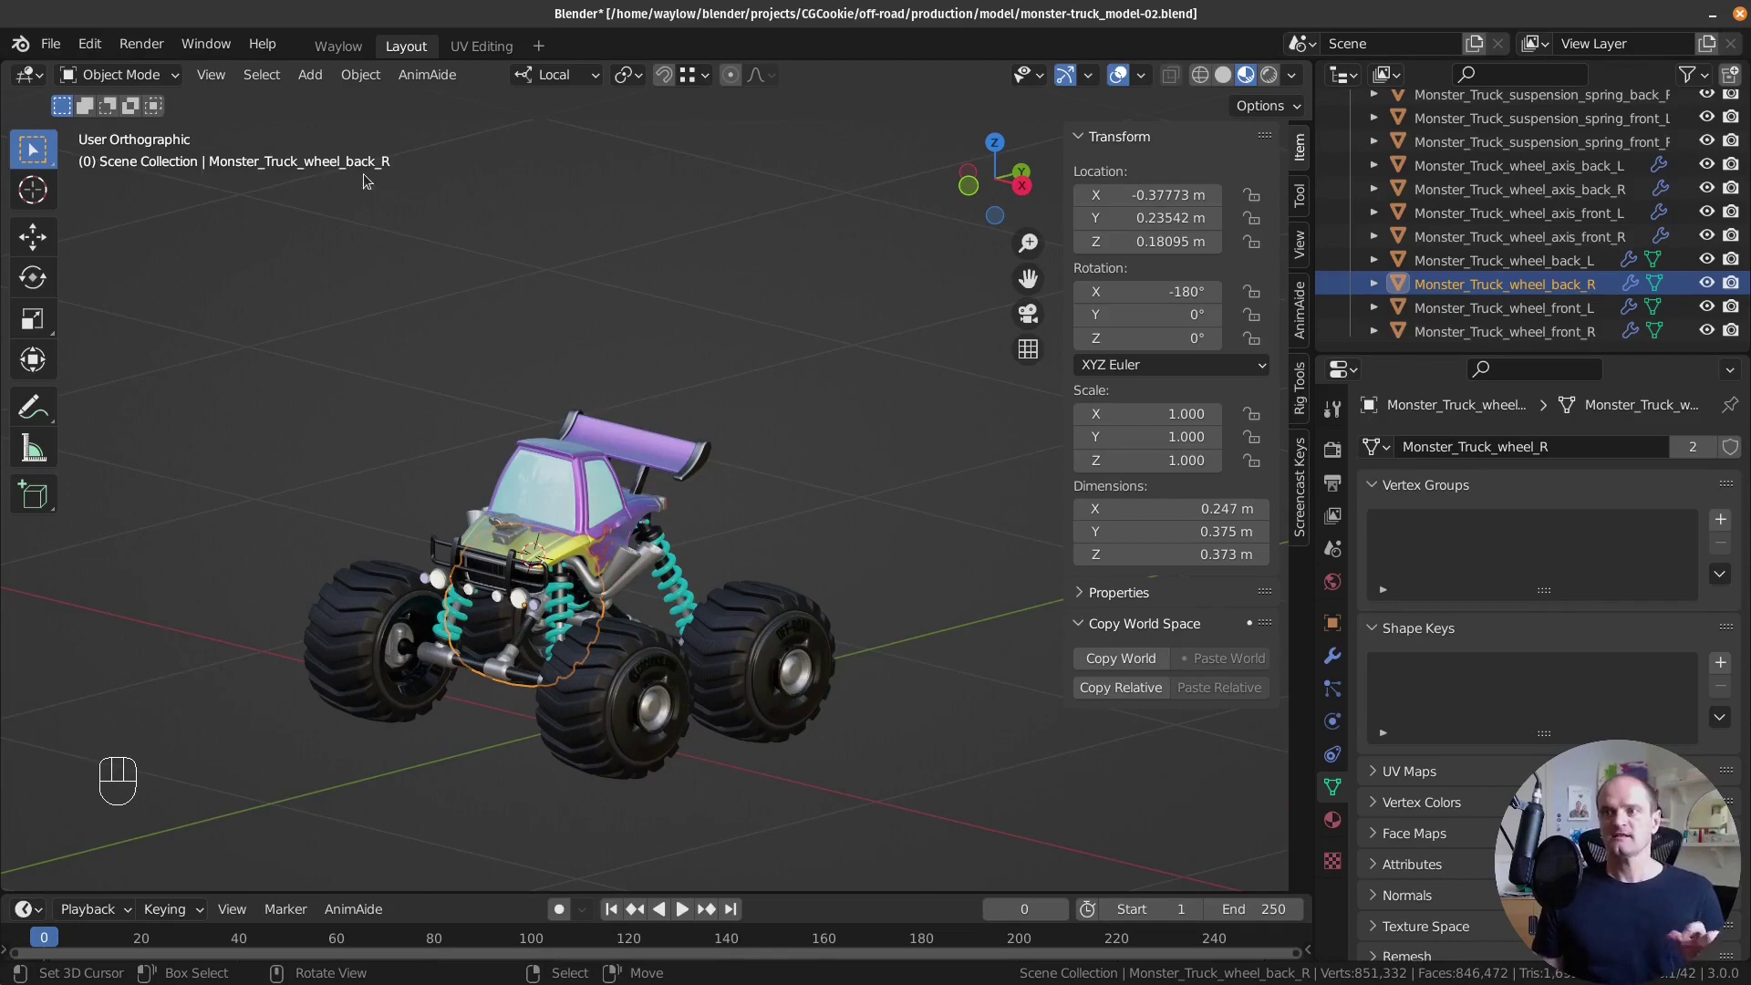
{"action": "left_click_drag", "start_coordinate": [64, 77], "coordinate": [146, 231]}
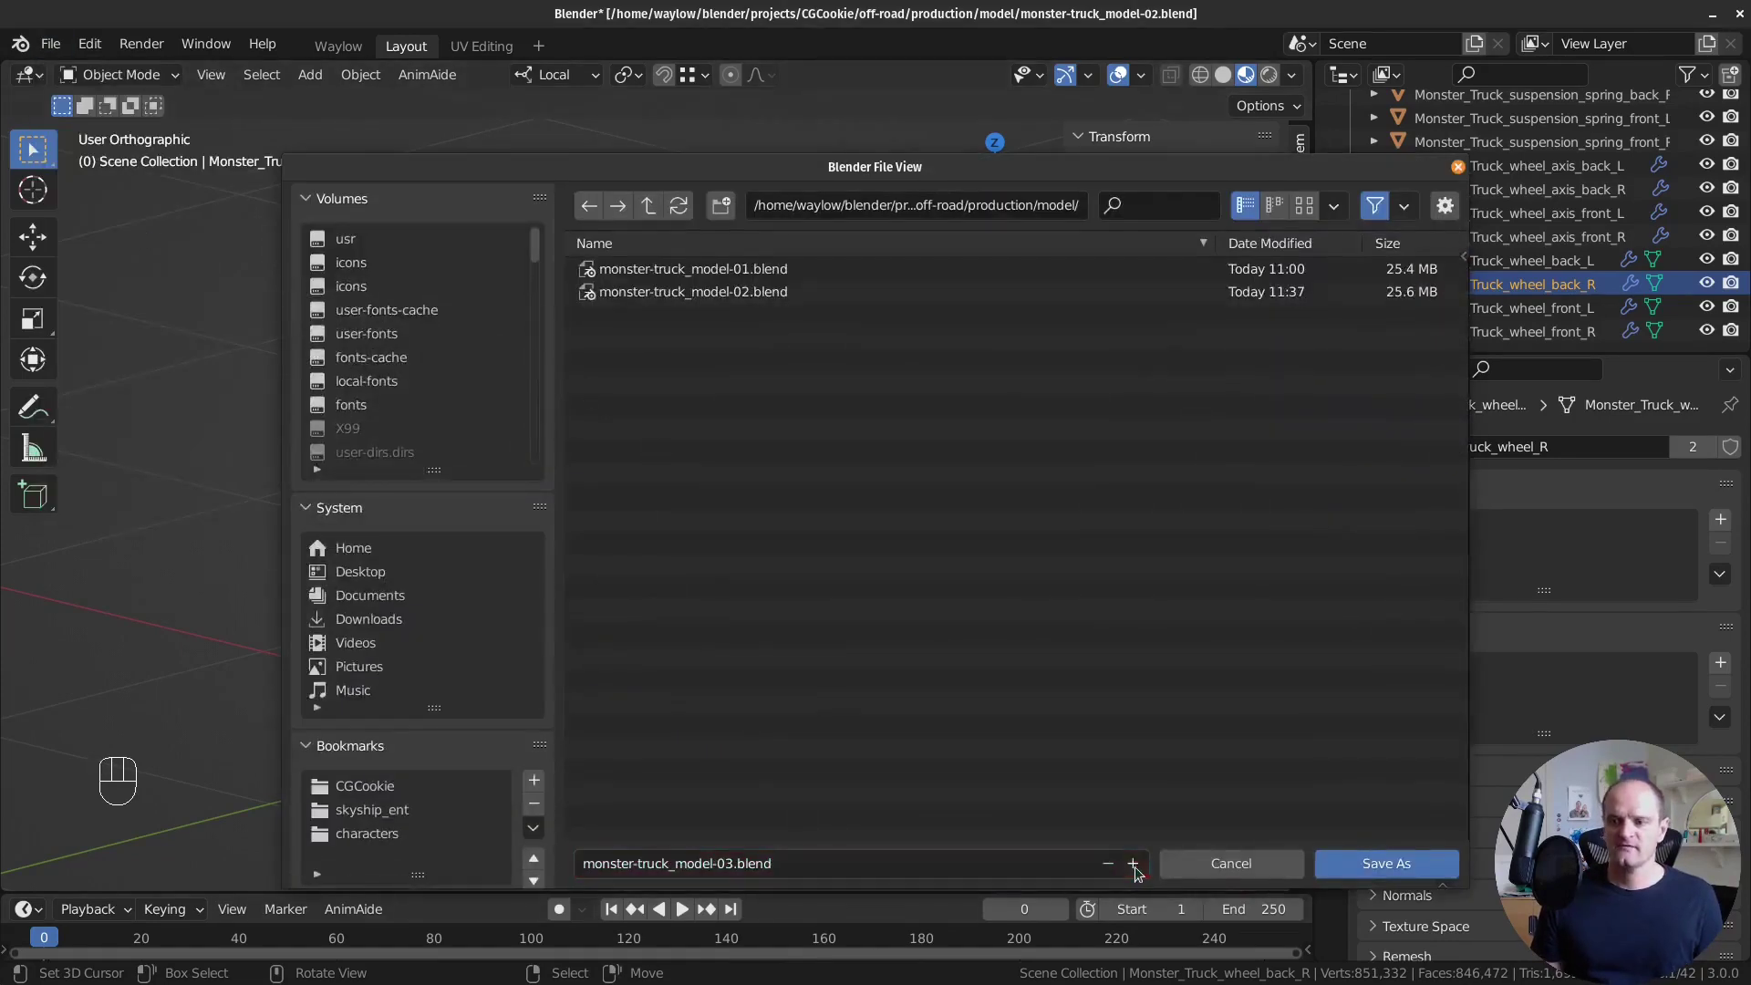